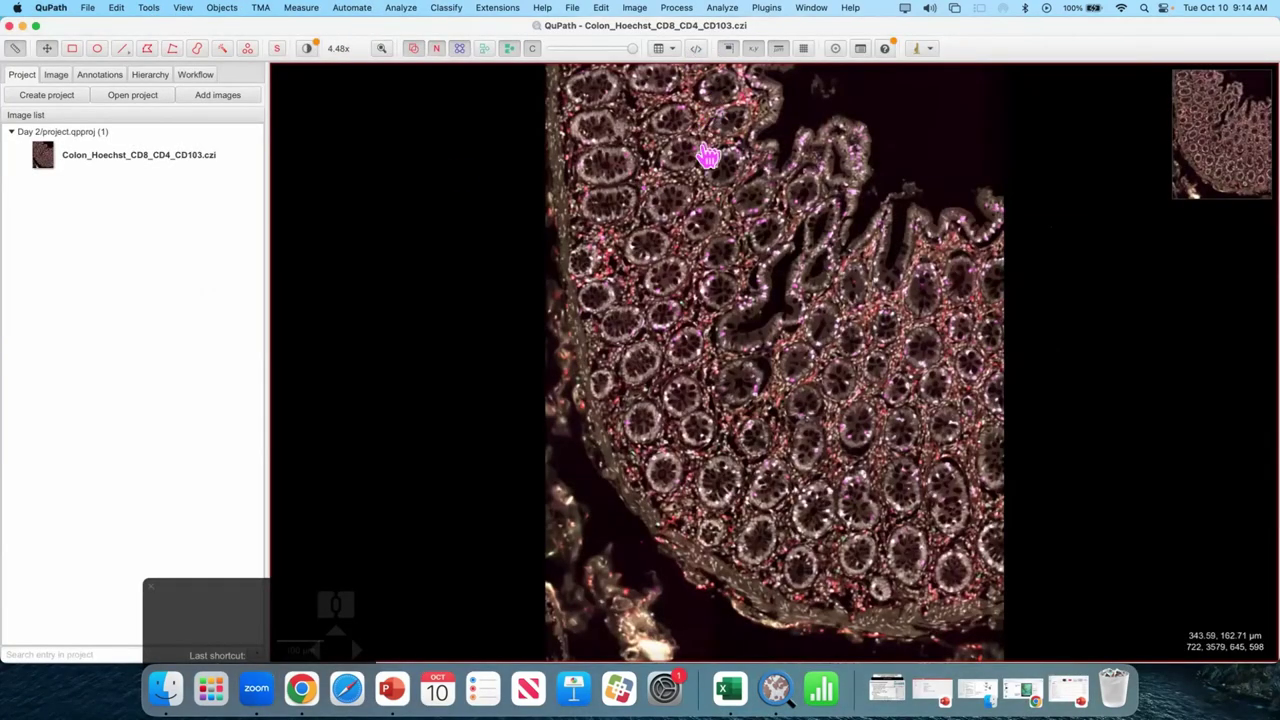
- Zoom in and pan to reposition the colon tissue section in the viewer
scroll("up", 3)
scroll("up", 3)
scroll("up", 3)
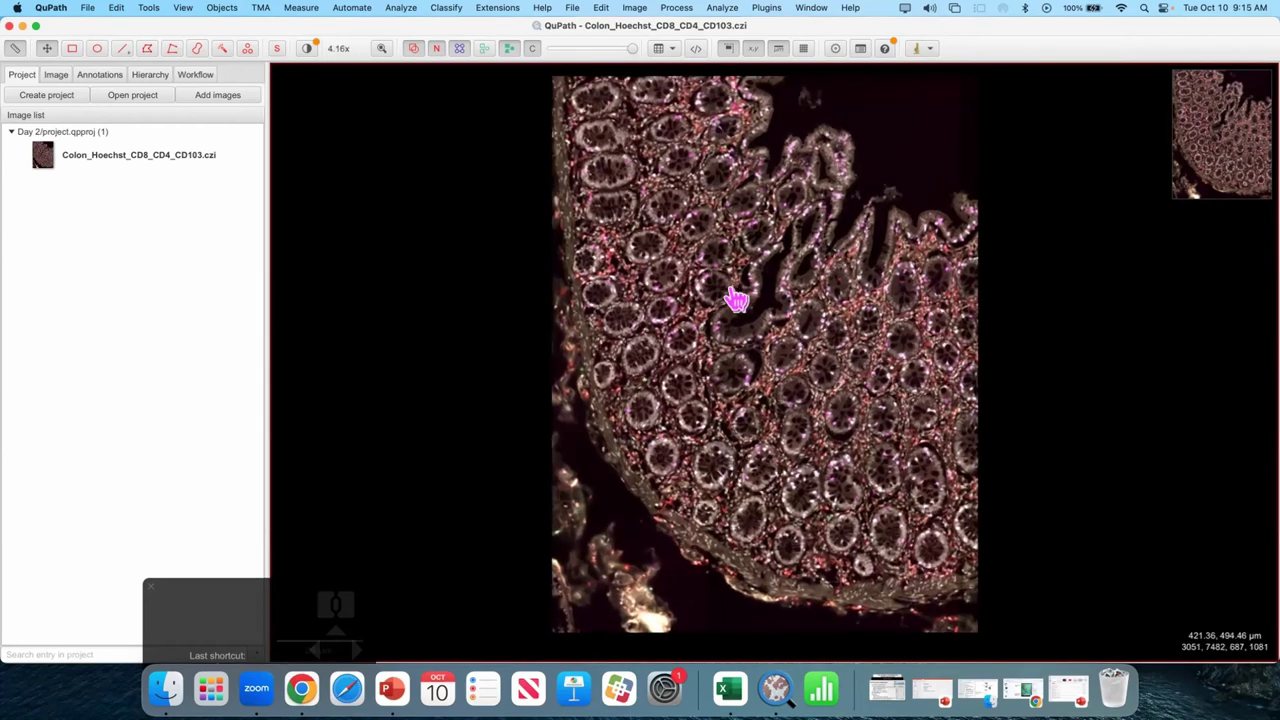
left_click_drag(736, 288, 694, 350)
left_click_drag(678, 291, 676, 281)
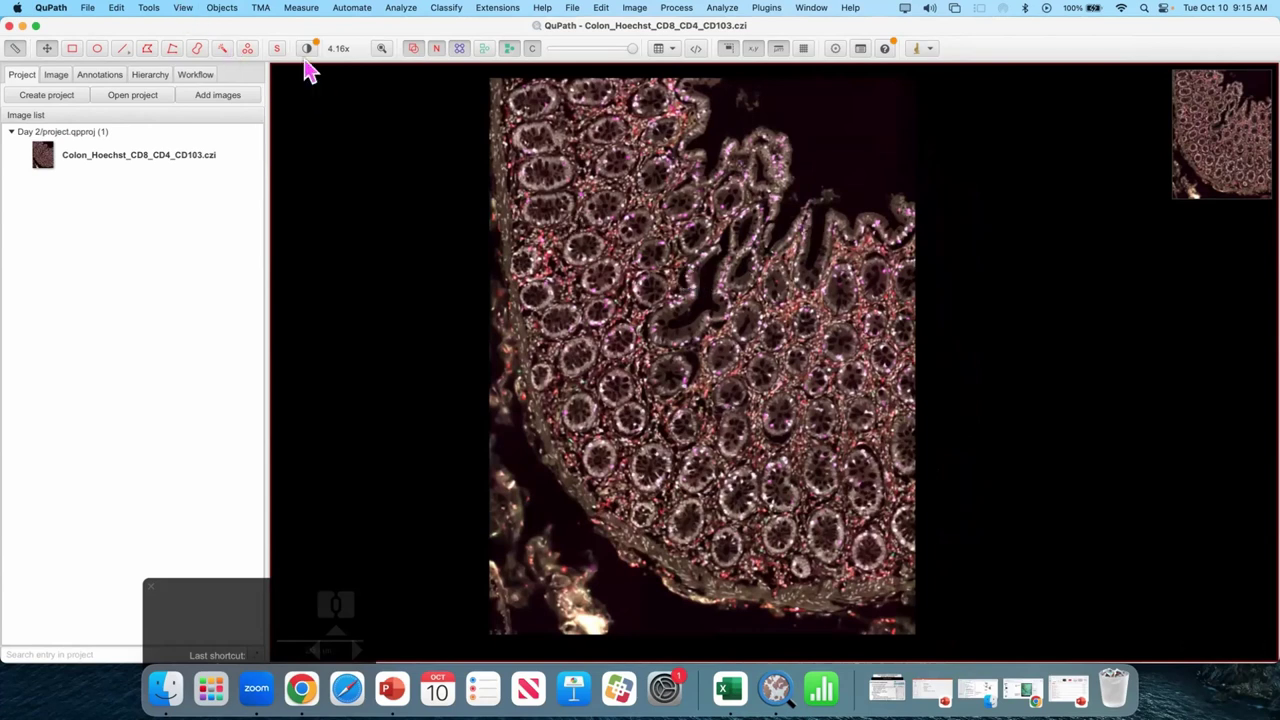
- Set the Hoechst (C1) channel colour to dark blue #1a3399 and apply it
left_click(313, 53)
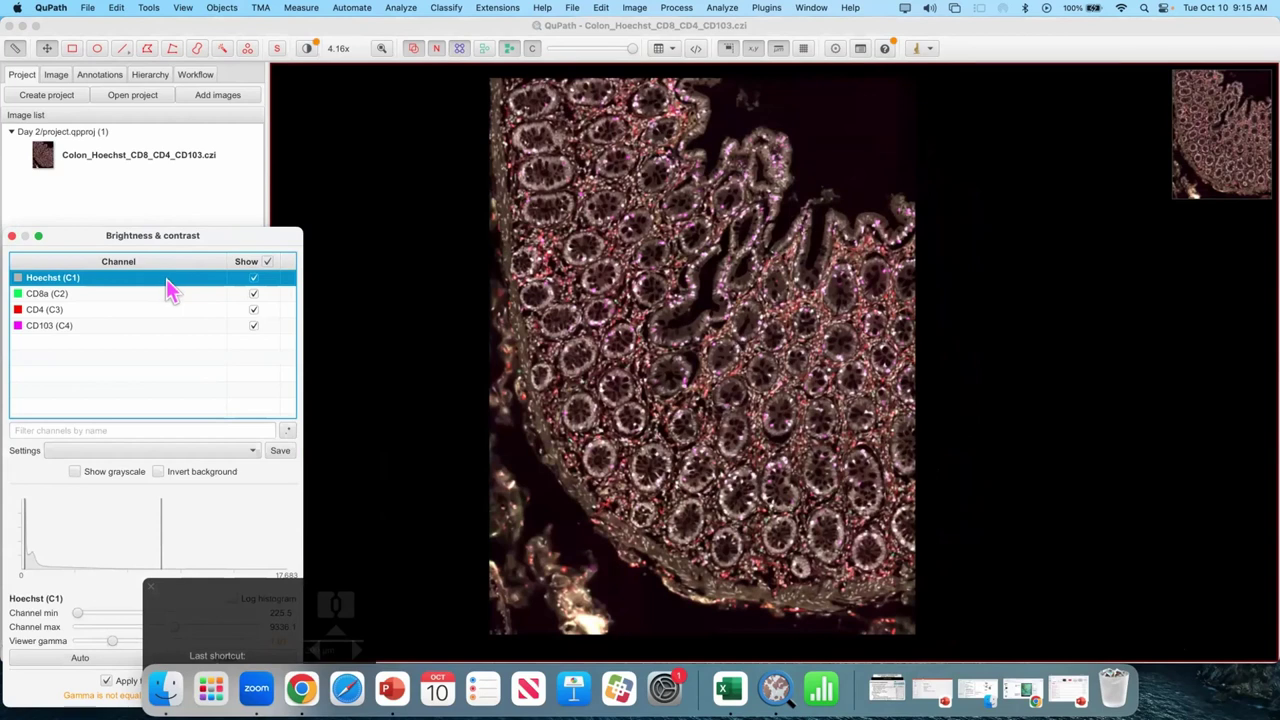
left_click(175, 287)
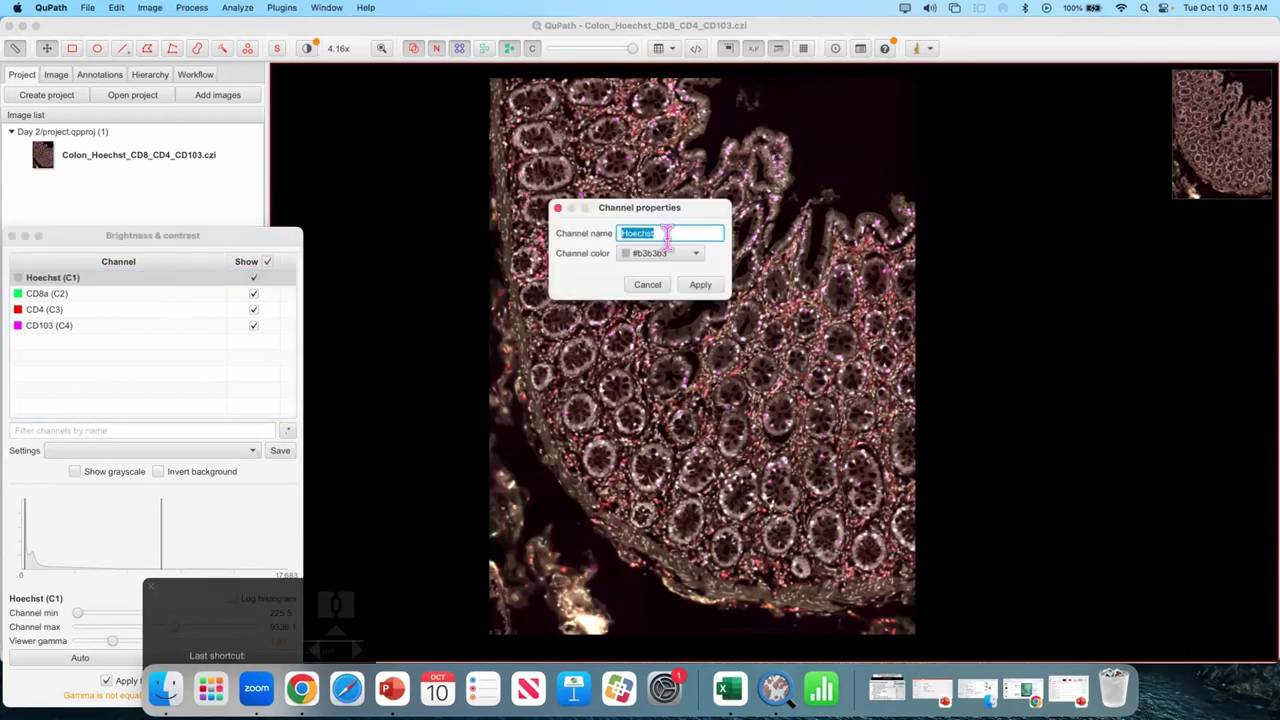
left_click(671, 261)
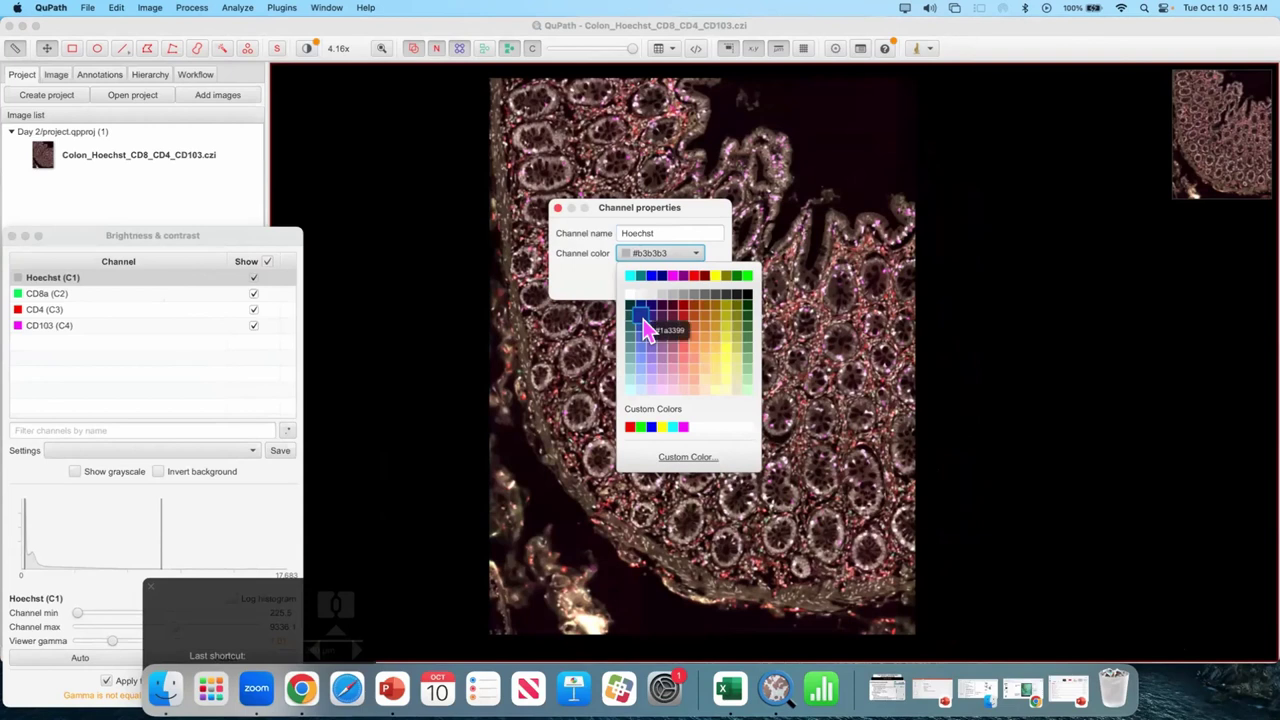
left_click(653, 326)
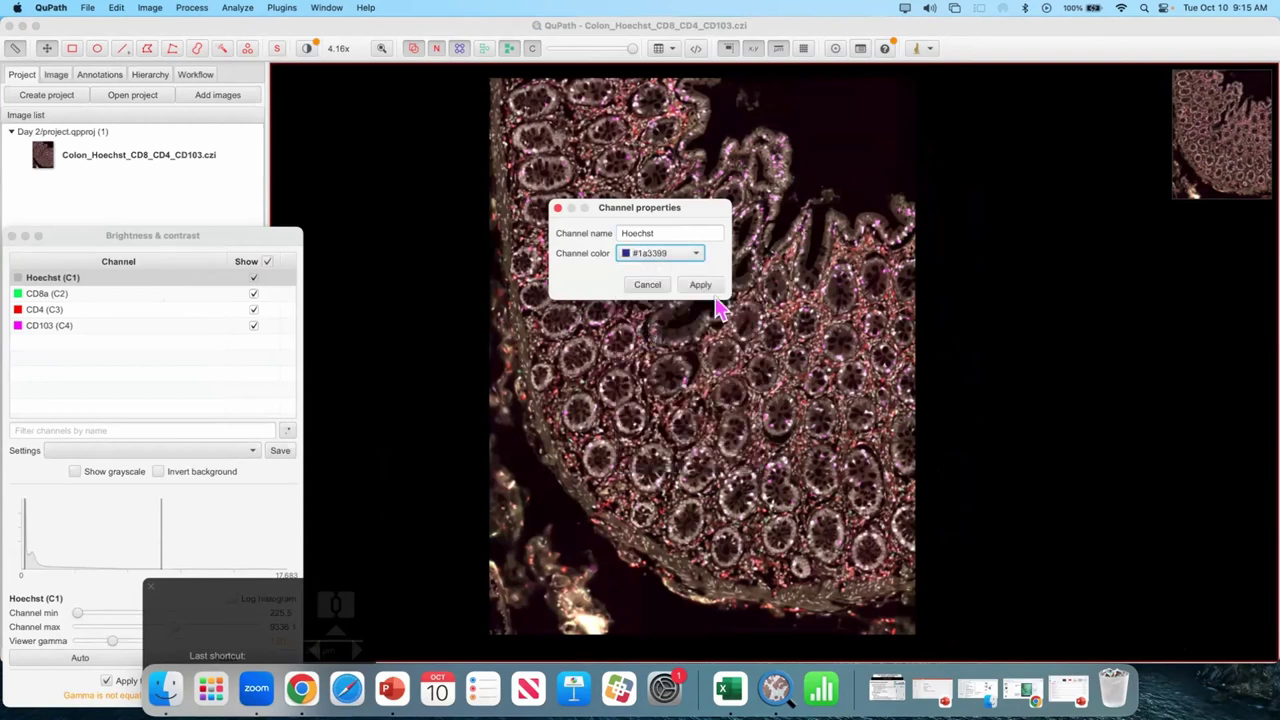
left_click(716, 291)
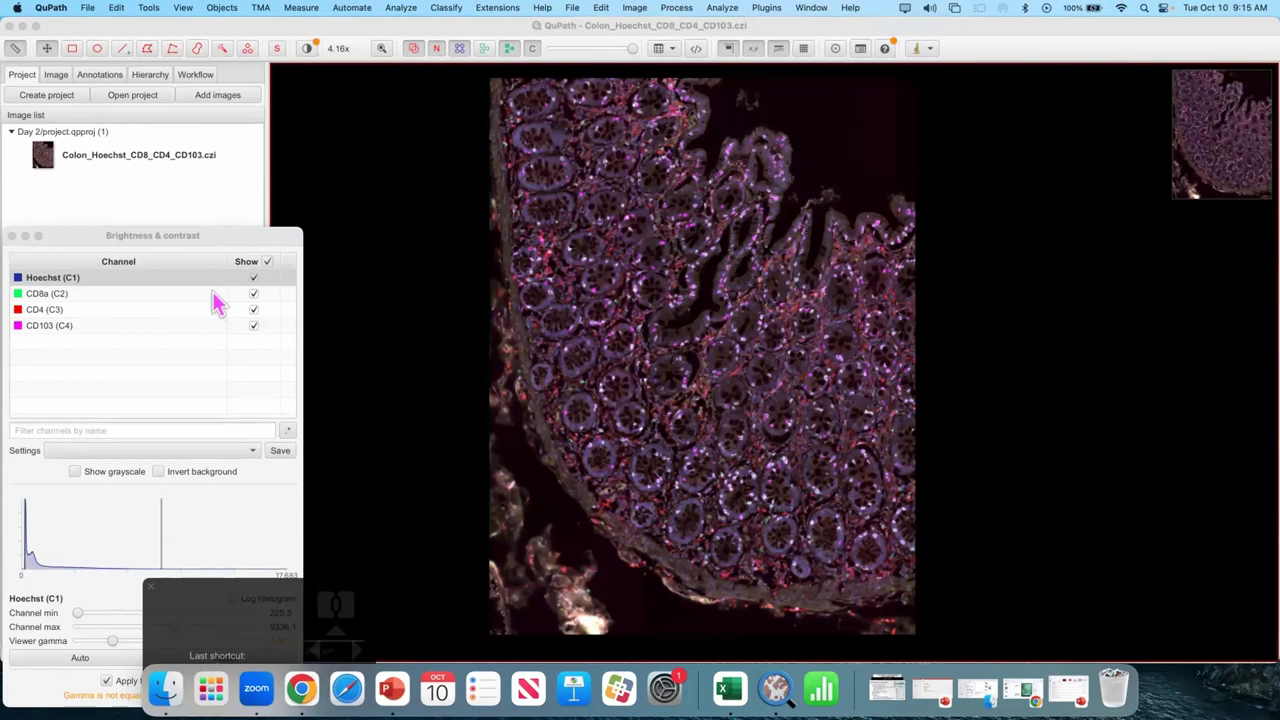
- Set the CD8a channel colour to Magenta in its Channel properties and apply it
left_click(223, 300)
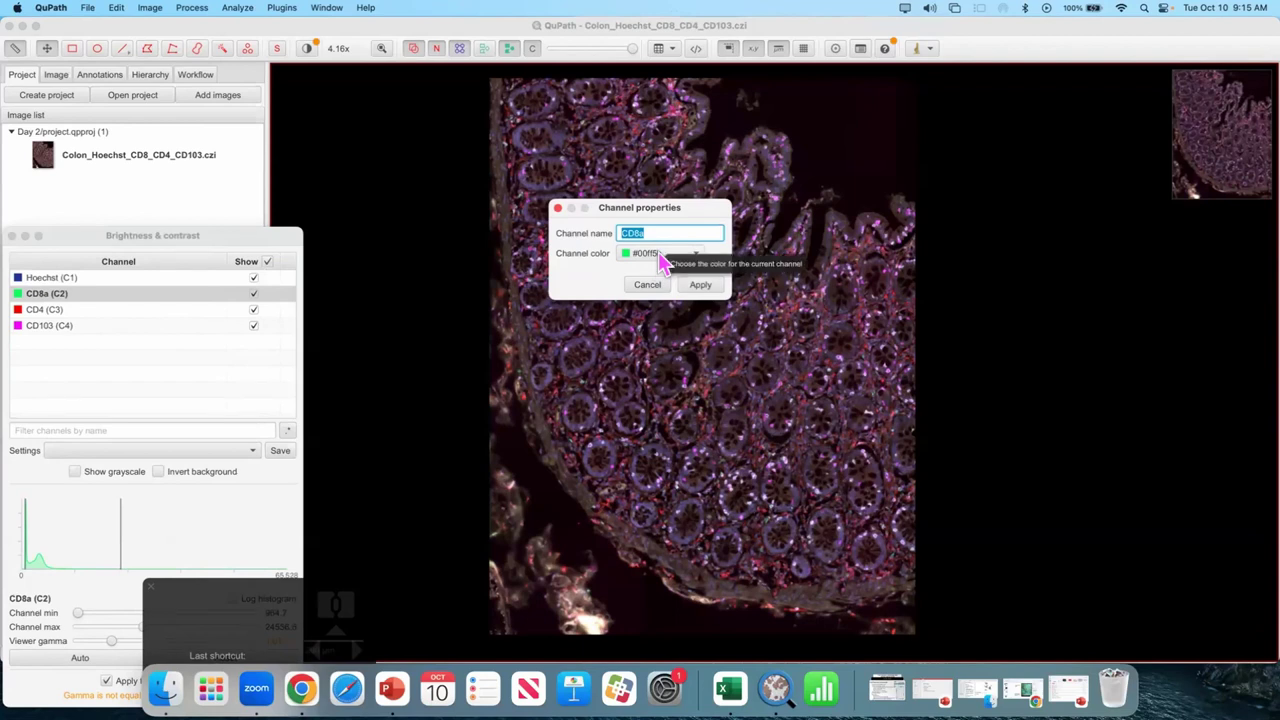
left_click(668, 260)
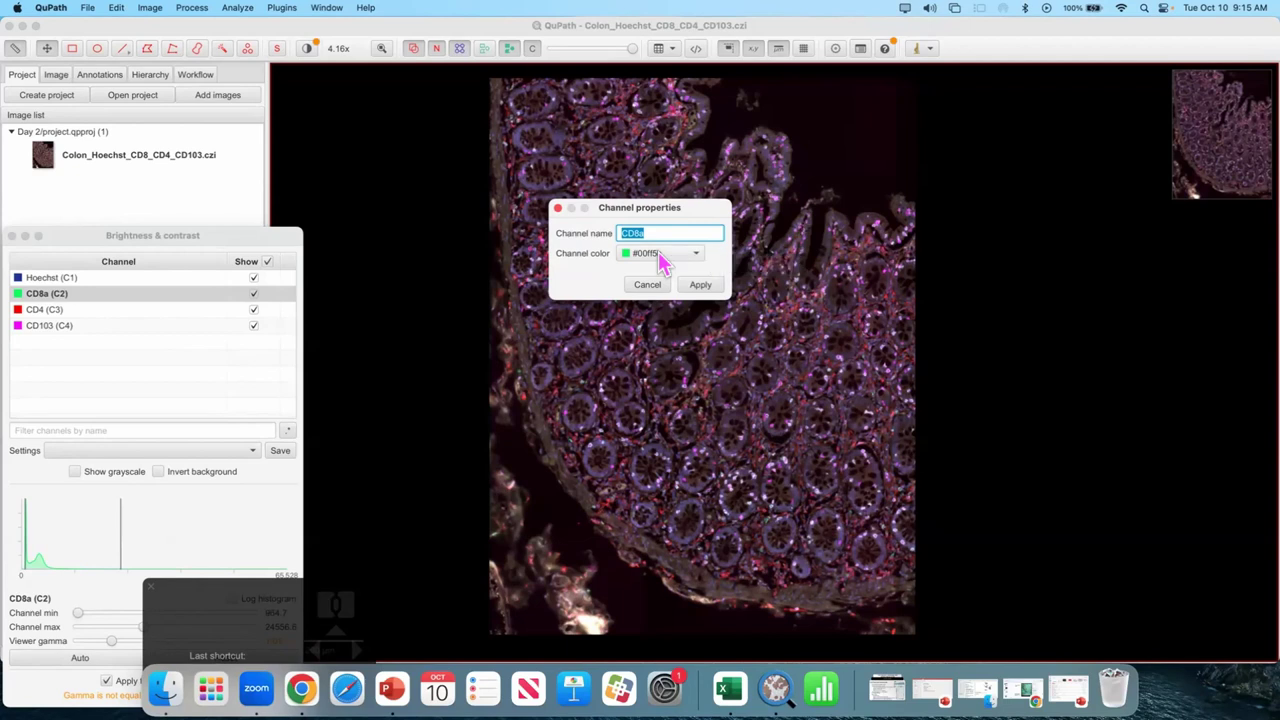
left_click(694, 259)
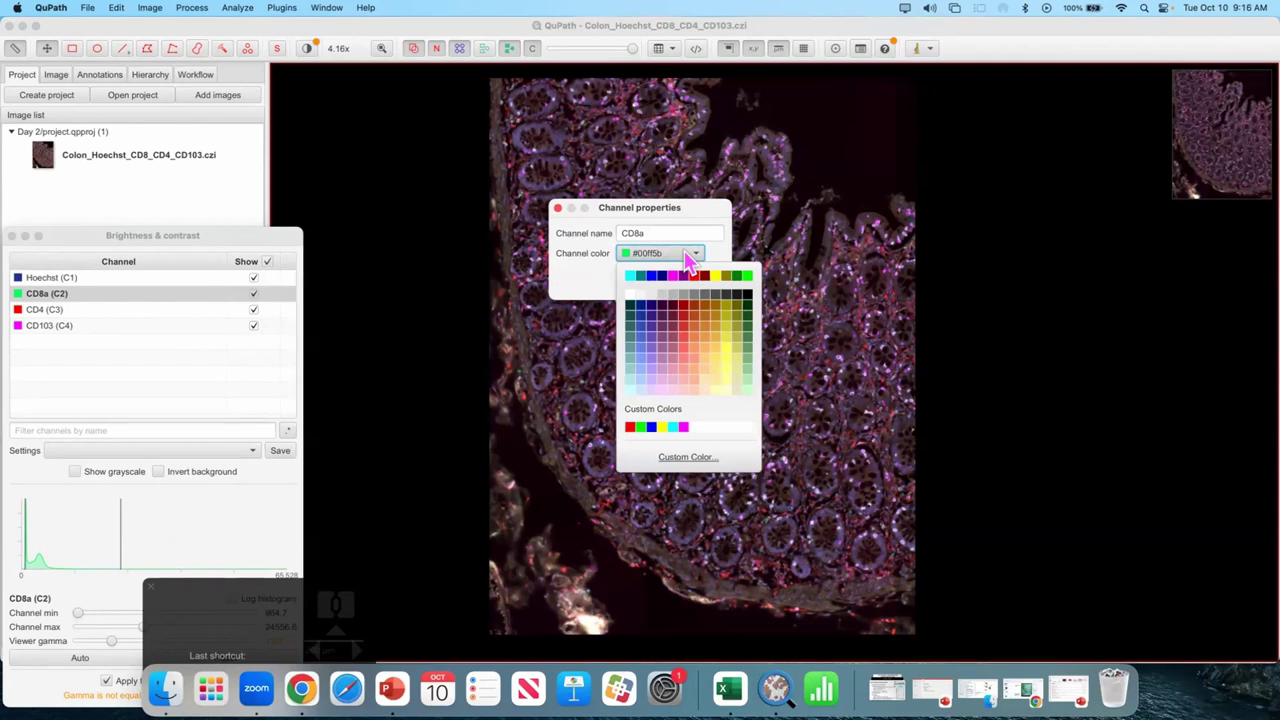
left_click(682, 286)
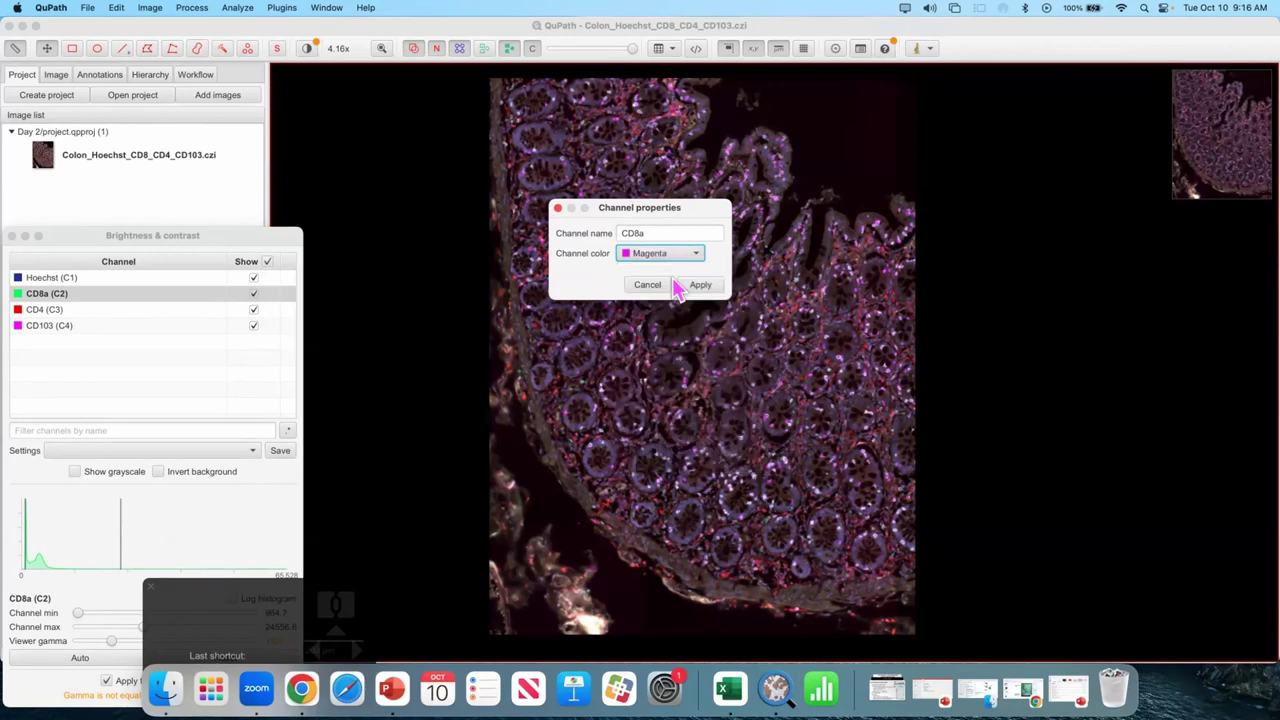
left_click(717, 287)
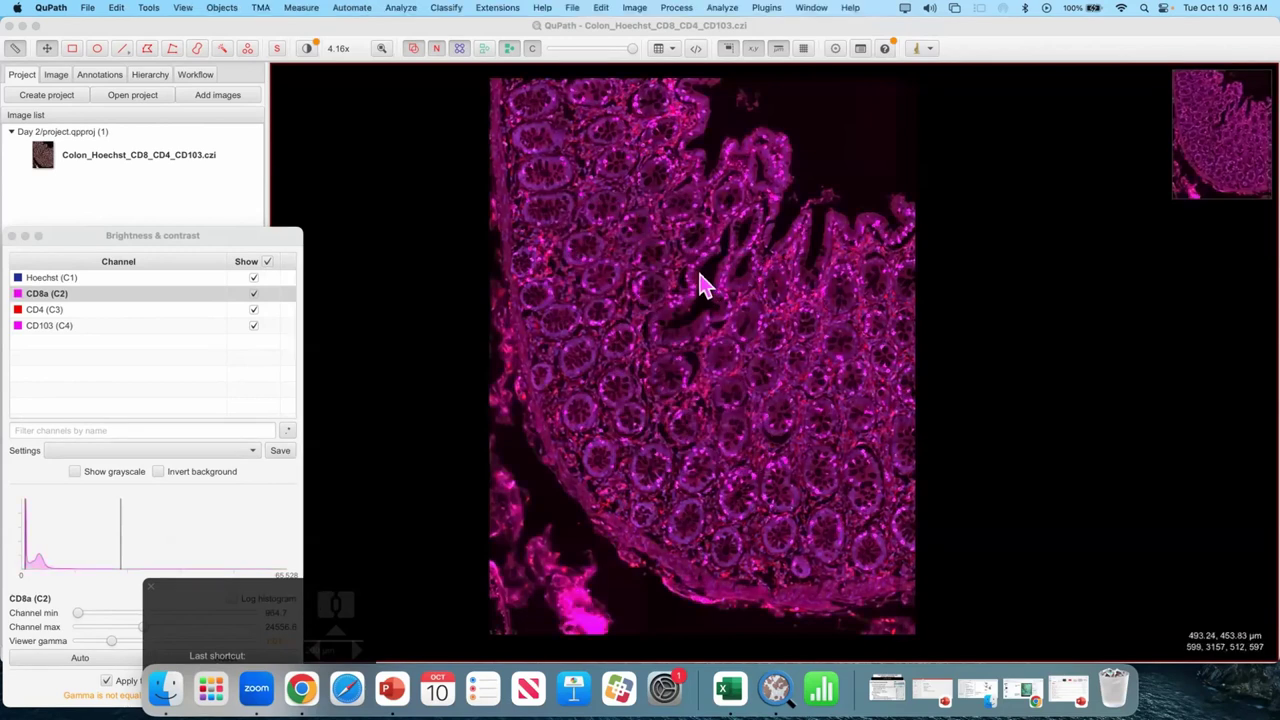
- Zoom in and frame a patch of colon crypts in the viewer
scroll("up", 3)
left_click(172, 476)
scroll("up", 3)
scroll("up", 3)
left_click_drag(265, 315, 600, 434)
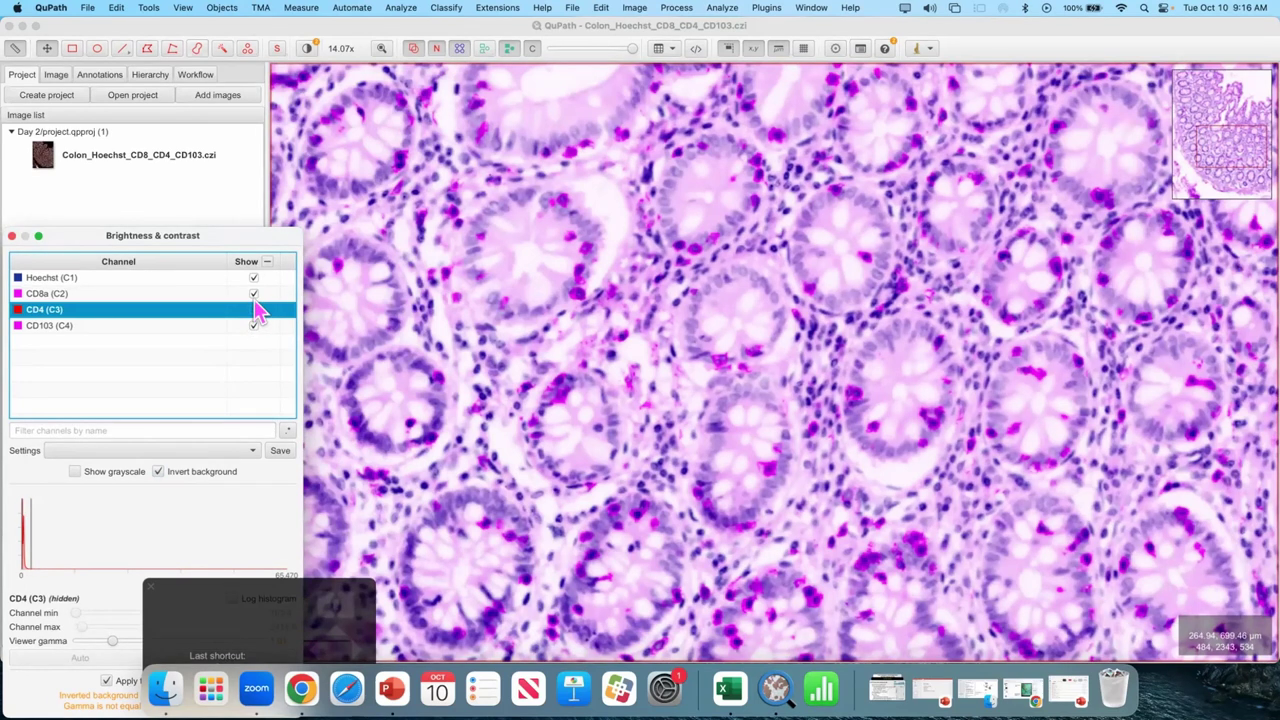
- Toggle the CD8a and CD4 channels off and back on to compare their staining
left_click(420, 248)
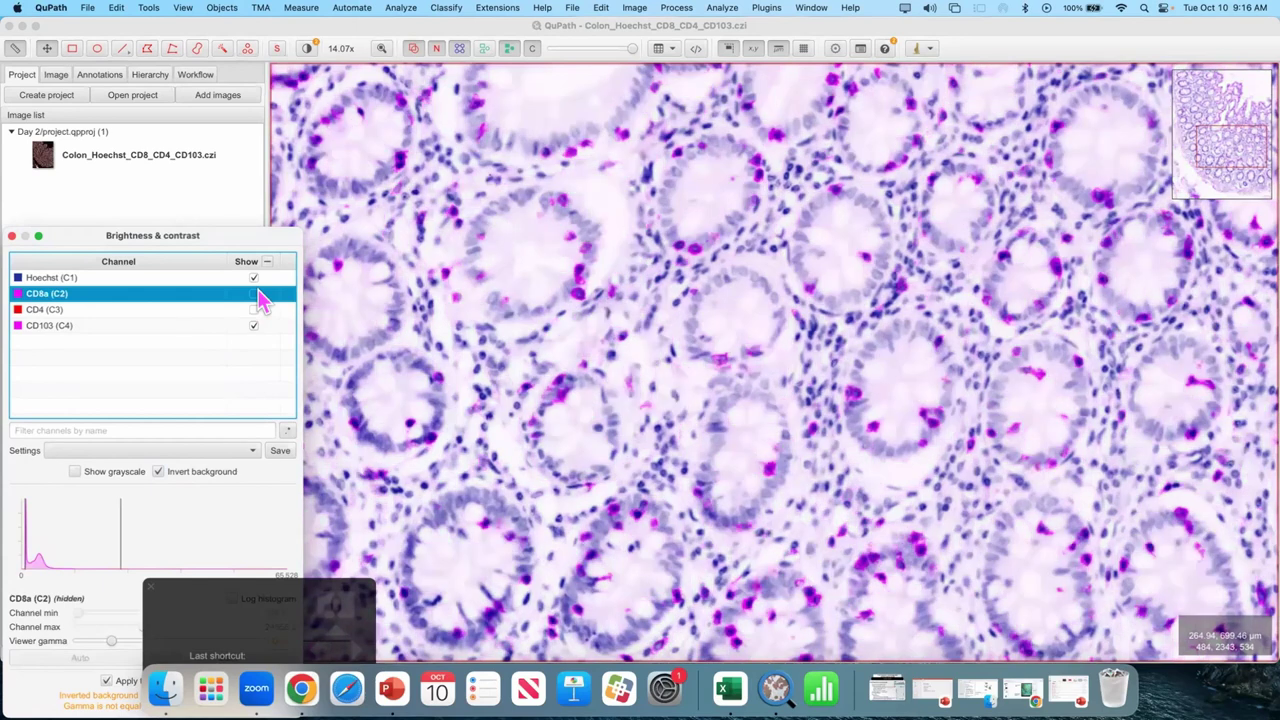
left_click(460, 293)
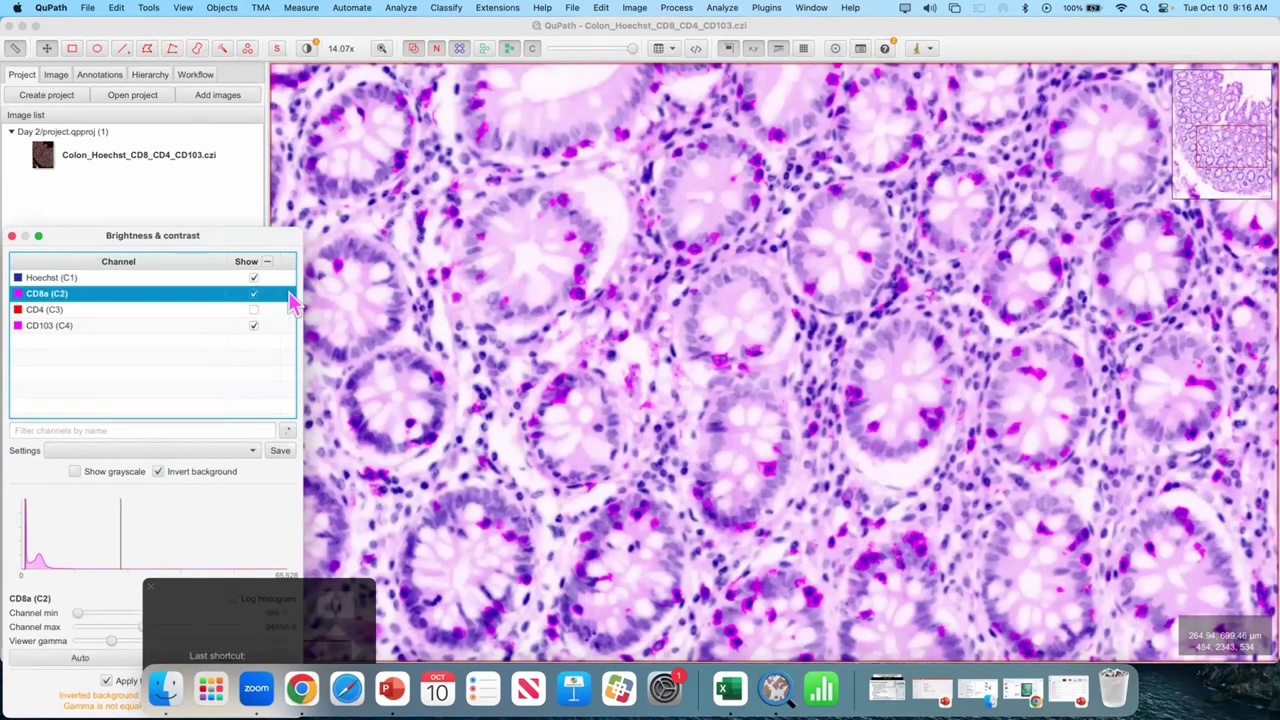
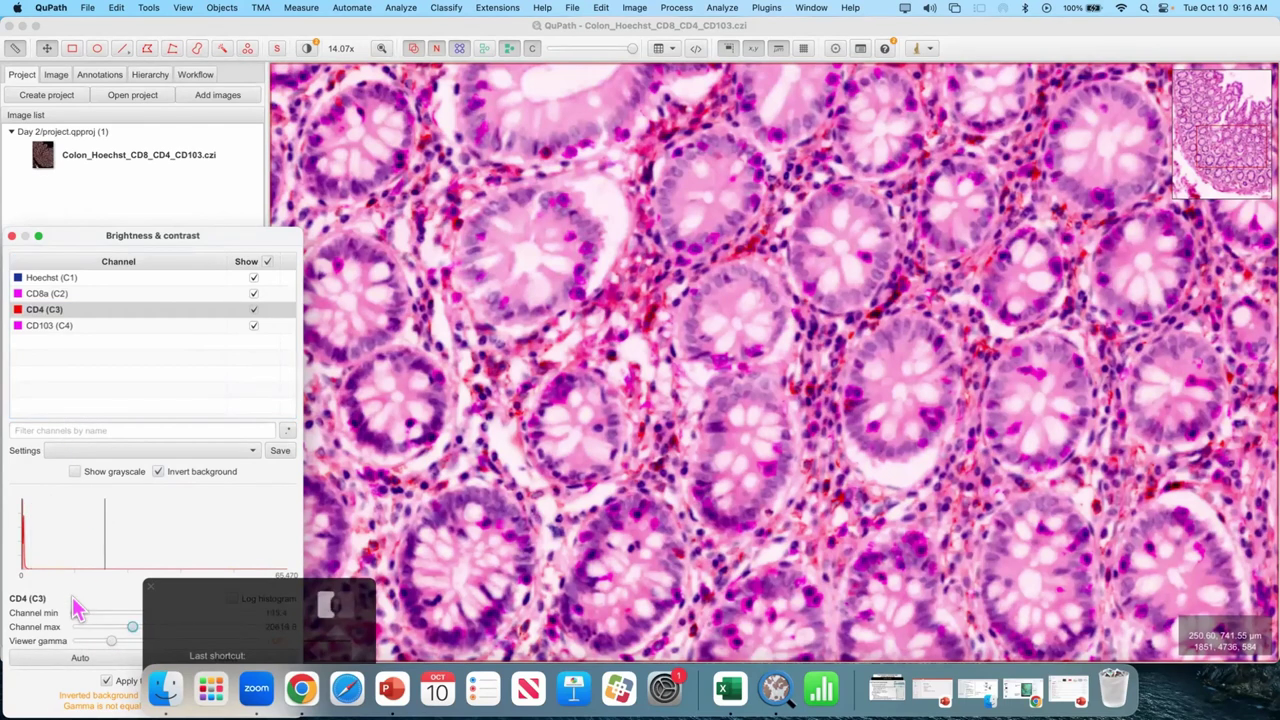
left_click(420, 248)
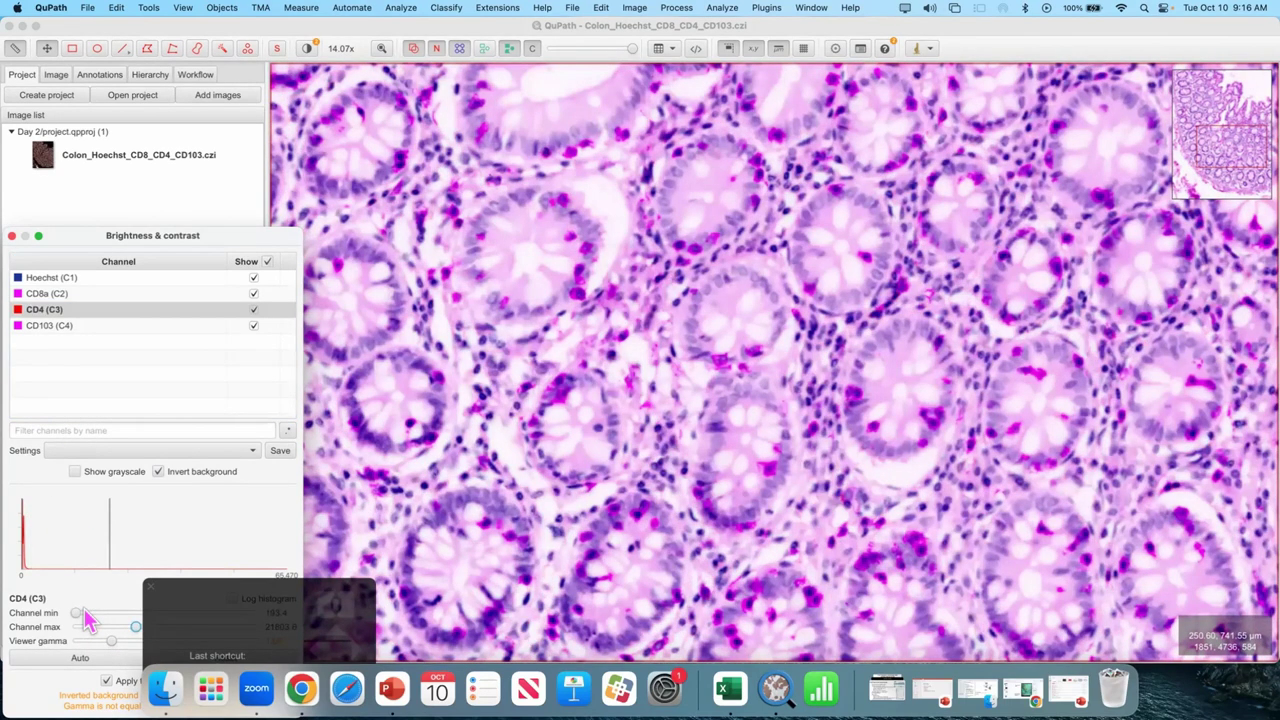
left_click(420, 248)
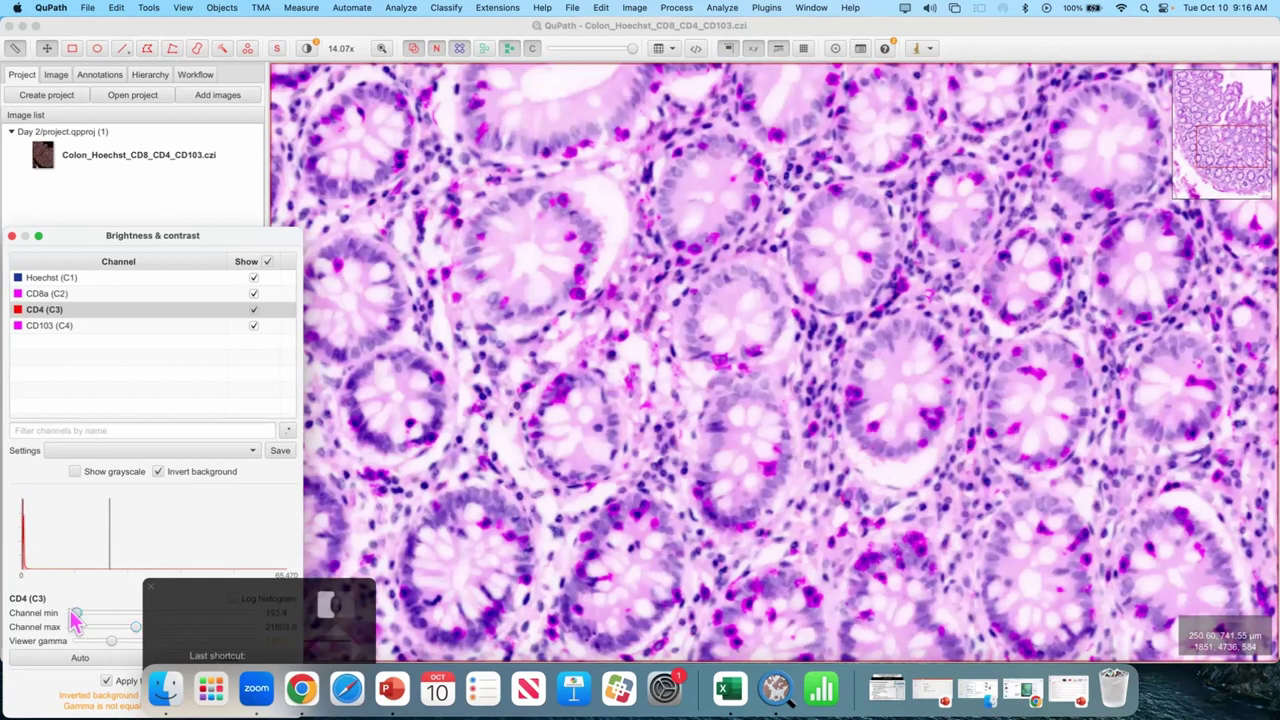
left_click(420, 248)
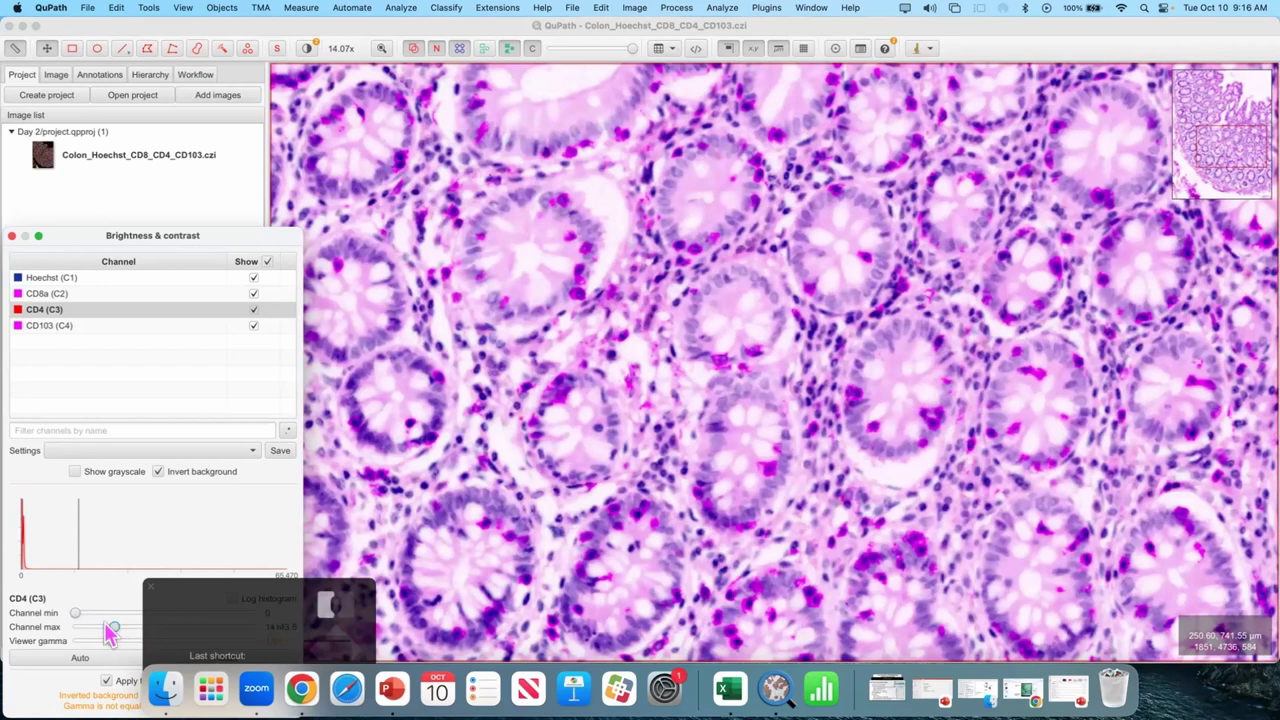
left_click(420, 248)
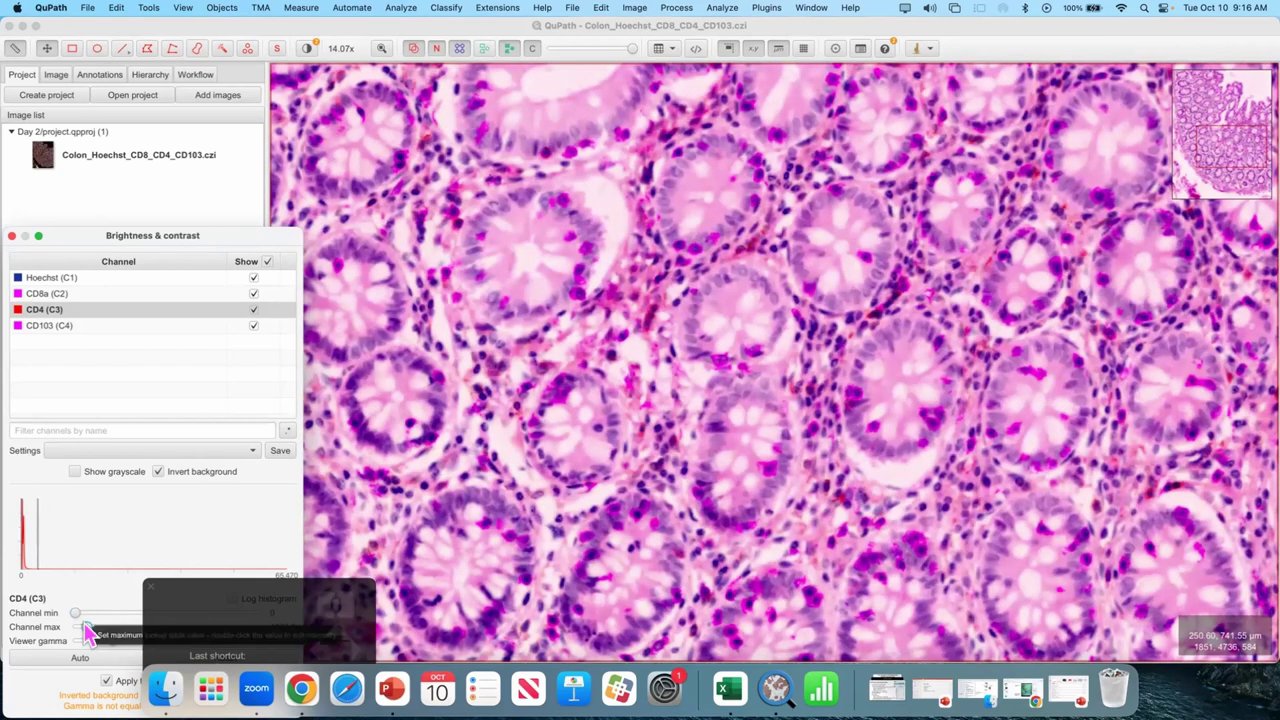
- Give the CD4 (C3) channel a darker red colour and apply it
left_click(420, 248)
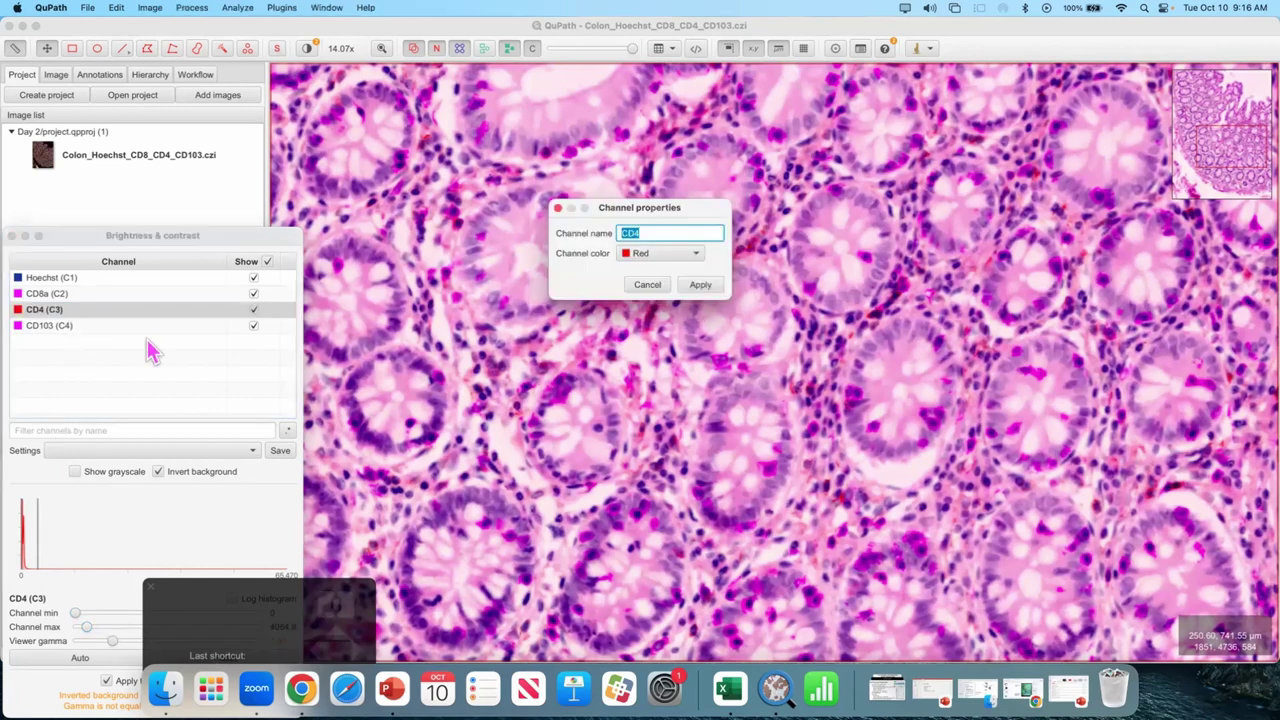
left_click(420, 248)
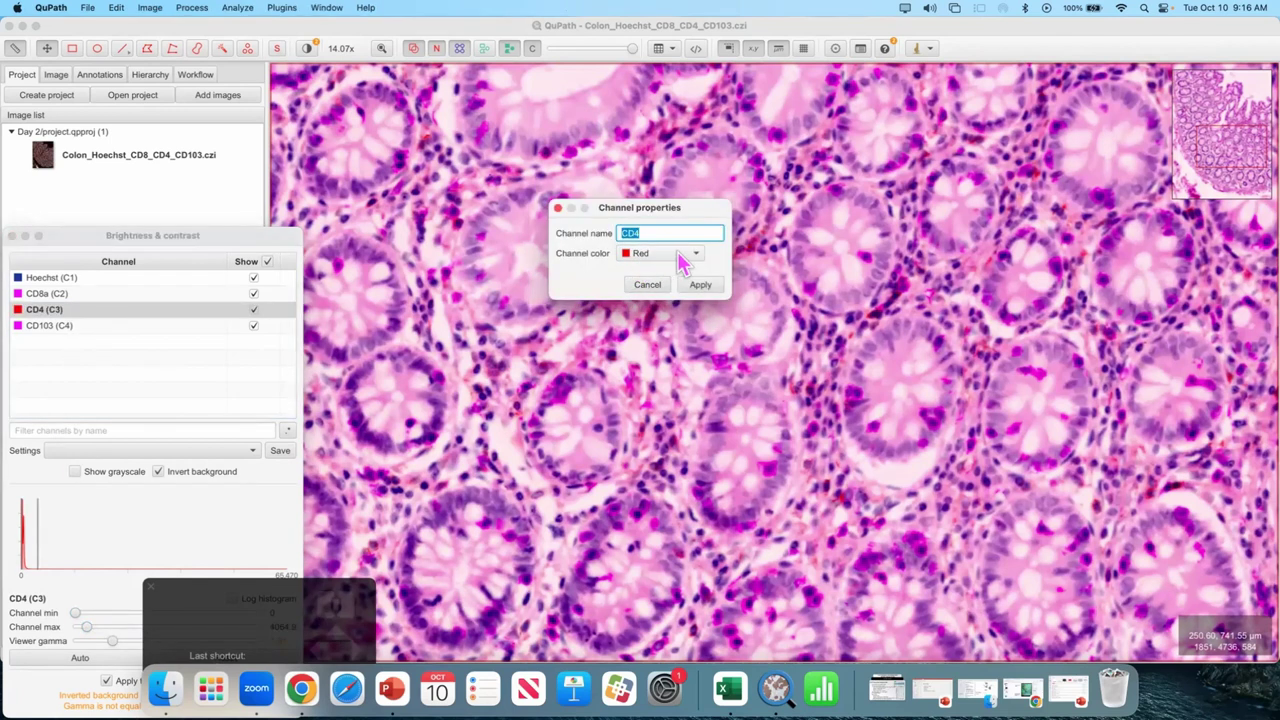
left_click(420, 248)
left_click(420, 248)
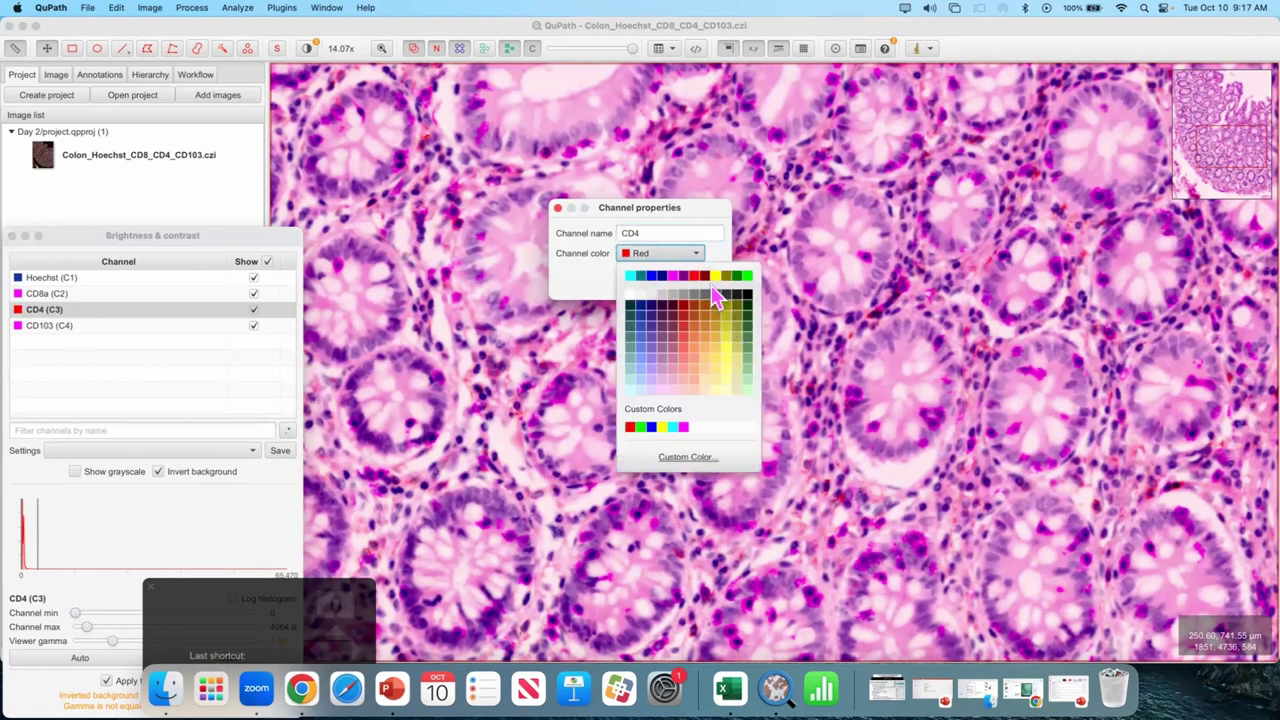
left_click(420, 248)
left_click(420, 248)
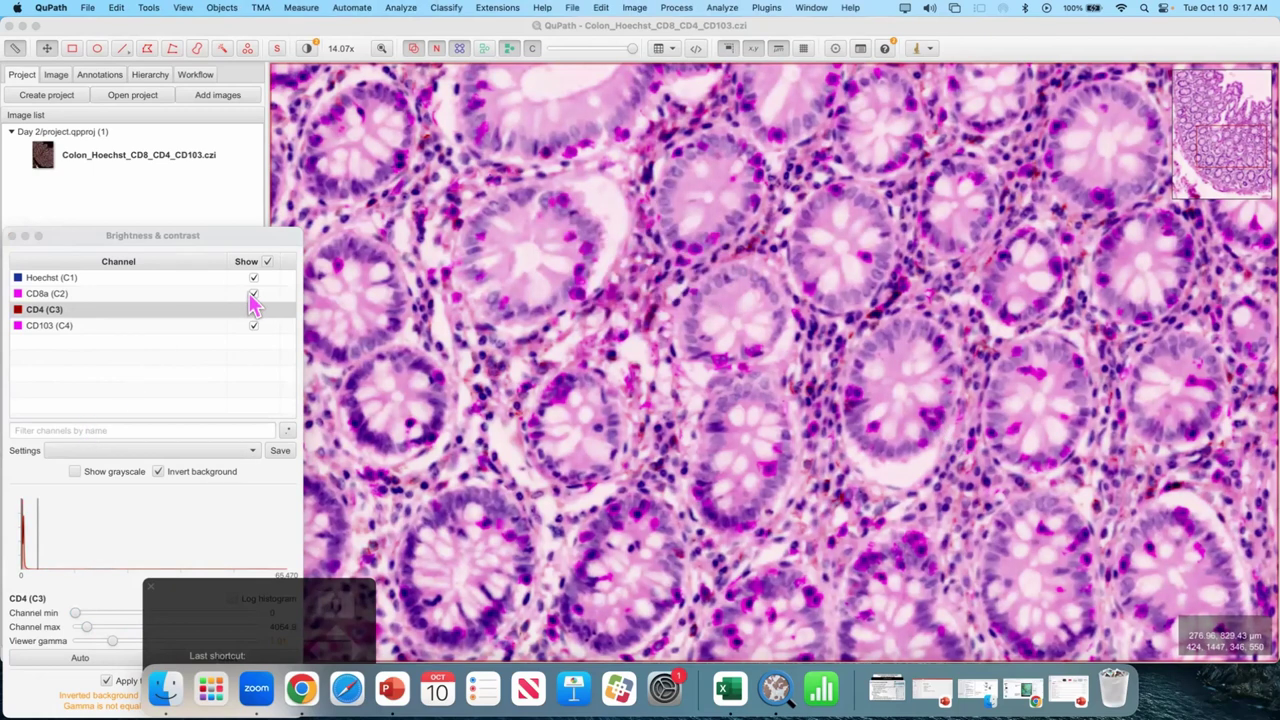
- Hide the CD8a and CD103 channels, leaving only Hoechst and CD4 shown
left_click_drag(260, 308, 461, 300)
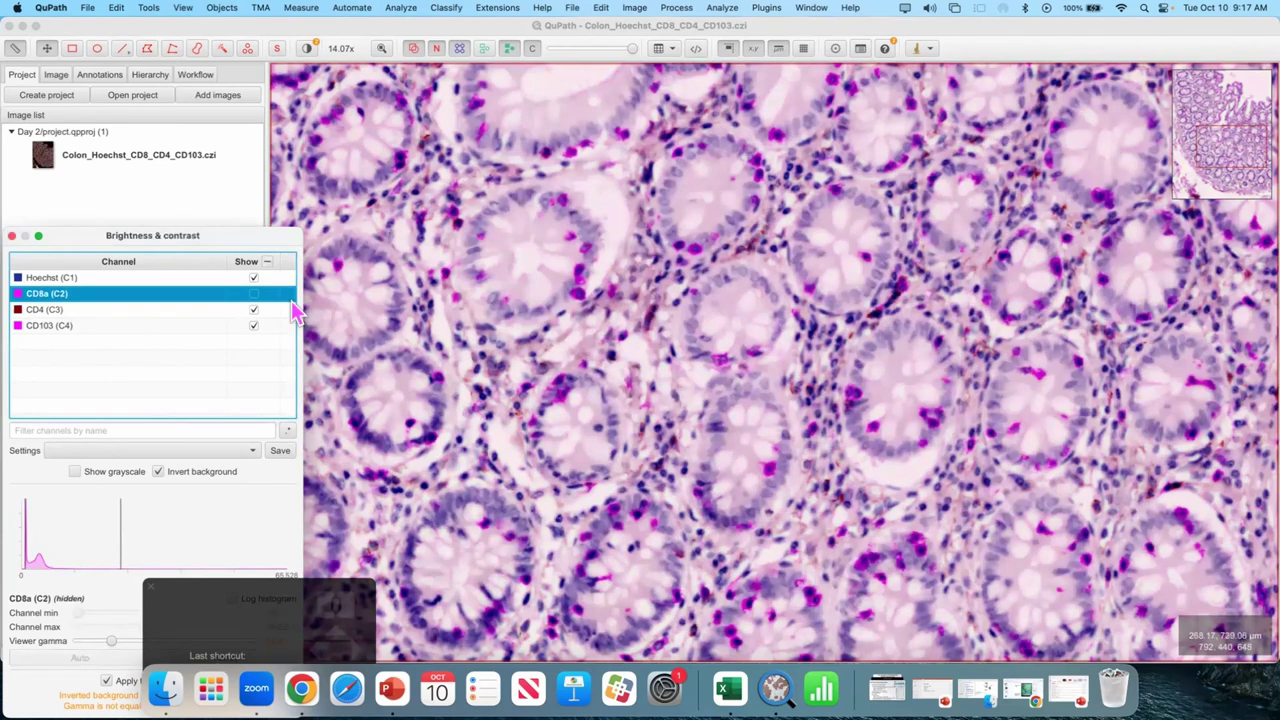
left_click(461, 300)
- Zoom out to about 7x to show a broad stretch of colon crypts
scroll("up", 3)
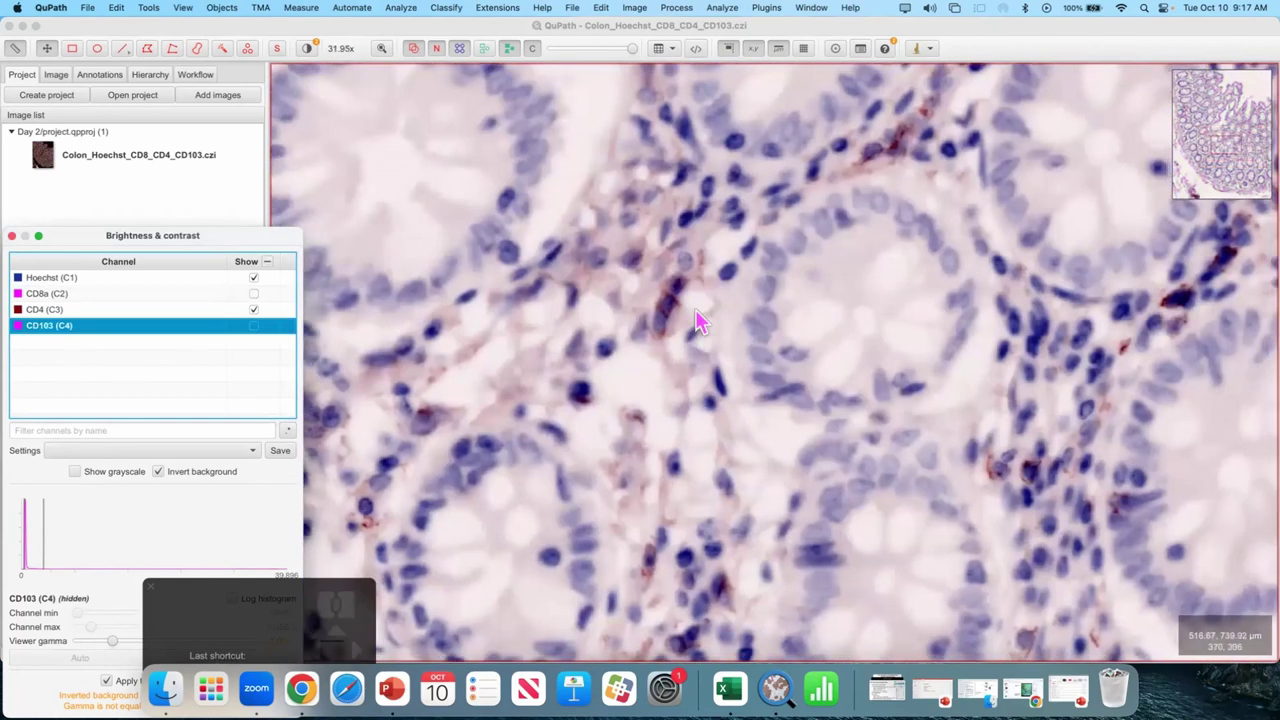
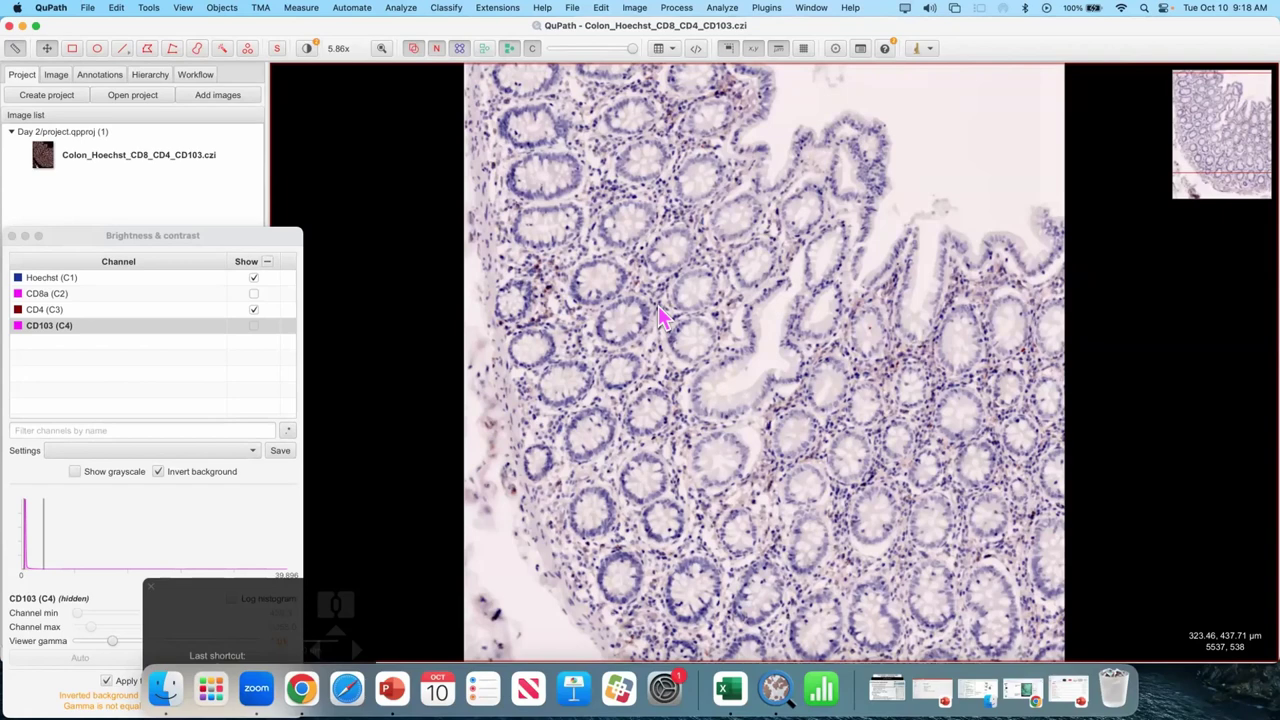
scroll("up", 3)
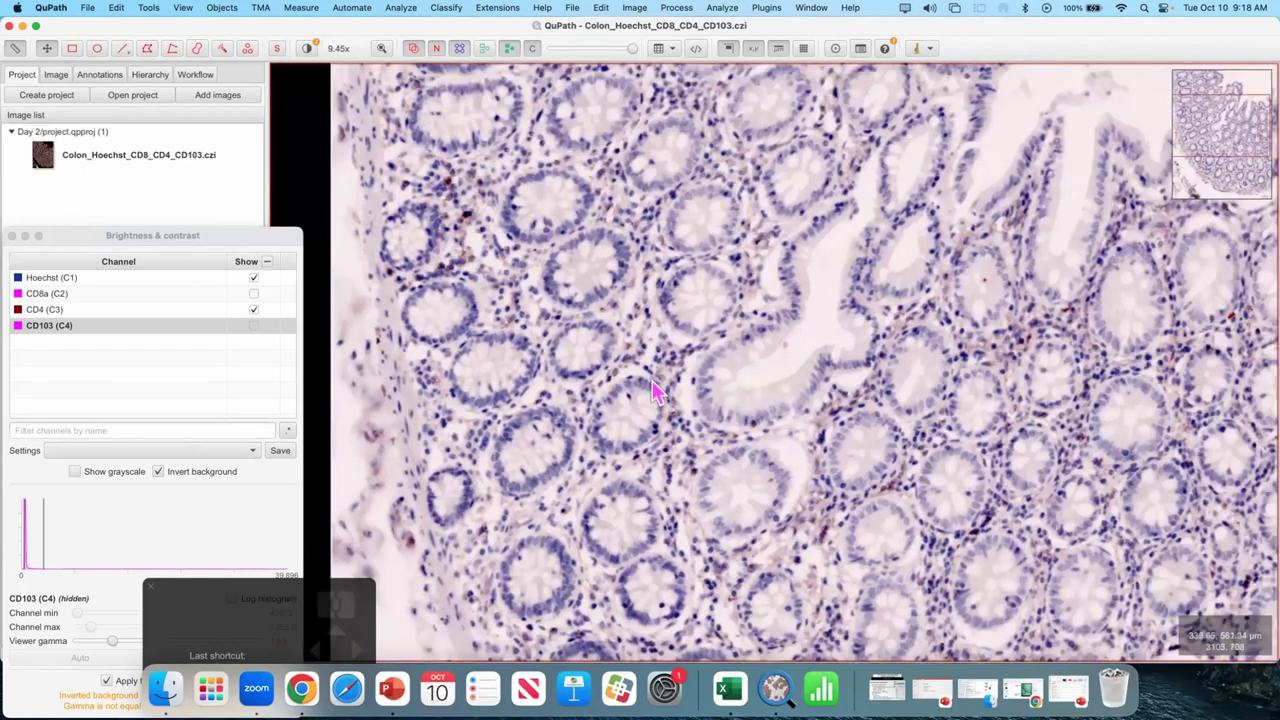
left_click(613, 432)
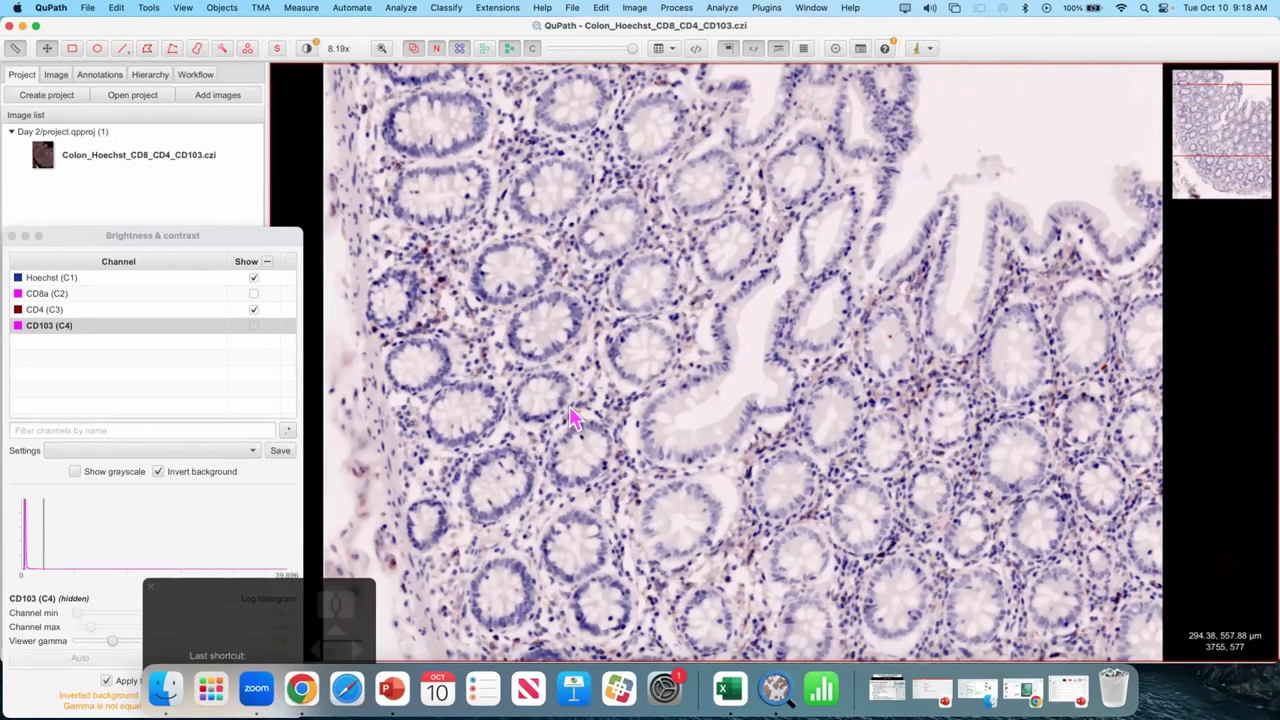
scroll("up", 3)
scroll("up", 3)
scroll("up", 3)
scroll("up", 3)
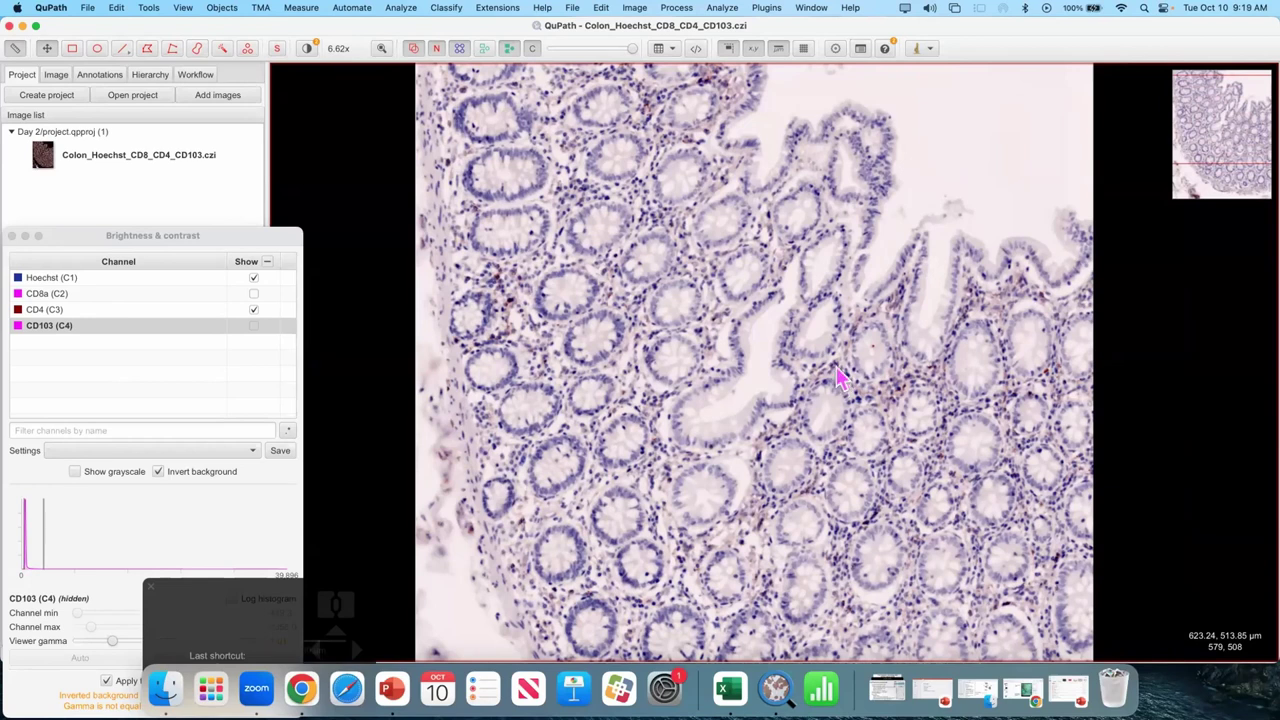
- Recolour the CD8a channel green via its Channel properties
left_click(210, 300)
left_click(632, 254)
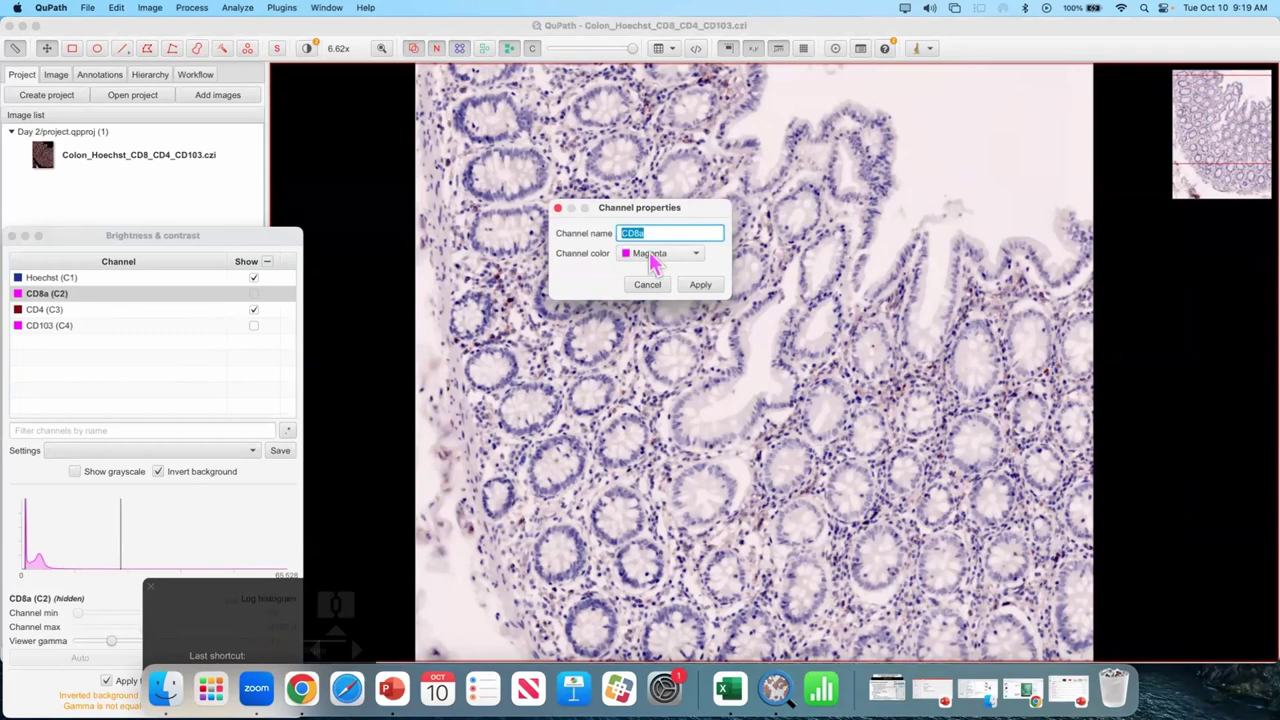
left_click(663, 258)
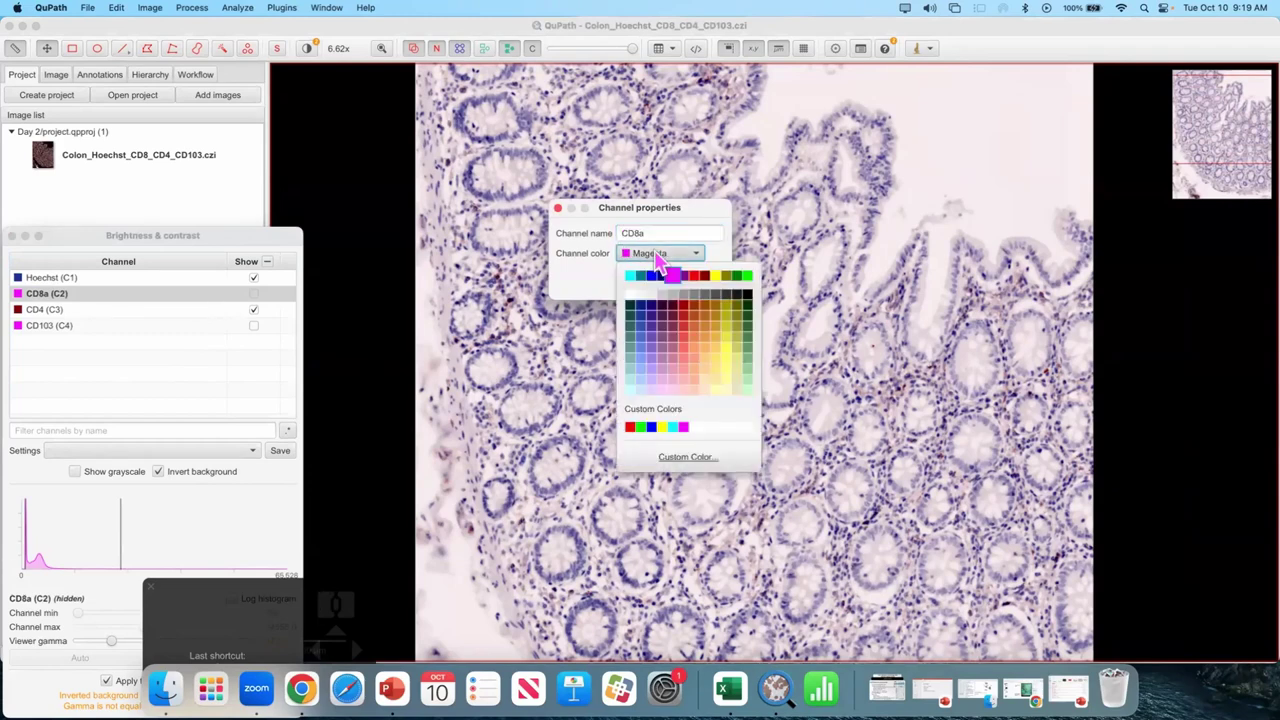
scroll("up", 3)
left_click_drag(730, 406, 746, 311)
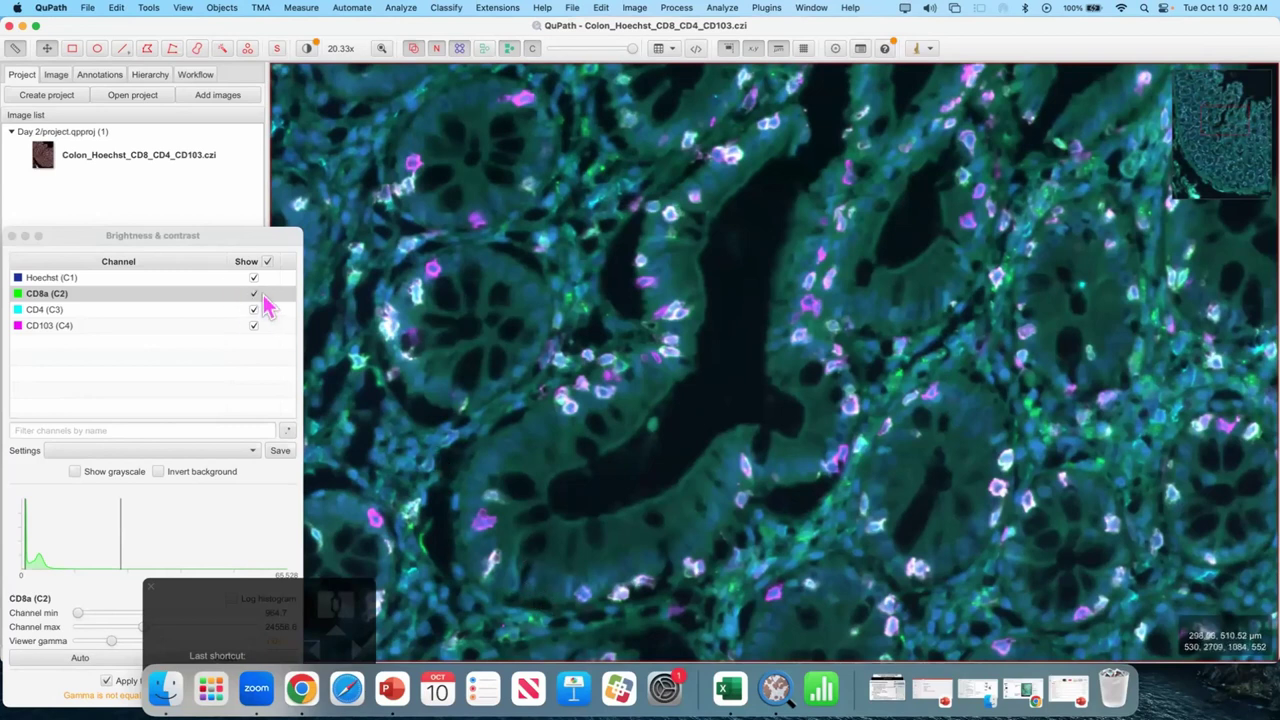
left_click(263, 301)
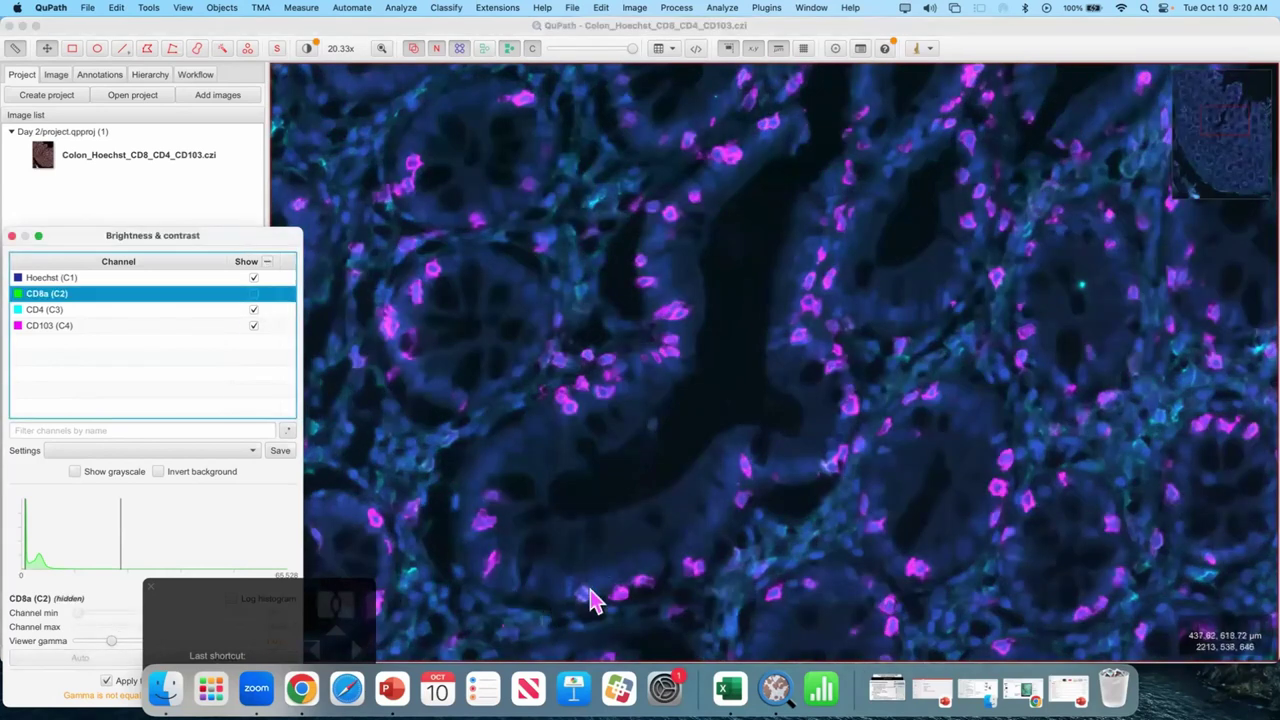
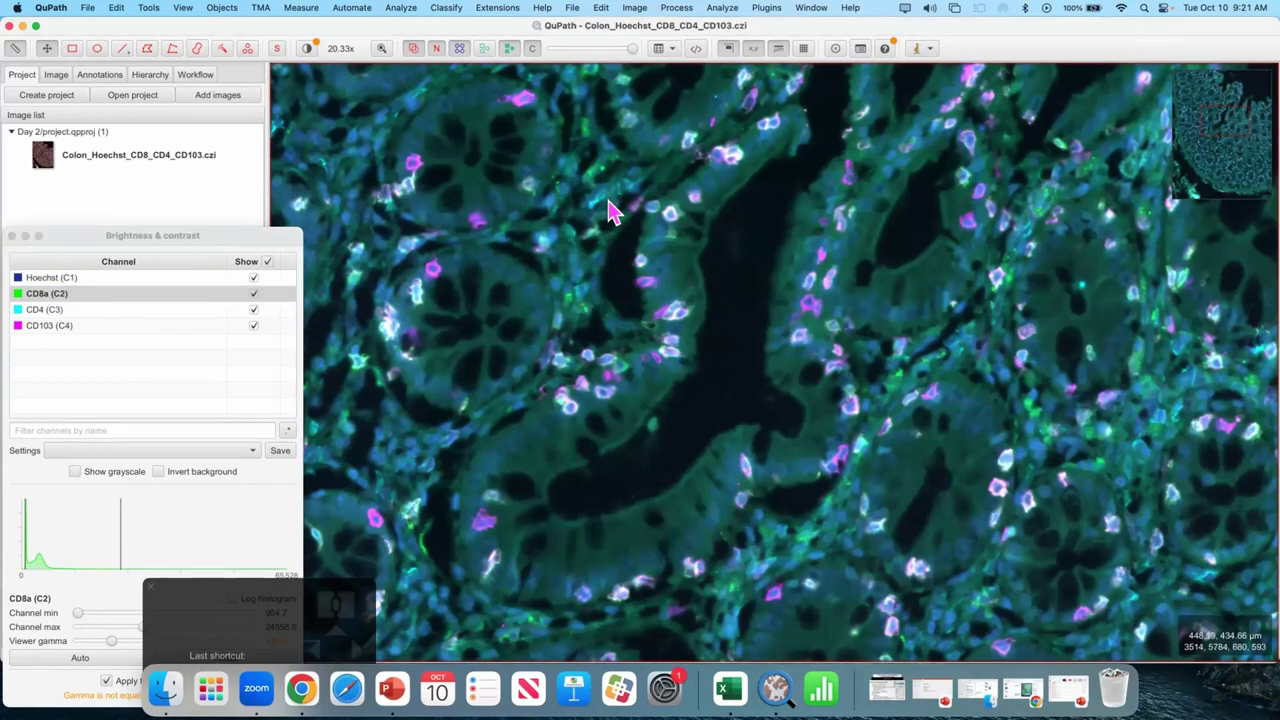
- Zoom and pan over the crypts and draw a rectangle annotation across them
scroll("up", 3)
scroll("up", 3)
left_click_drag(900, 263, 690, 229)
left_click_drag(731, 332, 741, 253)
left_click_drag(629, 320, 661, 300)
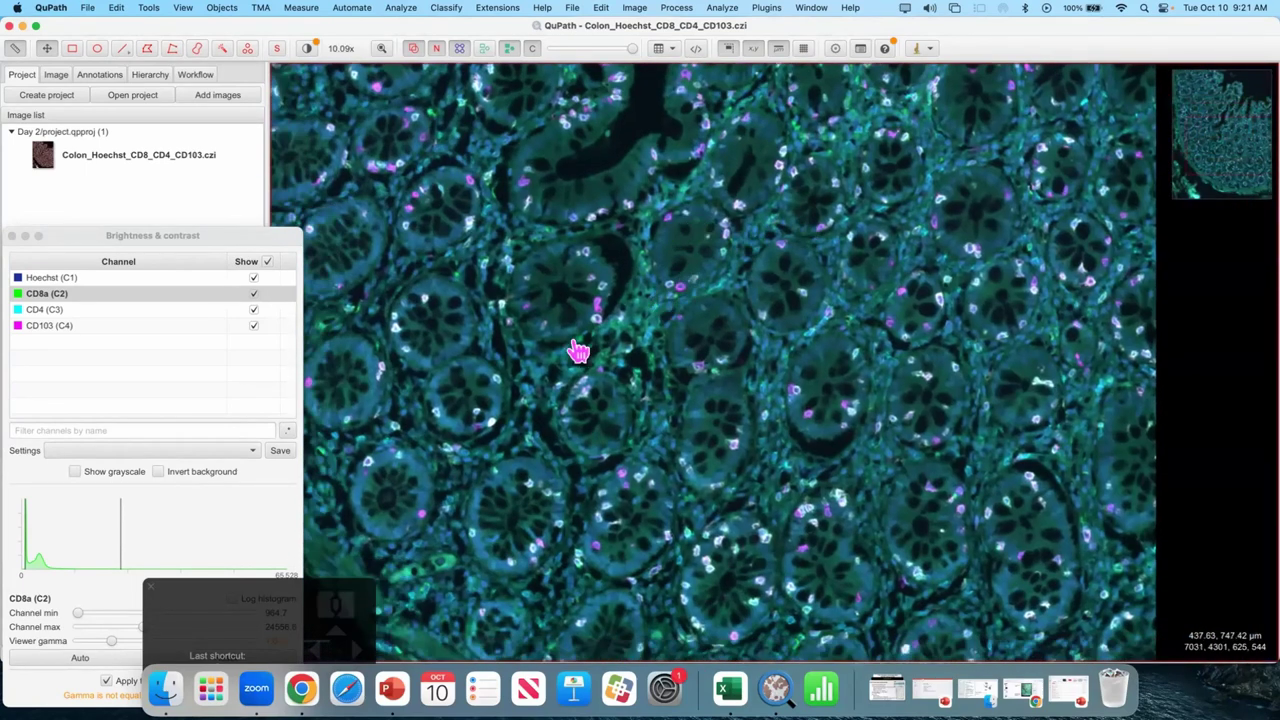
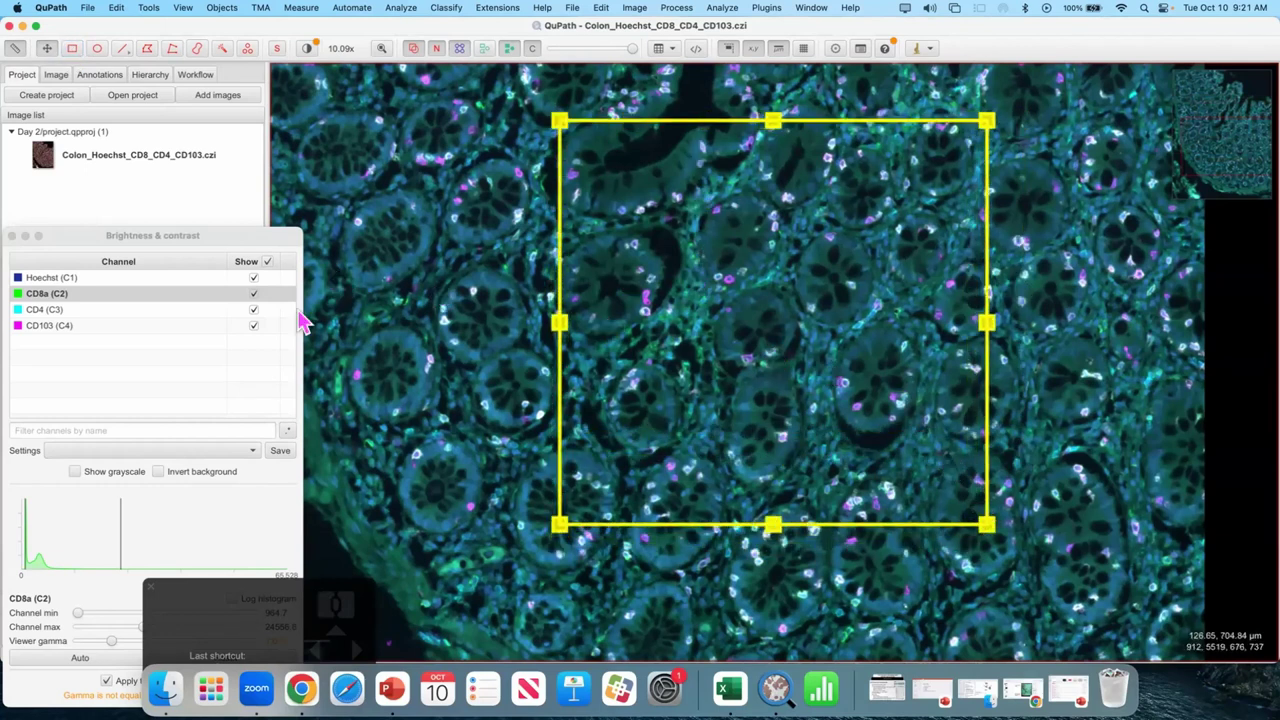
left_click_drag(257, 306, 263, 320)
left_click_drag(261, 314, 252, 282)
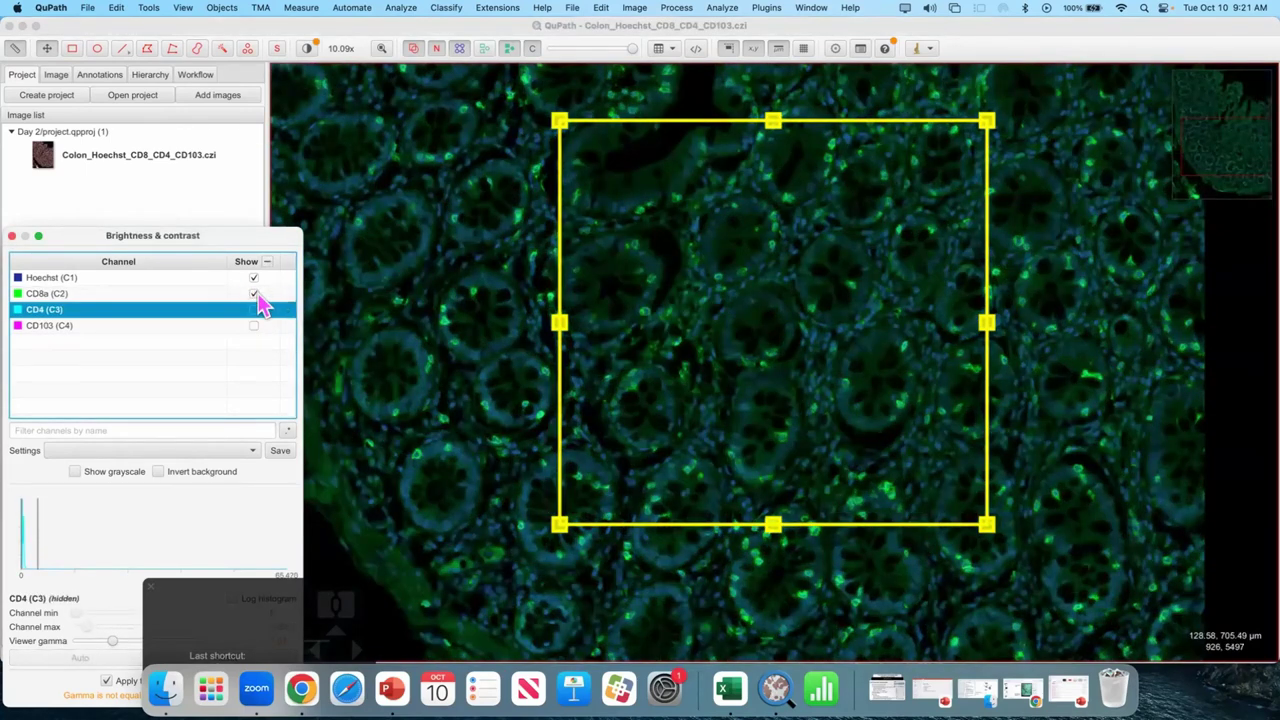
left_click_drag(264, 303, 456, 297)
- Hide CD8a, CD4 and CD103 so only Hoechst nuclei are displayed inside the region
left_click(429, 297)
scroll("up", 3)
scroll("up", 3)
scroll("up", 3)
scroll("up", 3)
scroll("up", 3)
left_click(32, 284)
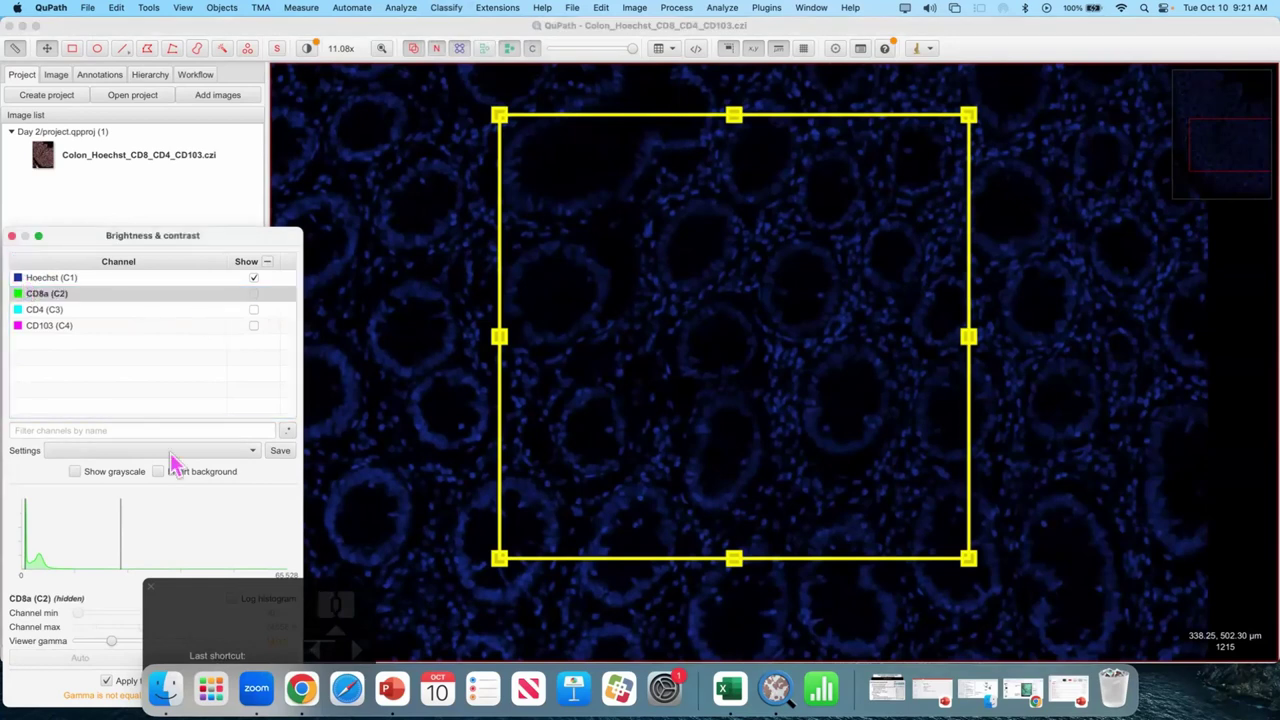
left_click(112, 474)
left_click(112, 479)
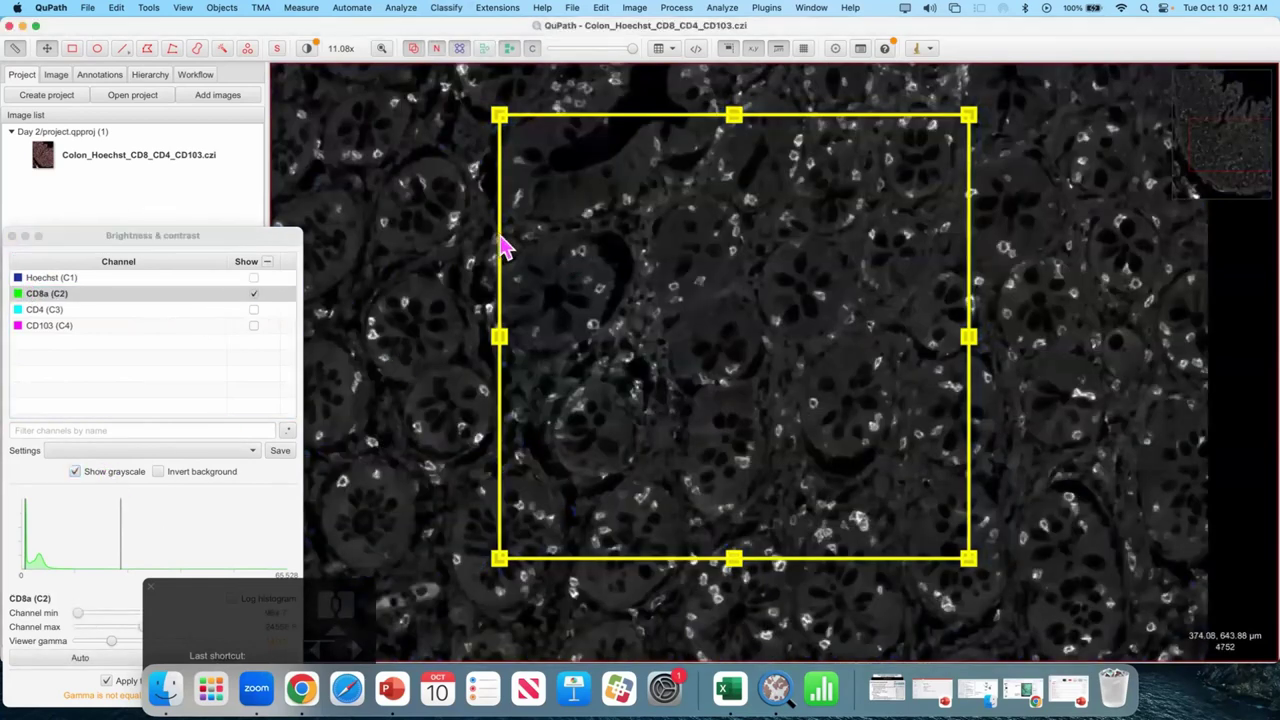
scroll("up", 3)
scroll("up", 3)
left_click(262, 285)
scroll("up", 3)
scroll("up", 3)
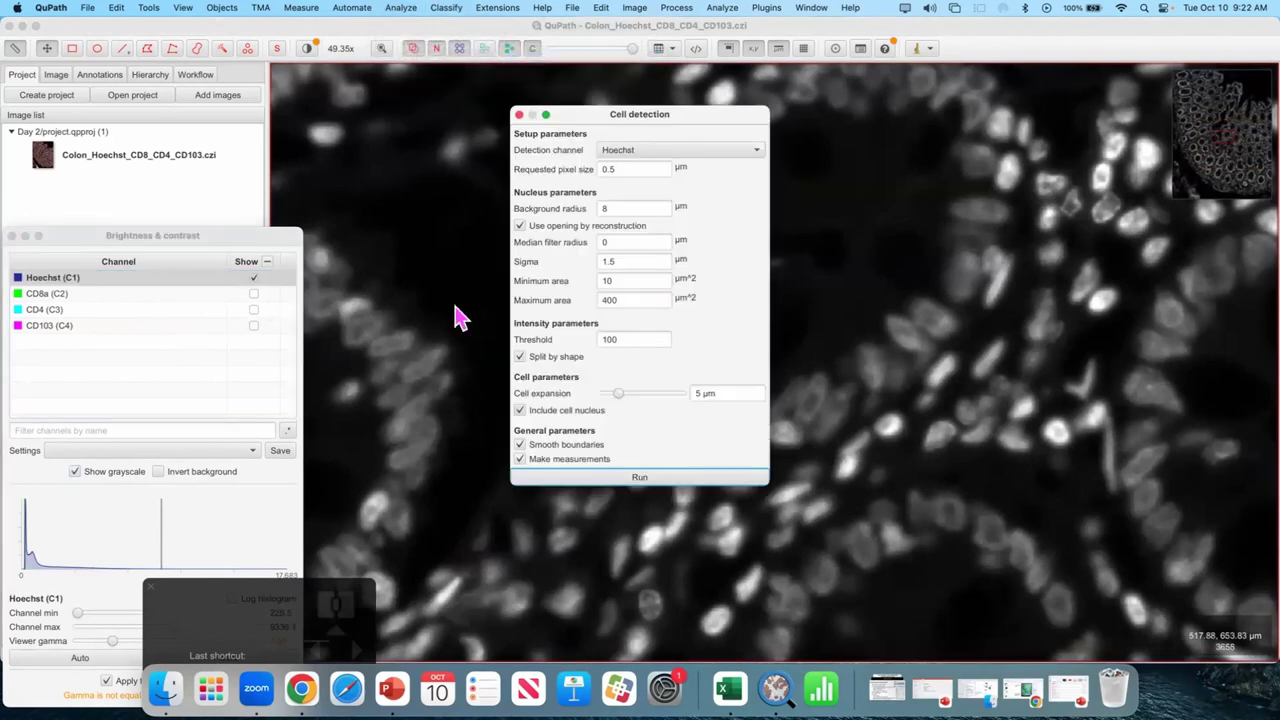
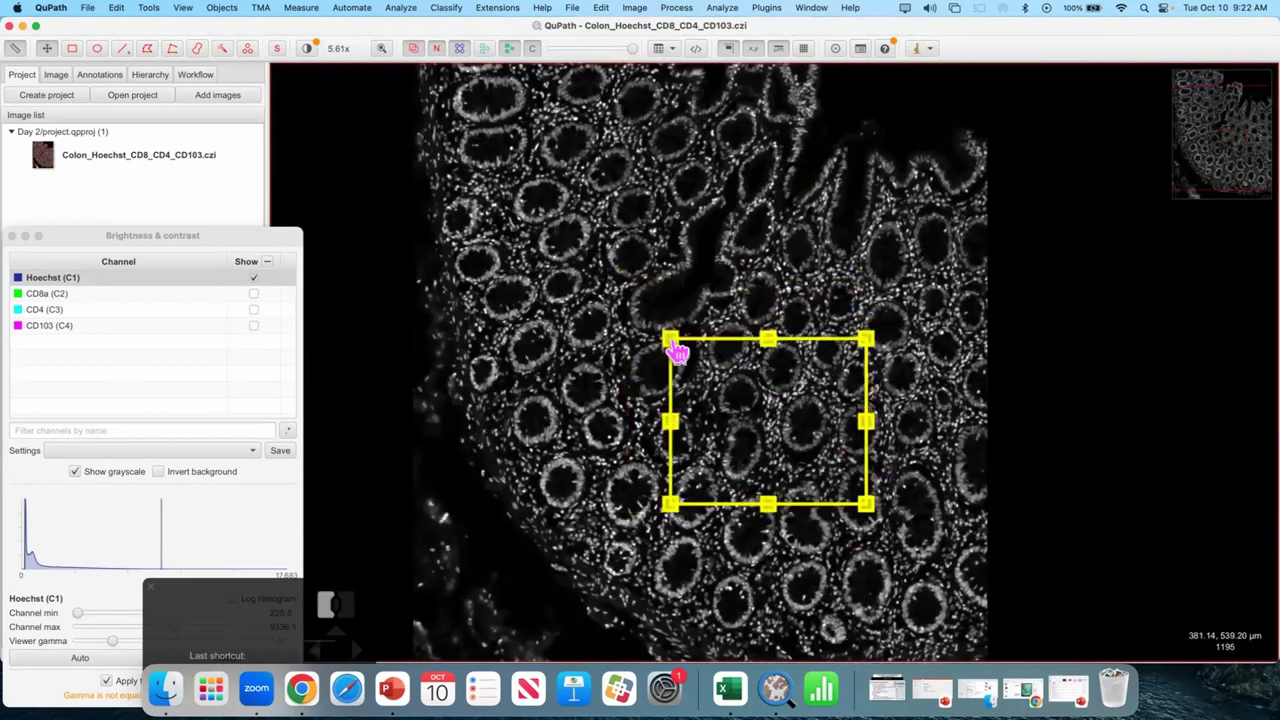
- Zoom out to a wide view of the Hoechst-stained section with the marked region
scroll("up", 3)
scroll("up", 3)
scroll("up", 3)
scroll("up", 3)
scroll("up", 3)
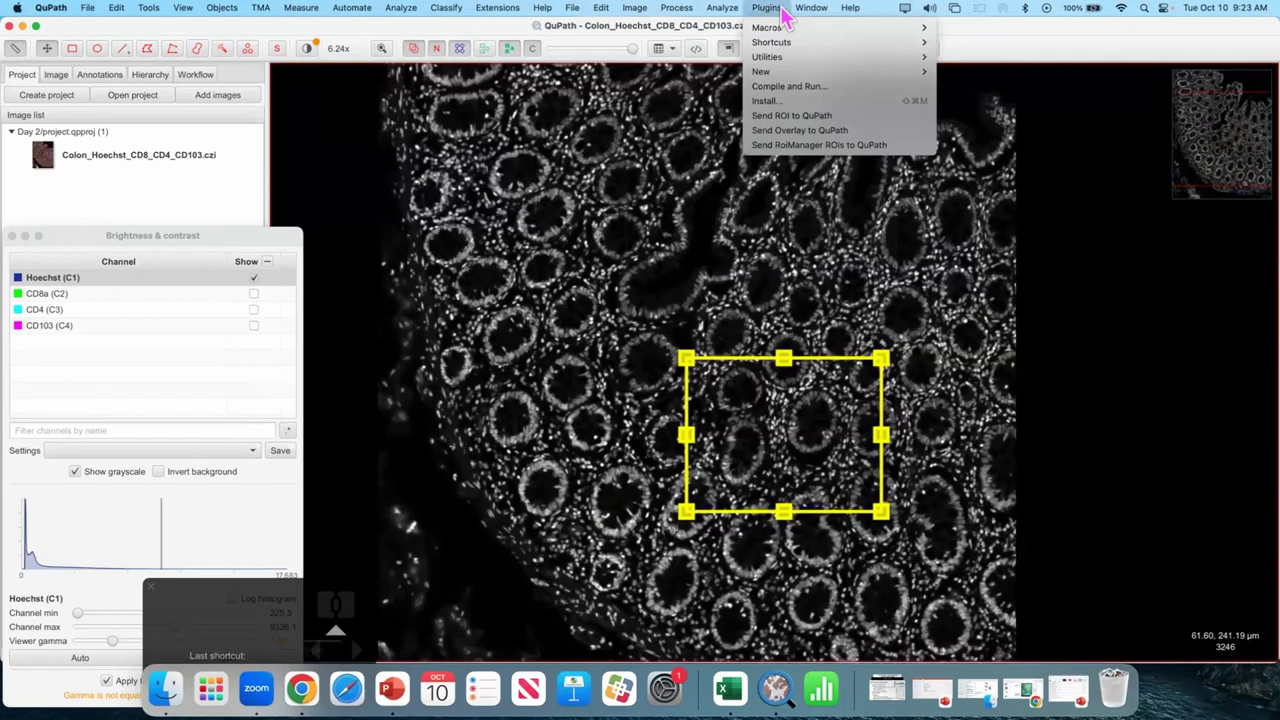
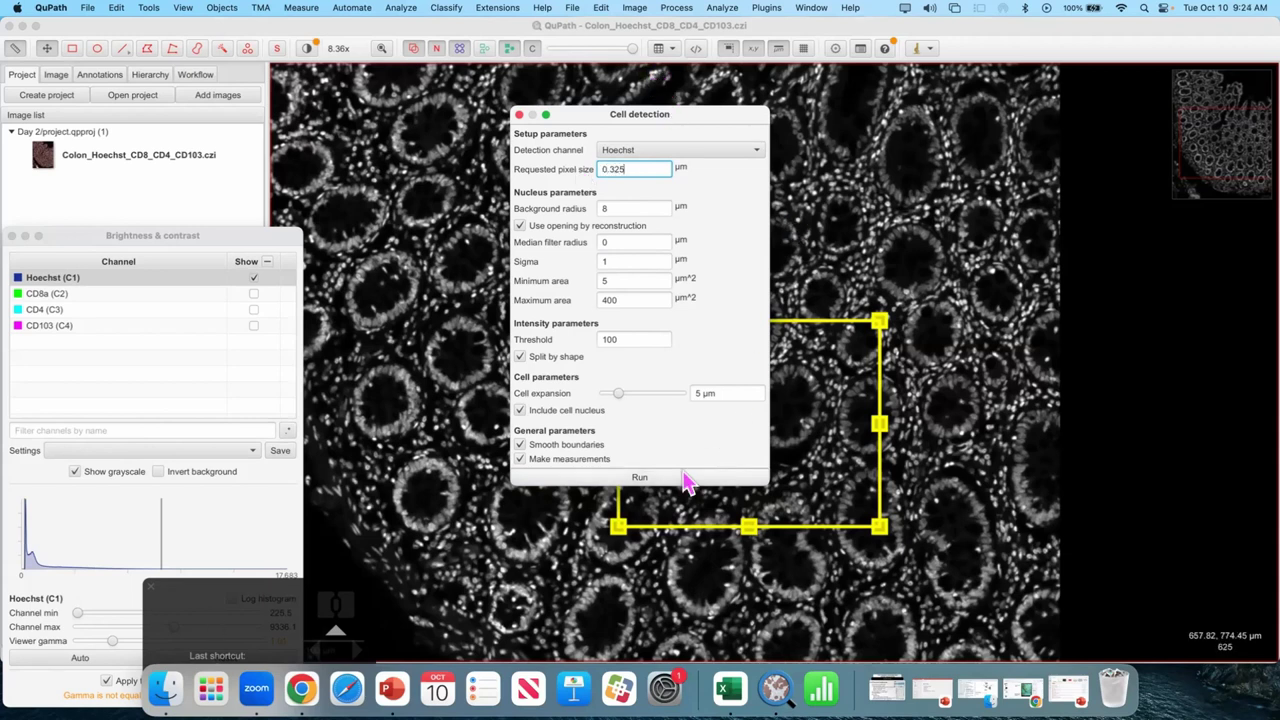
- Set Cell expansion to 2 µm in the Cell detection dialog, keeping Hoechst as detection channel
scroll("up", 3)
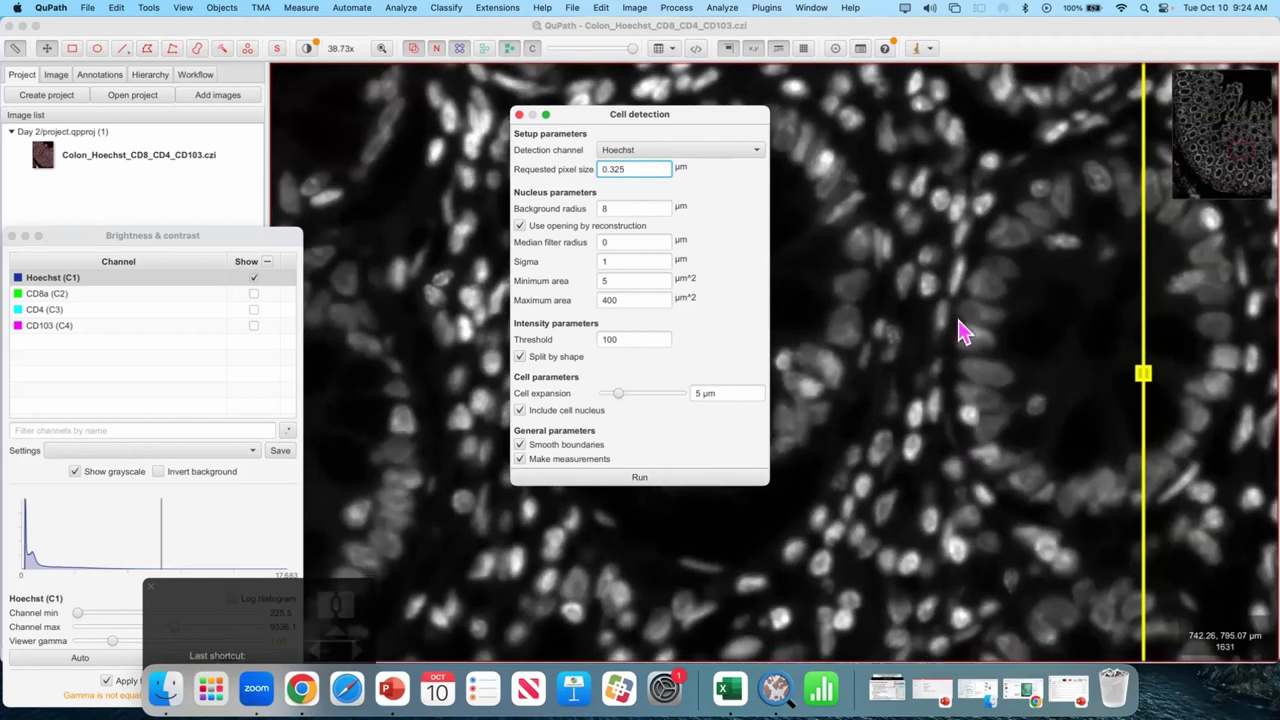
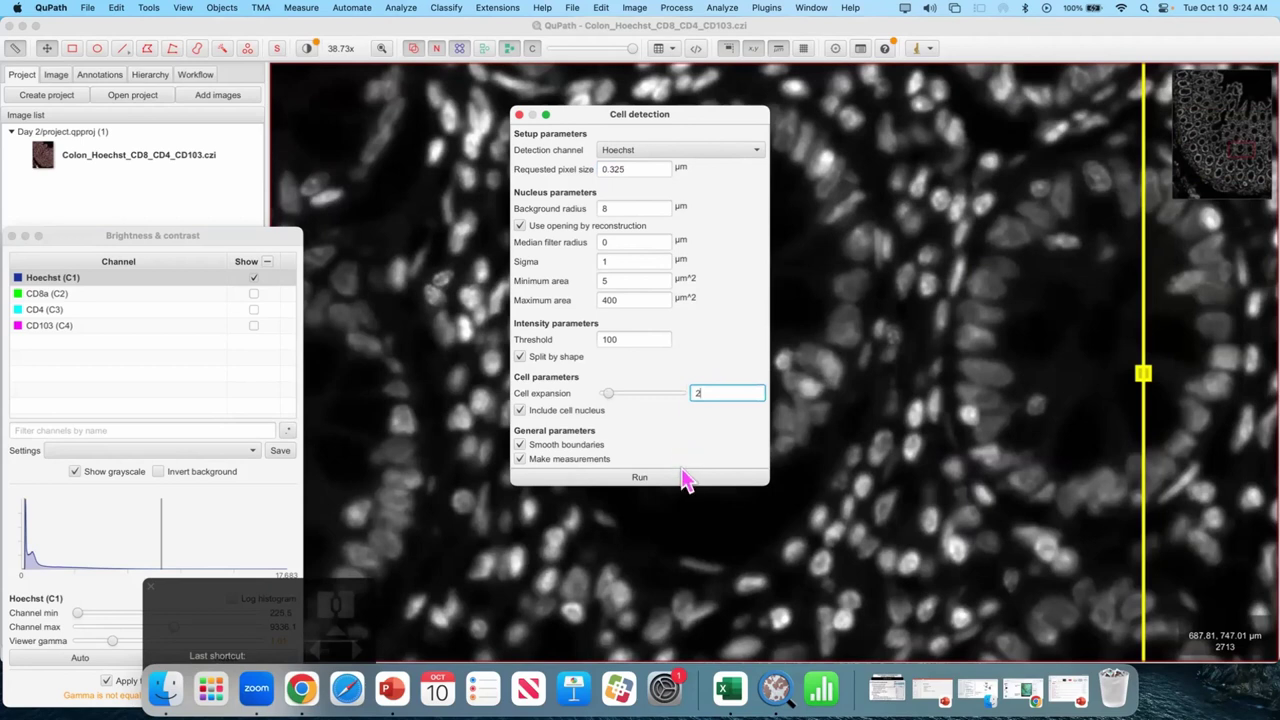
left_click(693, 482)
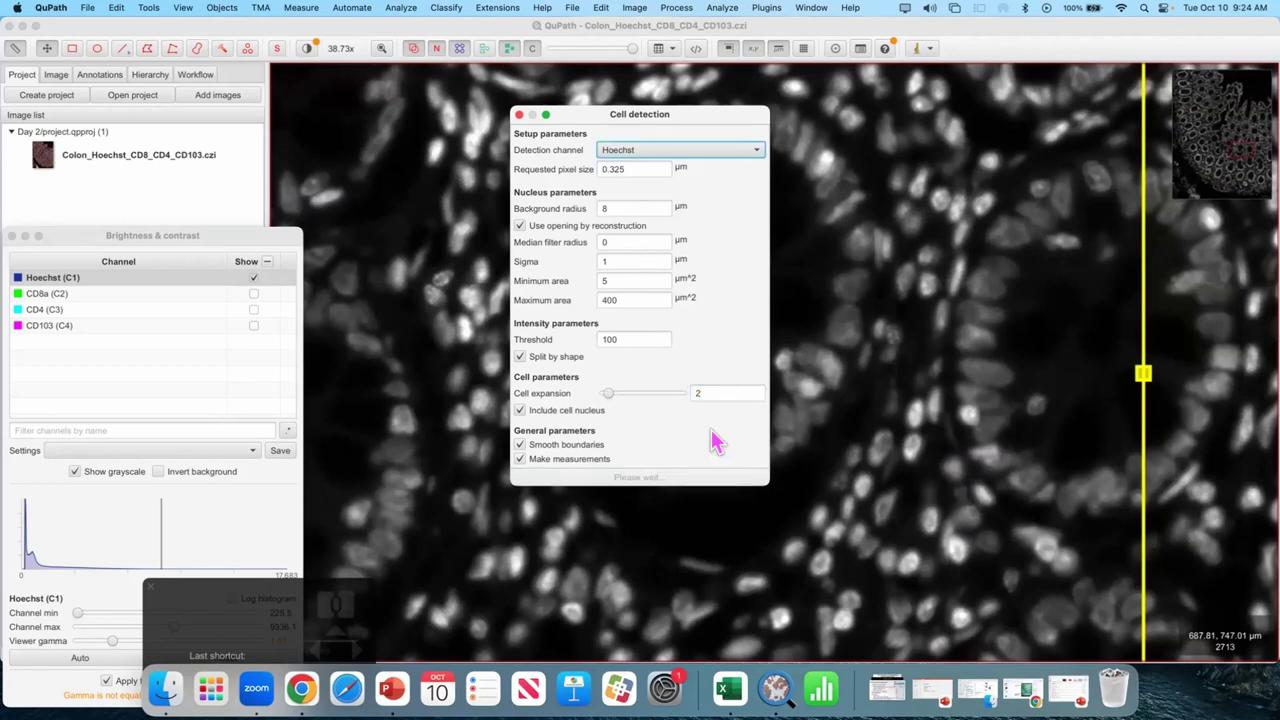
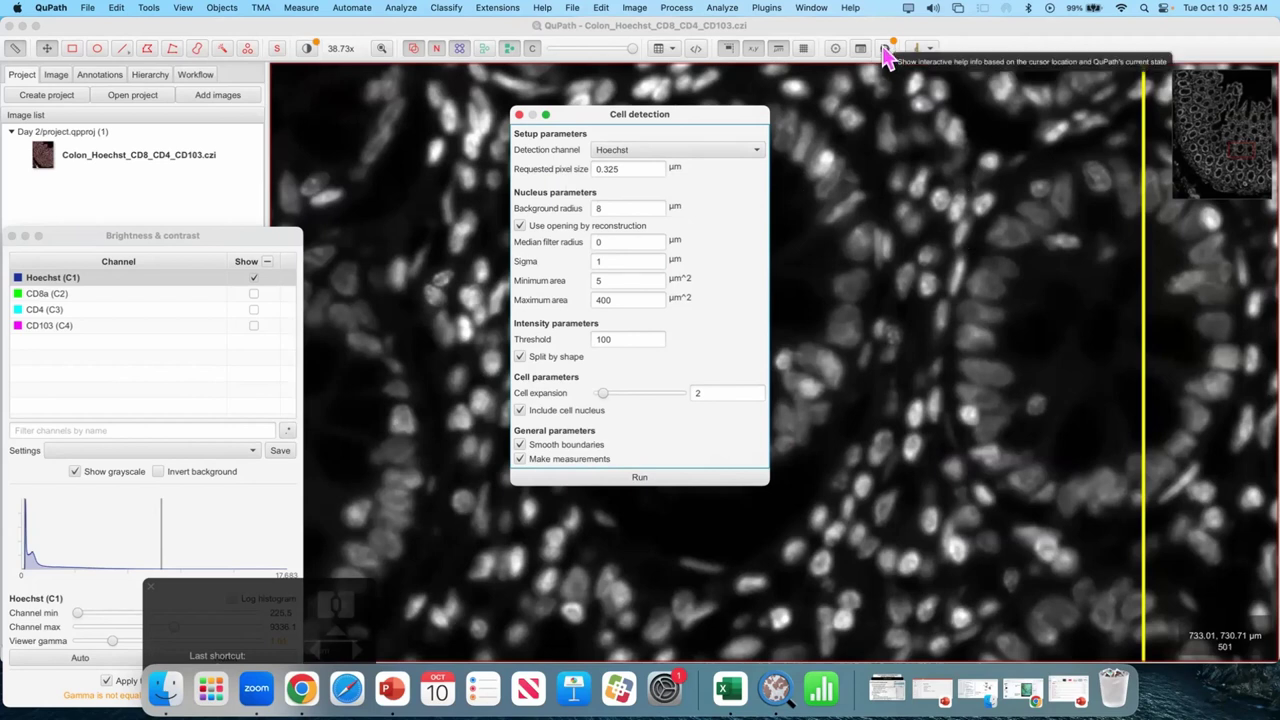
- Show QuPath's context help, which flags gamma not 1.0 and hidden detections
left_click(886, 51)
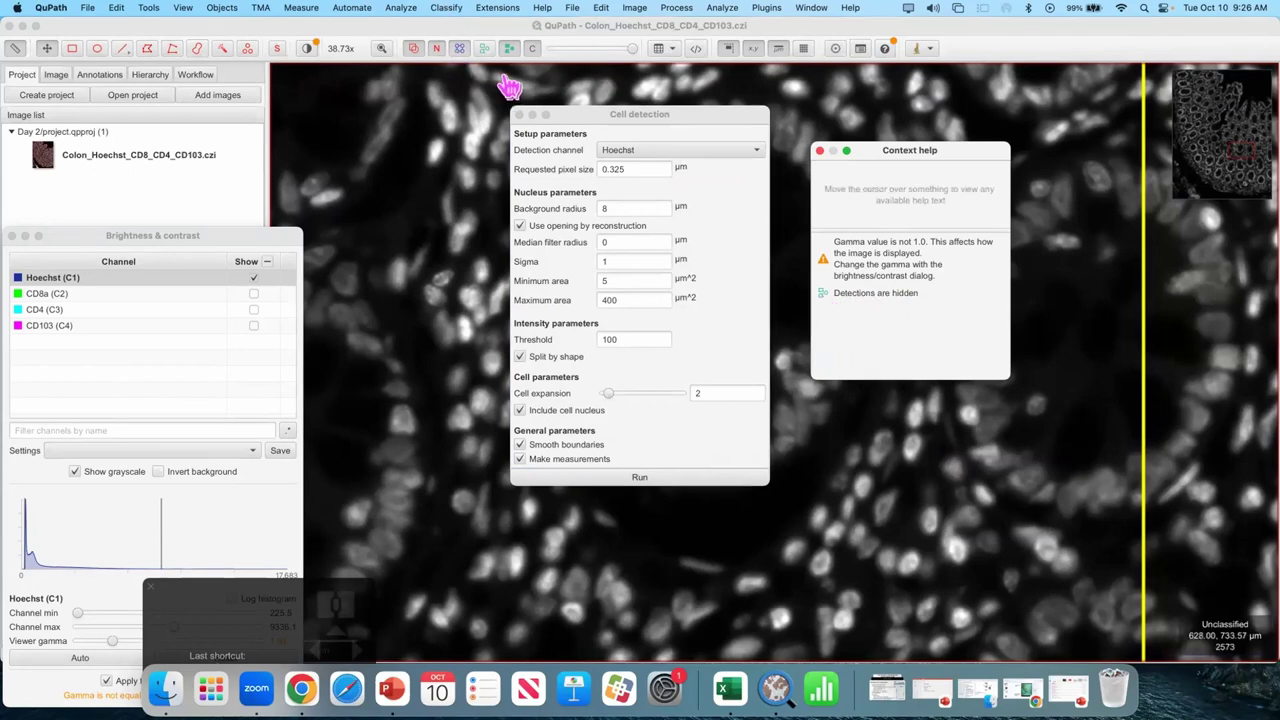
- Show the detected cells again and close the Brightness & contrast window
left_click(488, 60)
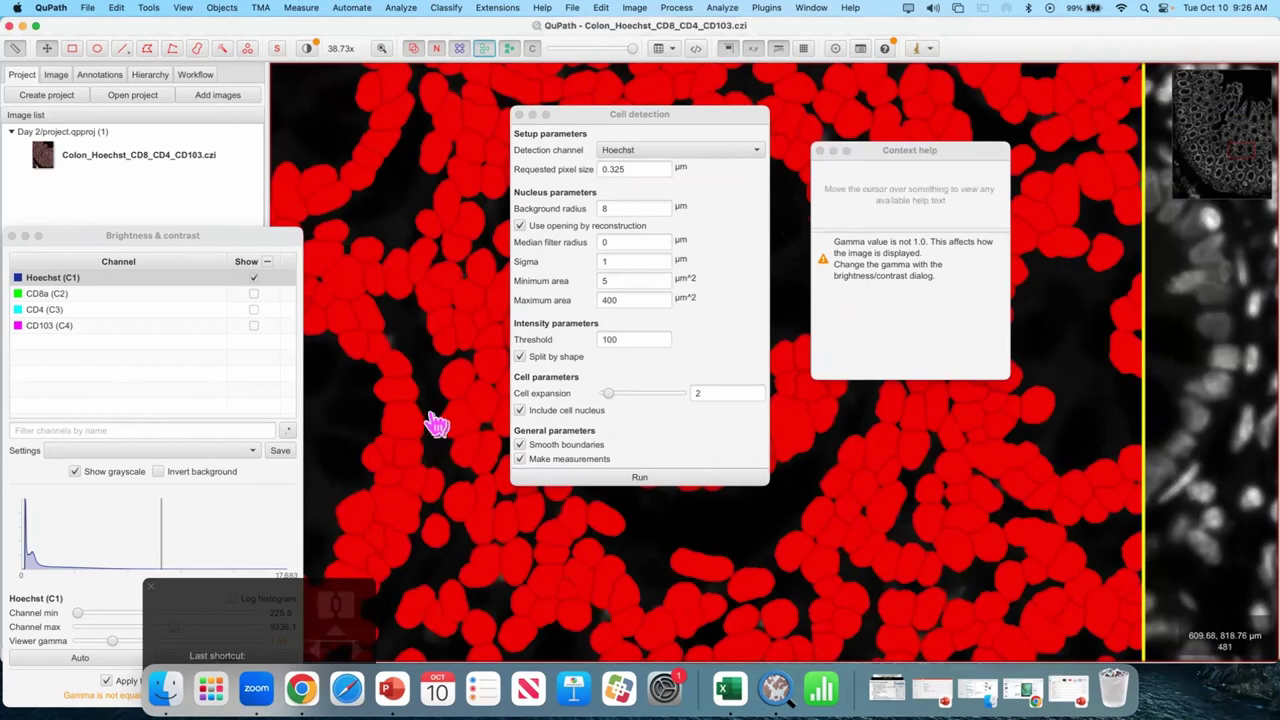
left_click_drag(436, 432, 428, 390)
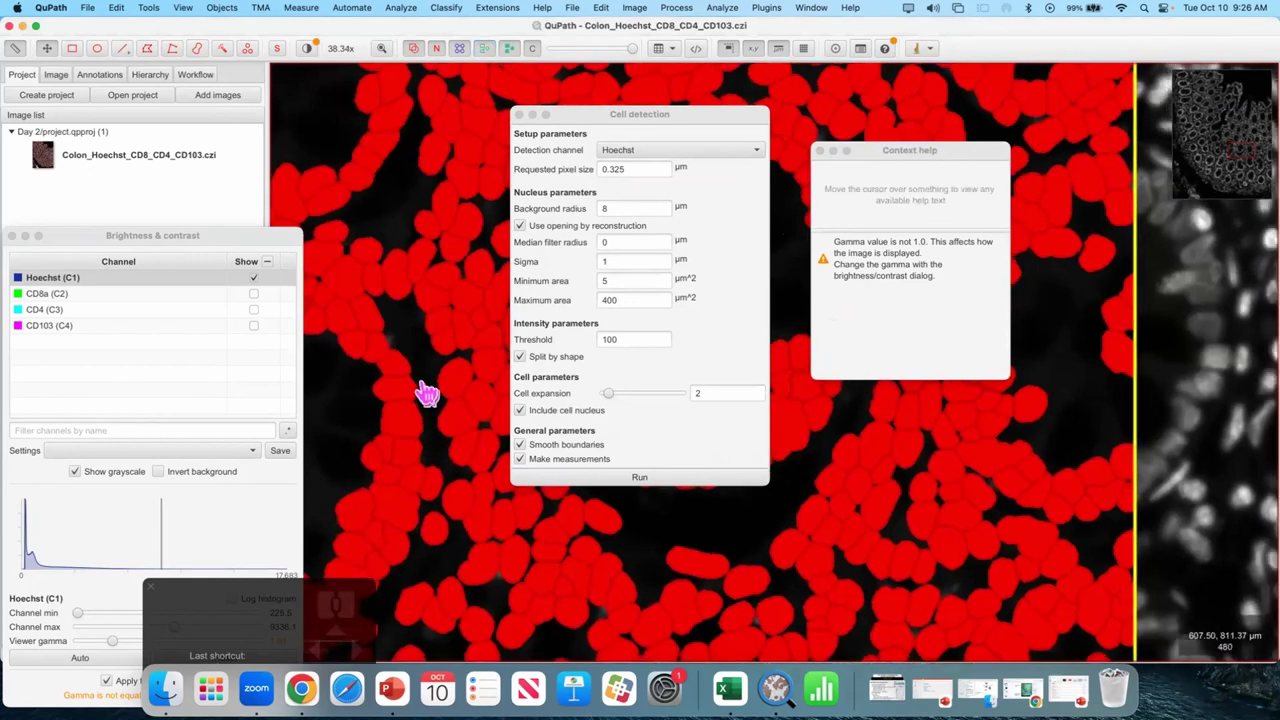
key("f")
key("f")
key("f")
key("f")
key("f")
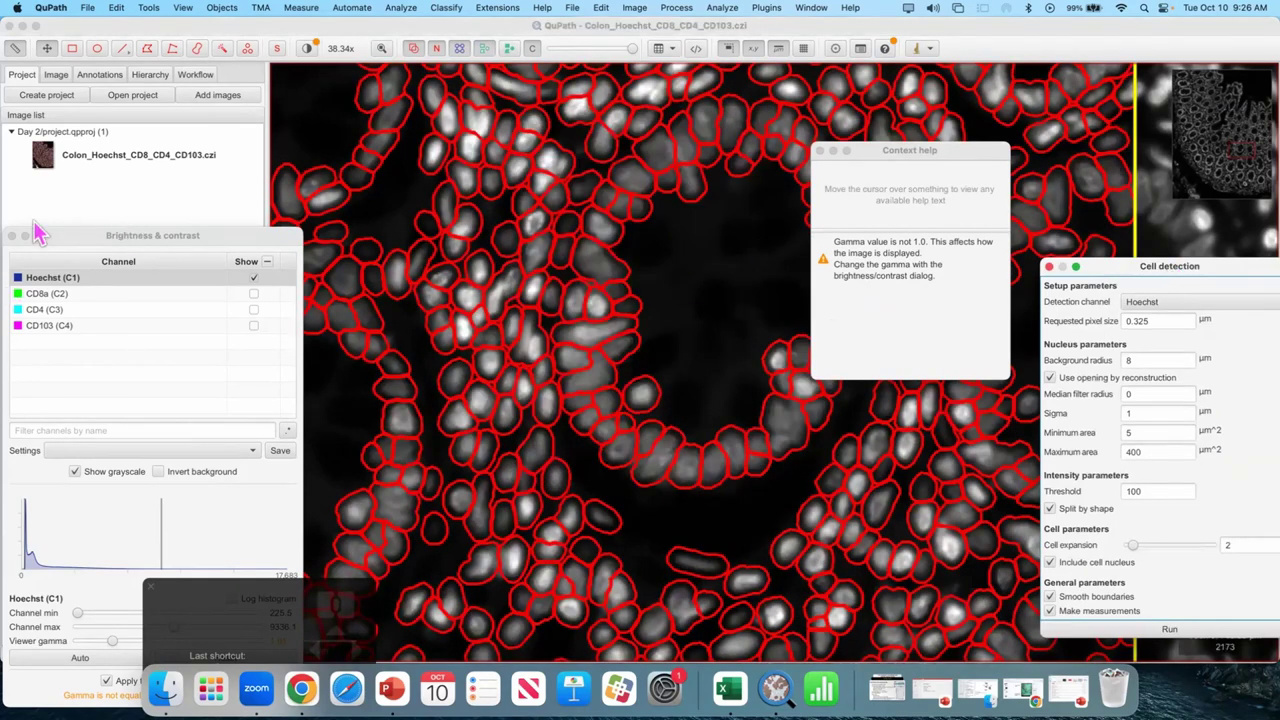
left_click(440, 277)
- Pan over the detected nuclei and move the Cell detection dialog toward the viewer centre
scroll("up", 3)
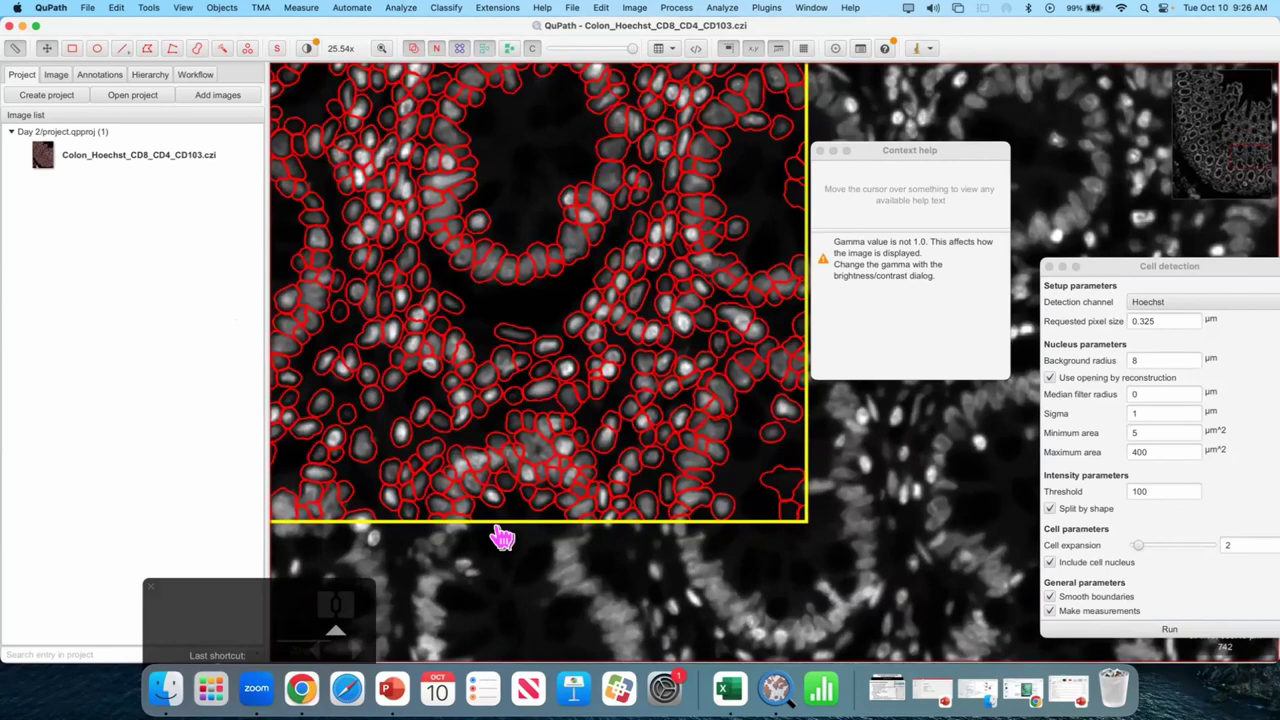
left_click_drag(419, 315, 458, 394)
left_click_drag(406, 199, 335, 155)
left_click(335, 155)
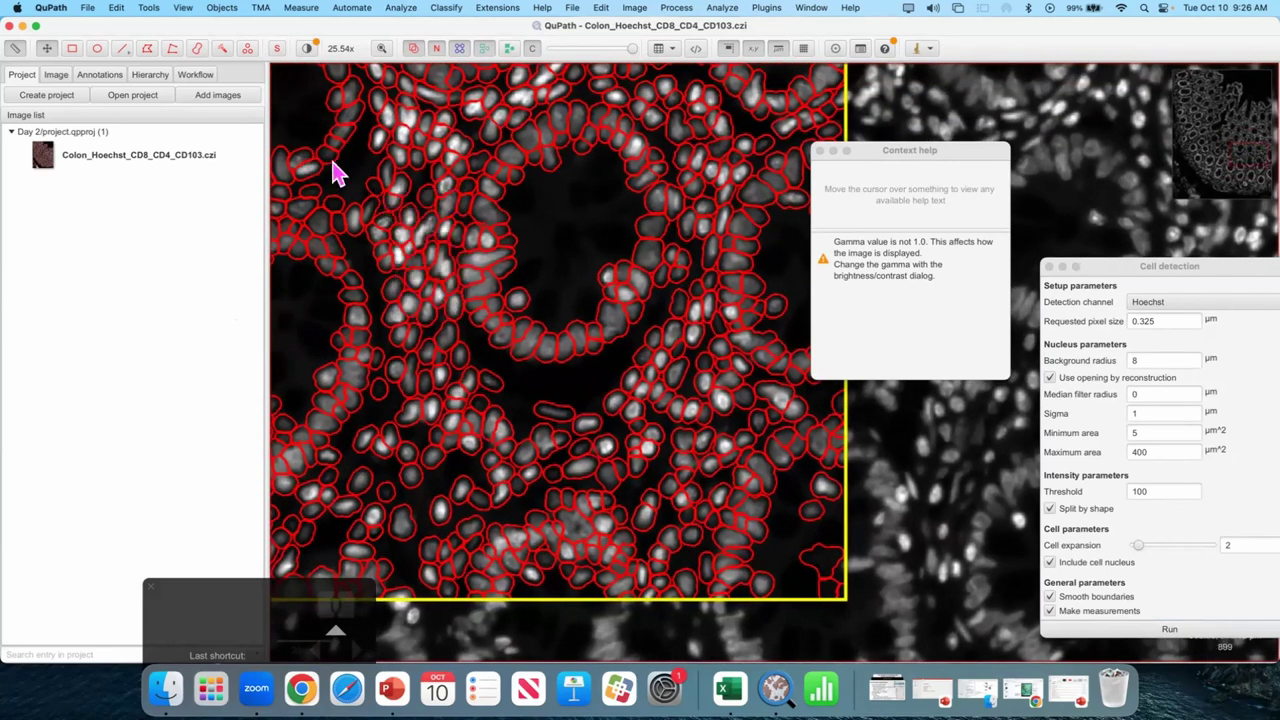
left_click_drag(362, 184, 748, 314)
left_click(748, 314)
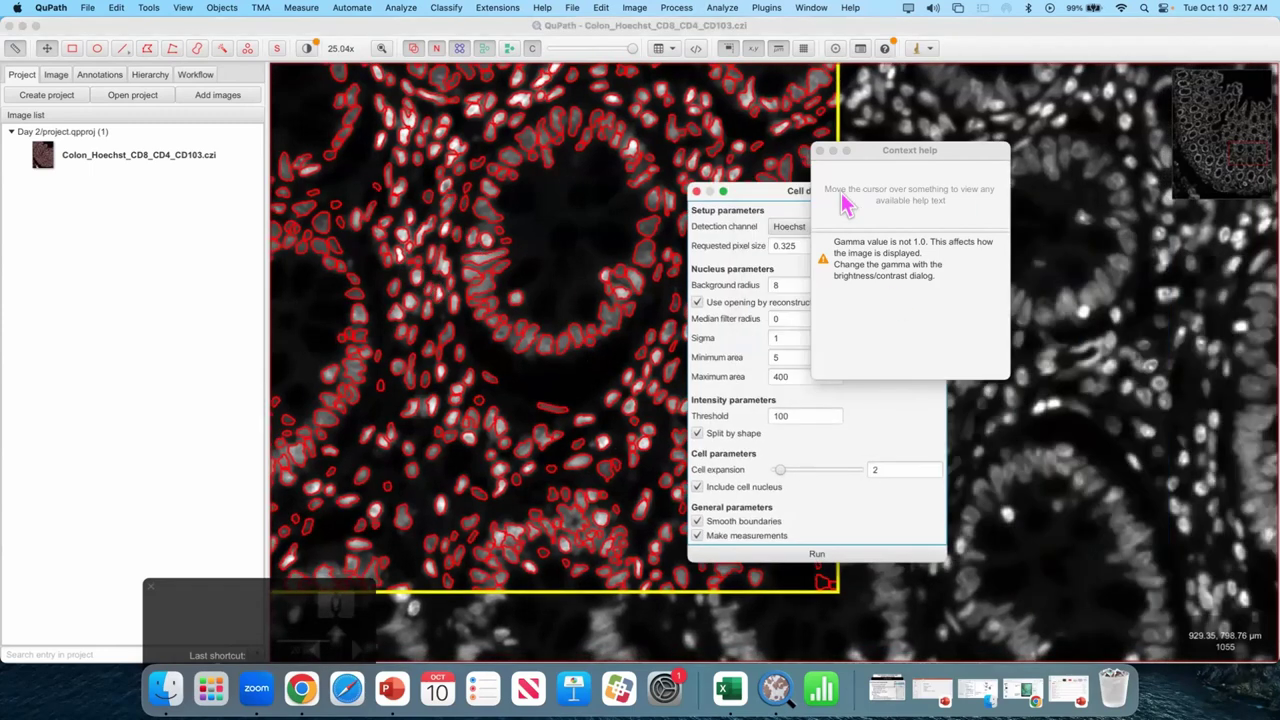
left_click_drag(550, 289, 681, 312)
scroll("up", 3)
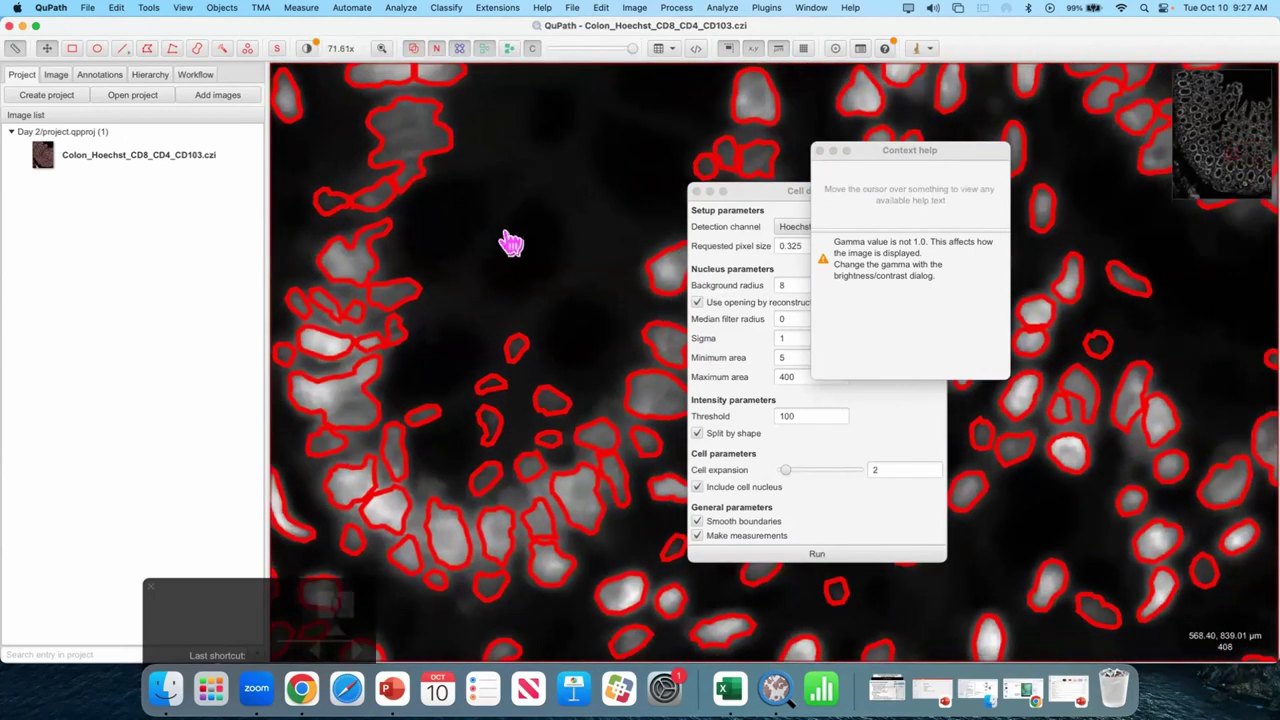
left_click(524, 261)
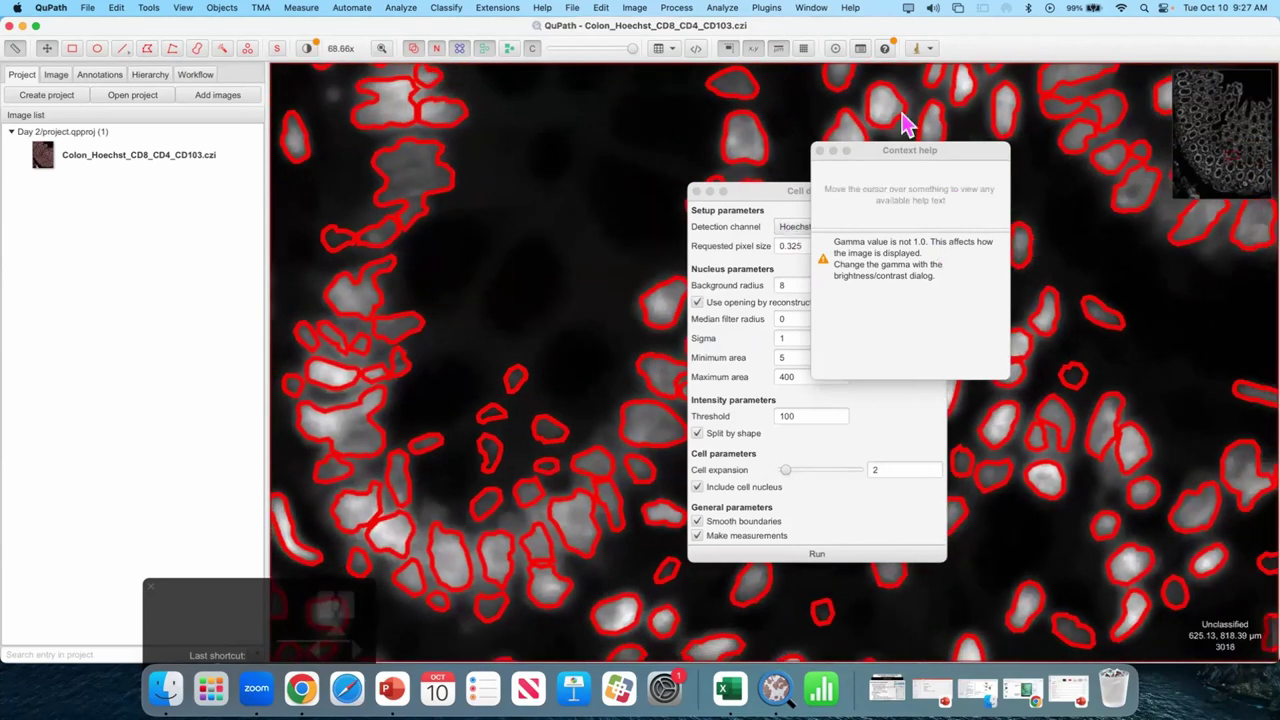
left_click(421, 343)
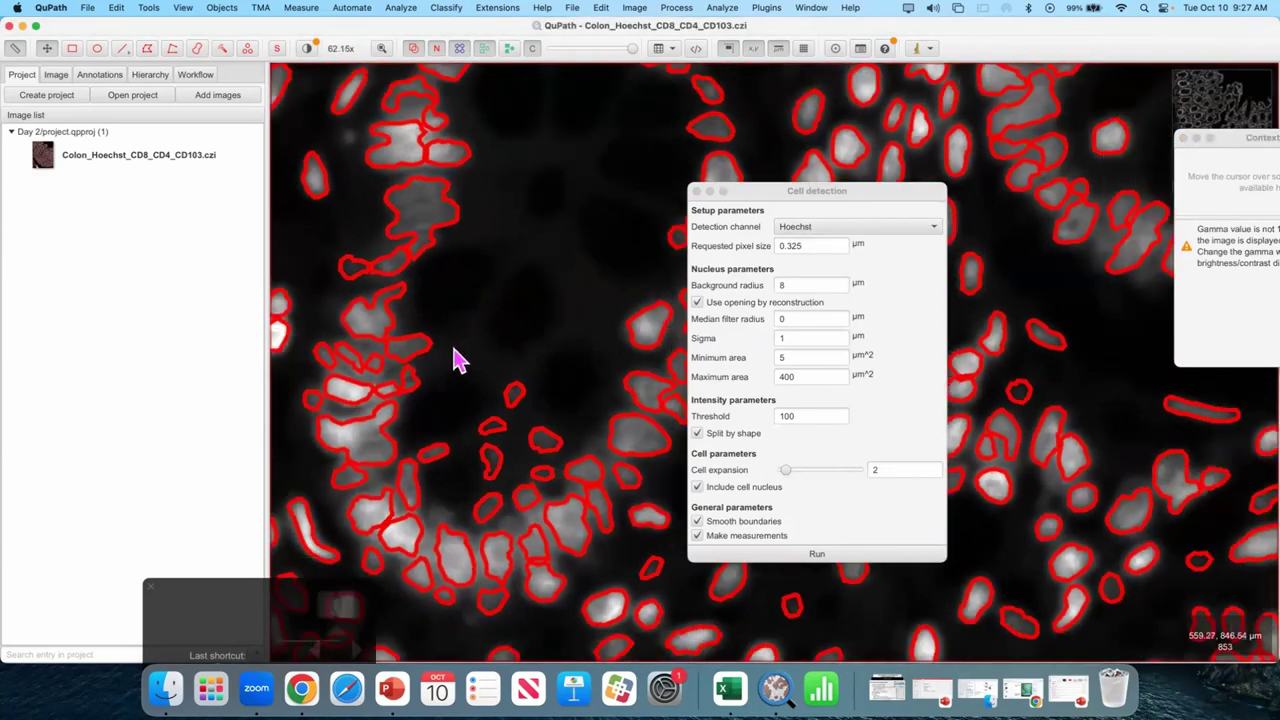
key("d")
scroll("up", 3)
key("d")
key("d")
left_click(545, 484)
scroll("up", 3)
key("d")
key("d")
left_click(420, 421)
left_click(492, 602)
key("d")
key("d")
key("d")
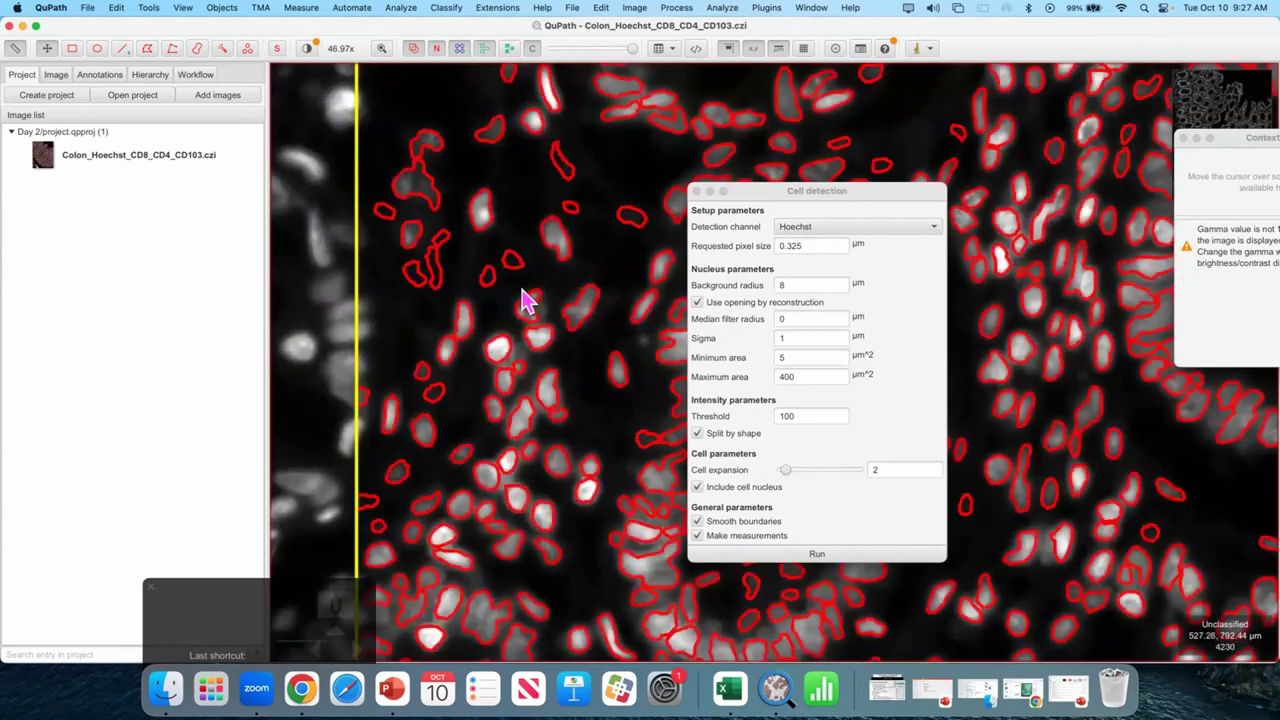
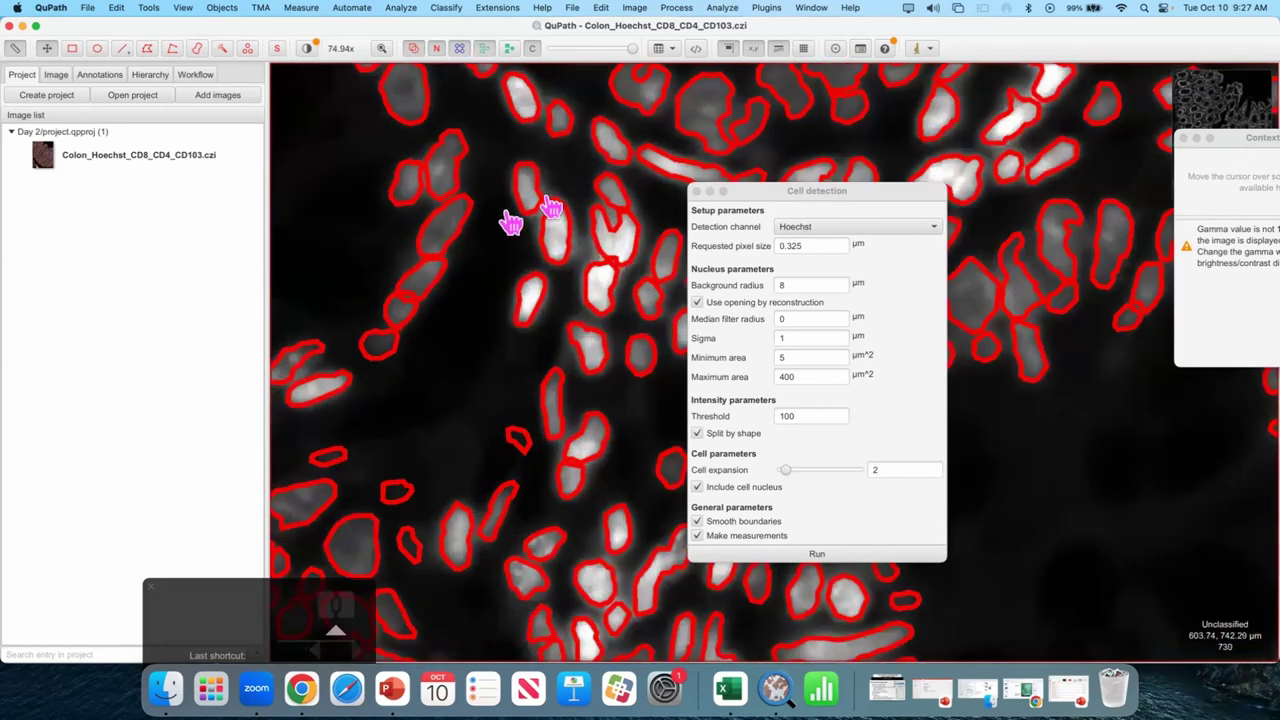
left_click(610, 297)
left_click(610, 297)
double_click(634, 225)
scroll("up", 3)
left_click_drag(634, 219, 533, 199)
scroll("up", 3)
key("d")
left_click(527, 210)
left_click_drag(577, 496, 431, 378)
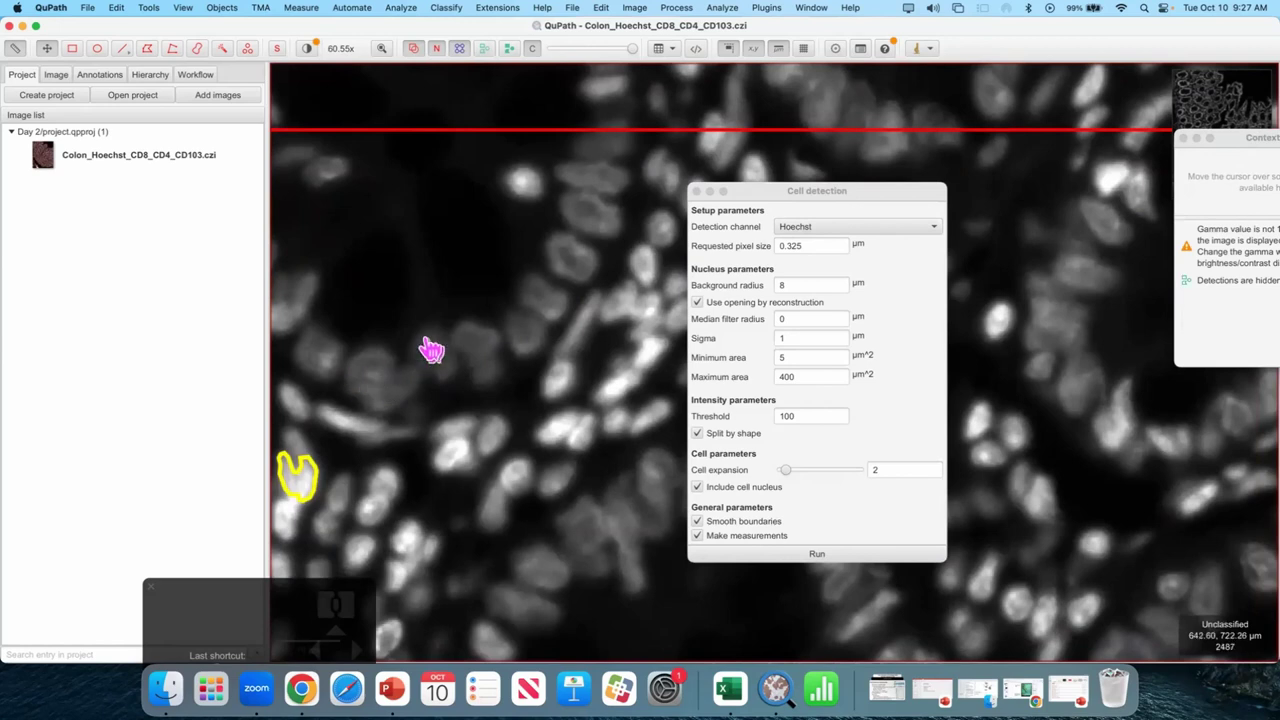
left_click_drag(439, 319, 471, 308)
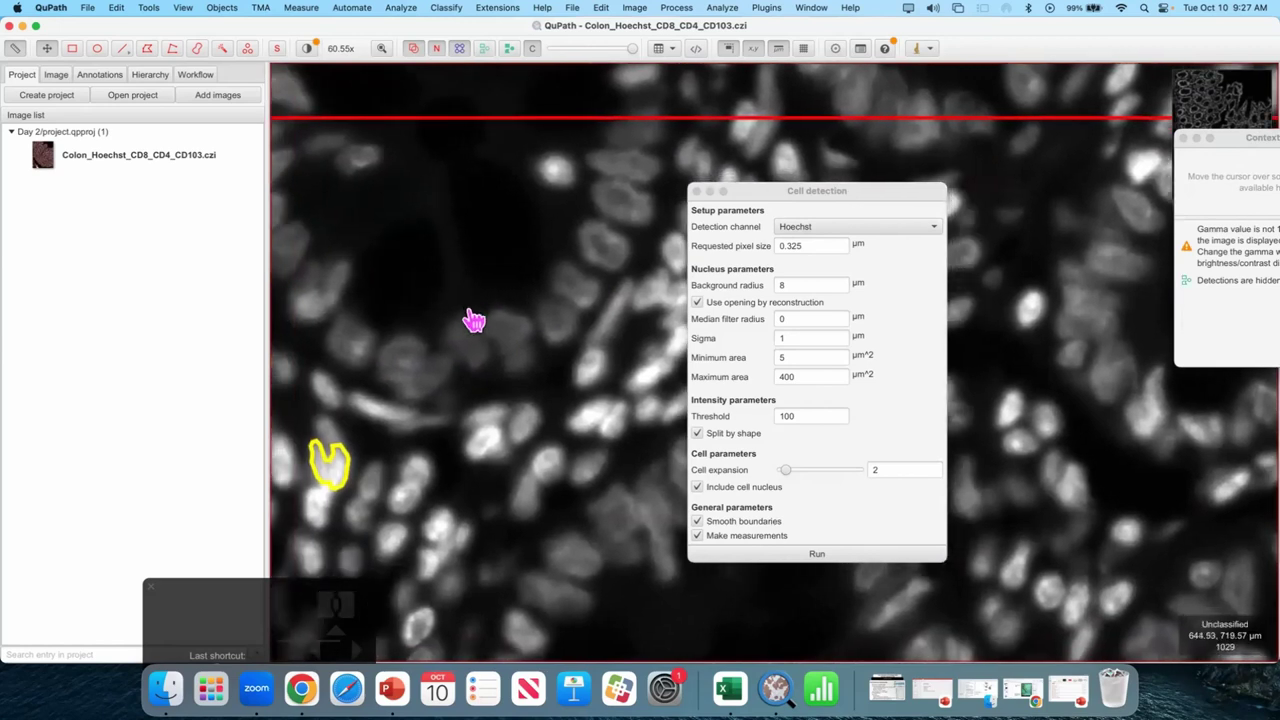
key("d")
key("d")
key("d")
key("d")
scroll("up", 3)
key("d")
key("d")
left_click_drag(518, 360, 475, 231)
key("d")
scroll("up", 3)
left_click(480, 337)
left_click(231, 359)
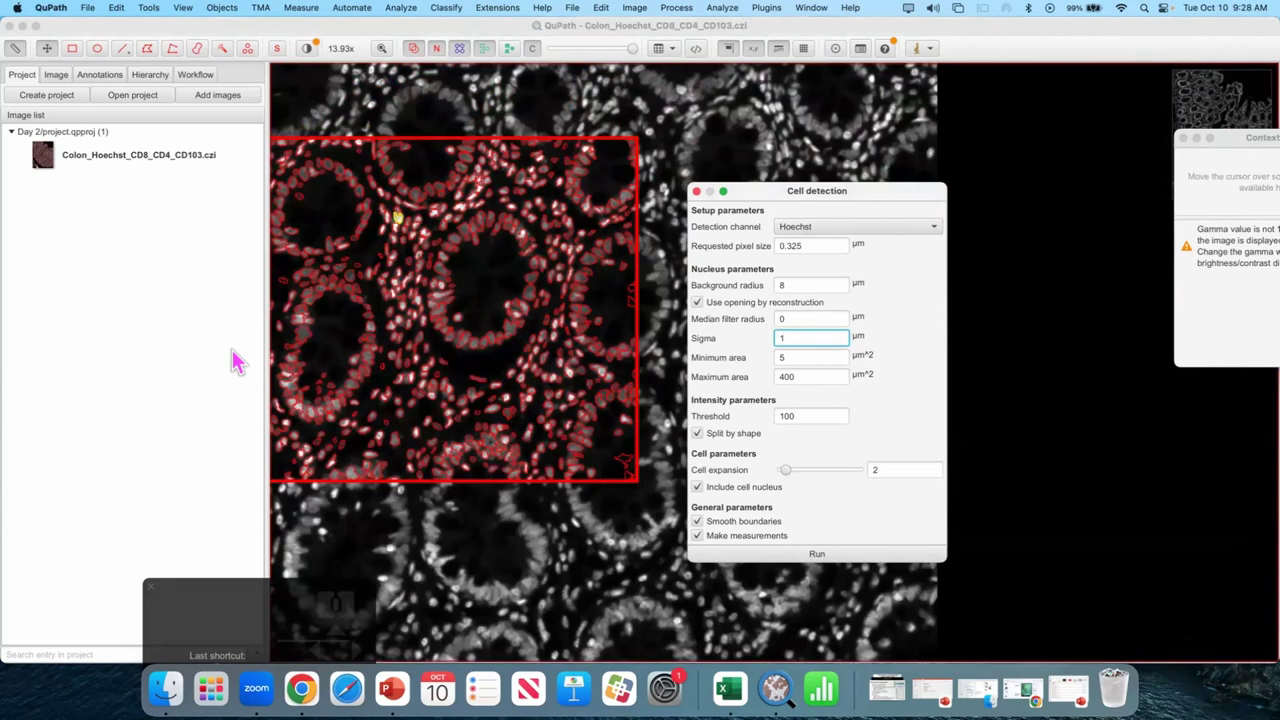
- Replace the nucleus Sigma value 1 with 0.5 and zoom in on the detections
key("BackSpace")
key("0")
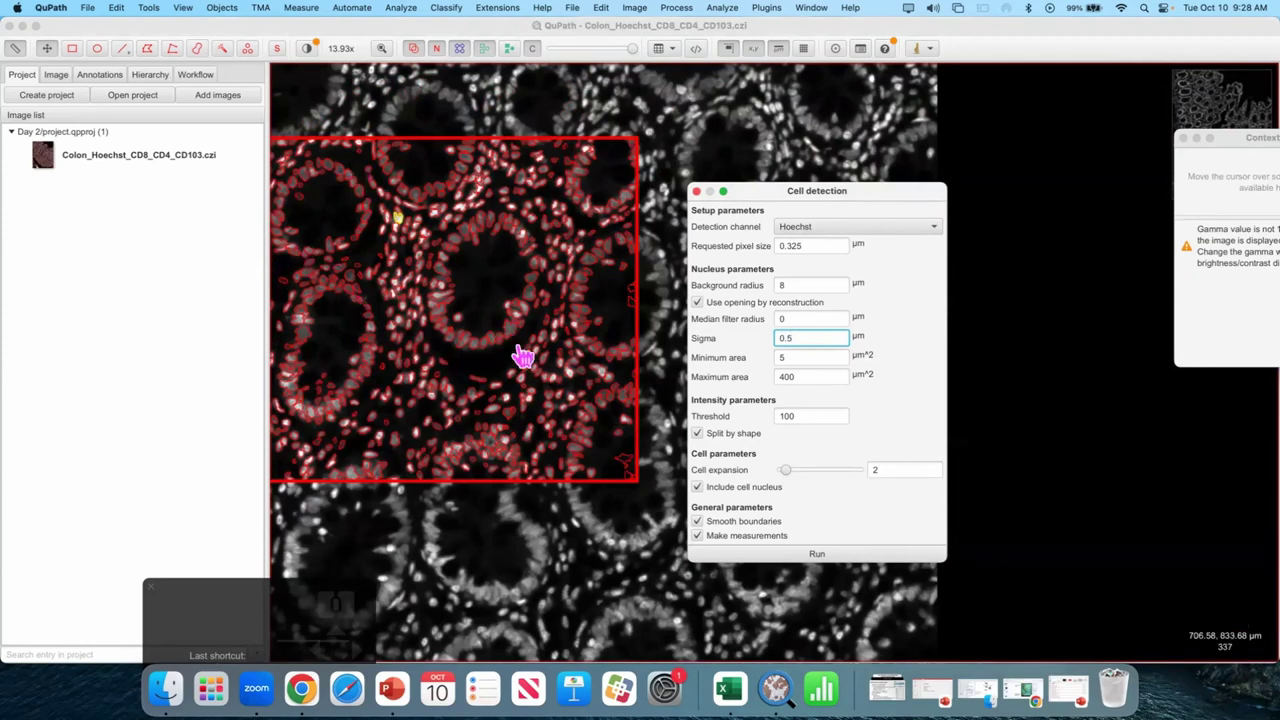
left_click(553, 276)
scroll("up", 3)
left_click(432, 333)
scroll("up", 3)
left_click_drag(448, 309, 434, 287)
scroll("up", 3)
left_click(366, 248)
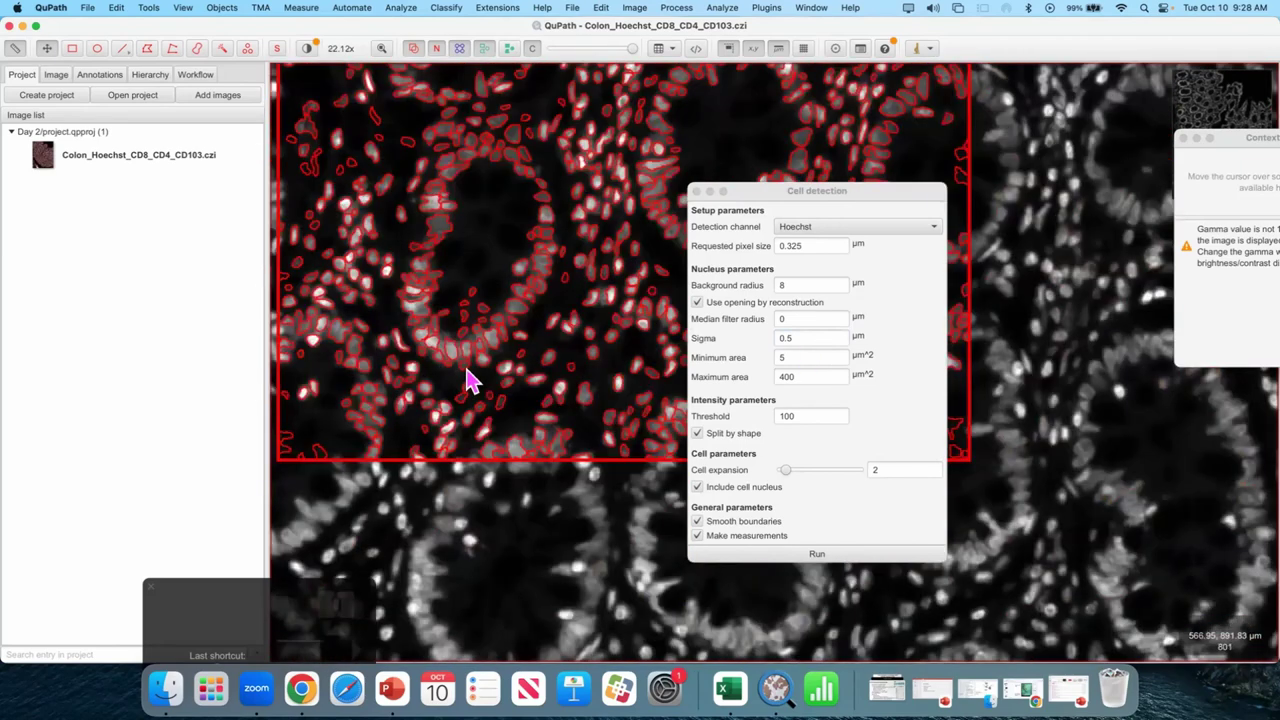
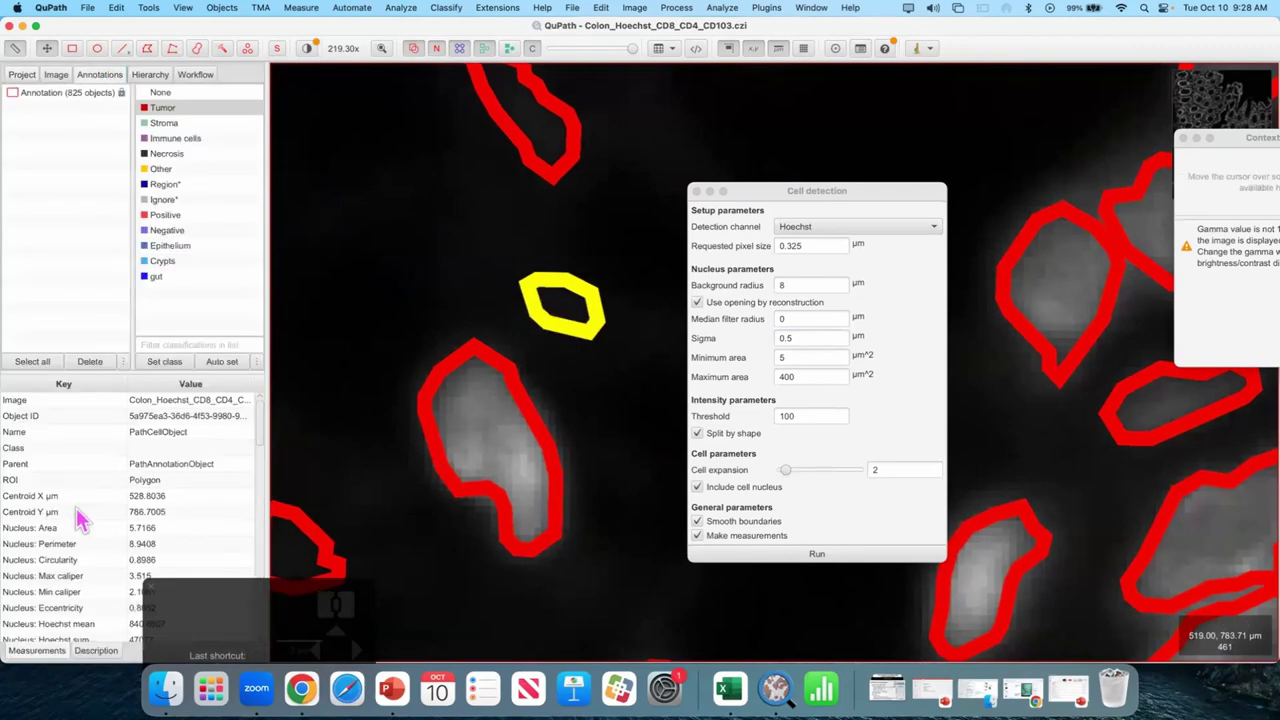
- Inspect the selected cell's nucleus Hoechst measurement in the Annotations tab
left_click(85, 525)
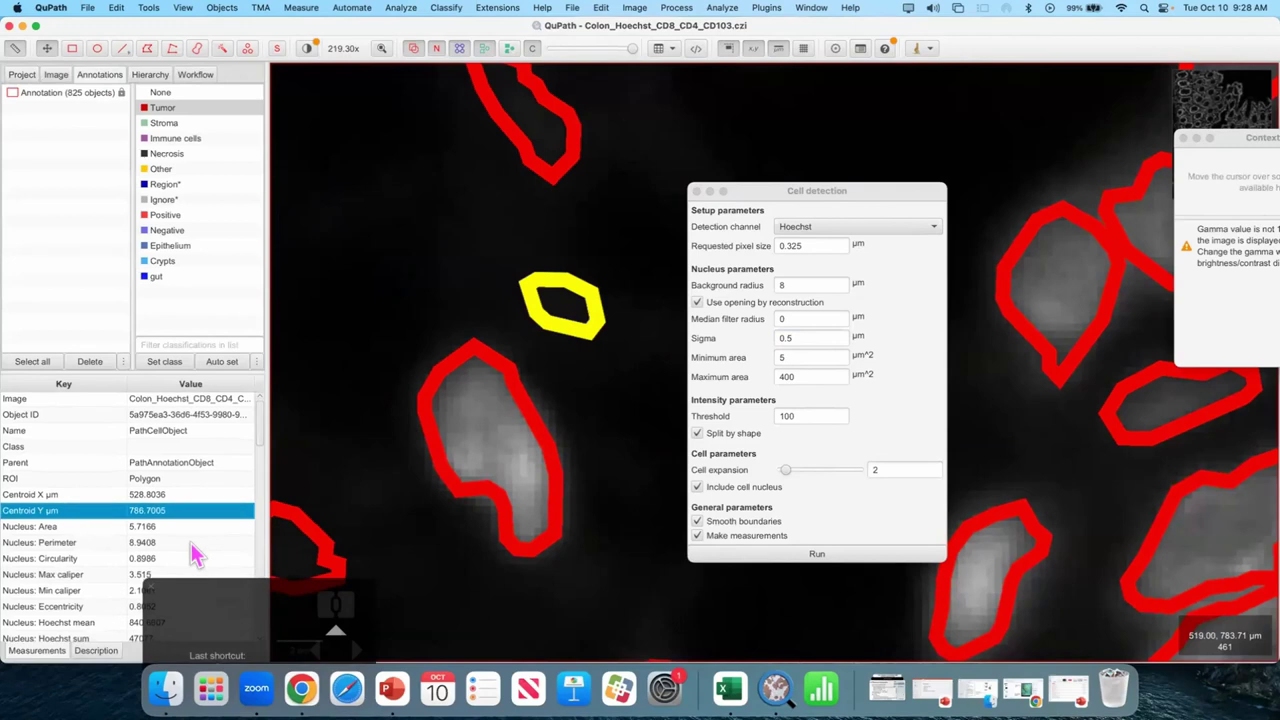
scroll("up", 3)
left_click_drag(70, 489, 200, 506)
left_click(168, 490)
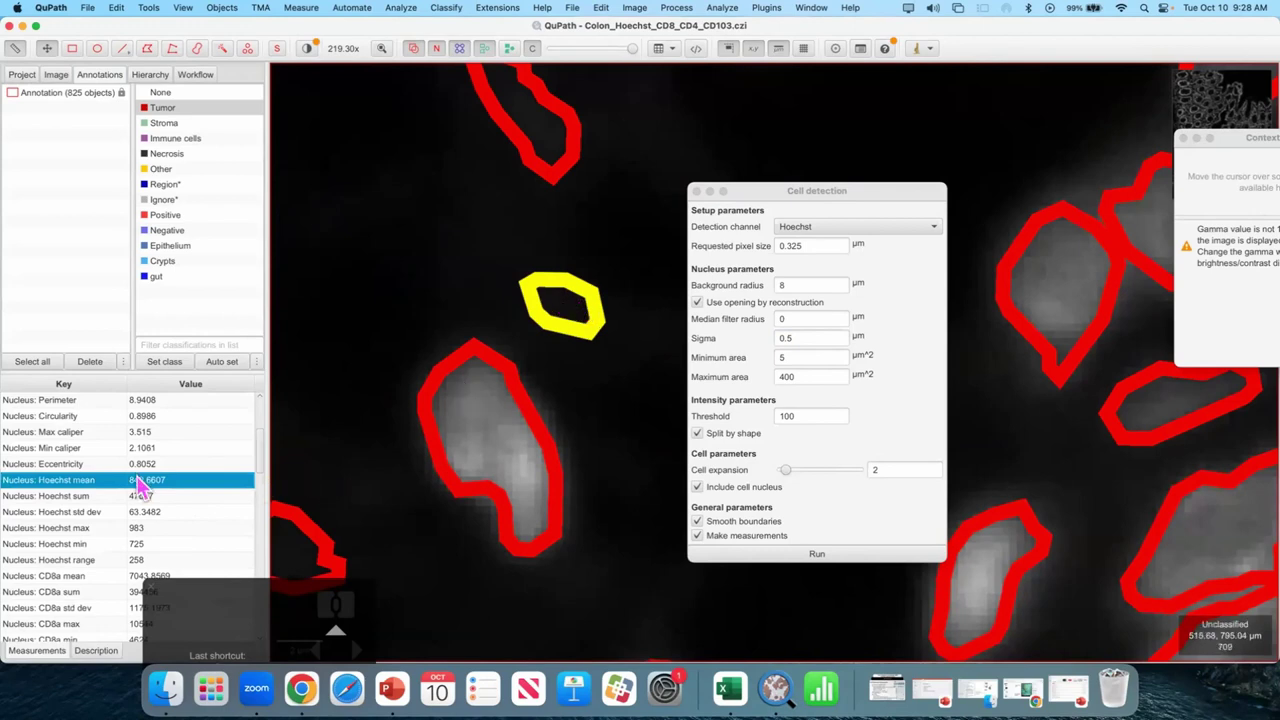
- Set the detection threshold to 1000 and rerun cell detection, giving 847 cells
left_click(826, 429)
key("0")
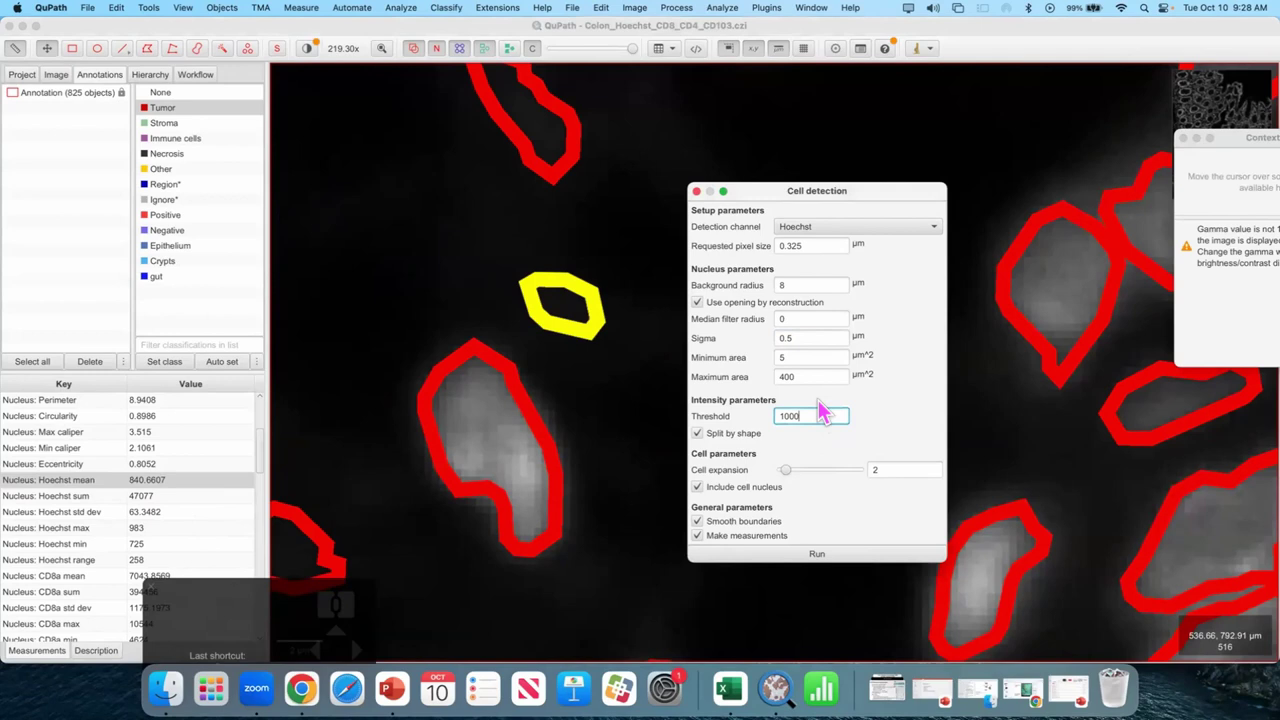
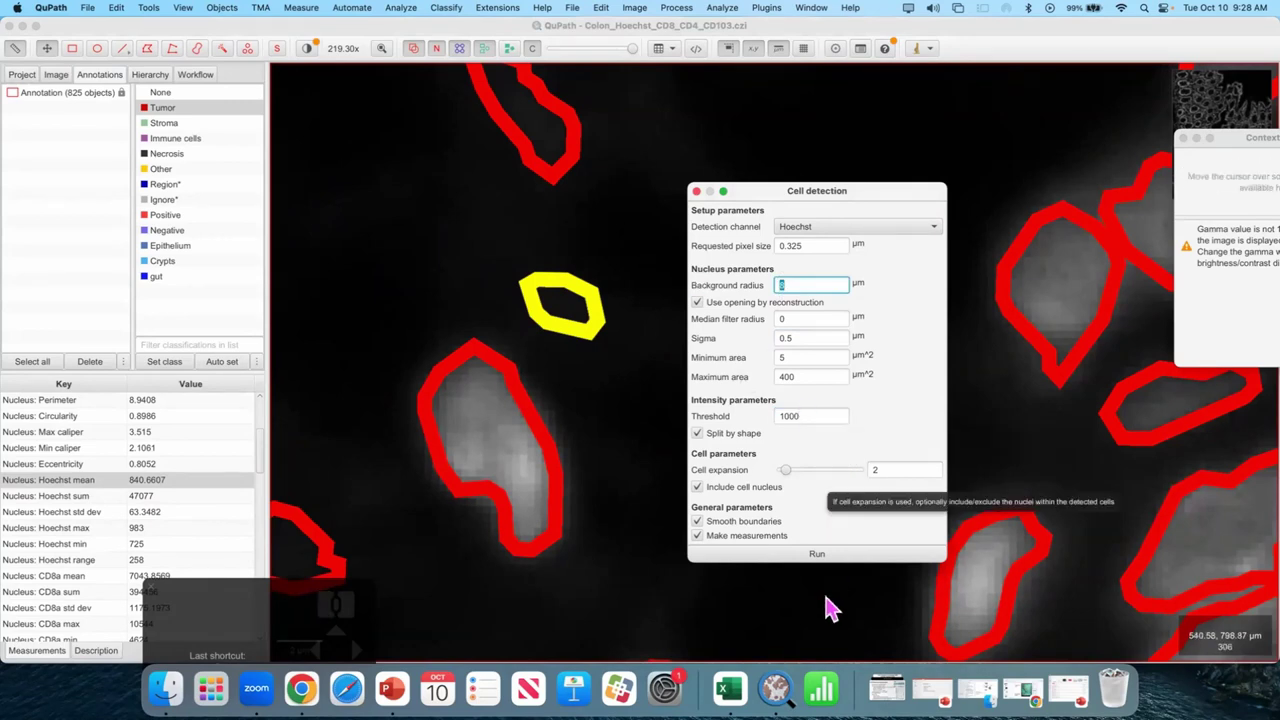
left_click(819, 563)
left_click(902, 419)
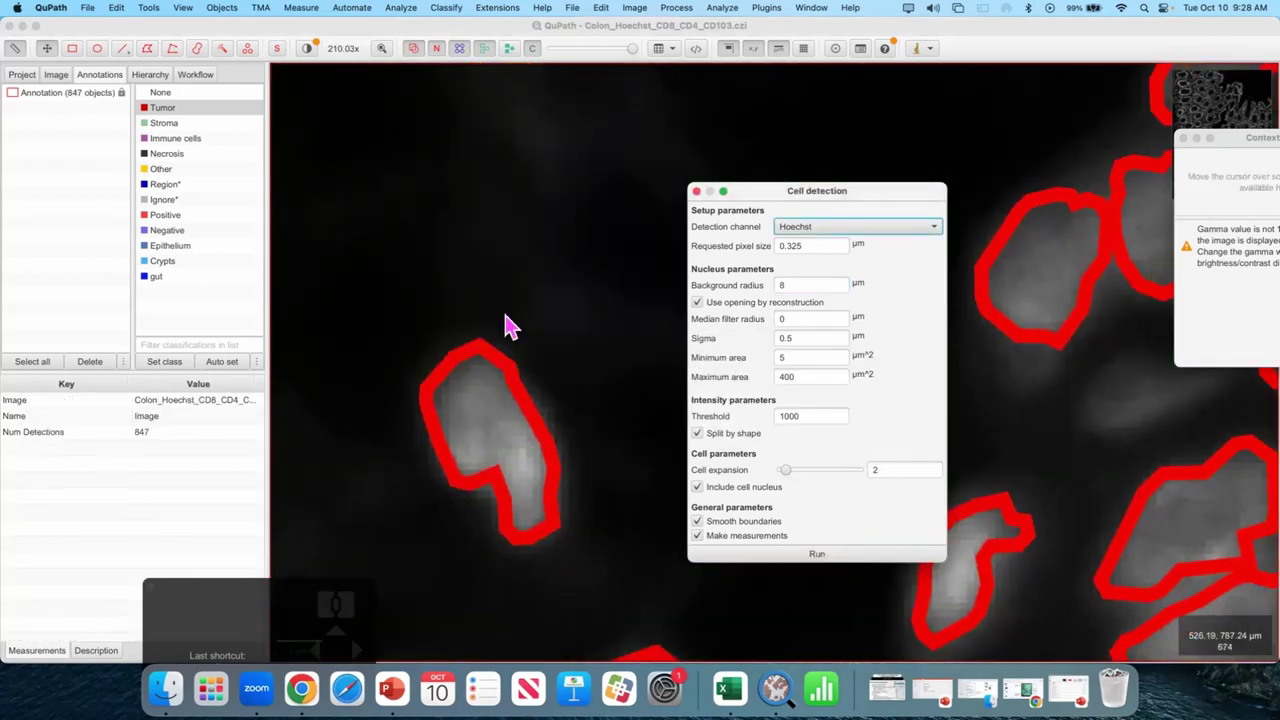
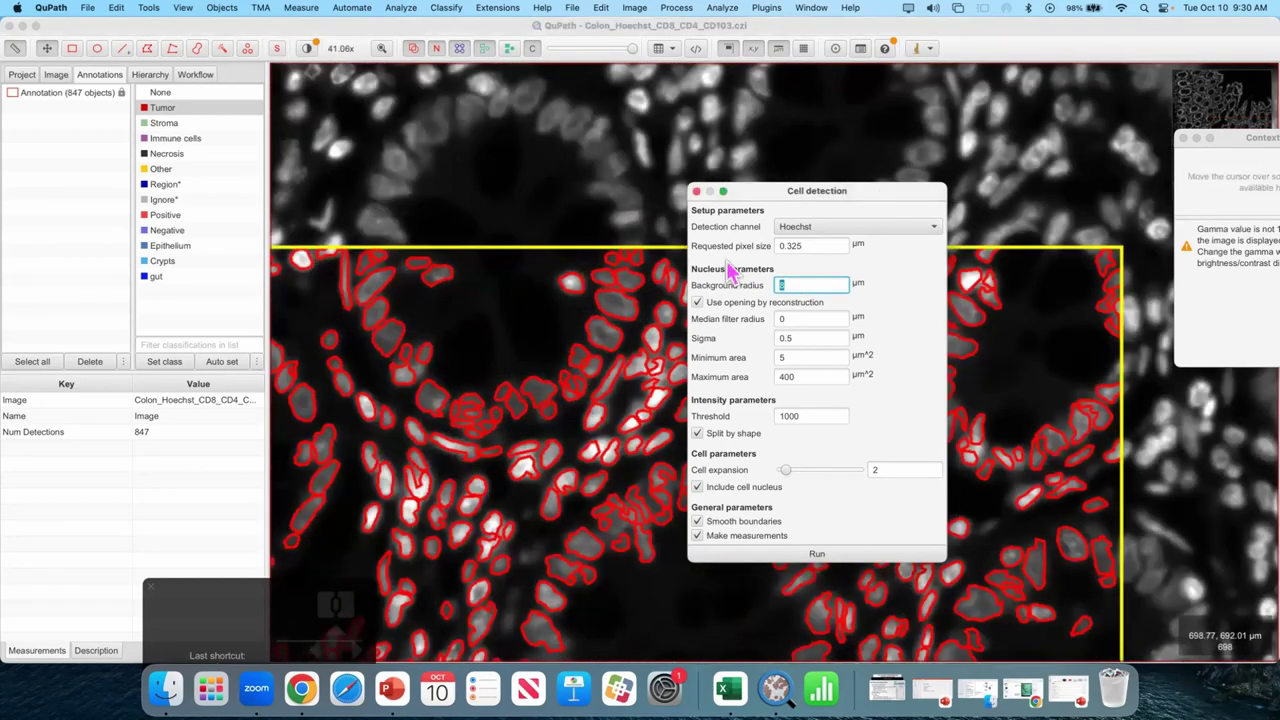
- Set background radius to 0 and rerun cell detection, yielding 948 cells
key("0")
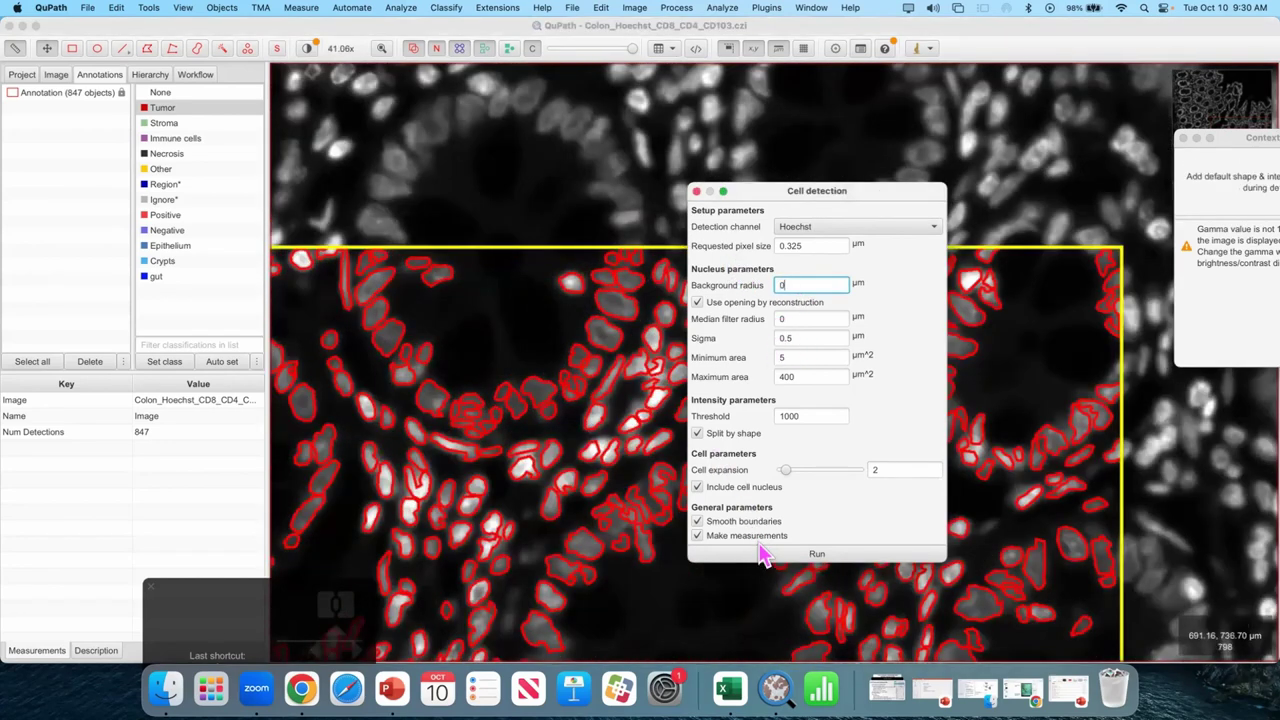
left_click(766, 553)
left_click(764, 568)
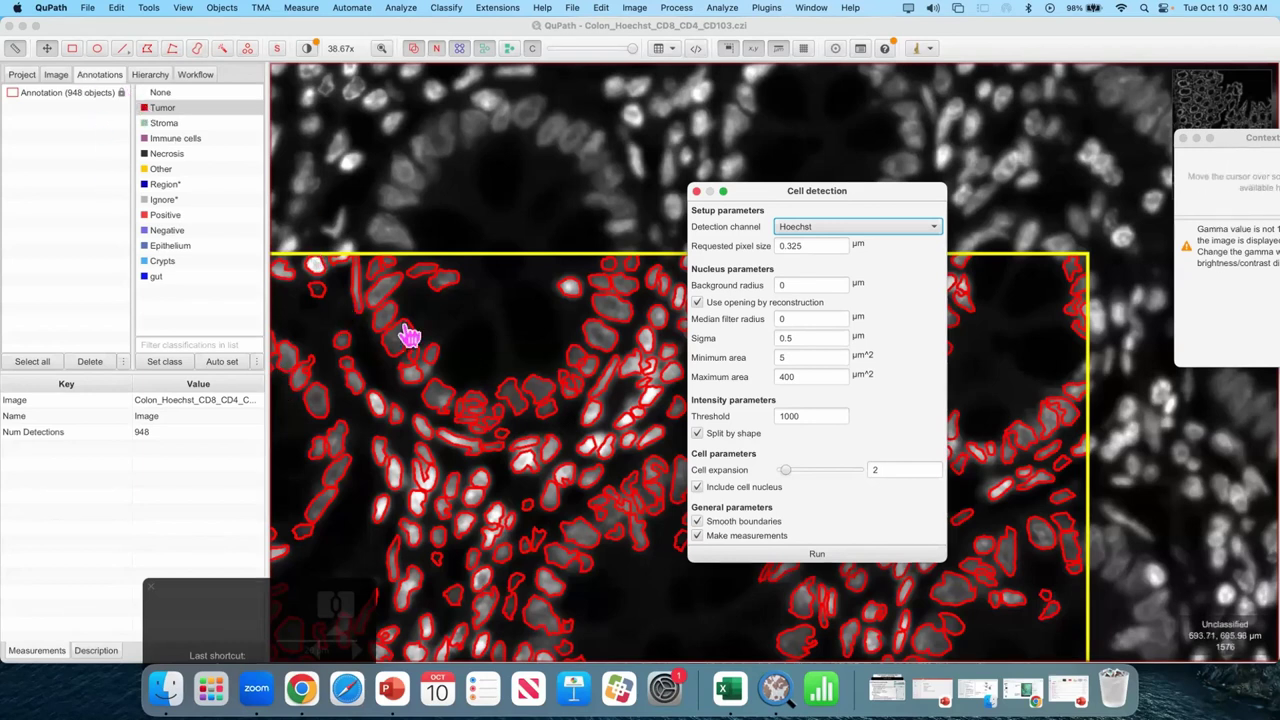
left_click_drag(424, 211, 462, 211)
scroll("up", 3)
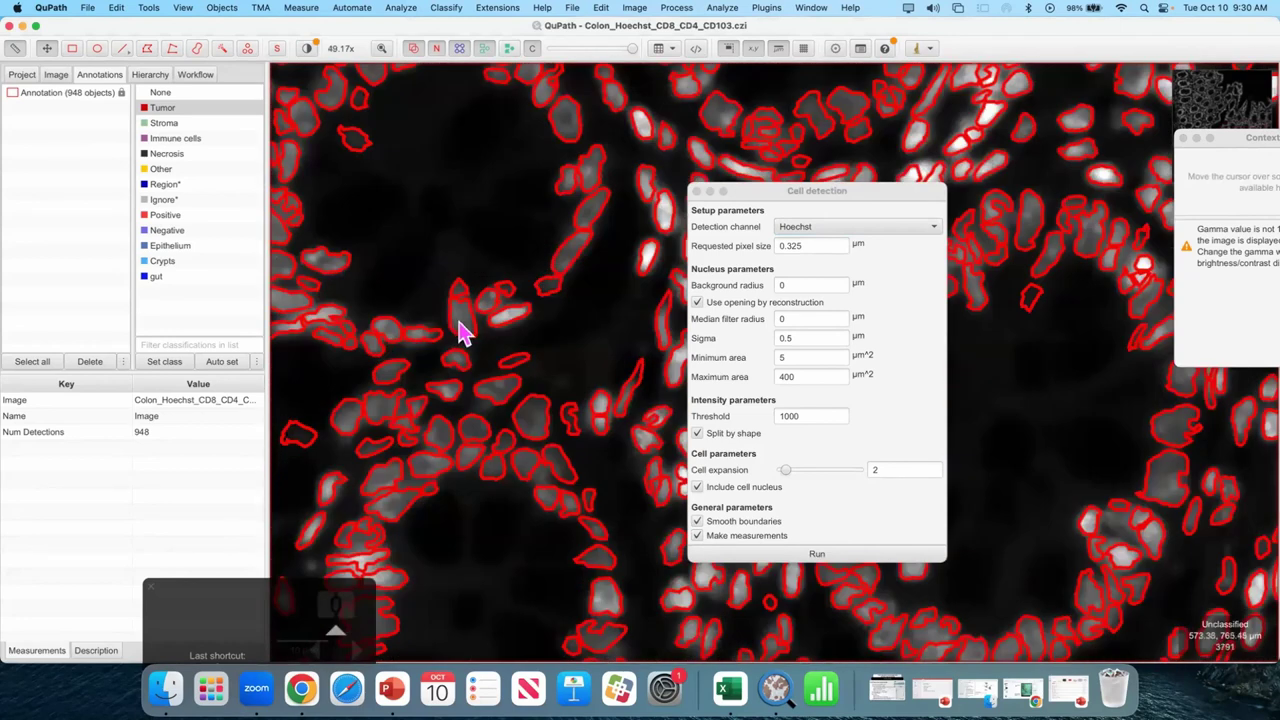
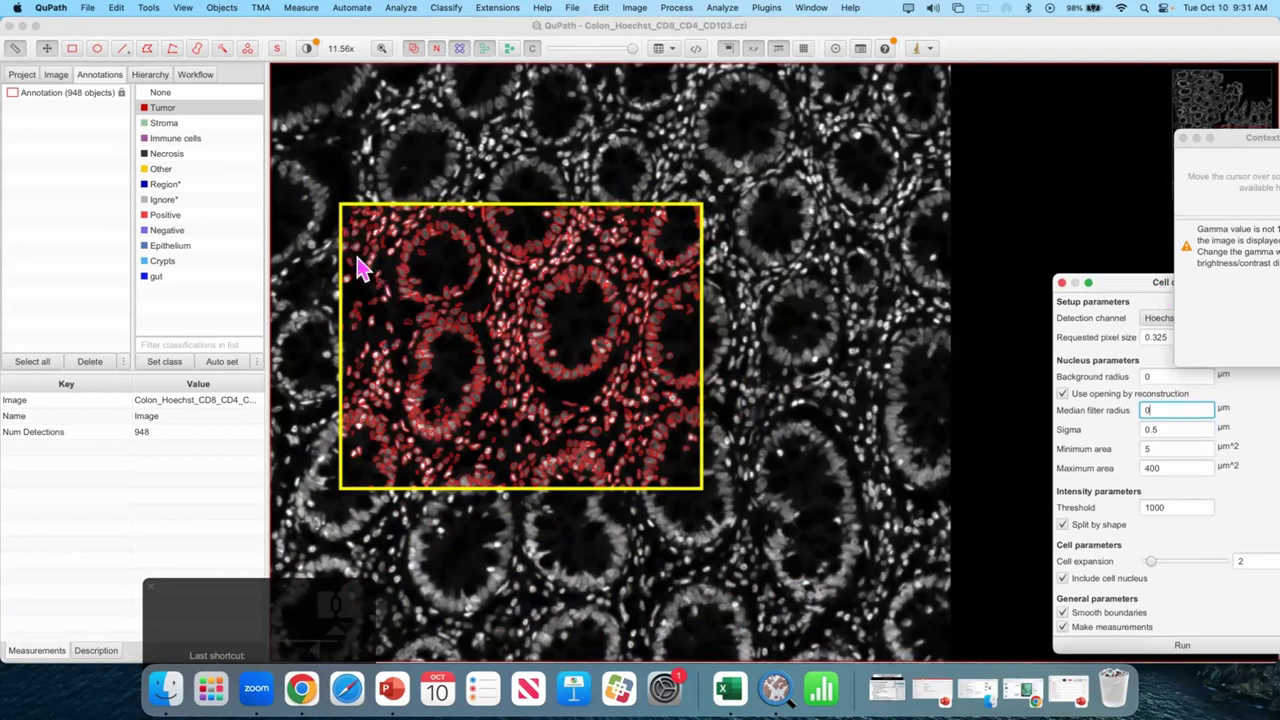
- Delete the rectangle annotation while keeping its 948 detected cells
left_click_drag(71, 113, 103, 373)
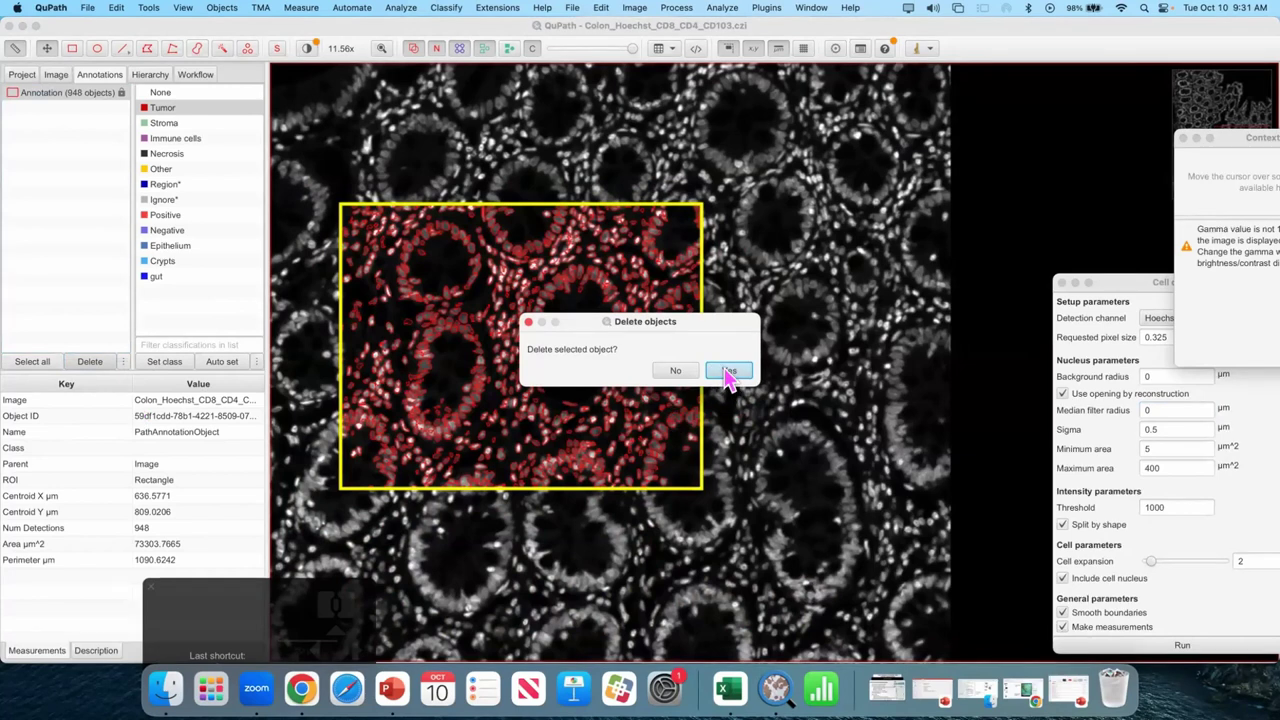
left_click(734, 375)
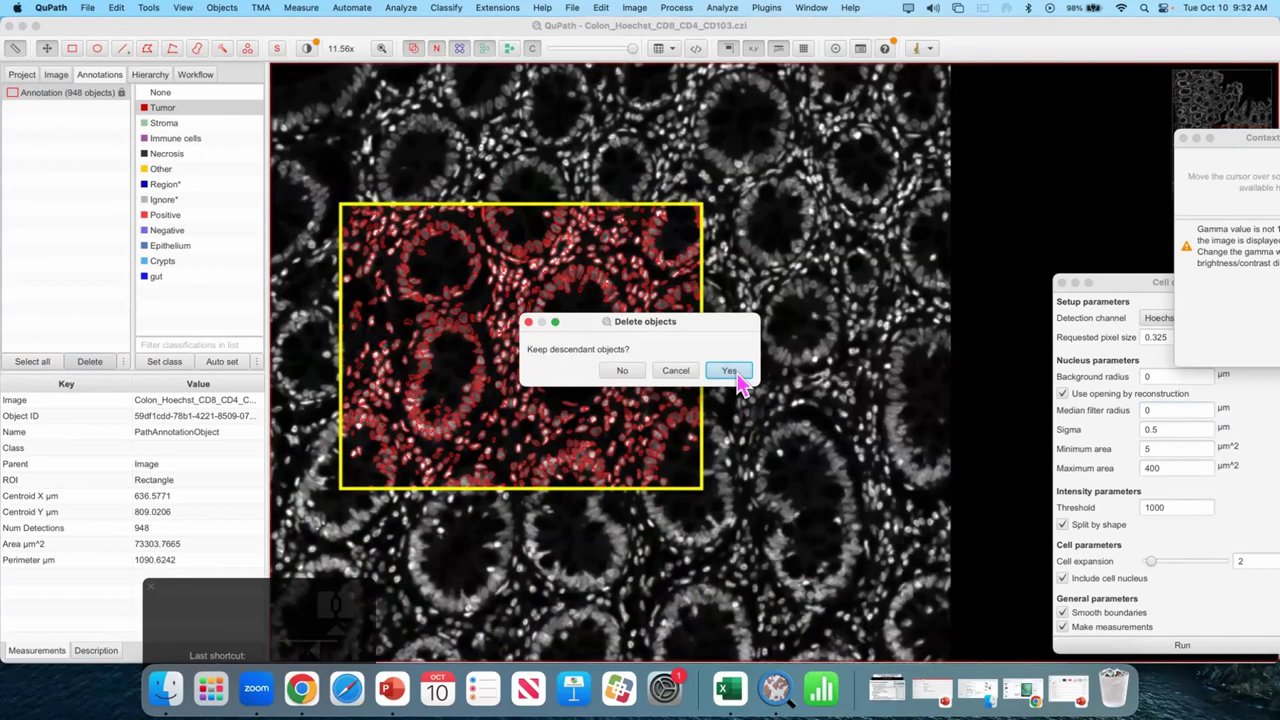
left_click(744, 380)
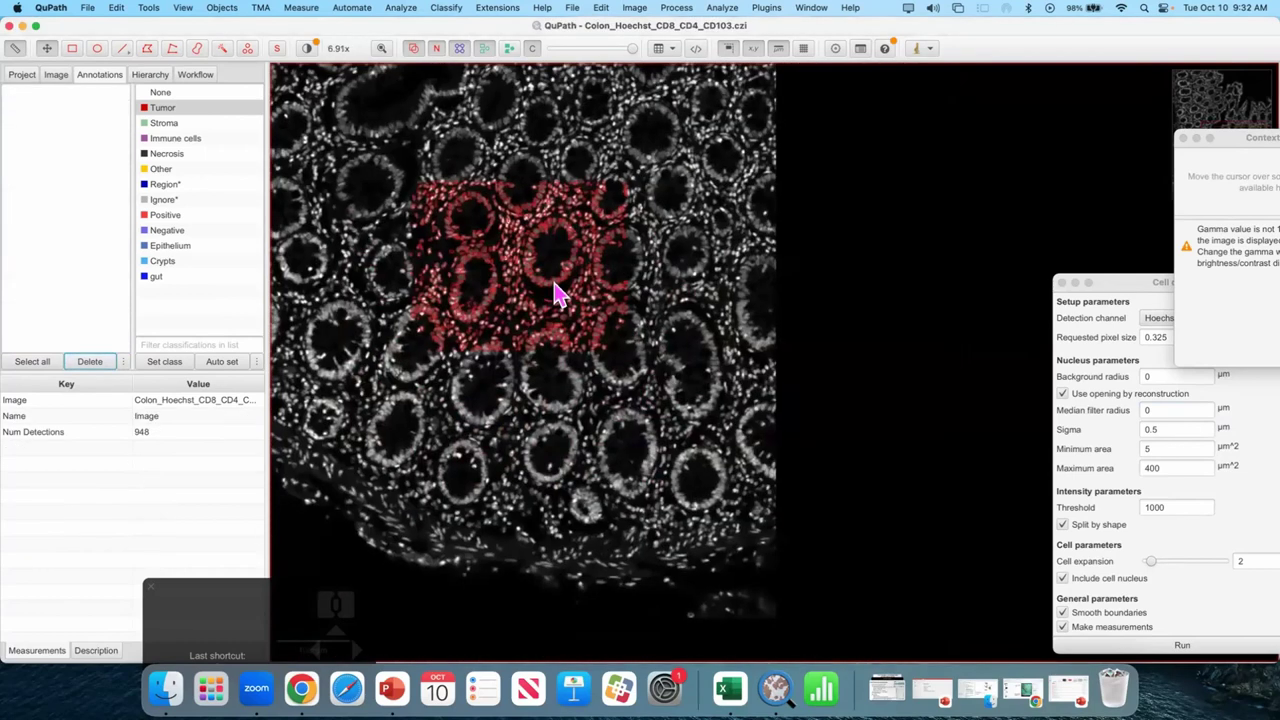
- Request deletion of all 948 objects via Objects > Delete > Delete all objects
key("Up")
left_click(568, 416)
scroll("up", 3)
scroll("up", 3)
scroll("up", 3)
scroll("up", 3)
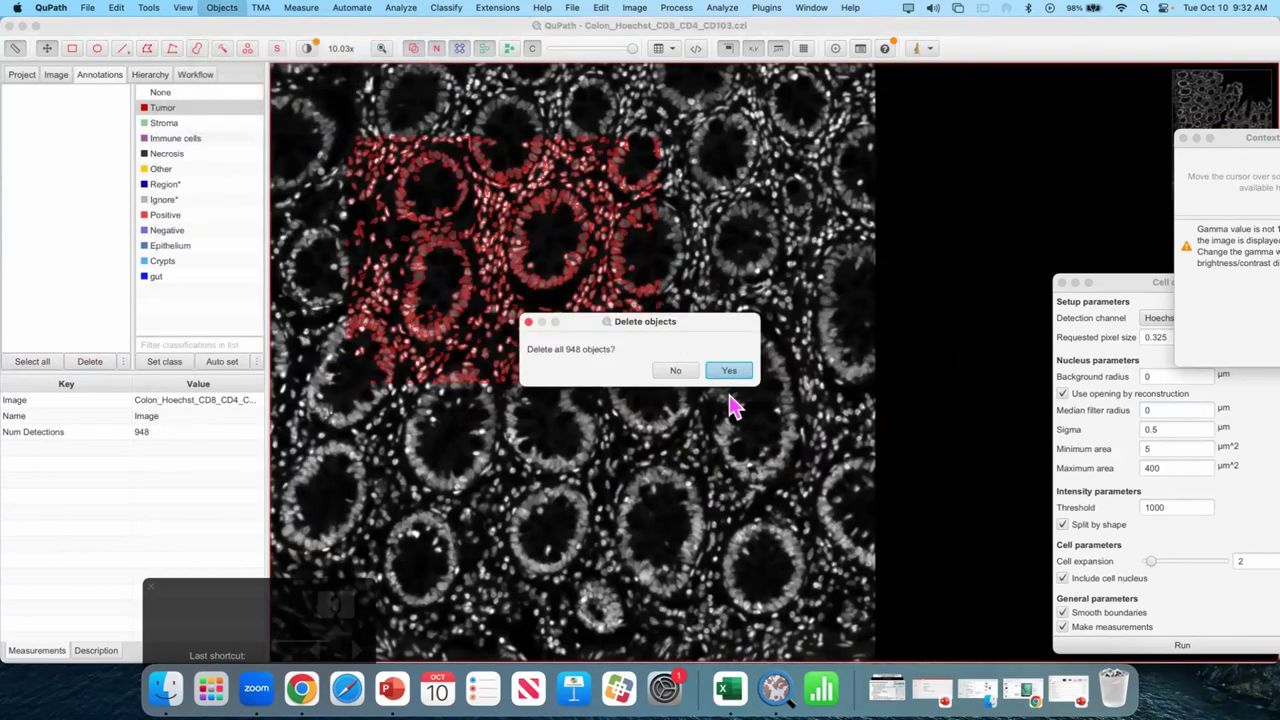
- Confirm deleting all objects and start Classify > Pixel classification > Create thresholder
left_click(747, 375)
left_click_drag(722, 394, 731, 423)
left_click_drag(730, 418, 555, 243)
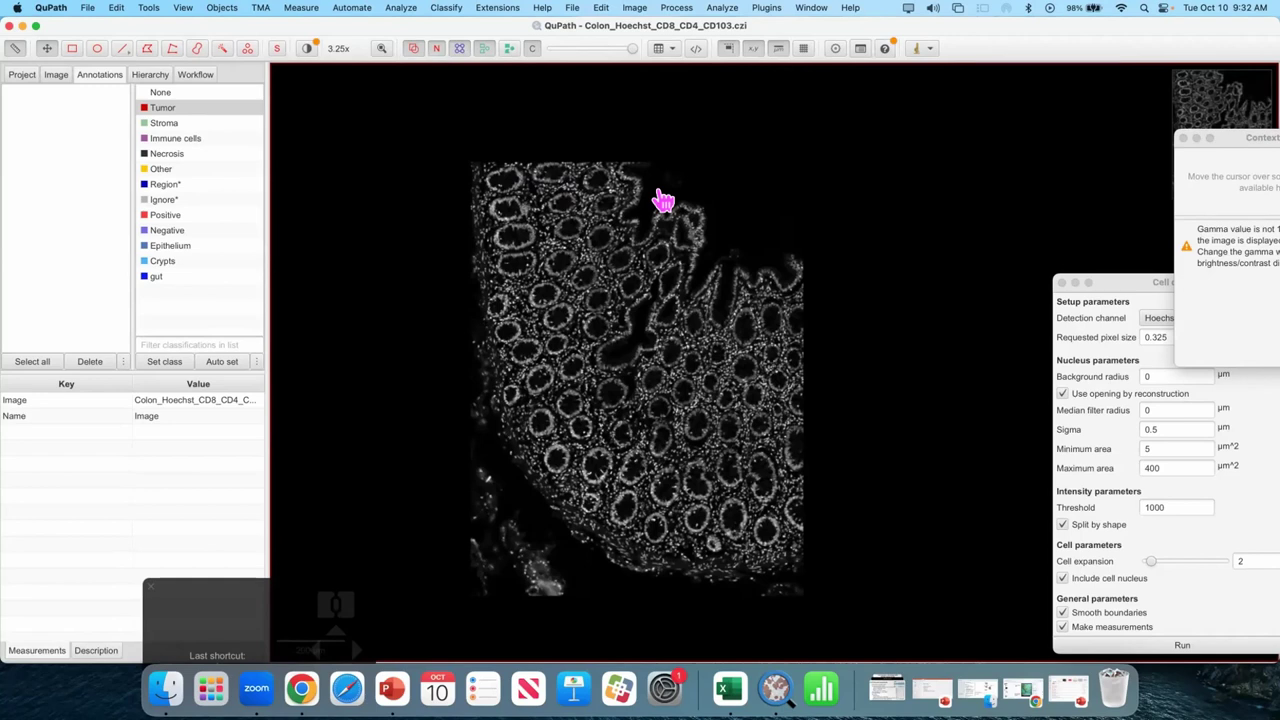
left_click(629, 211)
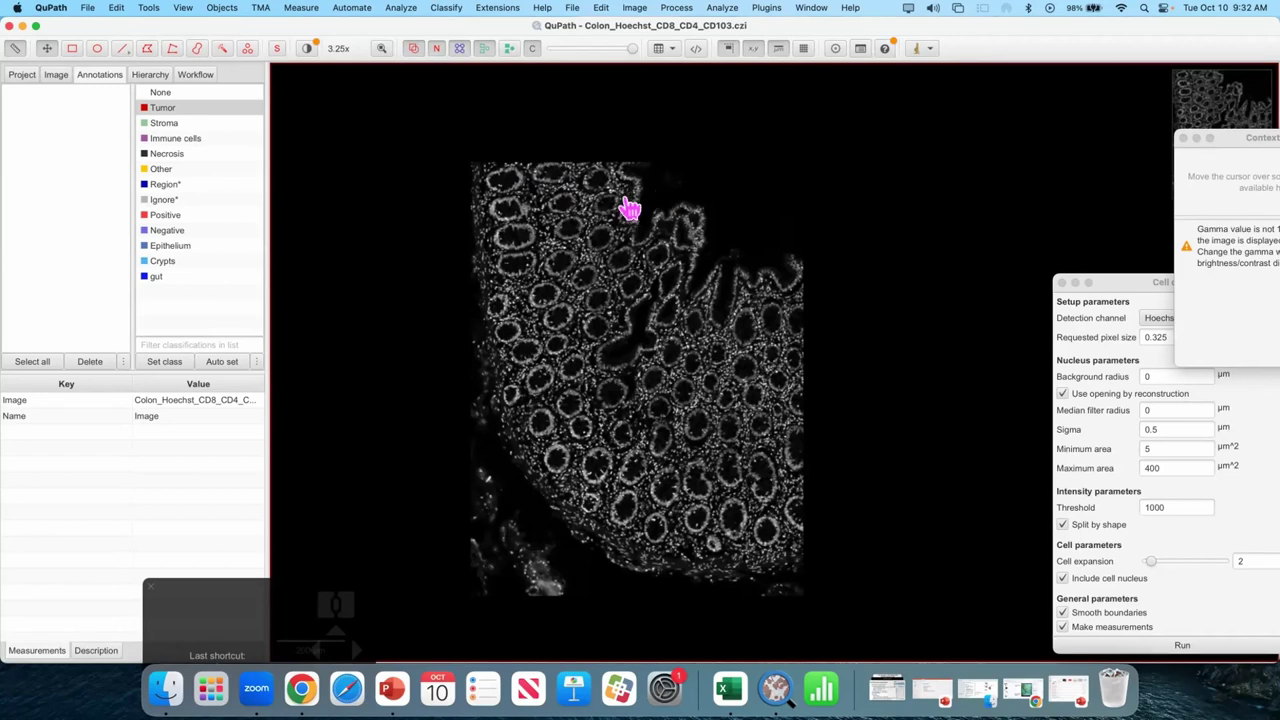
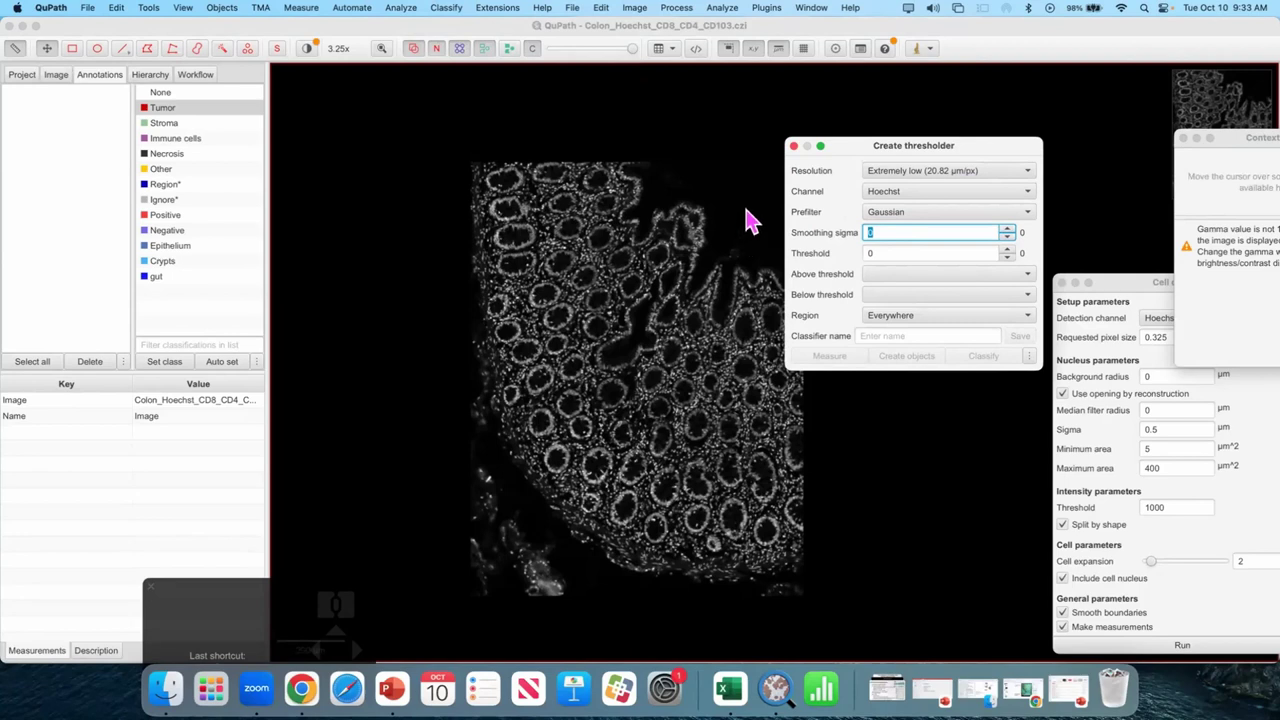
- Threshold Hoechst at 1000 with smoothing sigma 1, marking pixels above as Region
key("1")
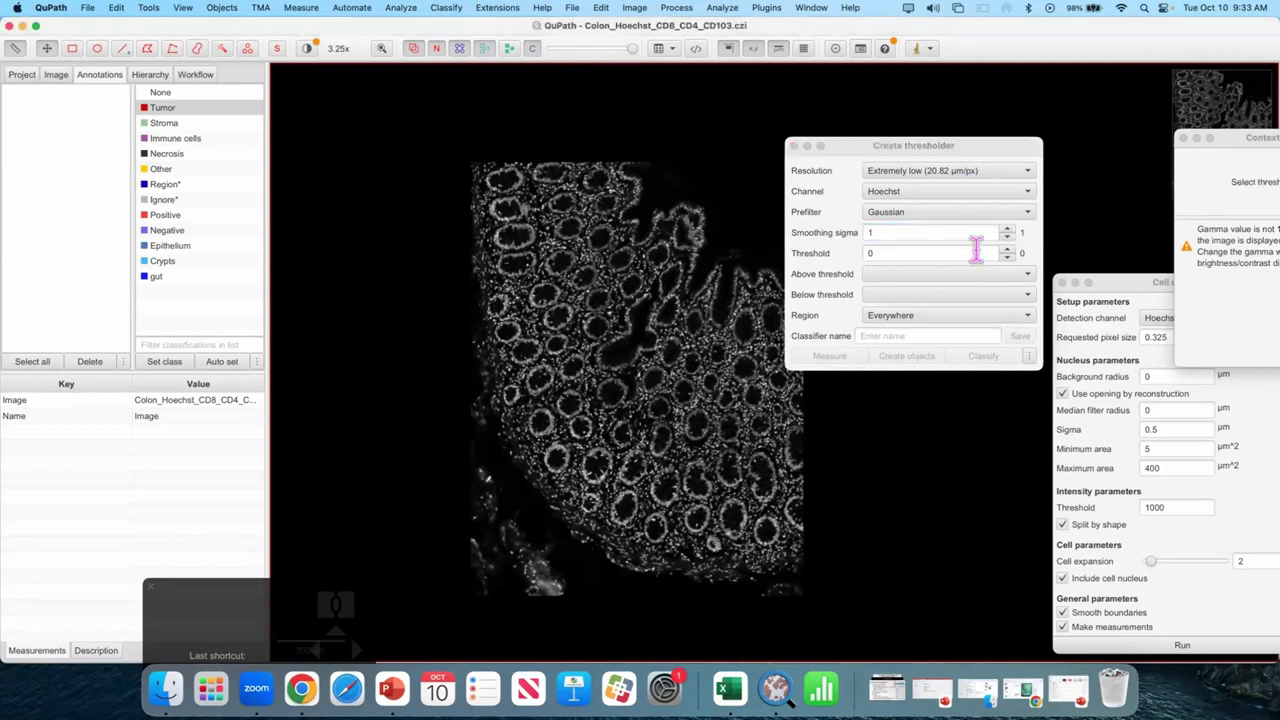
left_click(713, 286)
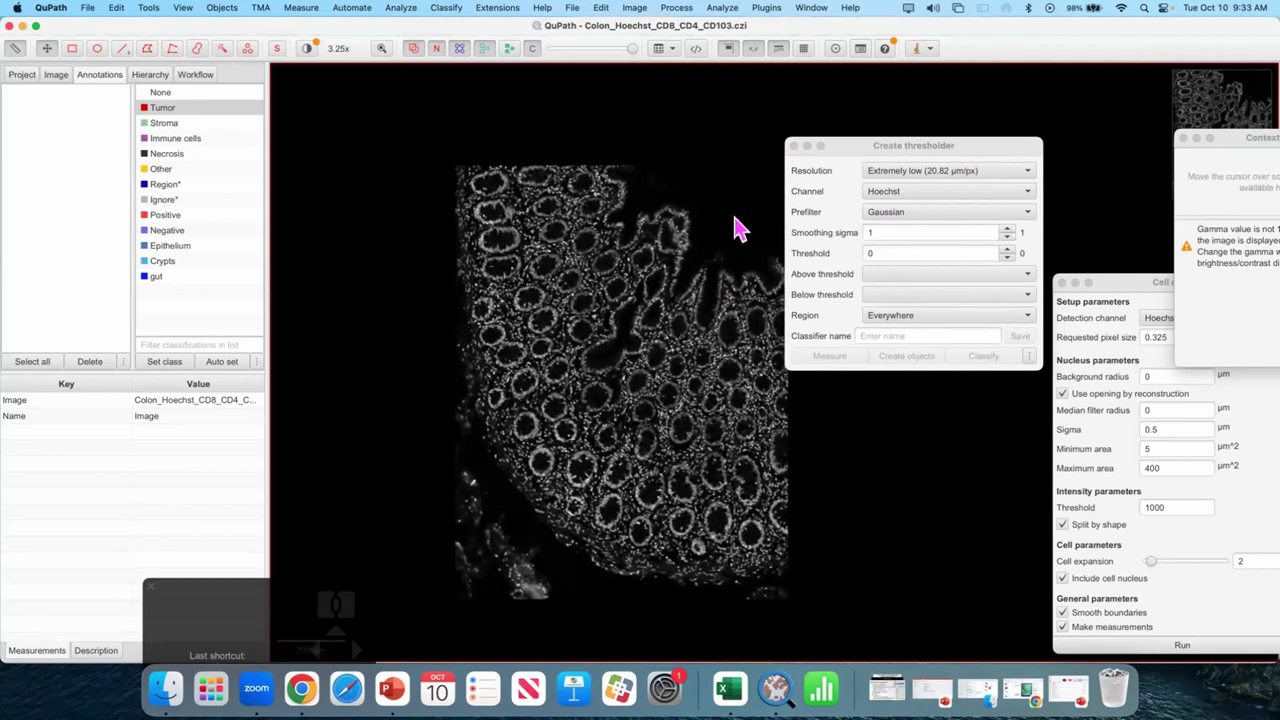
left_click(990, 261)
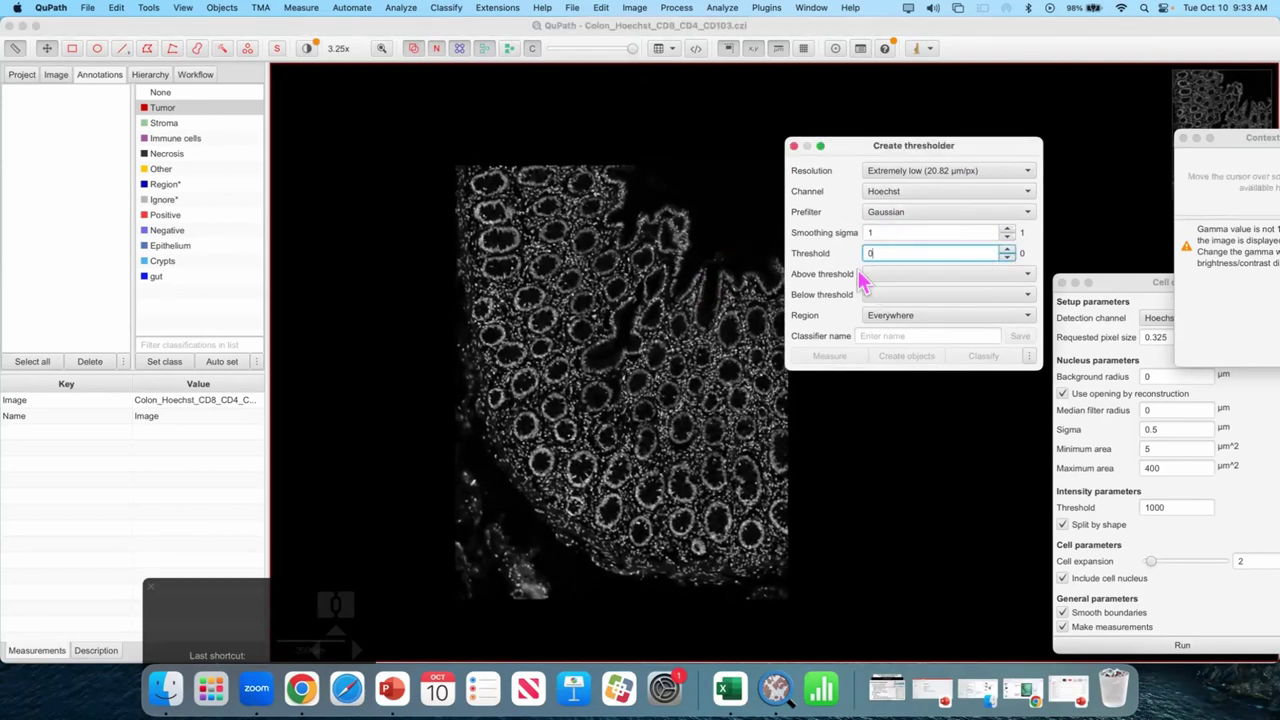
left_click(887, 284)
left_click(926, 396)
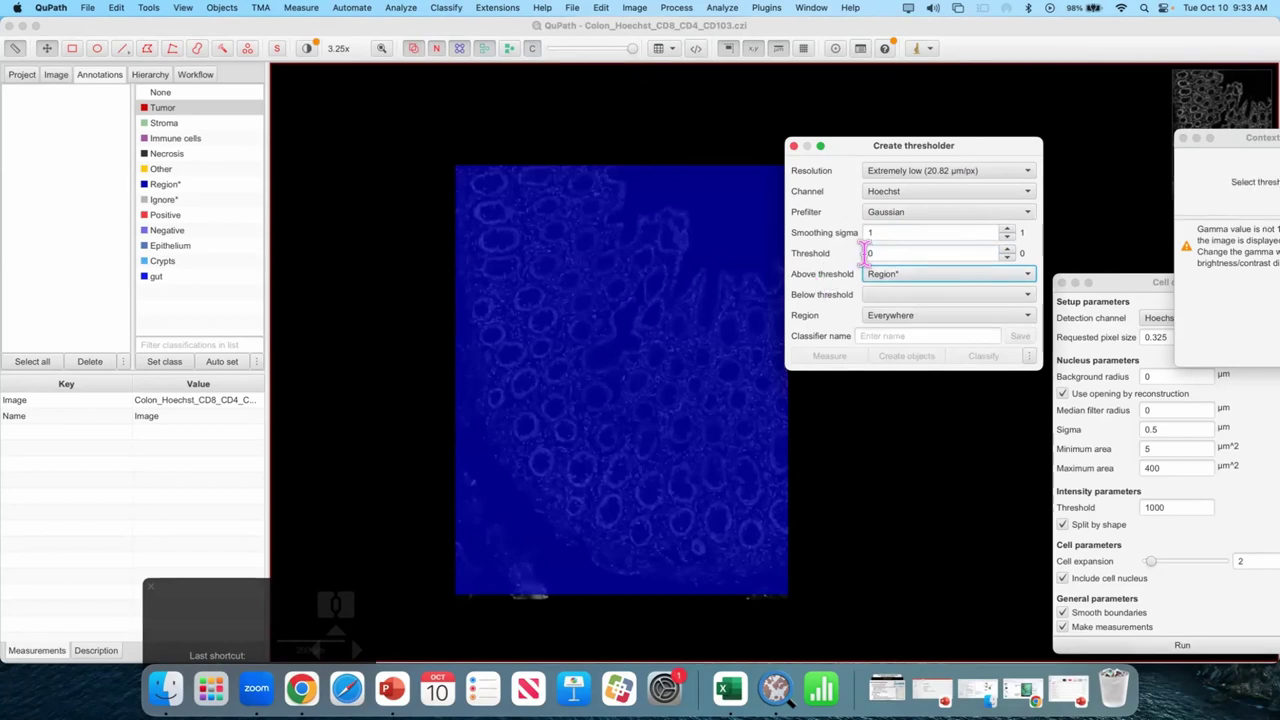
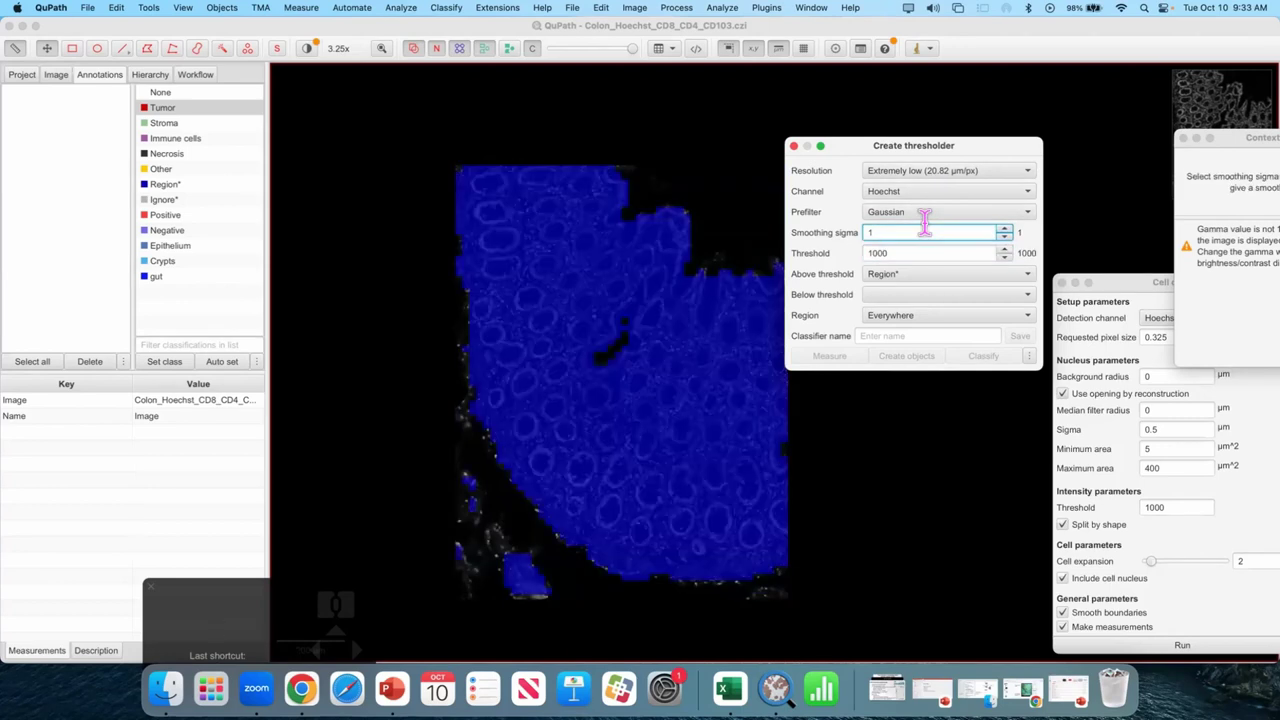
- Zoom in along the tissue edge to inspect the blue Region overlay
scroll("up", 3)
scroll("up", 3)
left_click_drag(578, 232, 684, 406)
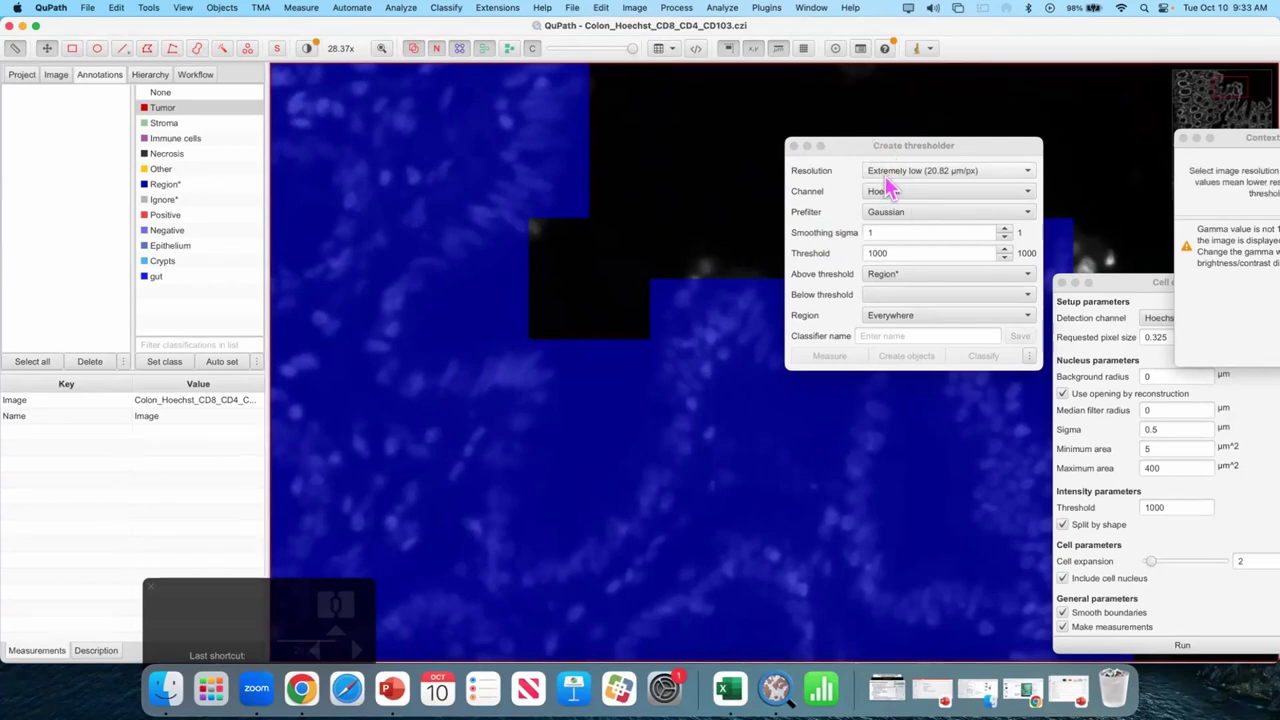
- Keep the extremely low resolution and zoom in to judge the coarse overlay
left_click(893, 183)
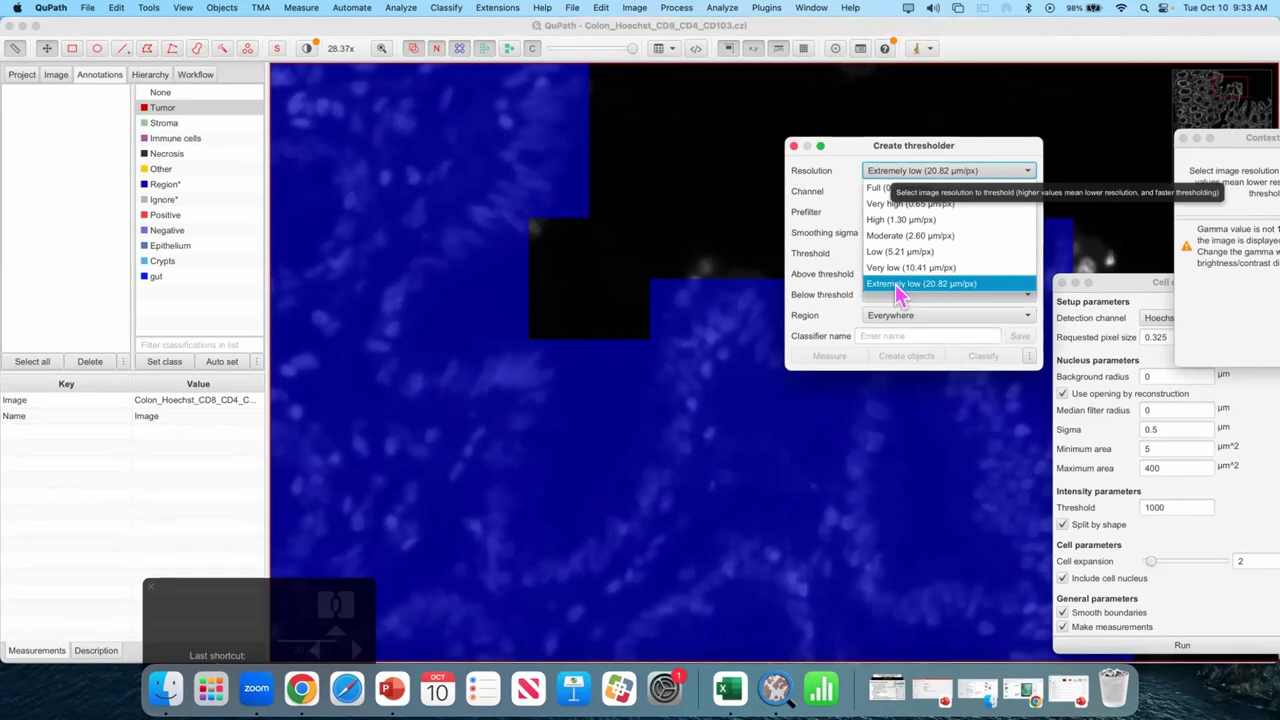
left_click(613, 163)
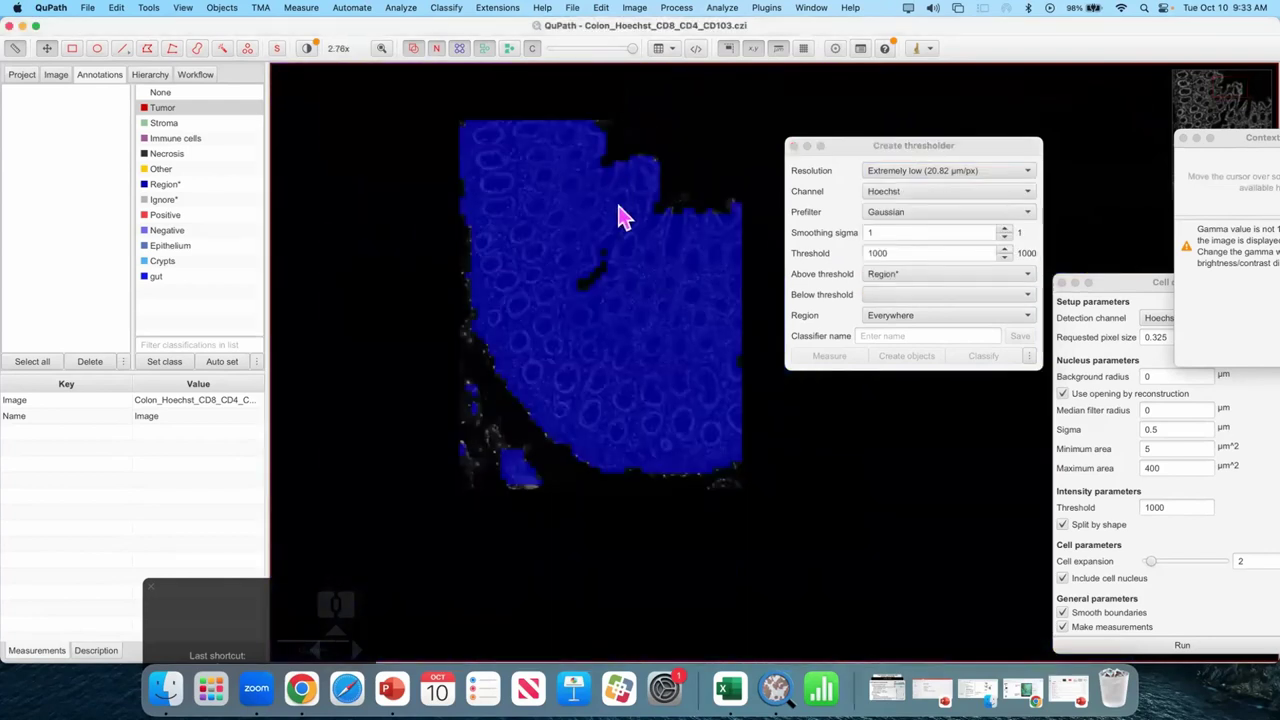
scroll("up", 3)
left_click(640, 233)
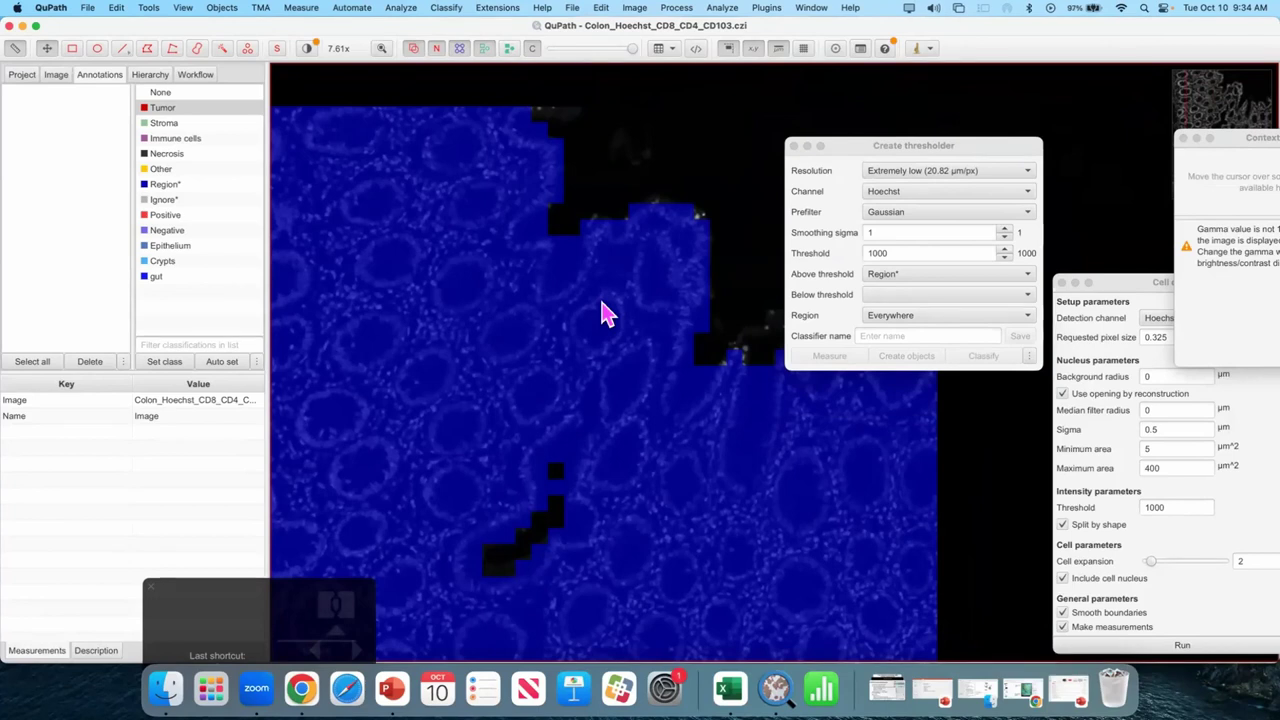
scroll("up", 3)
left_click(657, 212)
scroll("up", 3)
- Switch the thresholder resolution between Very low and High to compare overlays
left_click(896, 170)
left_click(895, 175)
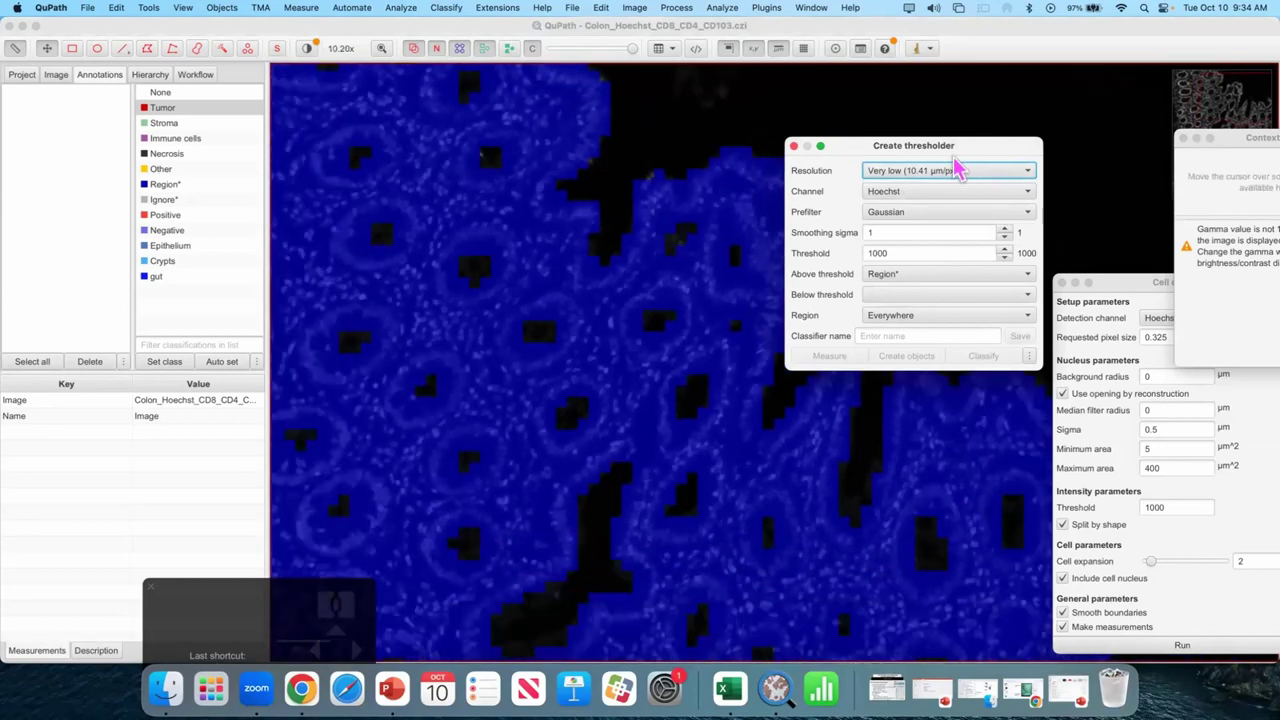
left_click(962, 169)
left_click(960, 176)
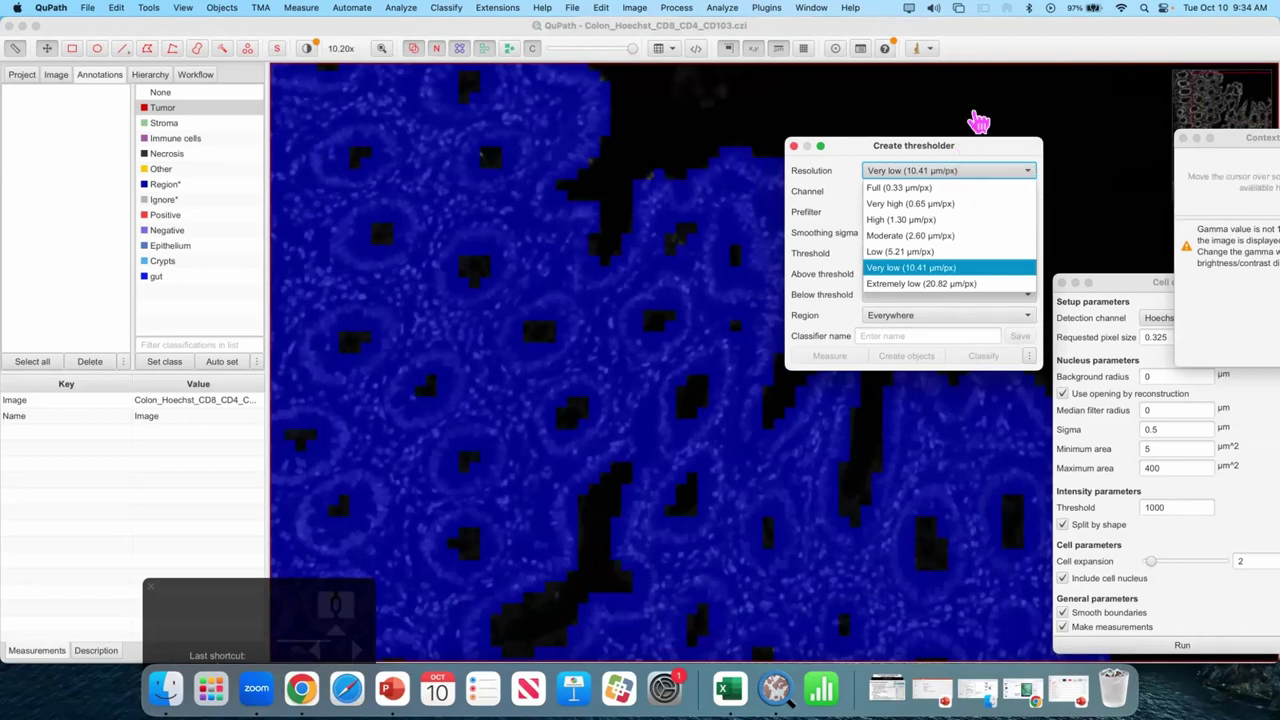
left_click_drag(523, 500, 506, 424)
left_click(603, 154)
left_click(538, 358)
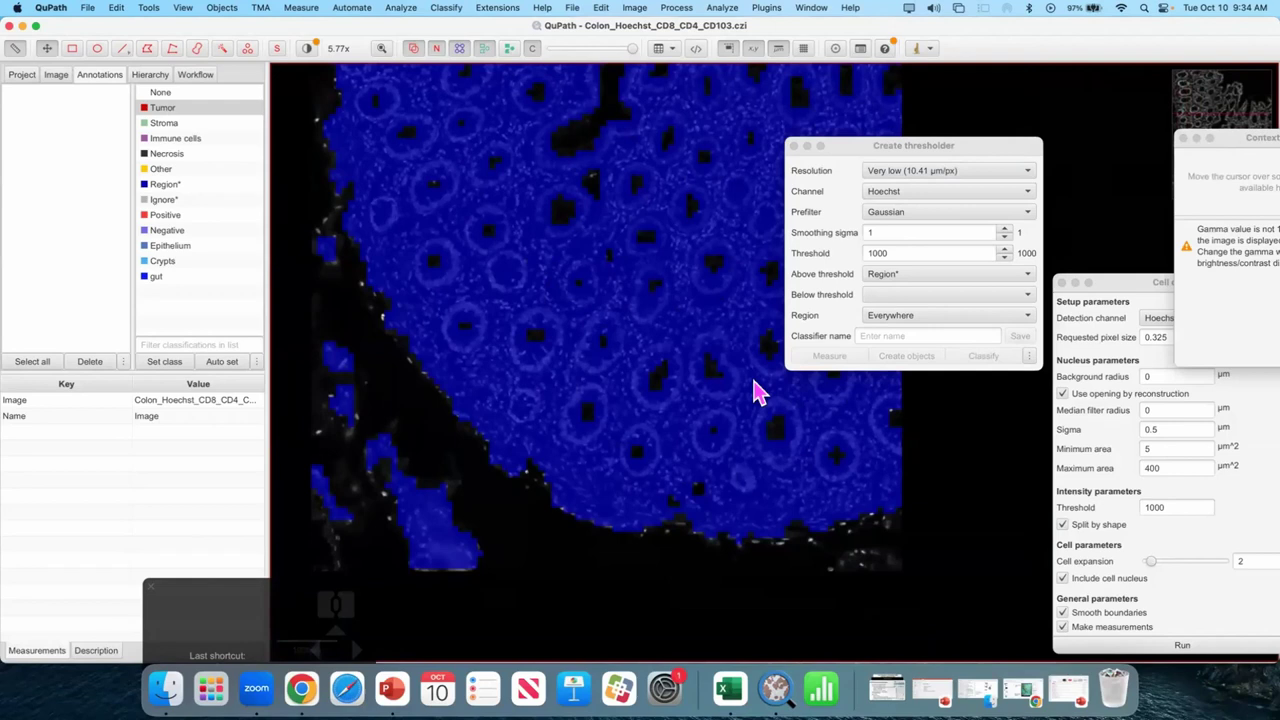
- Move to another tissue area and review how the overlay follows the nuclei
left_click_drag(725, 330, 705, 369)
left_click_drag(968, 178, 702, 273)
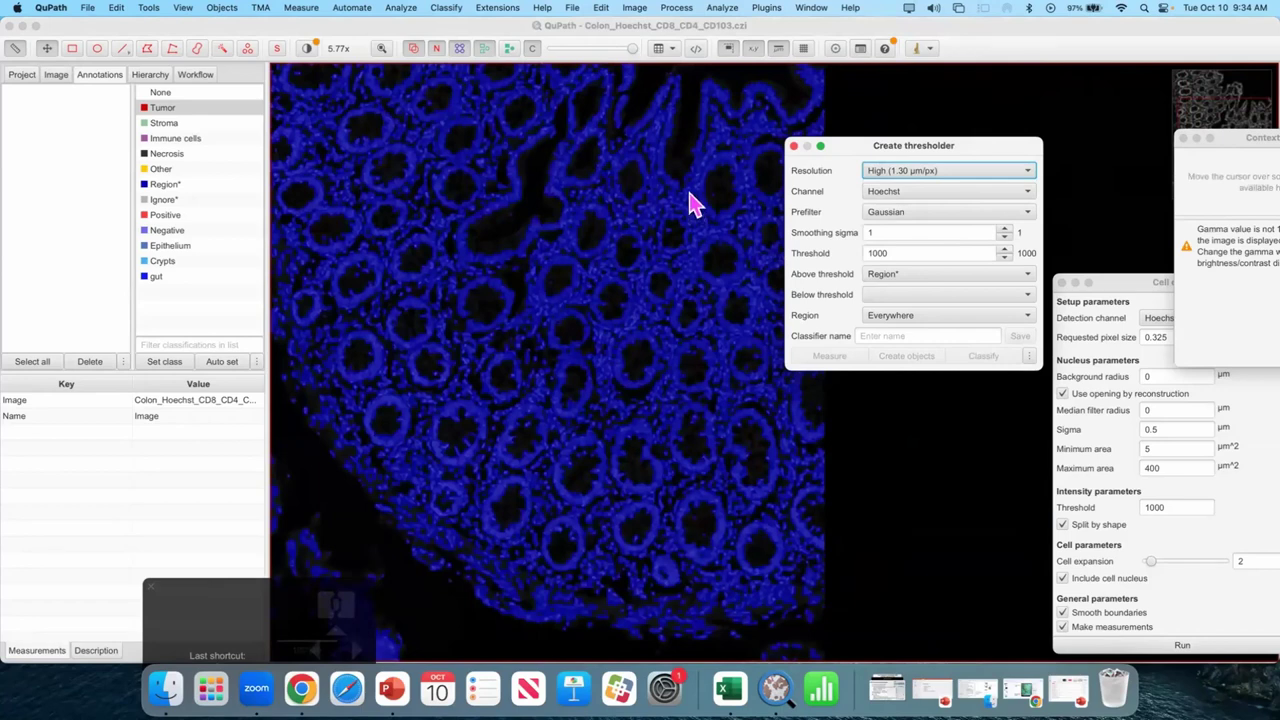
scroll("up", 3)
left_click(504, 384)
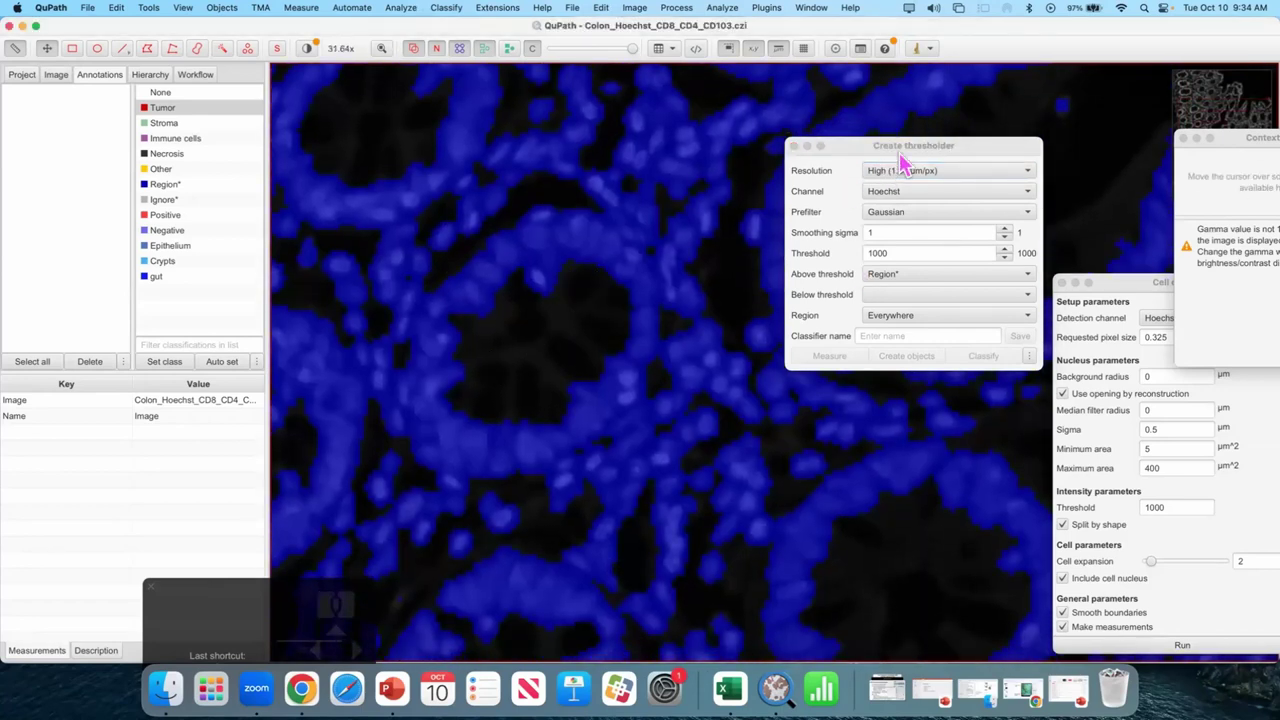
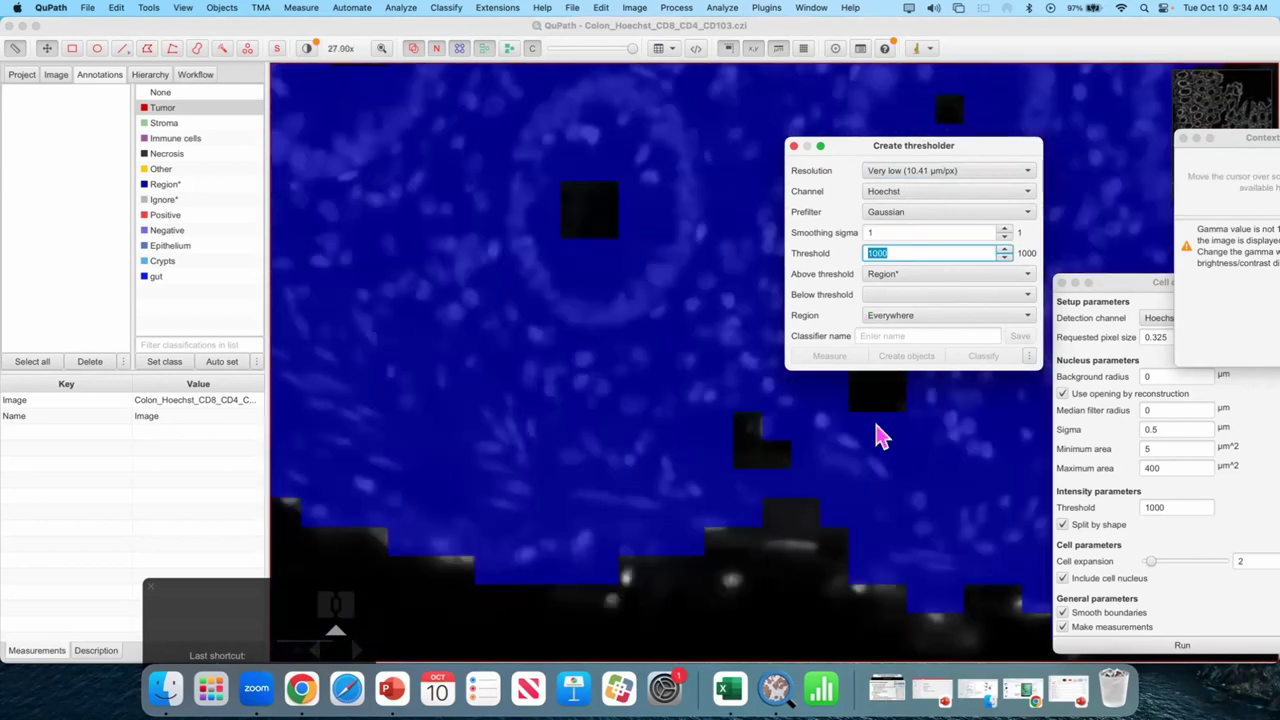
- Zoom along the tissue edge to check the overlay with threshold lowered to 900
scroll("up", 3)
scroll("up", 3)
left_click(643, 391)
scroll("up", 3)
left_click_drag(611, 418, 595, 485)
scroll("up", 3)
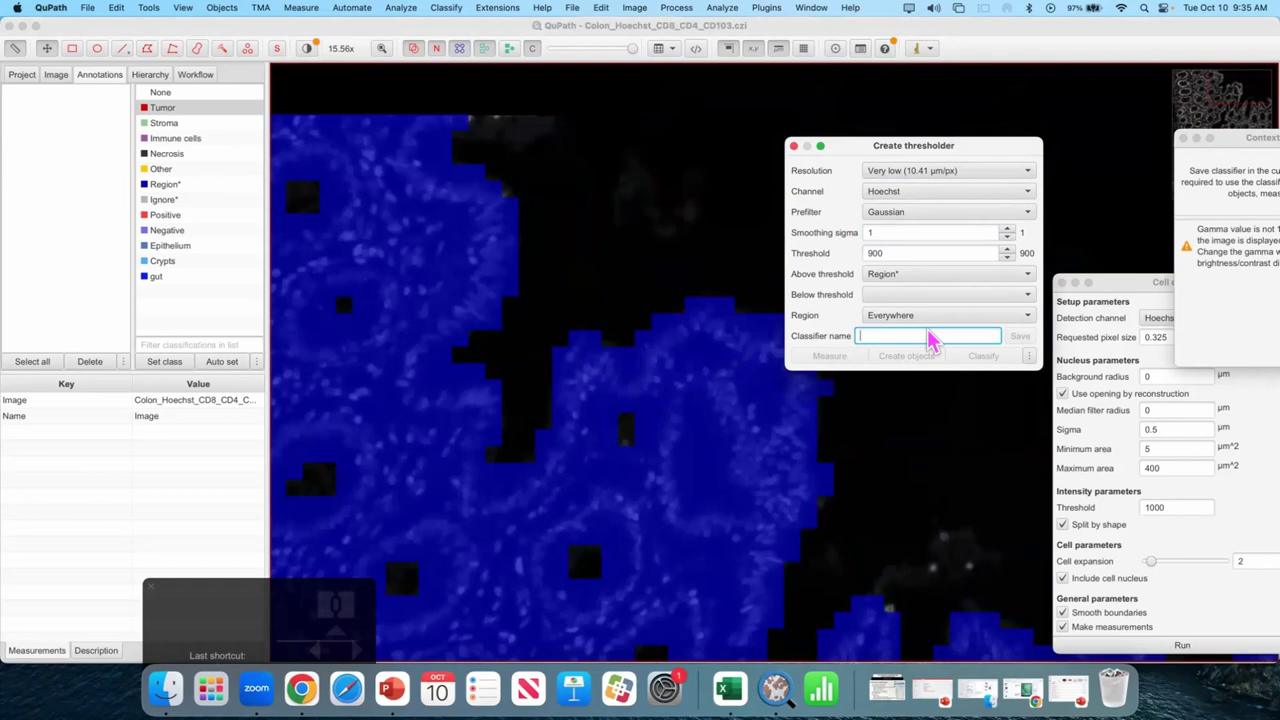
- Name the pixel classifier 'Colon' and save it
key("shift+c")
key("o")
key("n")
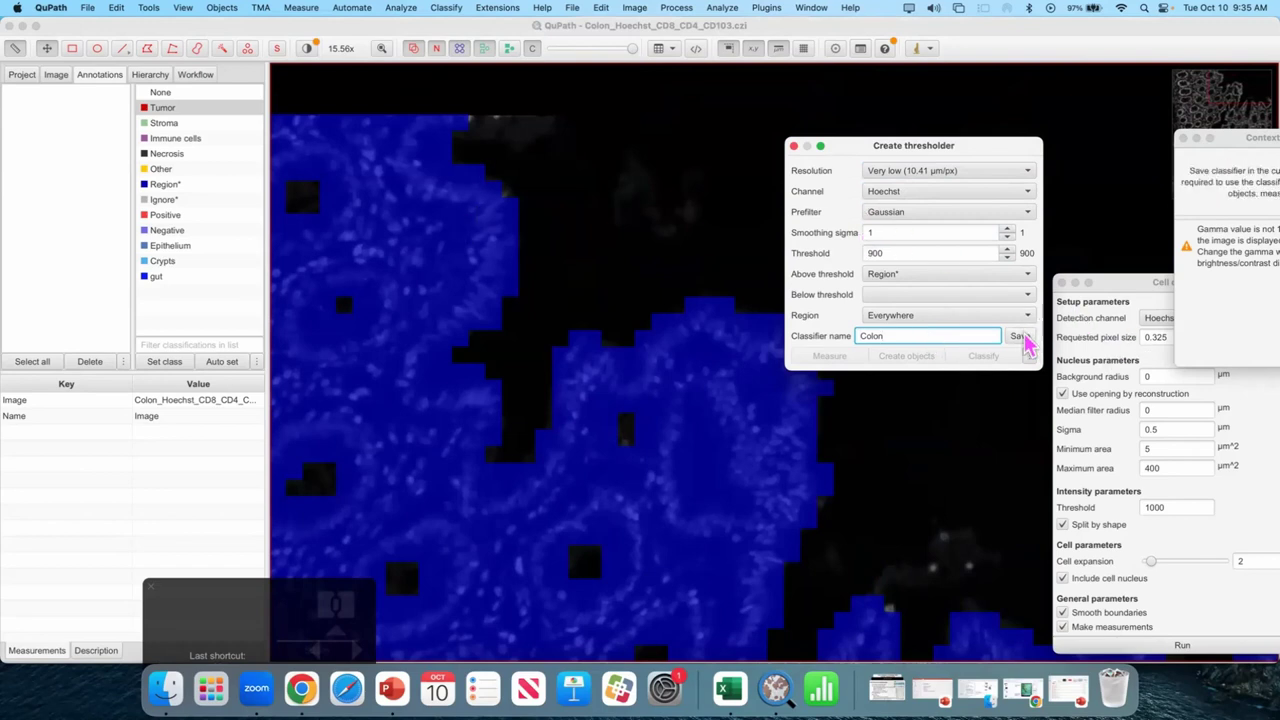
left_click(1032, 352)
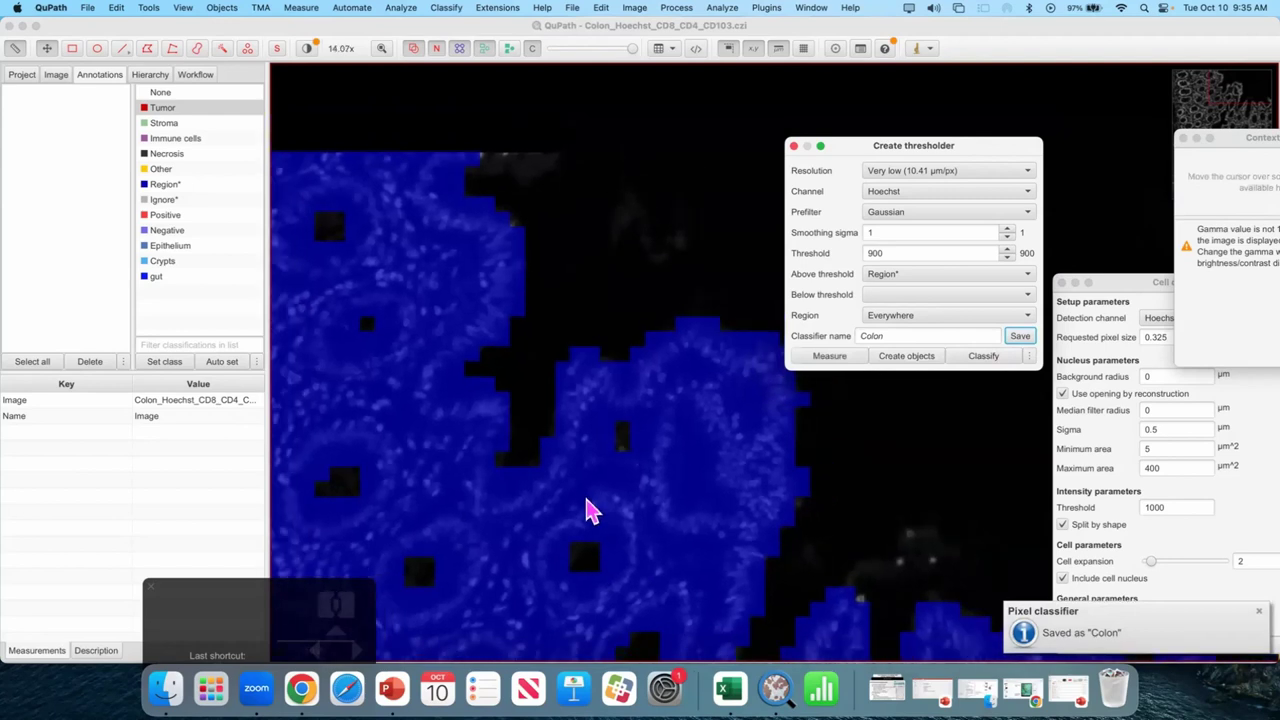
- Start creating objects from the Colon classifier with the full image as parent
left_click(617, 410)
left_click(658, 251)
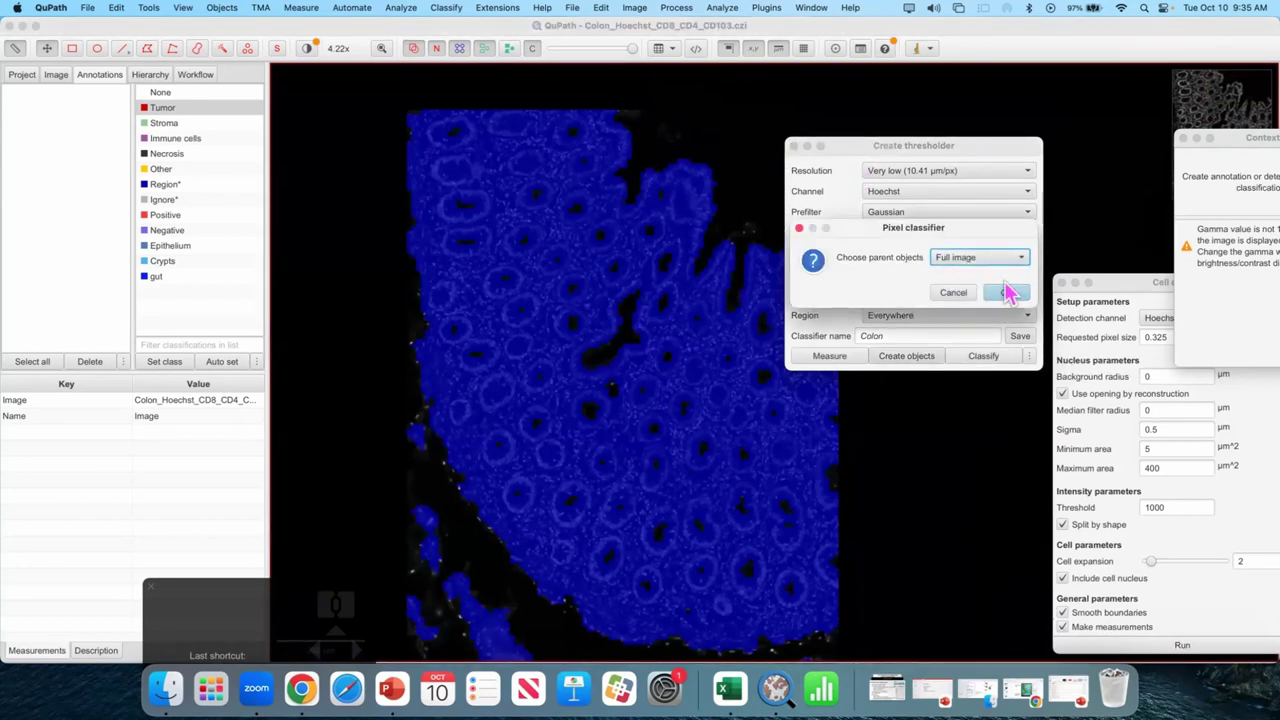
left_click(1011, 293)
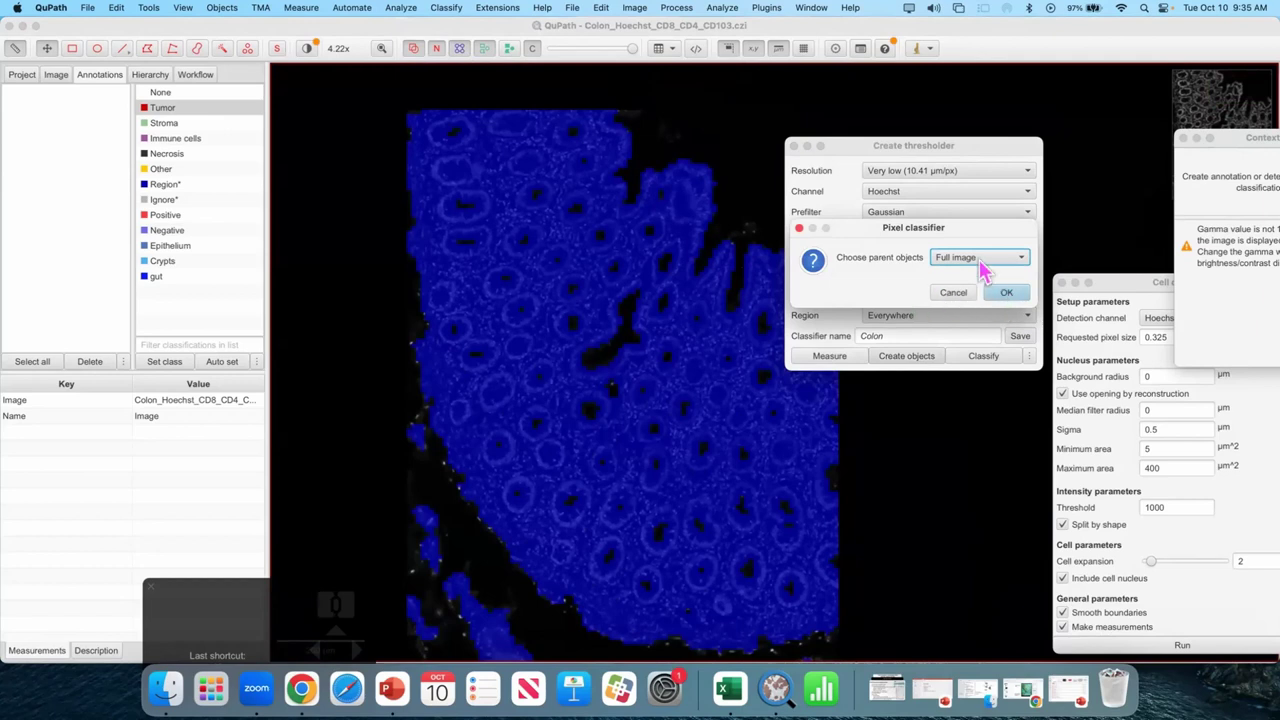
left_click(1012, 298)
left_click(775, 202)
- Keep Annotation as the new object type in the Create objects settings
left_click(976, 216)
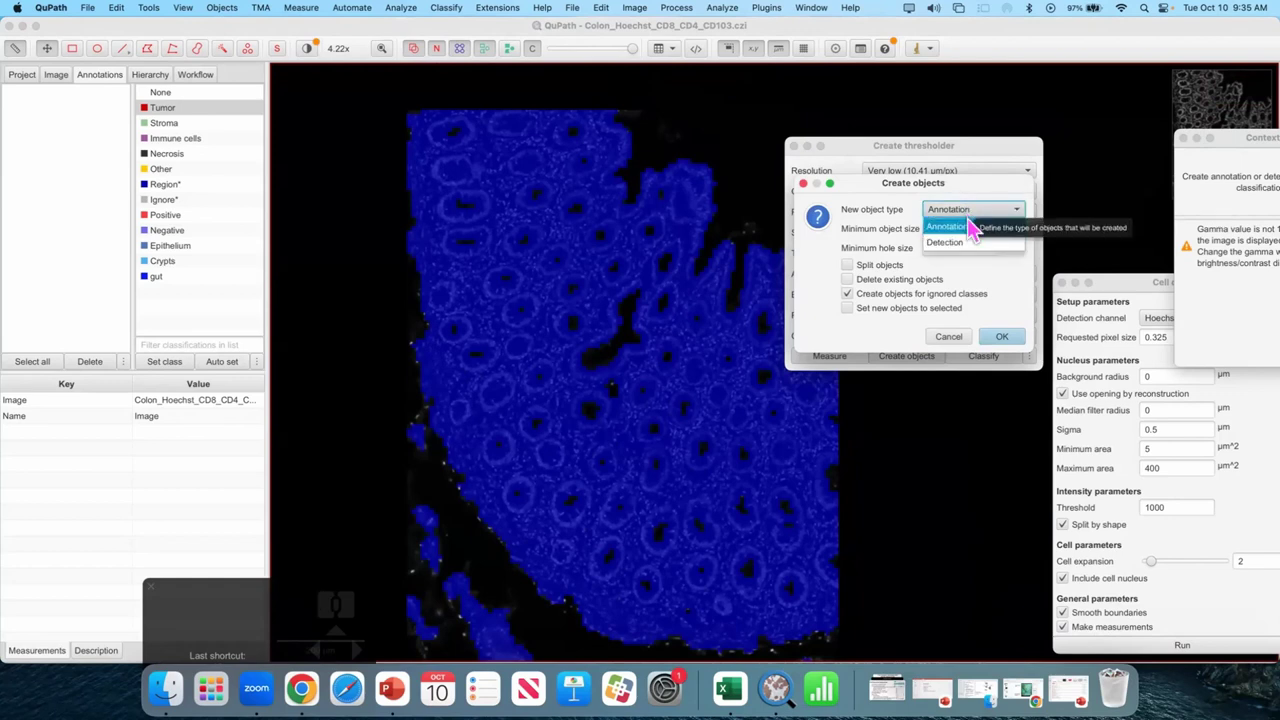
left_click(980, 233)
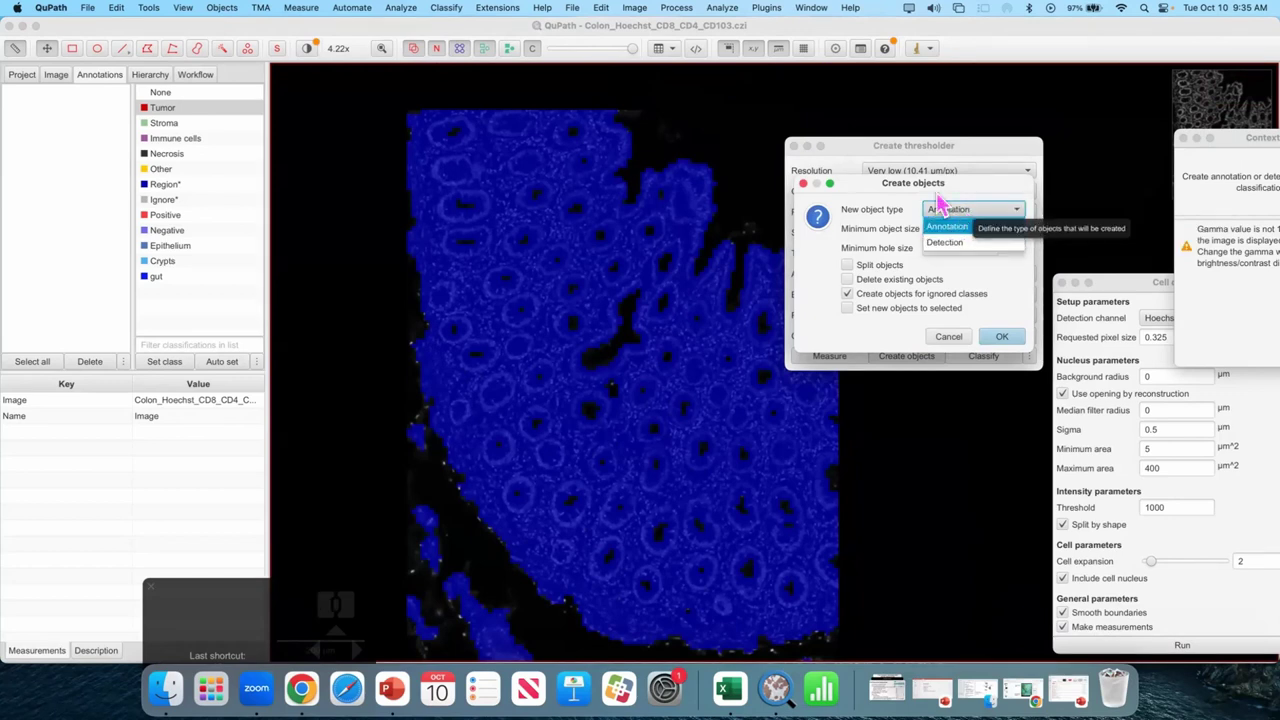
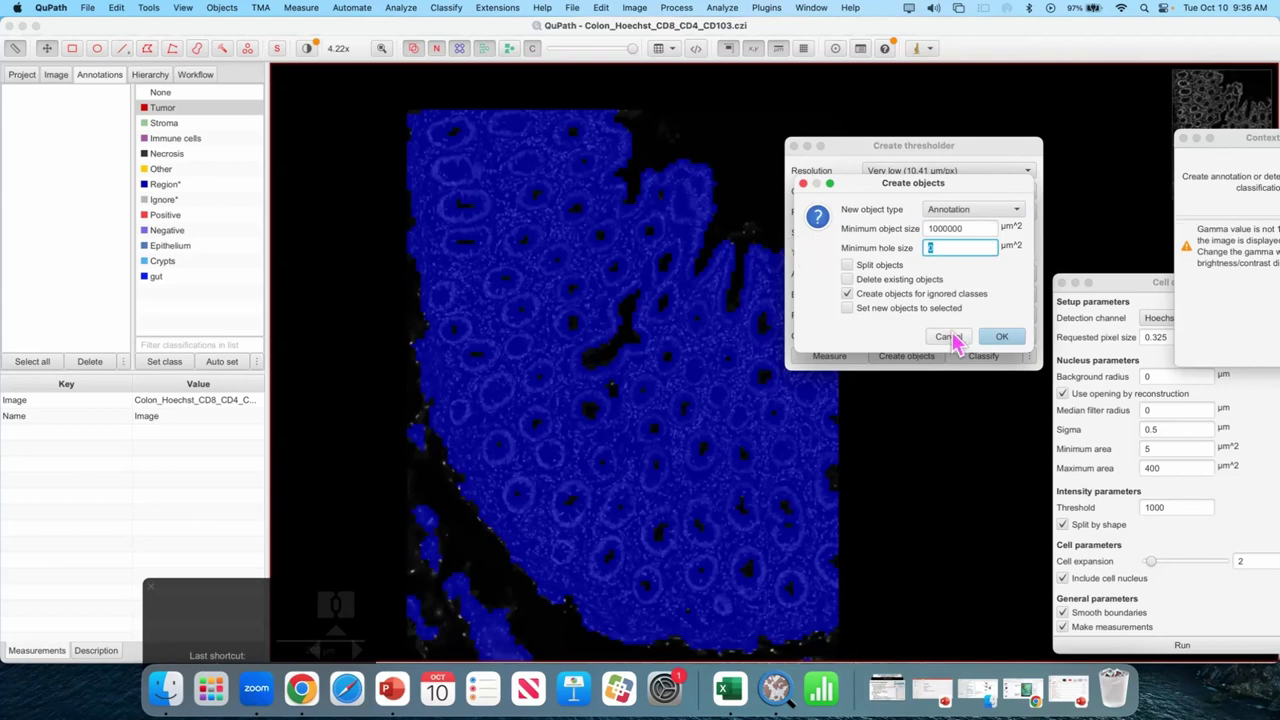
- Cancel object creation, hide the threshold overlay with C, and start creating objects again
left_click(962, 340)
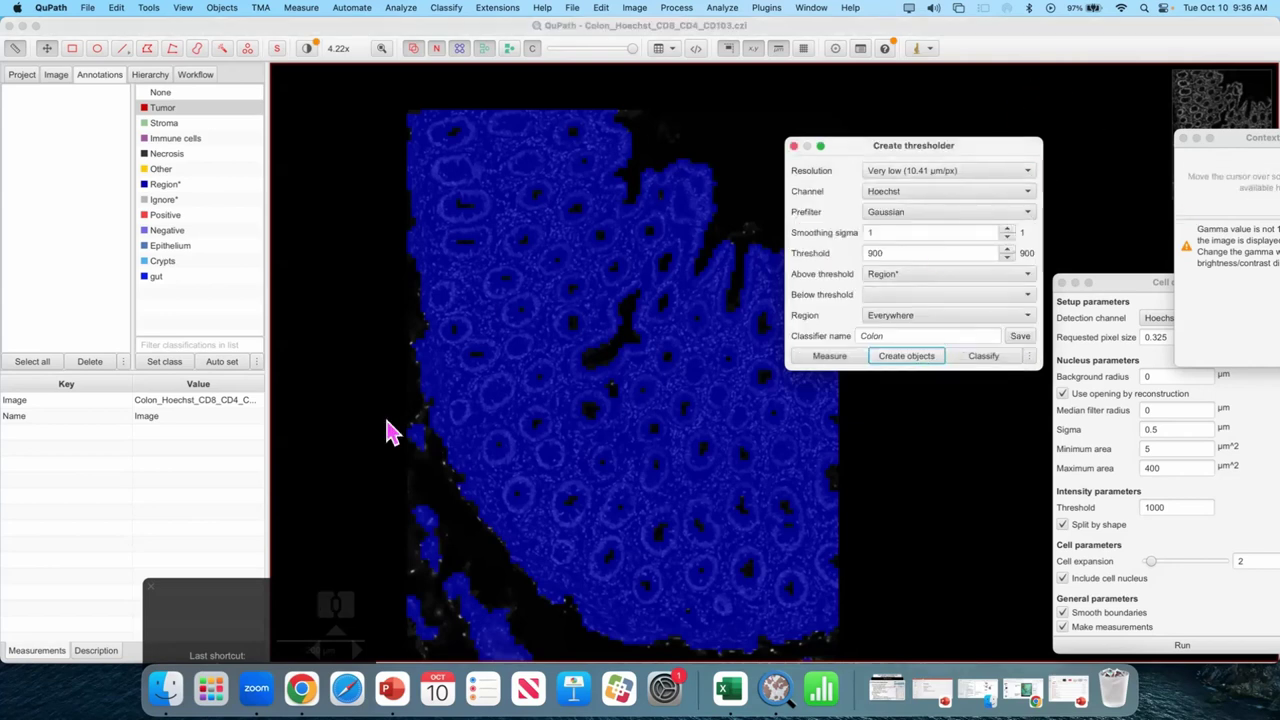
left_click(547, 361)
key("c")
scroll("up", 3)
left_click(647, 335)
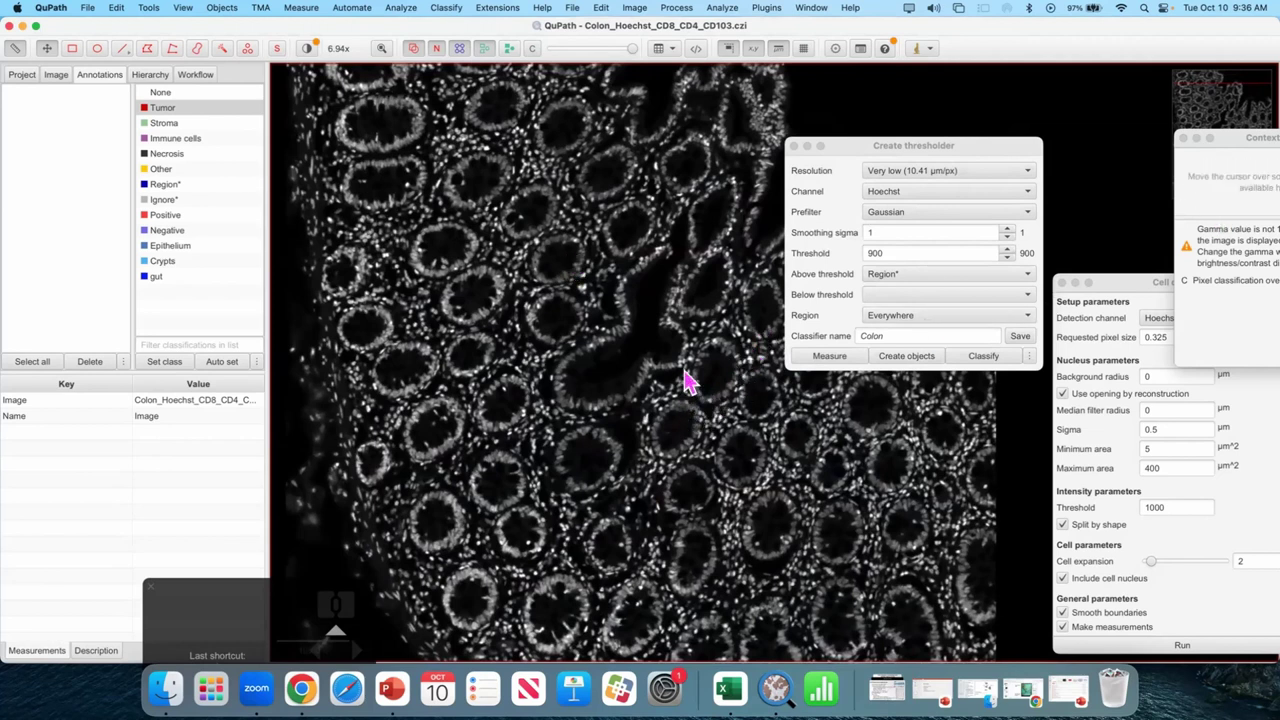
left_click_drag(898, 375, 882, 237)
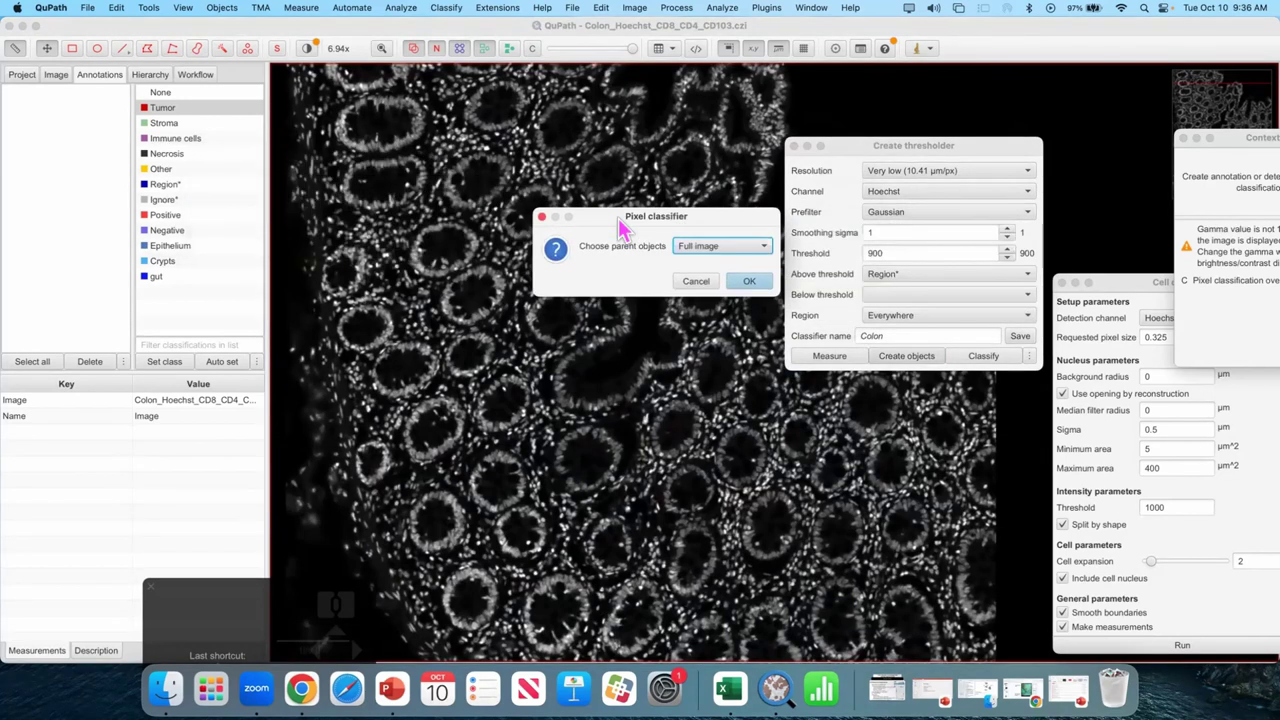
- Keep the full image as parent for the new tissue annotation
left_click(766, 289)
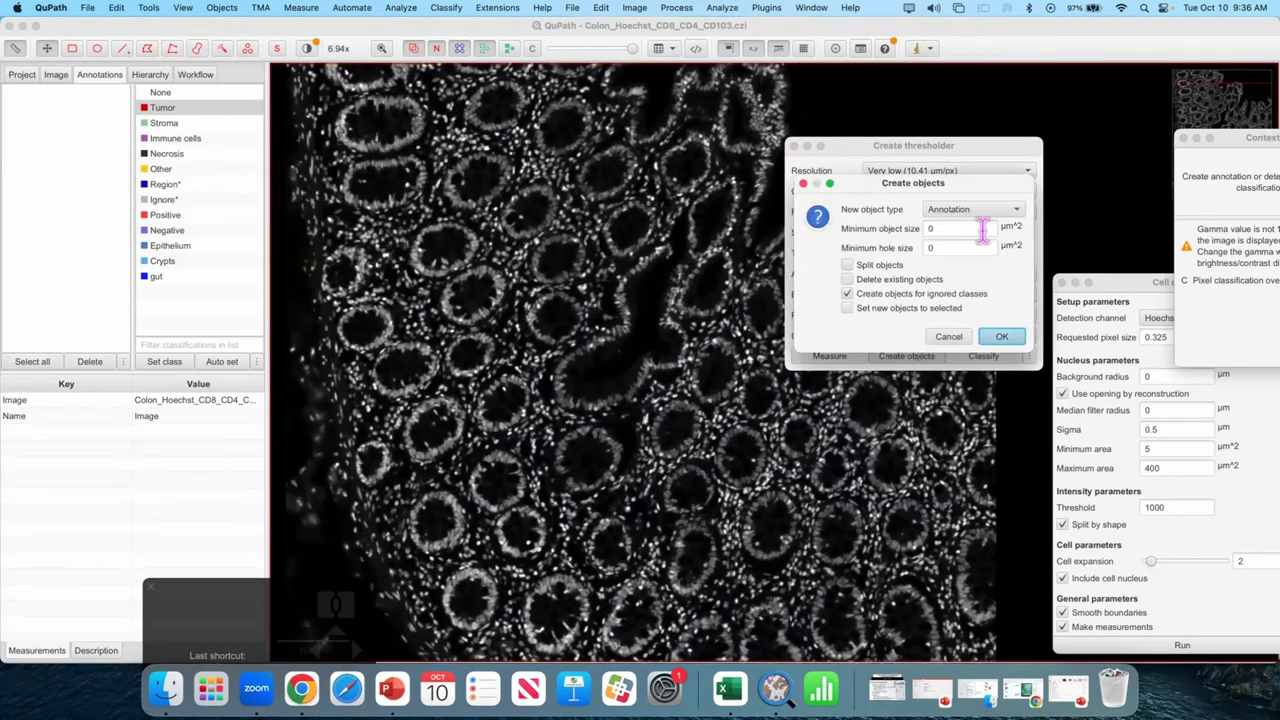
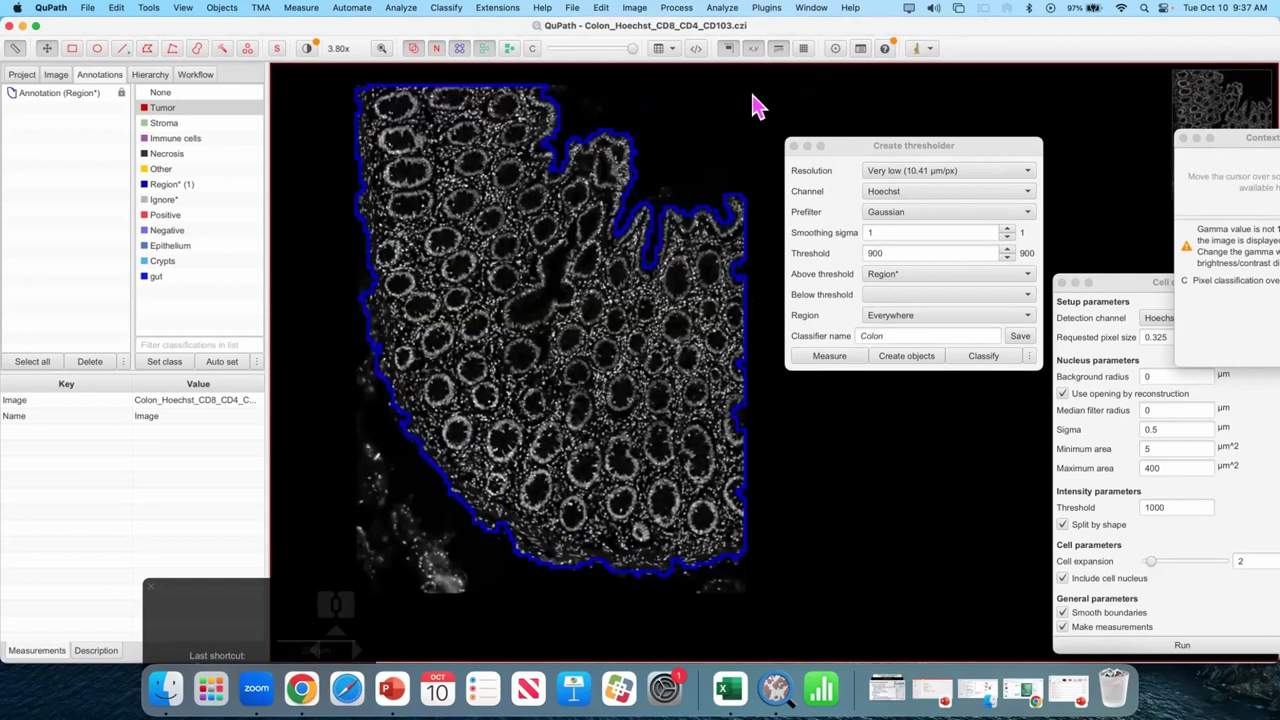
- Recreate the tissue annotation with 100,000 µm² minimum object size and 100000 µm² minimum hole size
double_click(625, 317)
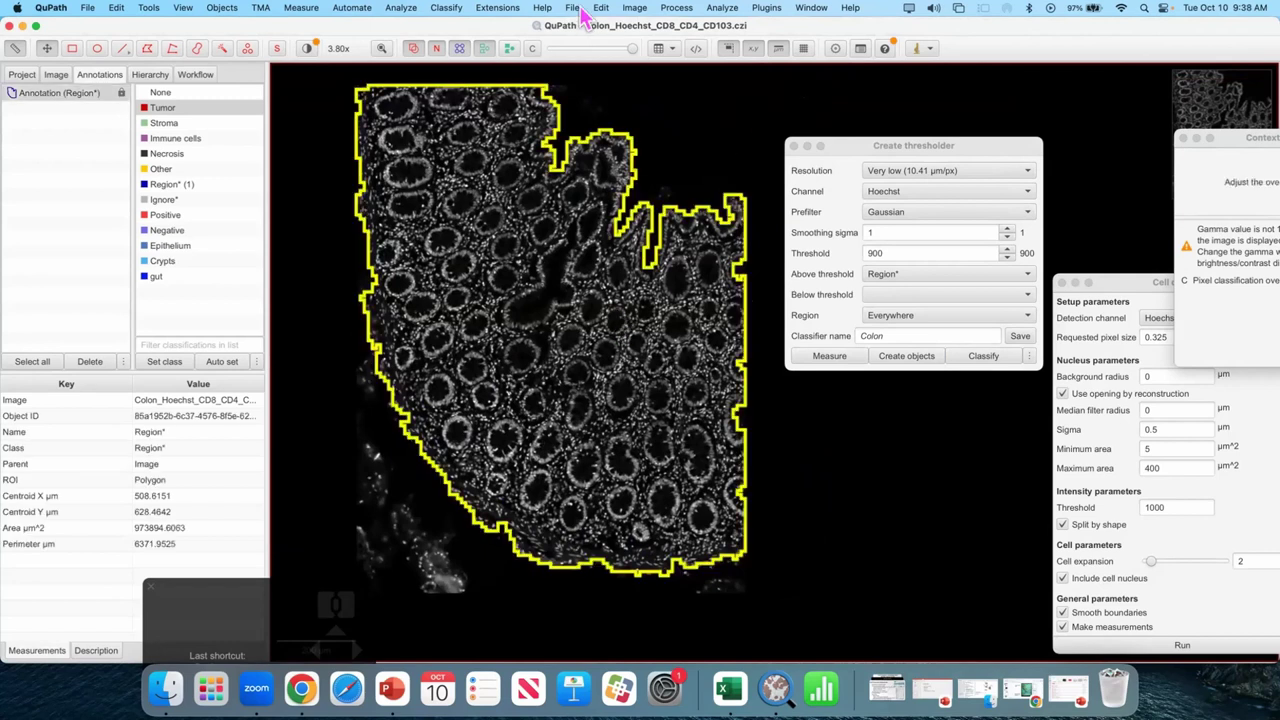
left_click(88, 378)
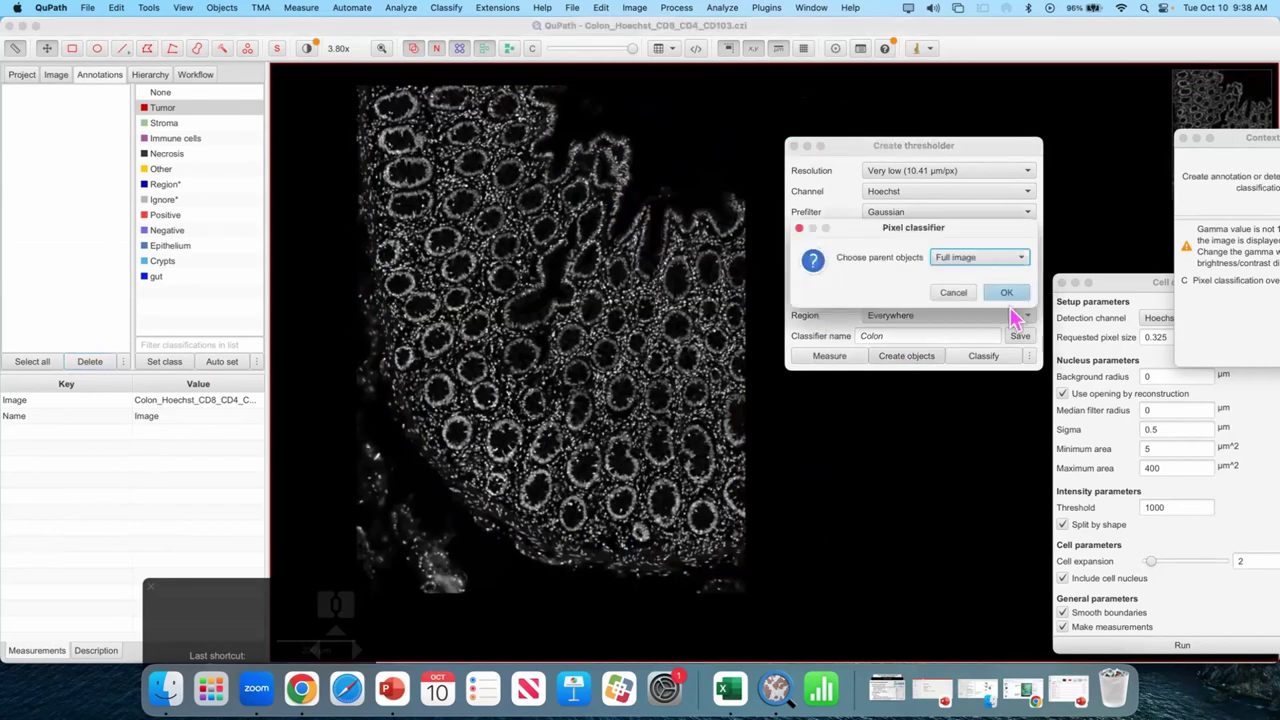
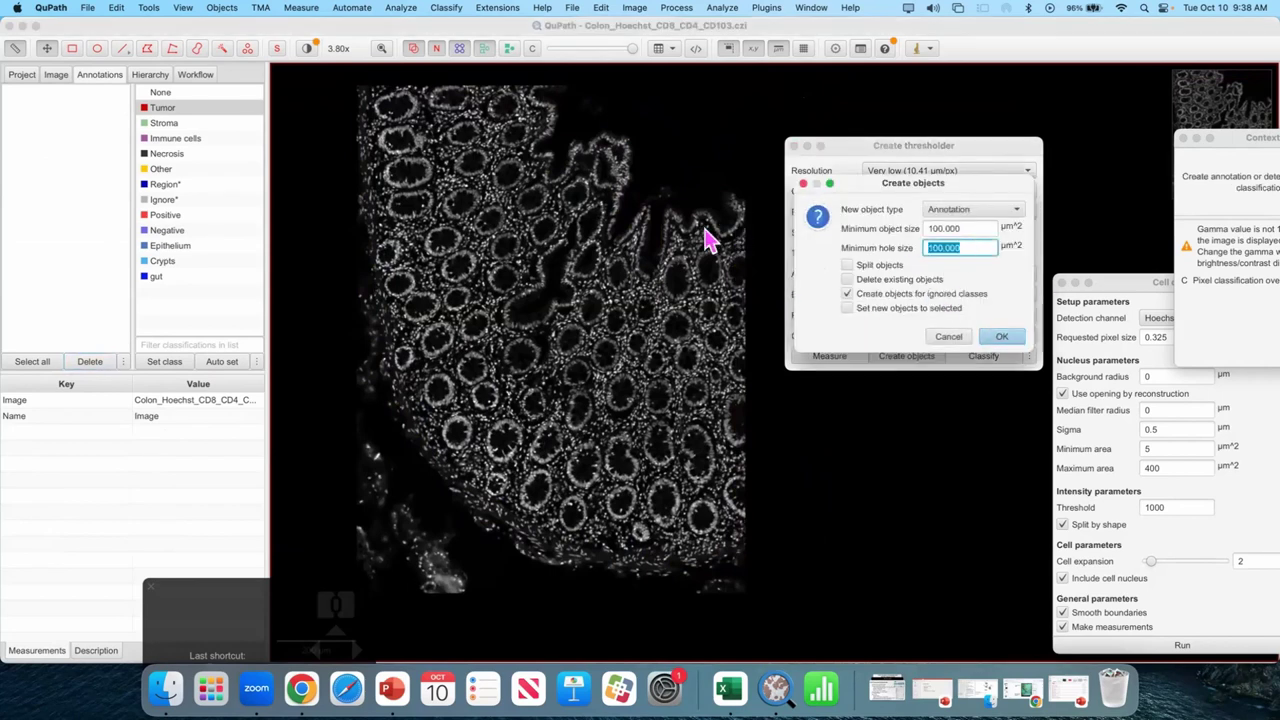
key("1")
key("0")
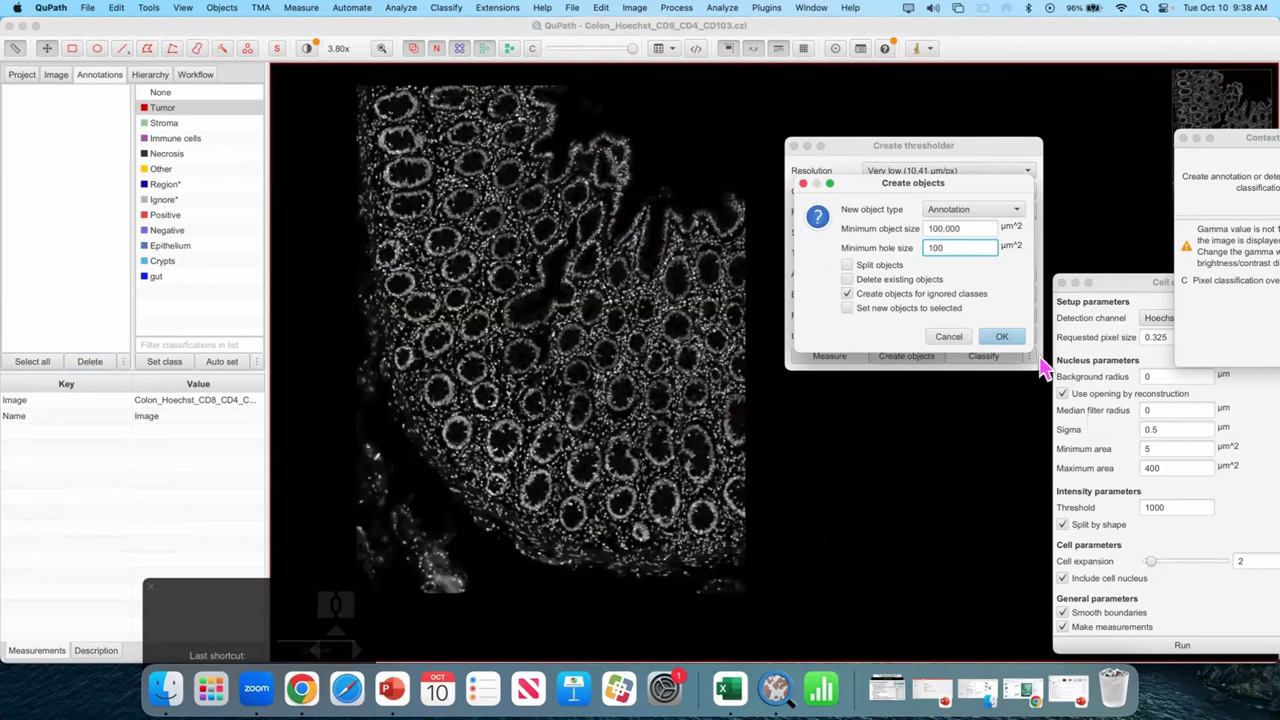
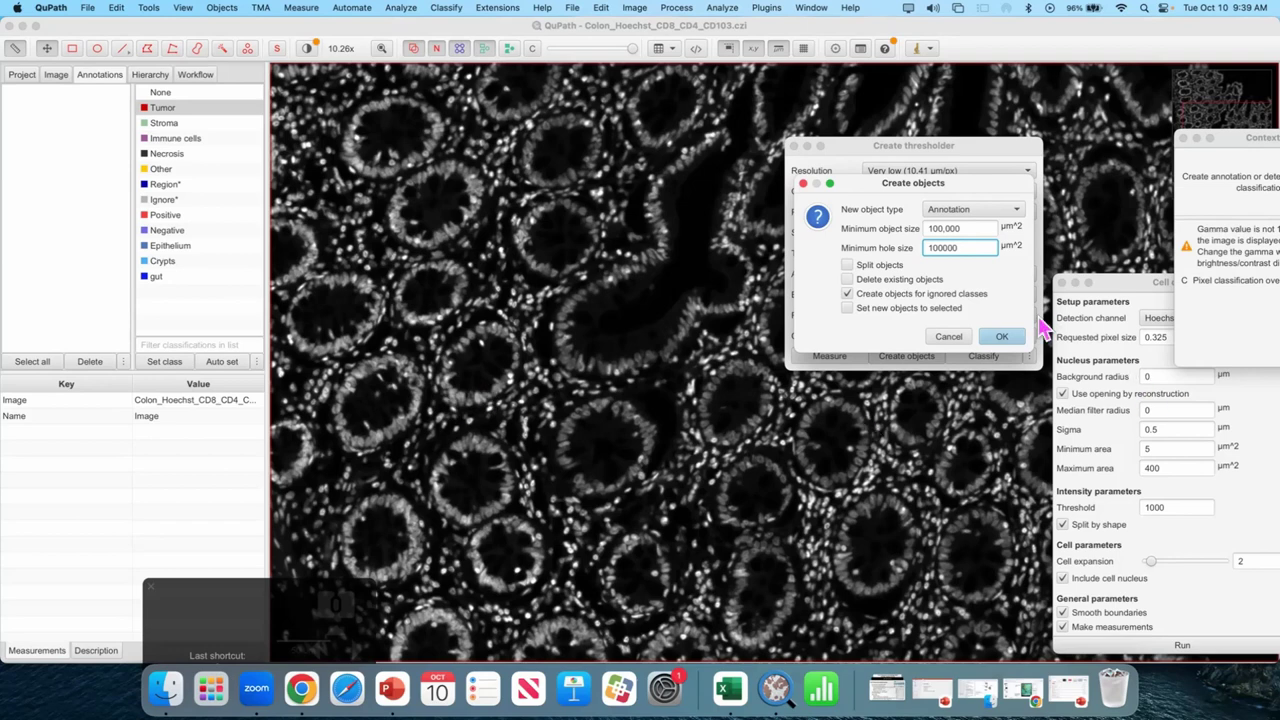
left_click(1036, 350)
left_click(1022, 344)
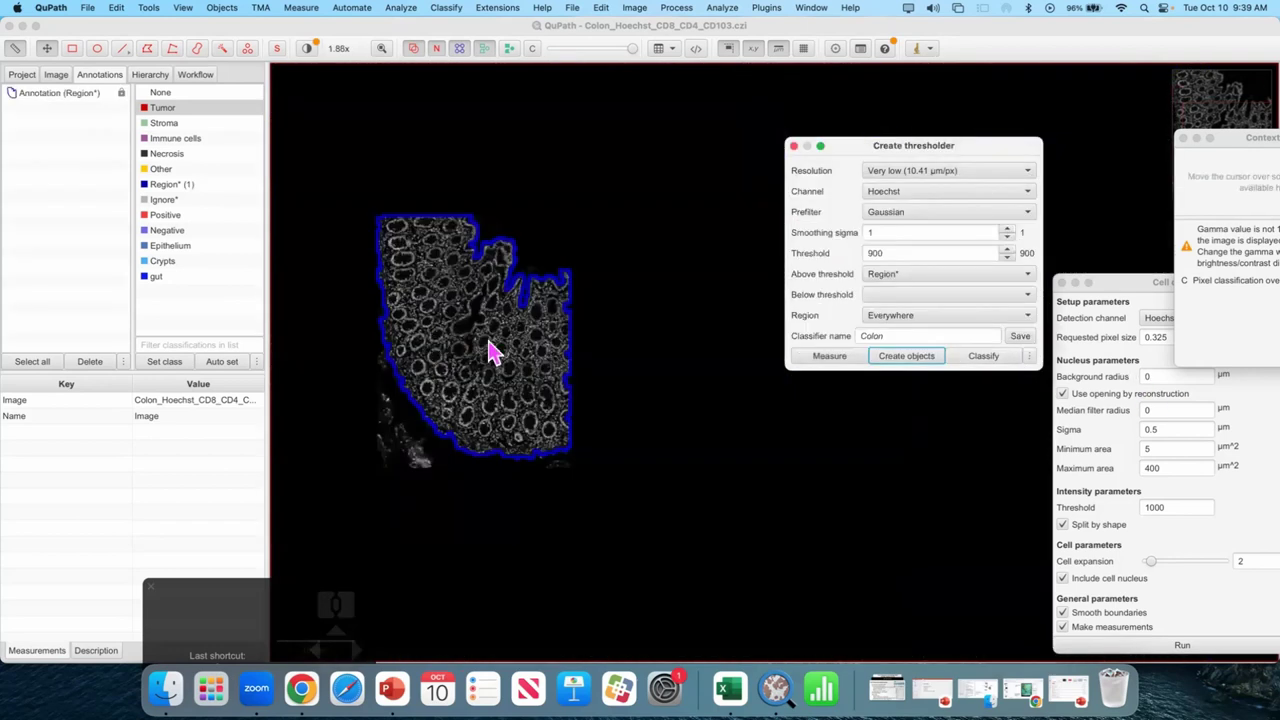
- Select the tissue annotation and start creating objects over the full image again
left_click_drag(613, 332, 679, 305)
scroll("up", 3)
left_click(546, 281)
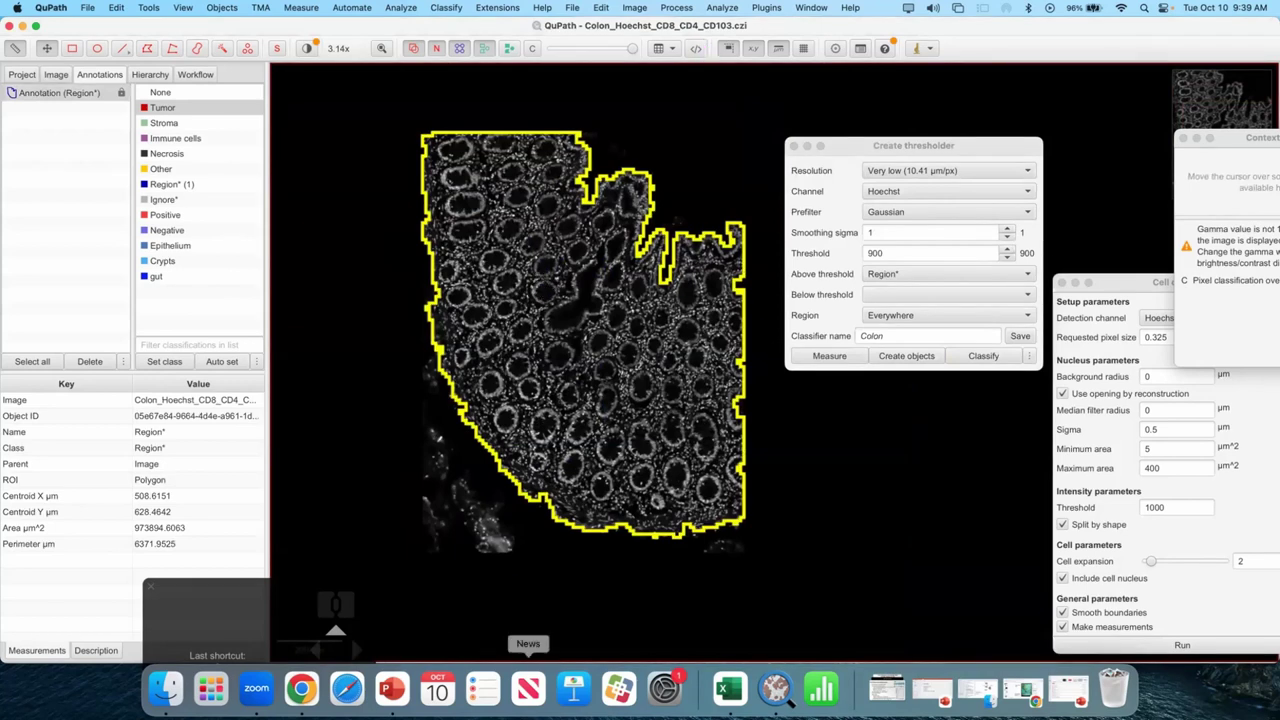
left_click(943, 361)
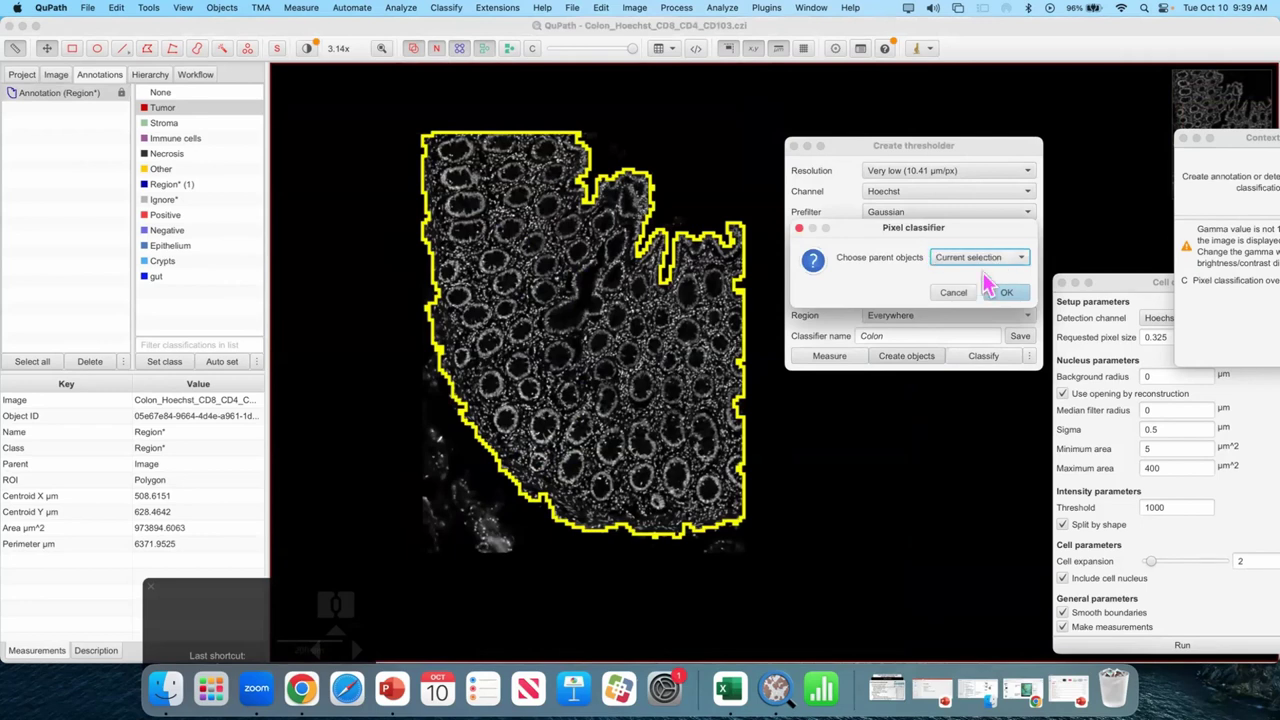
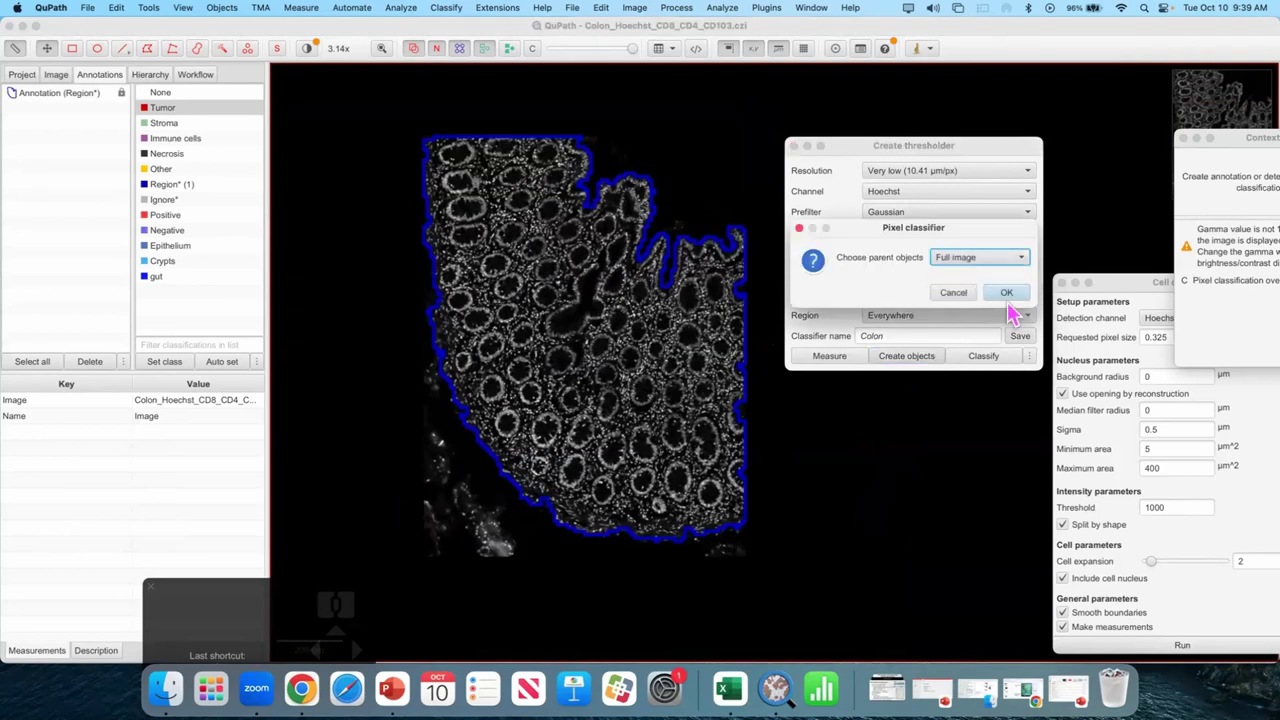
left_click(1013, 304)
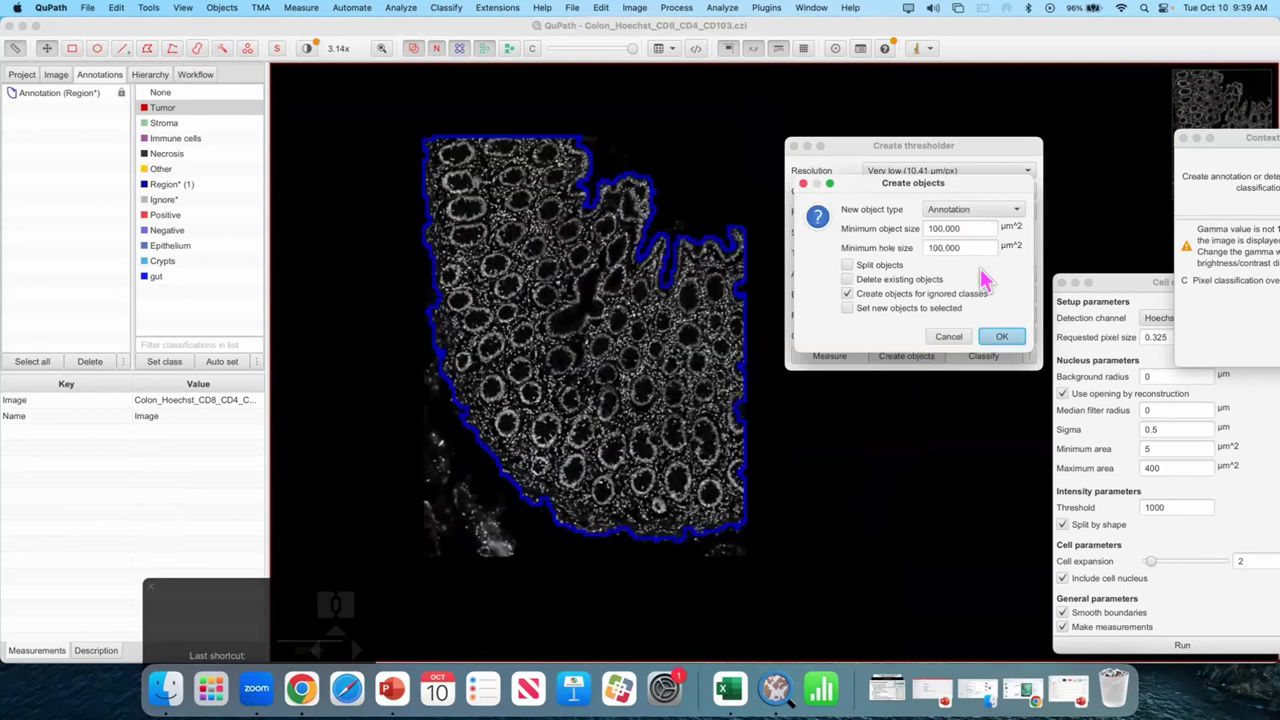
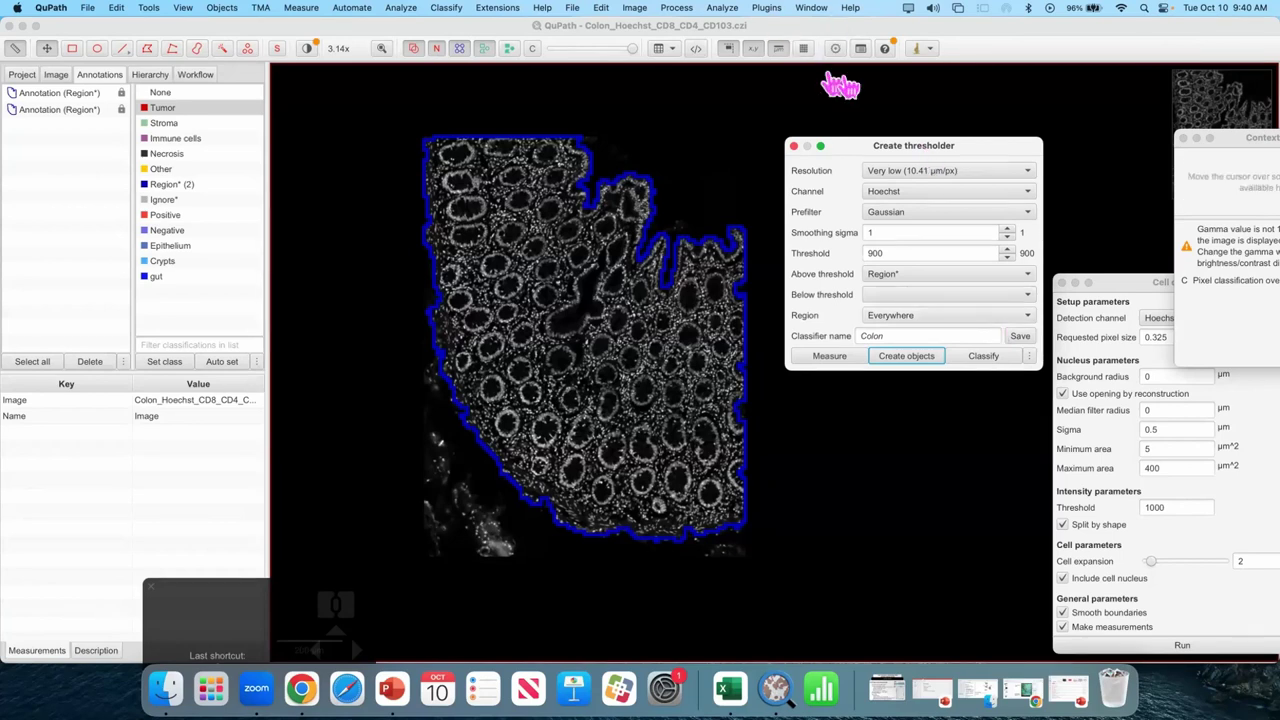
- Drag the Context help window fully onto the screen
left_click_drag(747, 130, 1240, 283)
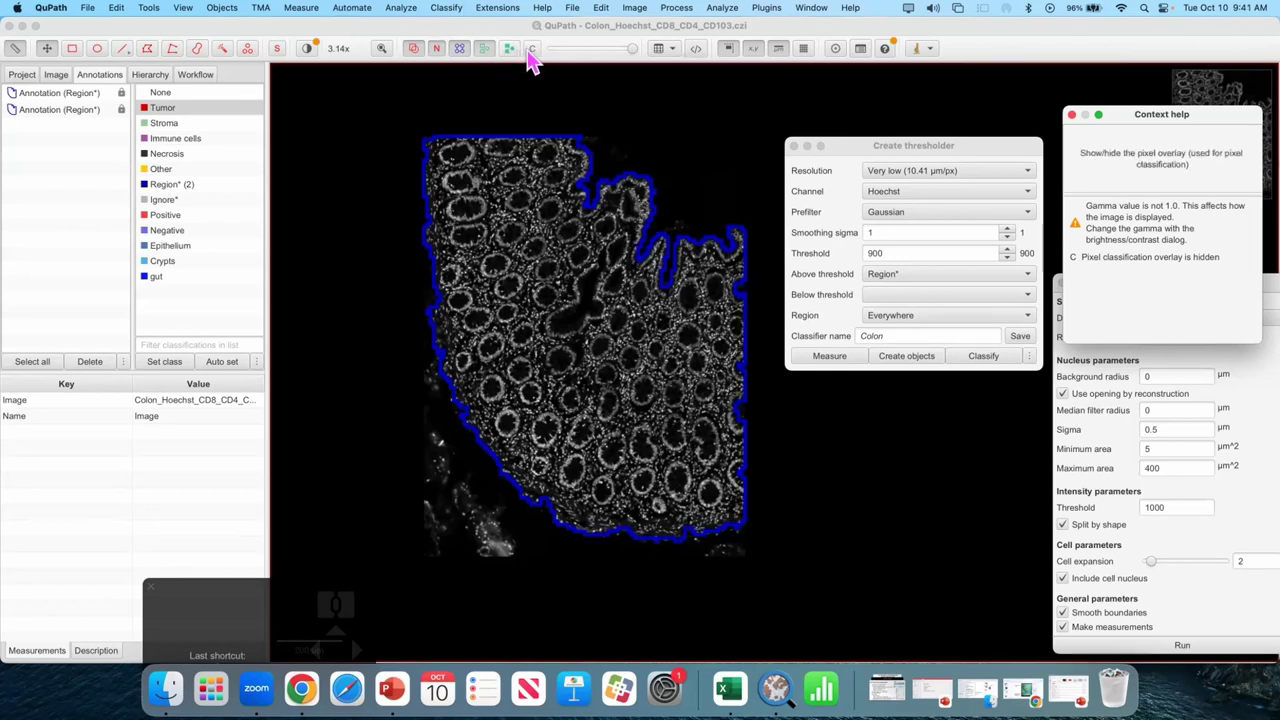
- Hide the pixel classification overlay and zoom into the tissue's blue annotation outline
left_click(536, 57)
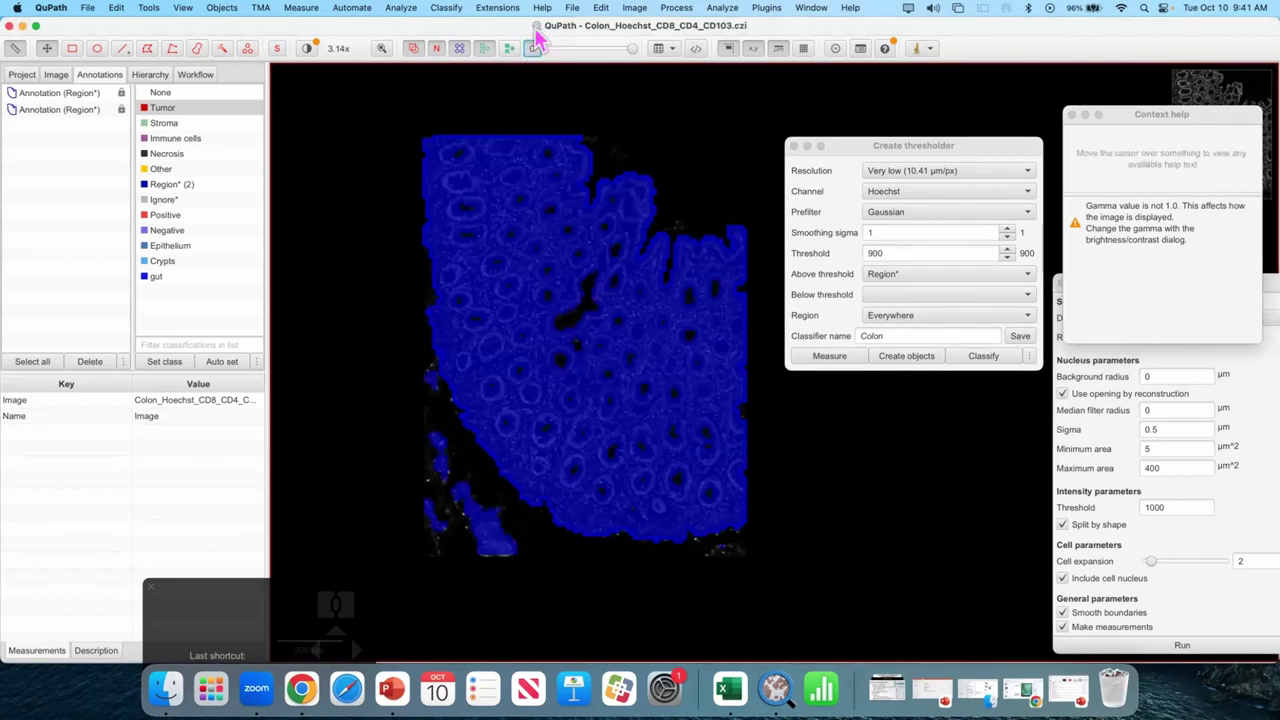
scroll("up", 3)
scroll("up", 3)
scroll("up", 3)
scroll("up", 3)
left_click(547, 53)
scroll("up", 3)
scroll("up", 3)
scroll("up", 3)
scroll("up", 3)
scroll("up", 3)
scroll("up", 3)
- Start creating objects again with Full image as parent, reaching the 100,000 µm² settings
left_click(940, 362)
left_click(1015, 297)
left_click(1010, 306)
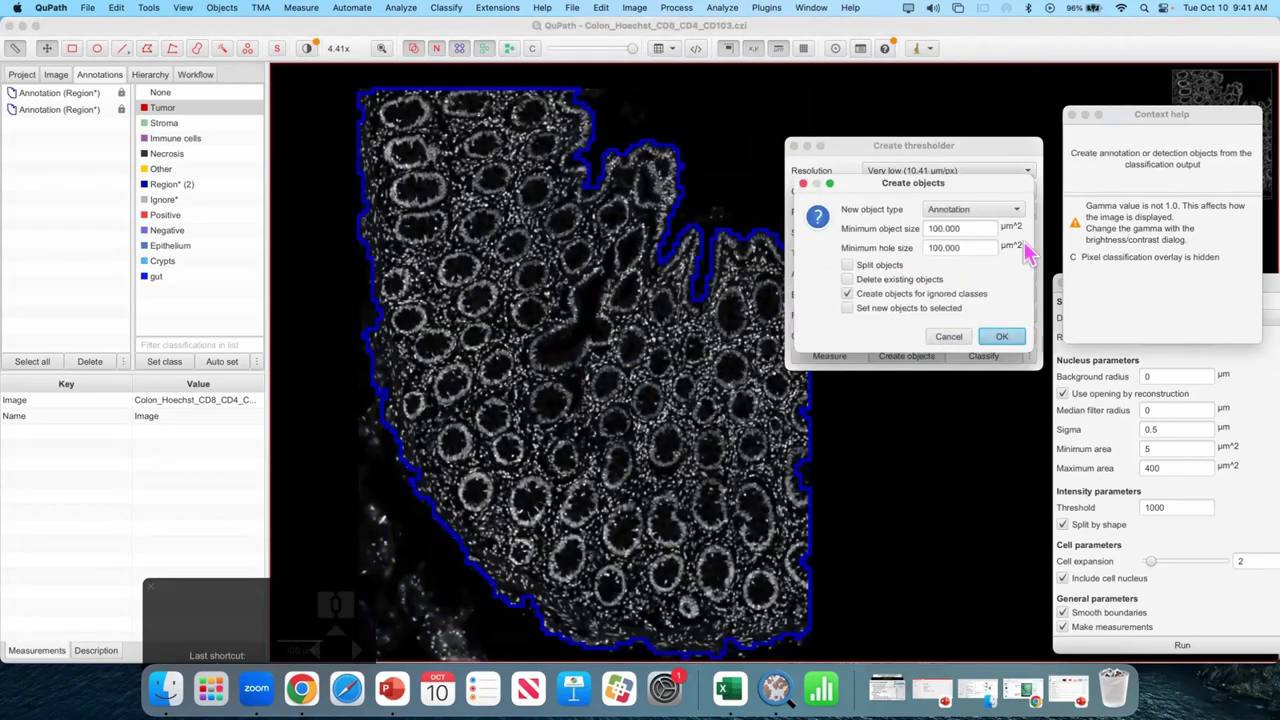
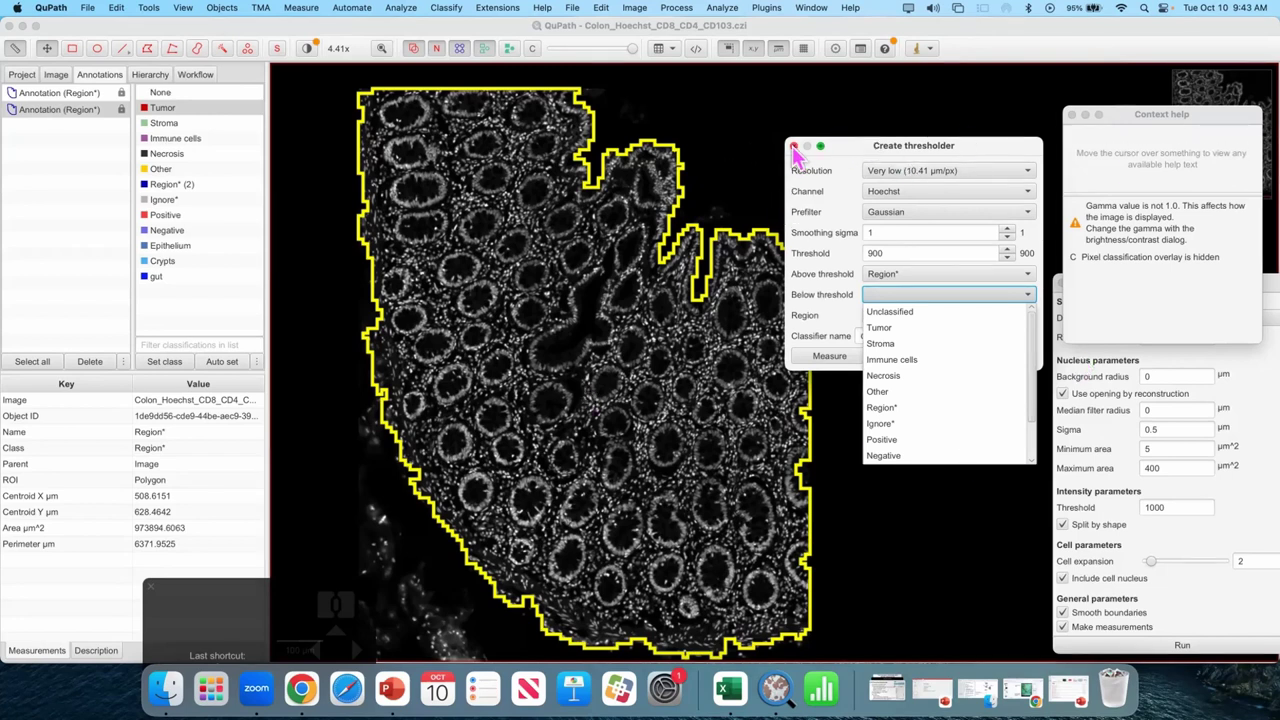
- Move the cell detection settings aside, close the thresholder, and remove the extra Region* annotation
left_click_drag(44, 118, 113, 303)
left_click(98, 348)
left_click(105, 355)
left_click(107, 364)
- Review the earlier cell detection run in the command history and close the cell detection settings
left_click_drag(78, 101, 678, 579)
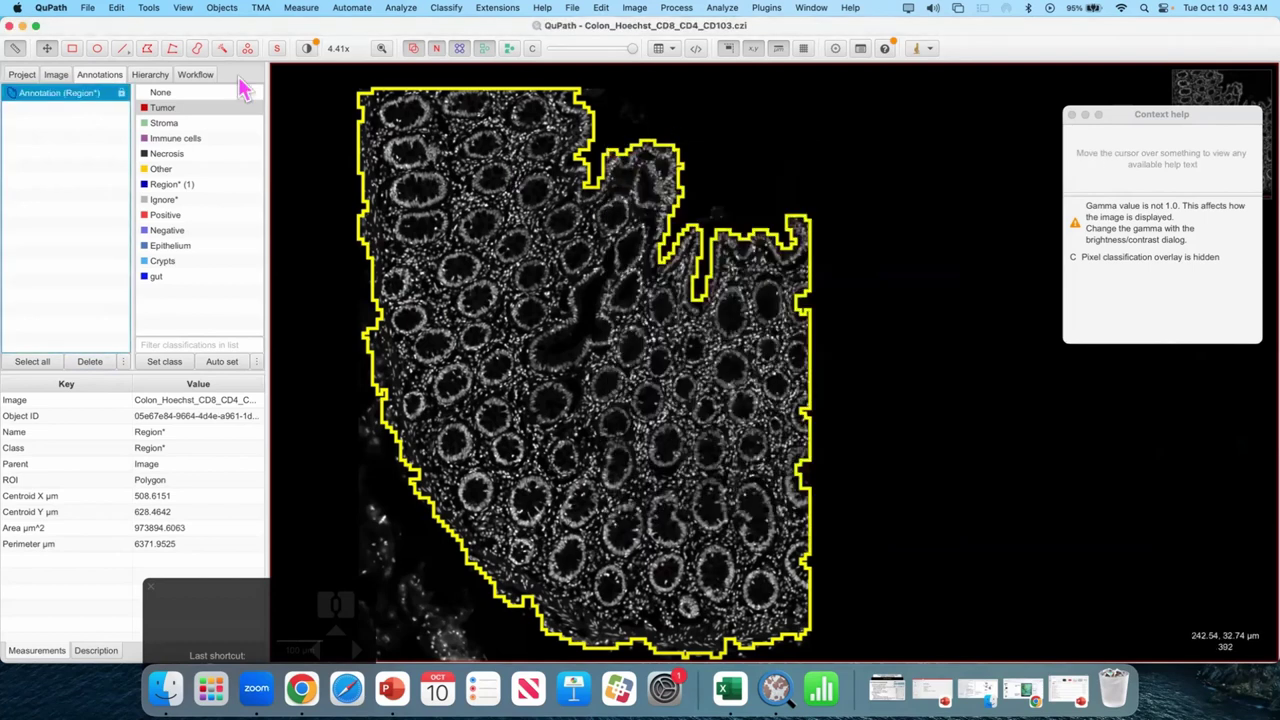
left_click_drag(214, 86, 140, 306)
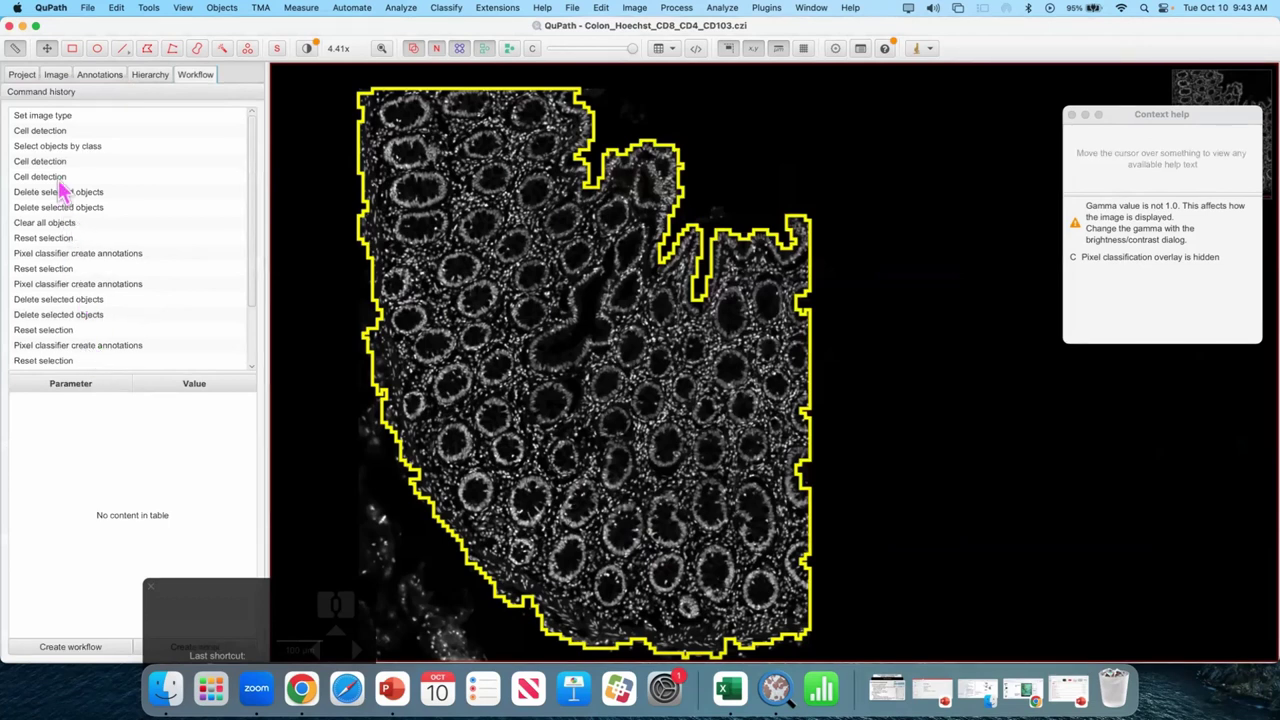
left_click(67, 188)
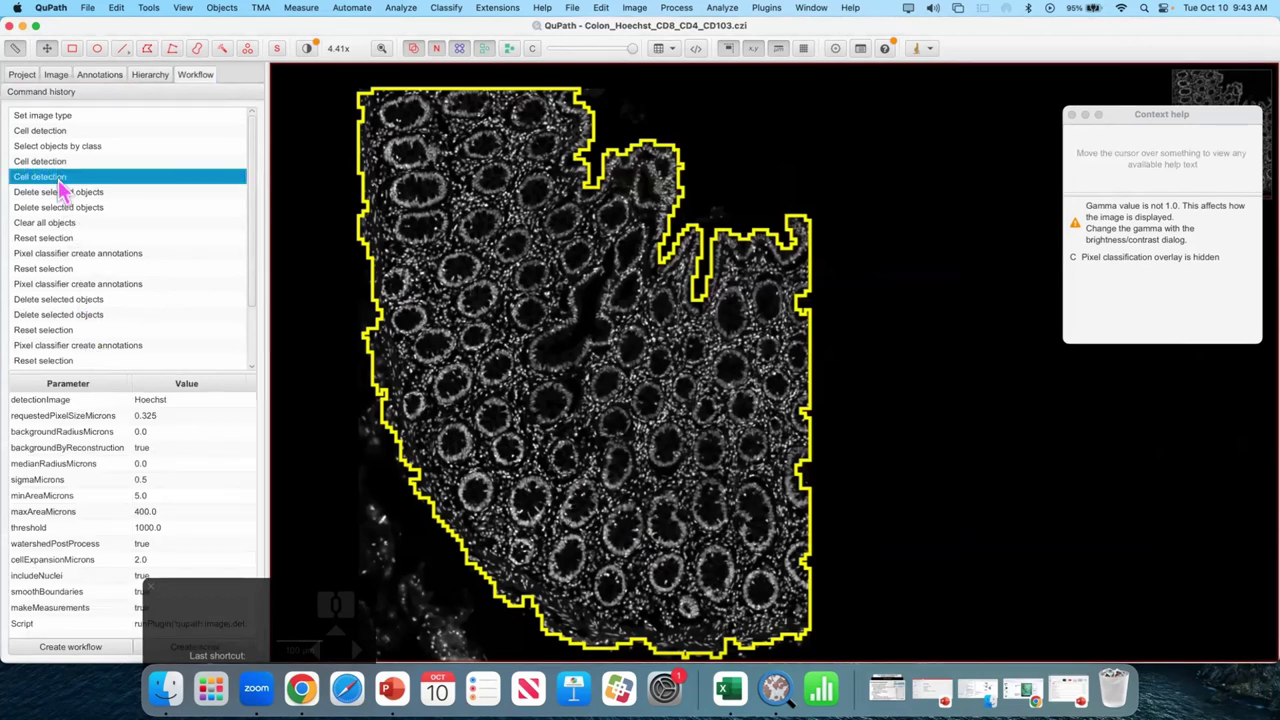
left_click(67, 188)
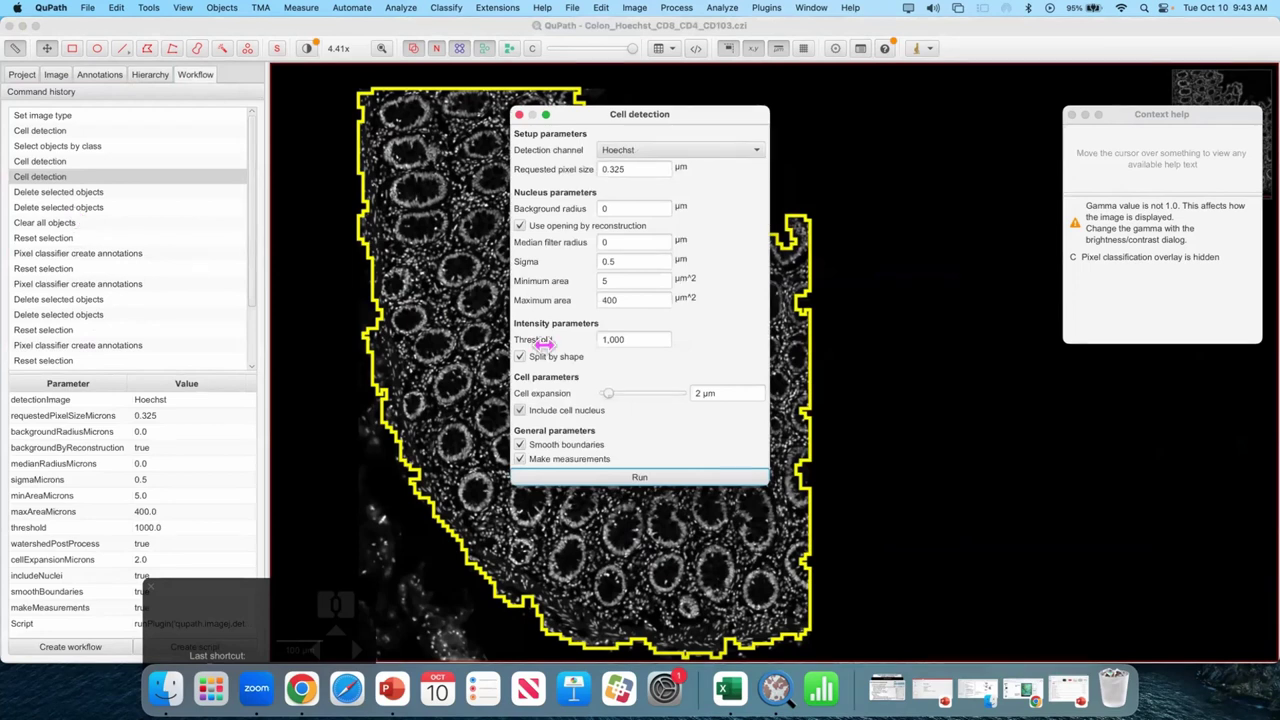
left_click(645, 483)
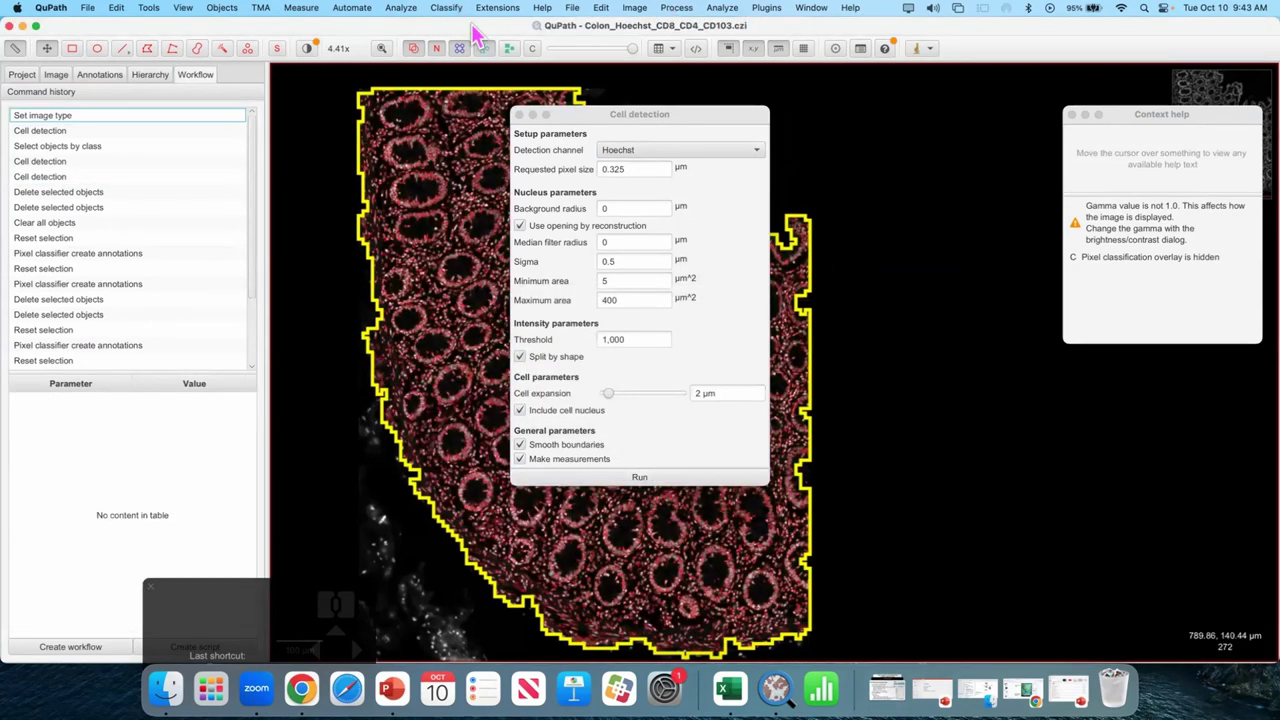
scroll("up", 3)
- In Brightness & contrast, turn off grayscale and show CD103 (C4) together with Hoechst
left_click(692, 151)
left_click(317, 64)
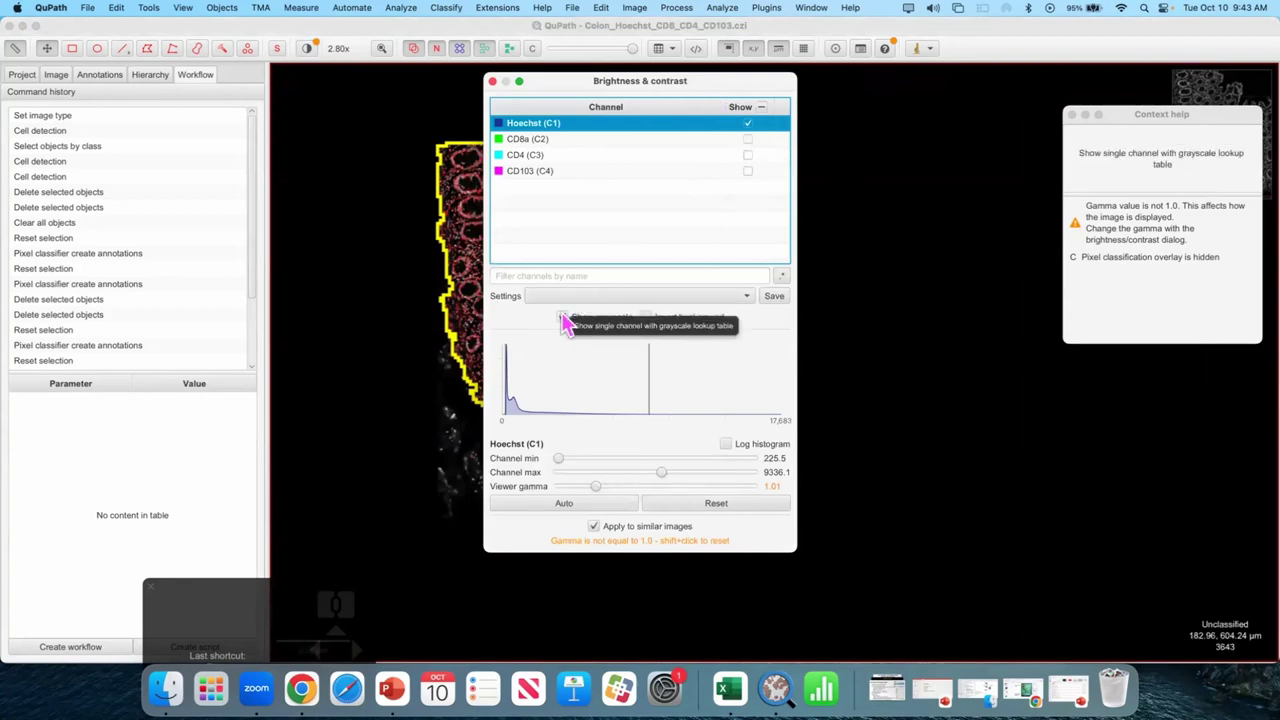
double_click(572, 325)
left_click(568, 332)
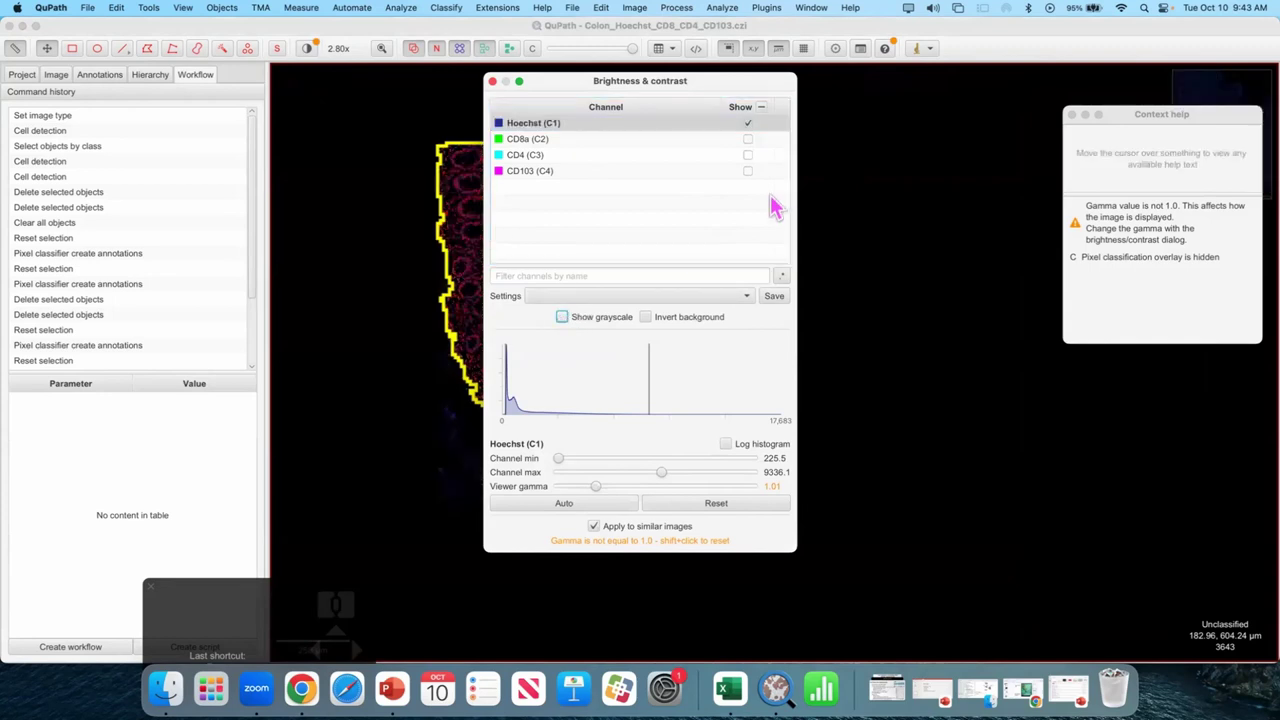
left_click(755, 185)
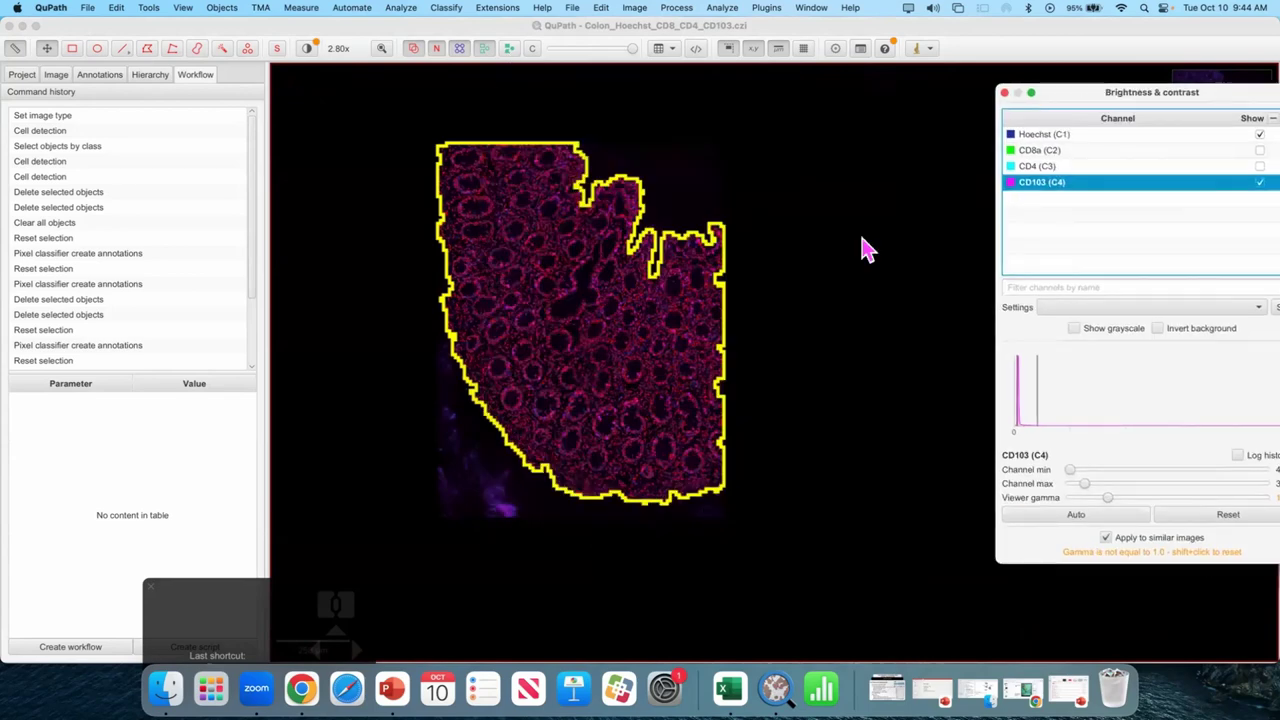
- Zoom around the tissue to inspect magenta CD103 cells, then deselect the tissue annotation
scroll("up", 3)
scroll("up", 3)
key("d")
scroll("up", 3)
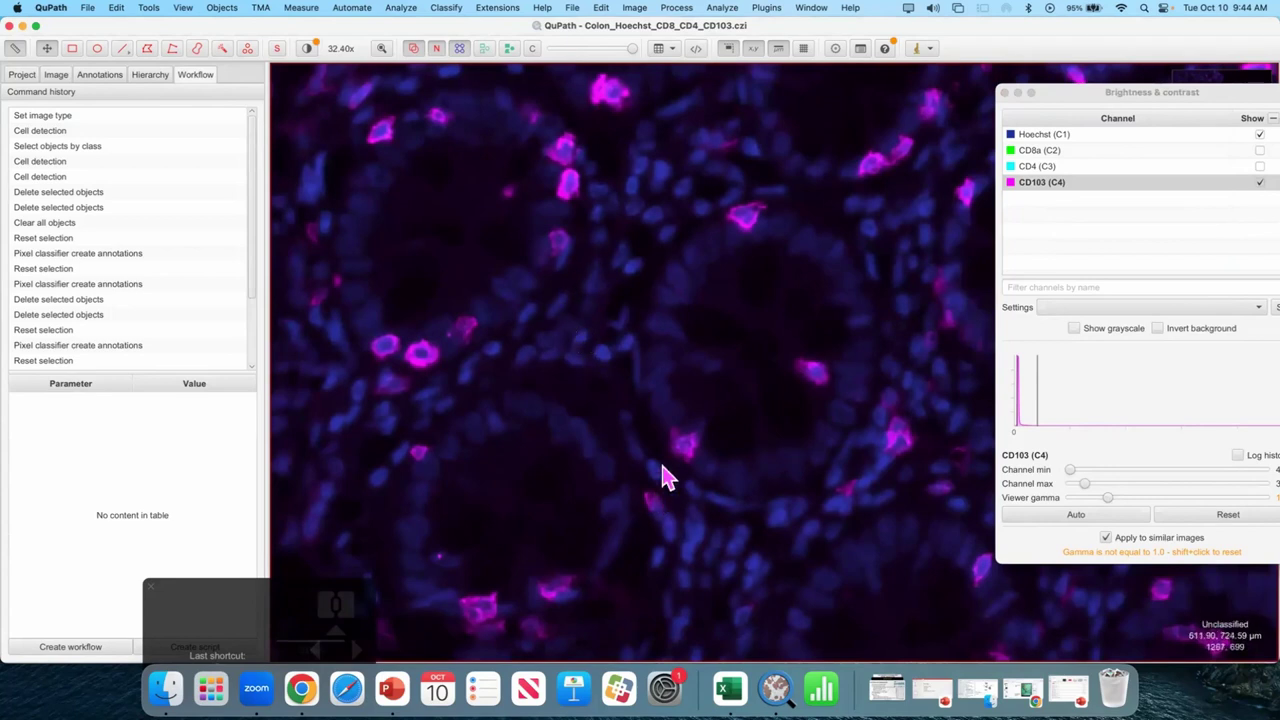
scroll("up", 3)
left_click_drag(617, 388, 786, 423)
scroll("up", 3)
scroll("up", 3)
left_click_drag(594, 362, 648, 389)
scroll("up", 3)
scroll("up", 3)
scroll("up", 3)
scroll("up", 3)
scroll("up", 3)
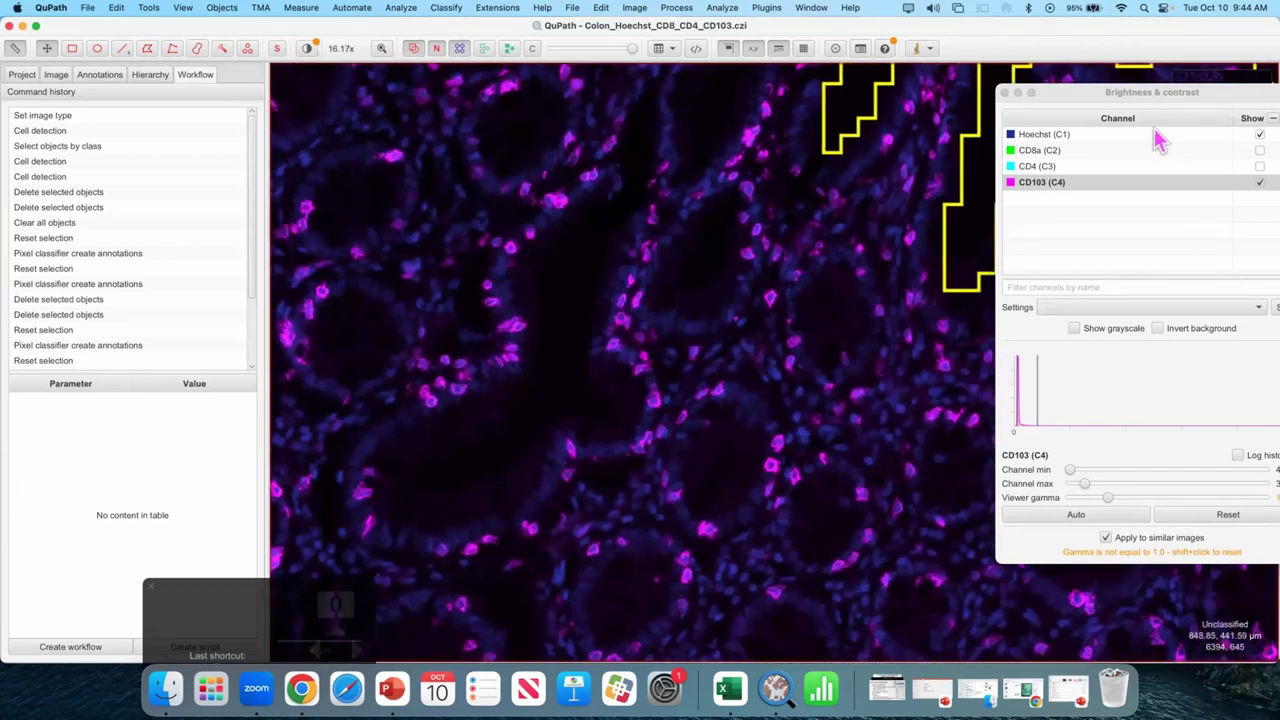
left_click(662, 219)
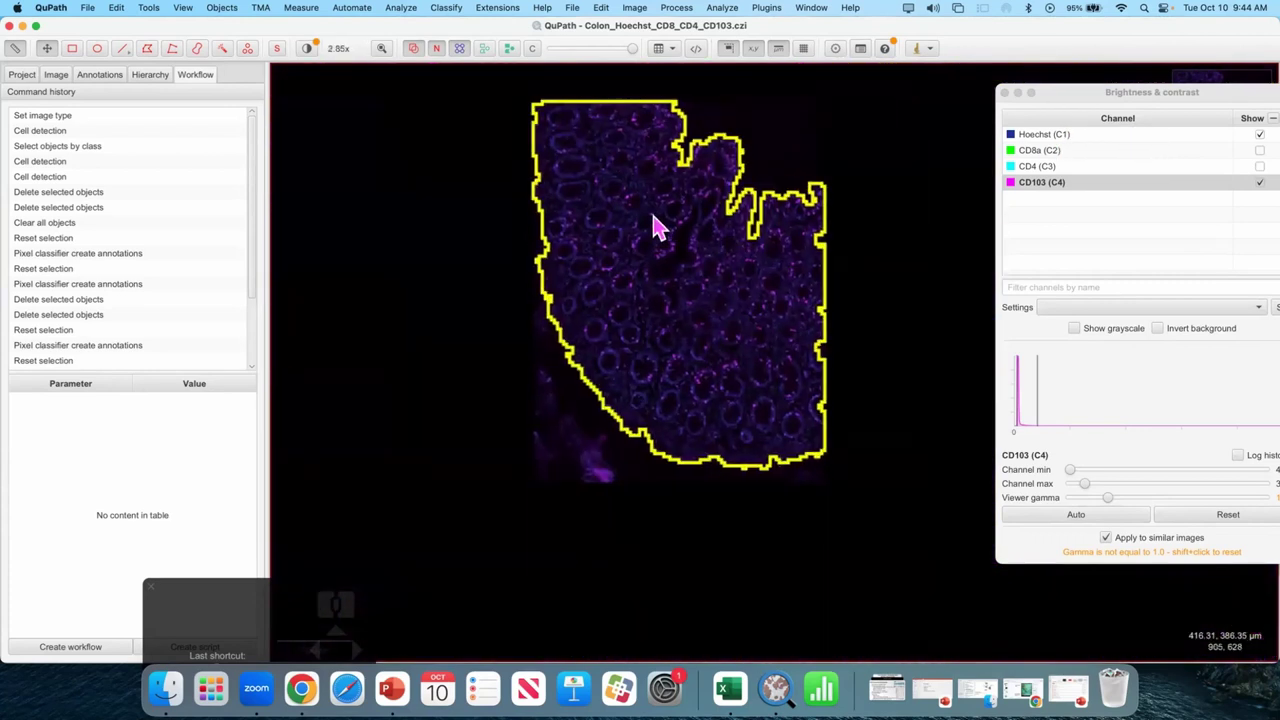
- Start Create single measurement classifier and pan/zoom into the tissue region
left_click(757, 121)
left_click_drag(757, 121, 743, 182)
scroll("up", 3)
scroll("up", 3)
scroll("up", 3)
scroll("up", 3)
scroll("up", 3)
scroll("up", 3)
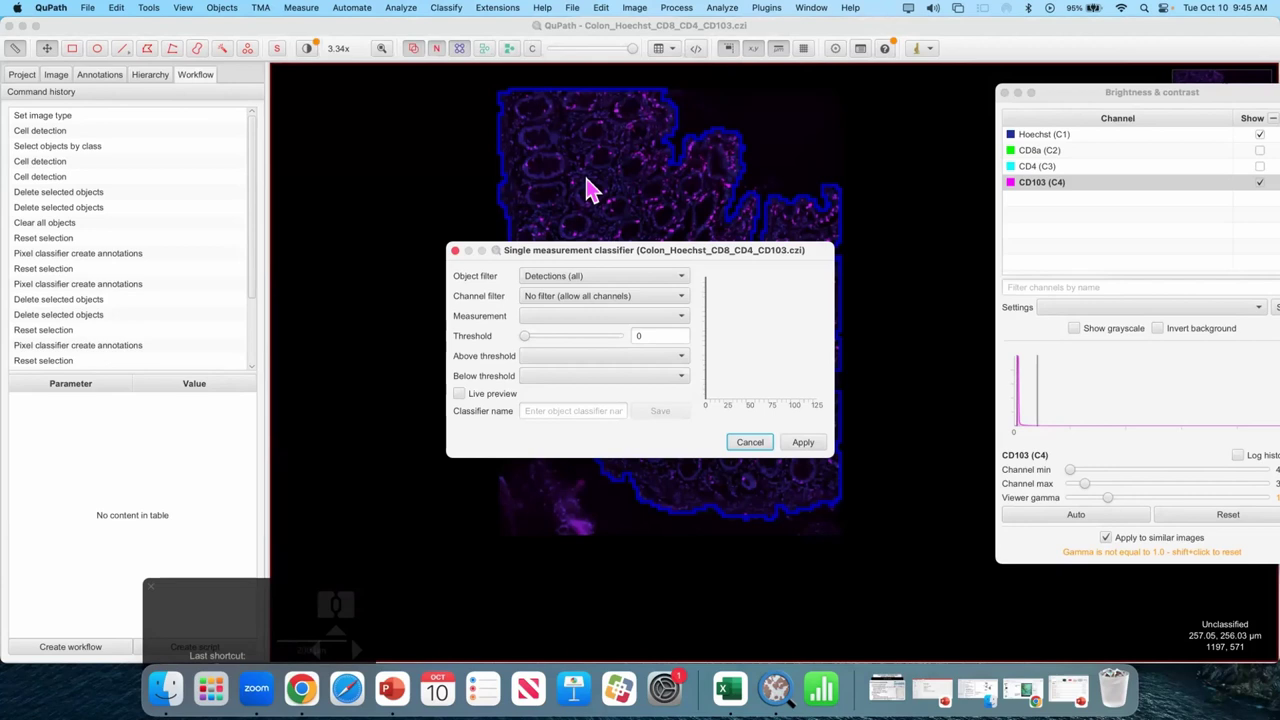
- Zoom closer on the cells and toggle Fill detections so cells draw as filled red shapes
scroll("up", 3)
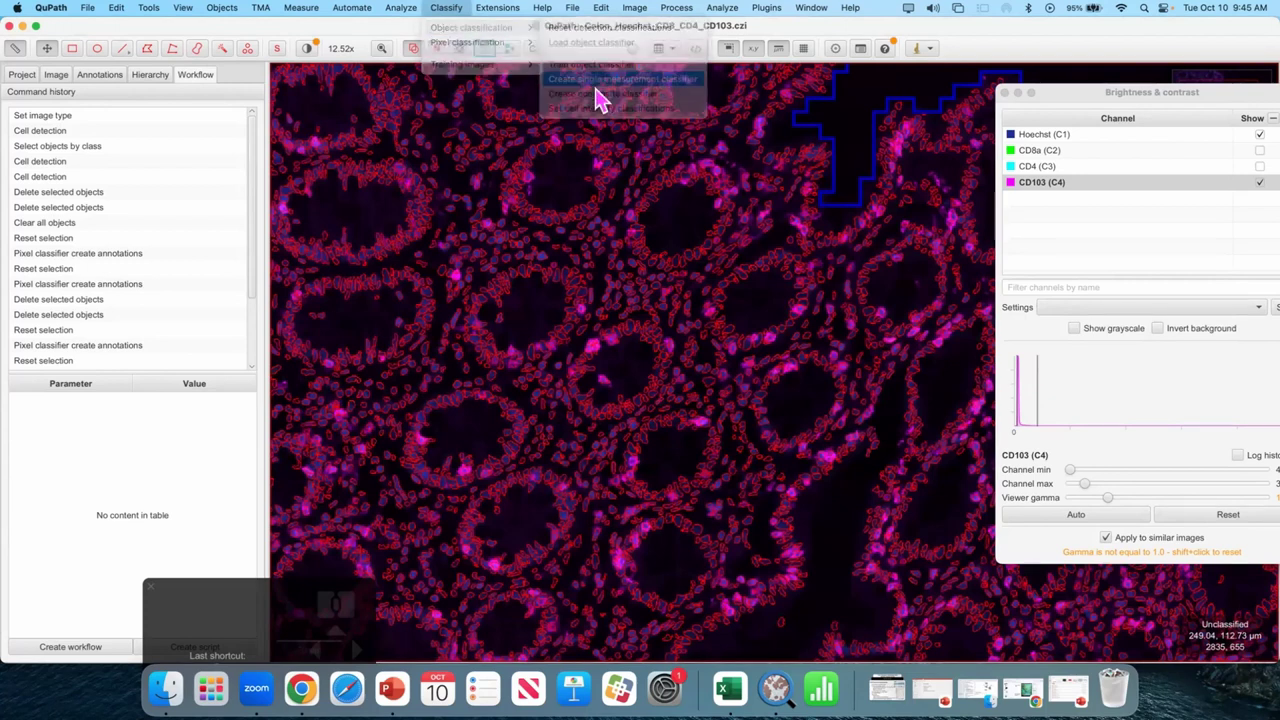
scroll("up", 3)
scroll("up", 3)
scroll("up", 3)
scroll("up", 3)
scroll("up", 3)
left_click(512, 51)
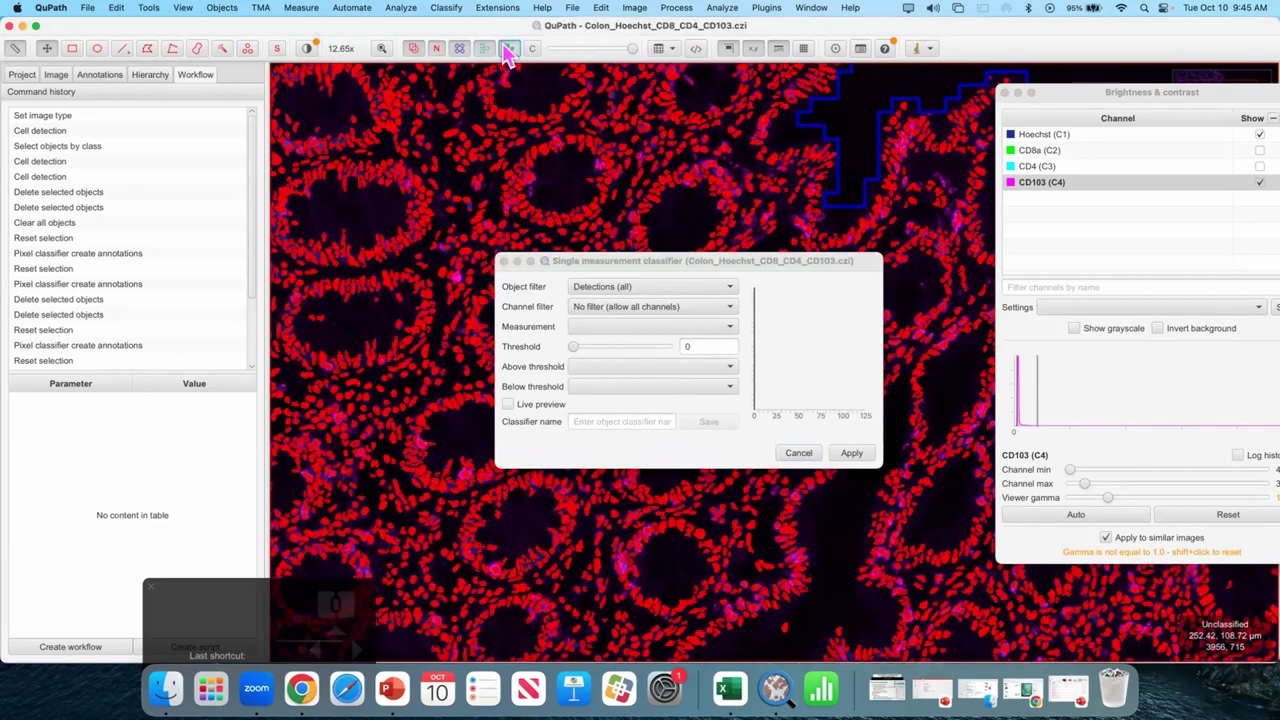
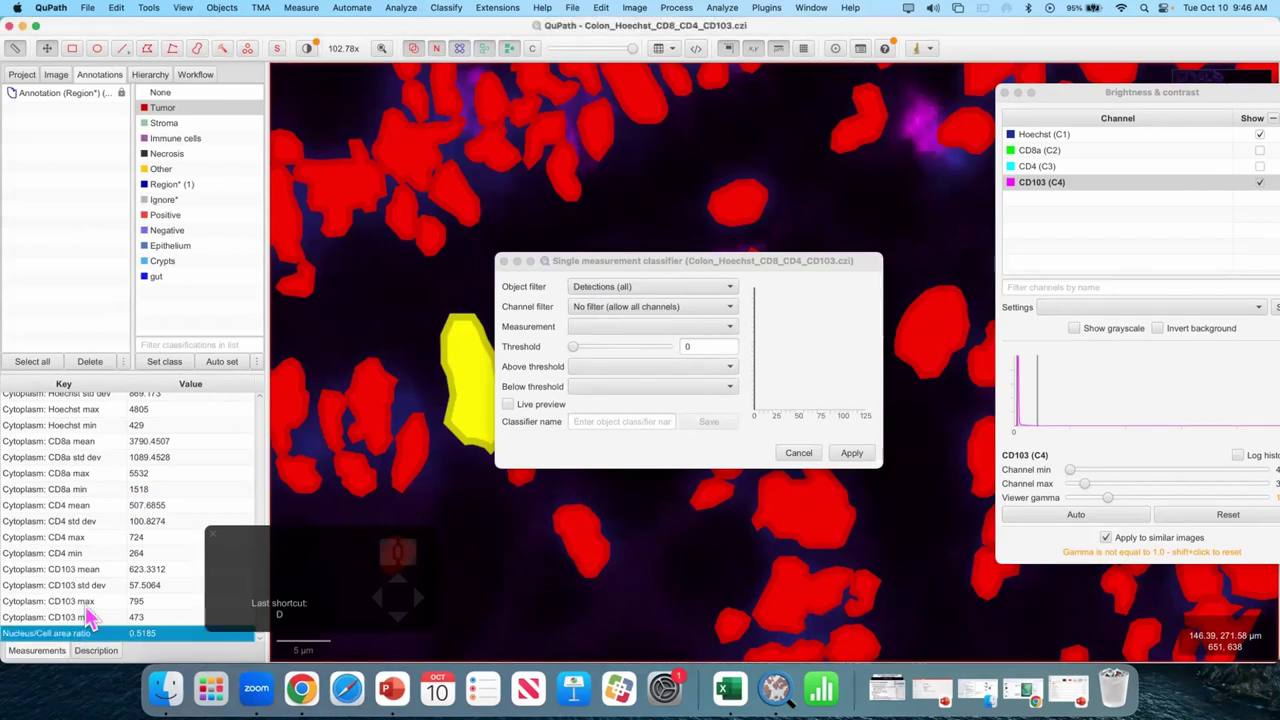
- Set the classifier's channel filter to CD103 and measurement to Nucleus: CD103 mean
scroll("down", 3)
scroll("down", 3)
scroll("down", 3)
scroll("down", 3)
left_click(602, 338)
scroll("up", 3)
scroll("up", 3)
left_click(534, 324)
scroll("up", 3)
left_click(557, 299)
scroll("up", 3)
scroll("up", 3)
scroll("up", 3)
left_click(653, 316)
- Set the threshold to 752.3848 and name the classifier CD103
scroll("up", 3)
scroll("up", 3)
left_click(628, 405)
scroll("up", 3)
left_click(596, 329)
scroll("up", 3)
scroll("down", 3)
scroll("up", 3)
scroll("up", 3)
scroll("up", 3)
left_click(426, 399)
scroll("down", 3)
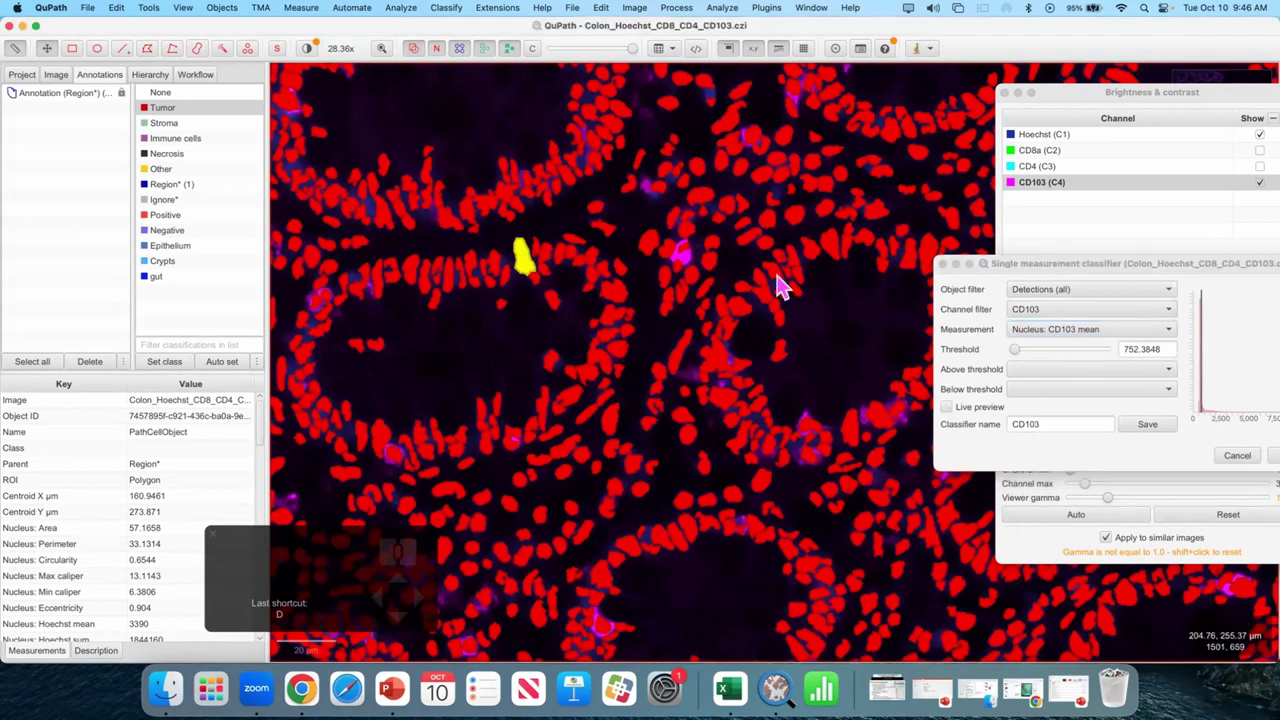
scroll("up", 3)
left_click(613, 272)
scroll("up", 3)
scroll("up", 3)
scroll("up", 3)
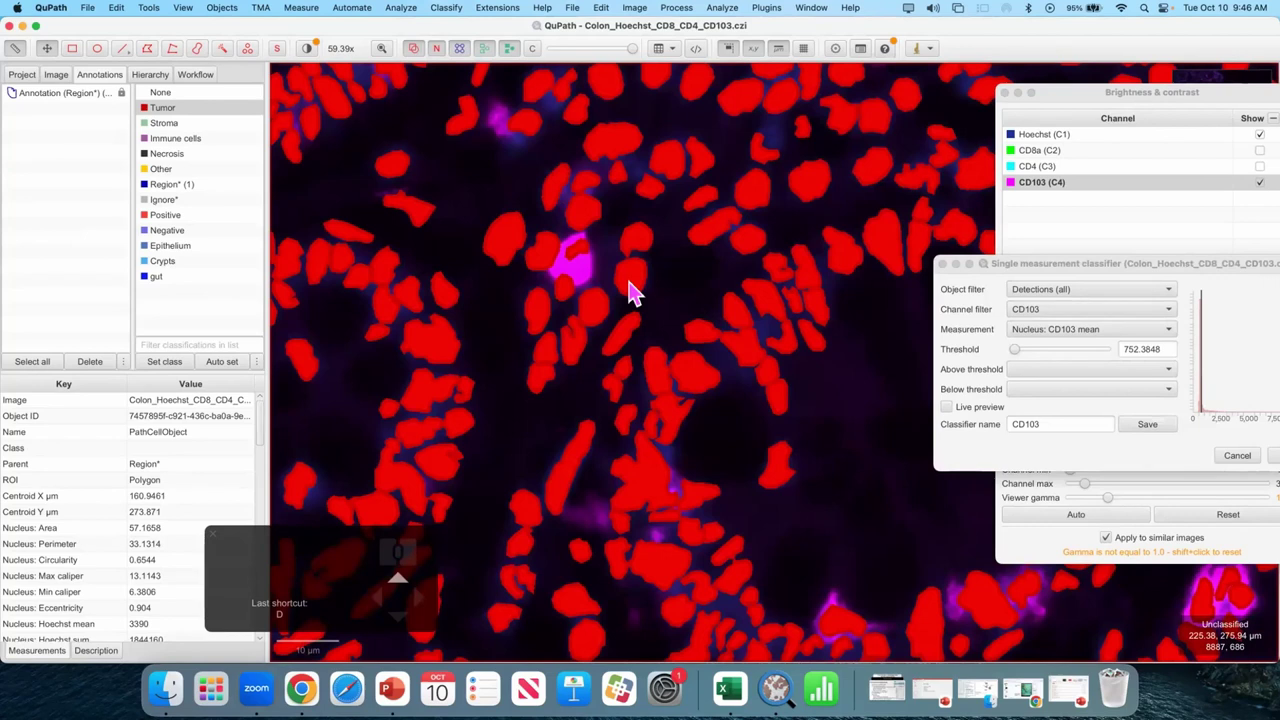
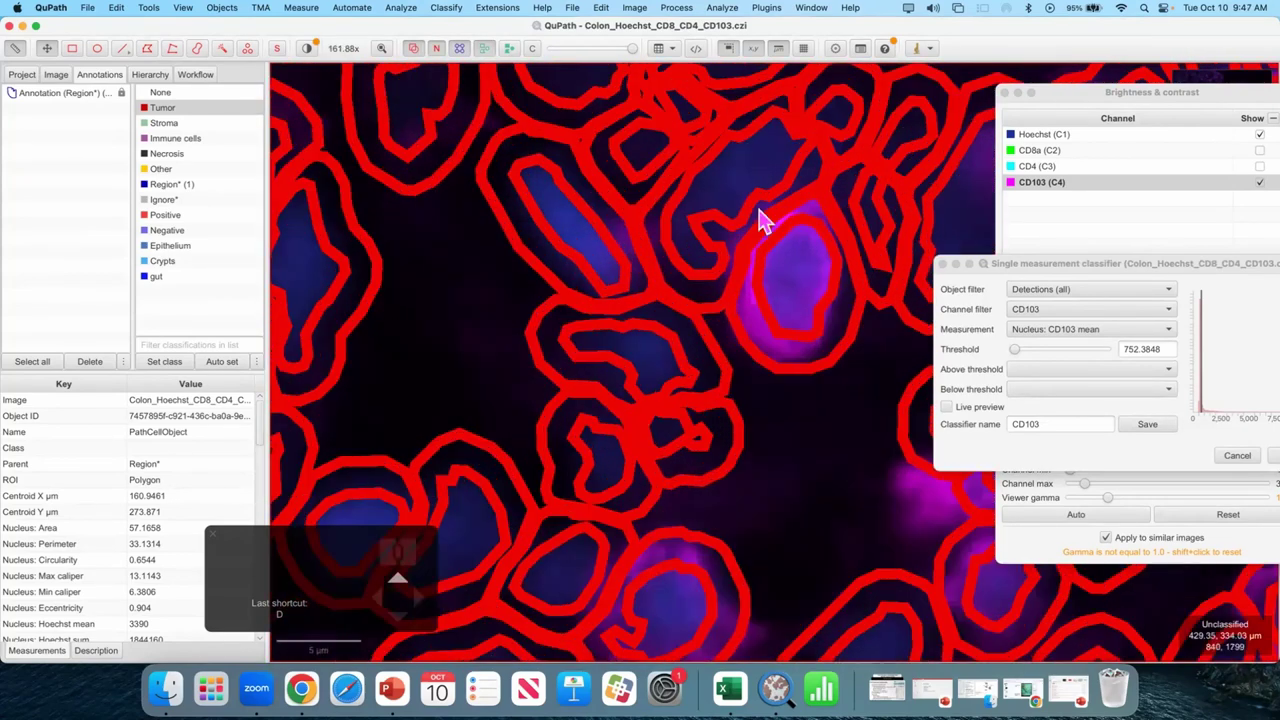
- Zoom in on a brightly stained magenta CD103 cell and select it
left_click_drag(737, 384, 652, 363)
scroll("up", 3)
left_click(637, 467)
scroll("up", 3)
double_click(651, 316)
scroll("up", 3)
scroll("up", 3)
scroll("up", 3)
scroll("up", 3)
scroll("up", 3)
scroll("down", 3)
scroll("up", 3)
left_click_drag(587, 474, 484, 416)
left_click_drag(554, 378, 577, 374)
scroll("up", 3)
- Adjust the detection display and zoom further into the selected CD103 cell
key("d")
key("d")
key("d")
key("d")
left_click(540, 419)
scroll("up", 3)
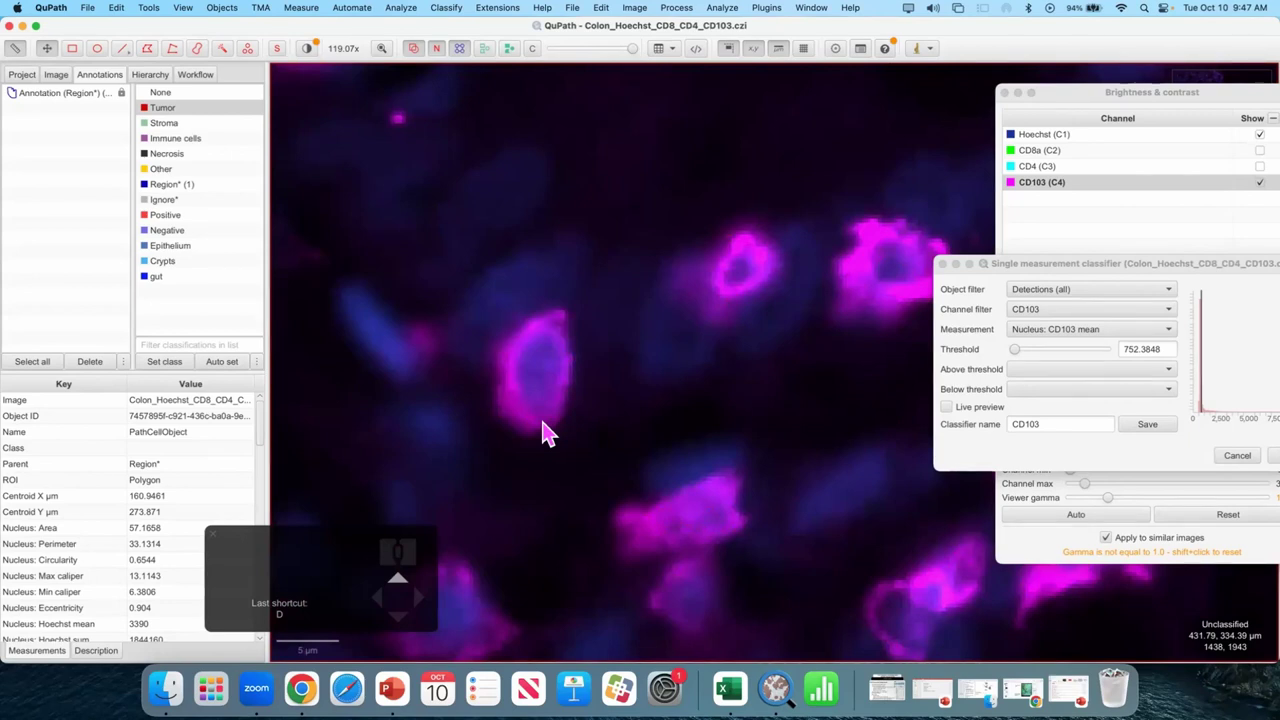
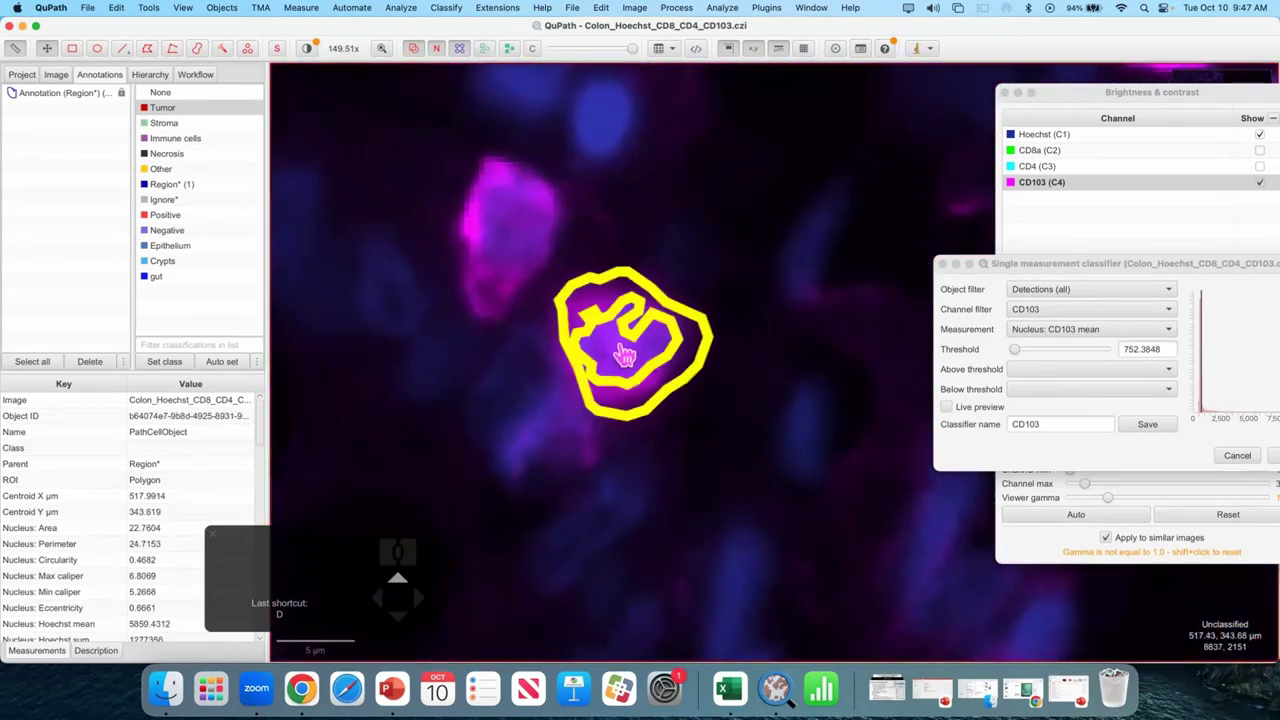
scroll("up", 3)
scroll("up", 3)
scroll("up", 3)
scroll("up", 3)
scroll("up", 3)
scroll("up", 3)
scroll("up", 3)
scroll("up", 3)
scroll("up", 3)
scroll("up", 3)
scroll("up", 3)
scroll("up", 3)
- Browse the classifier's Measurement dropdown for CD103 measurements to threshold
left_click(1133, 341)
scroll("down", 3)
scroll("down", 3)
scroll("up", 3)
scroll("up", 3)
scroll("up", 3)
- Choose Cell: CD103 mean at threshold 741.6523, centre the dialog and bring up the Classify menu
left_click_drag(1061, 384, 1093, 342)
scroll("up", 3)
scroll("up", 3)
scroll("up", 3)
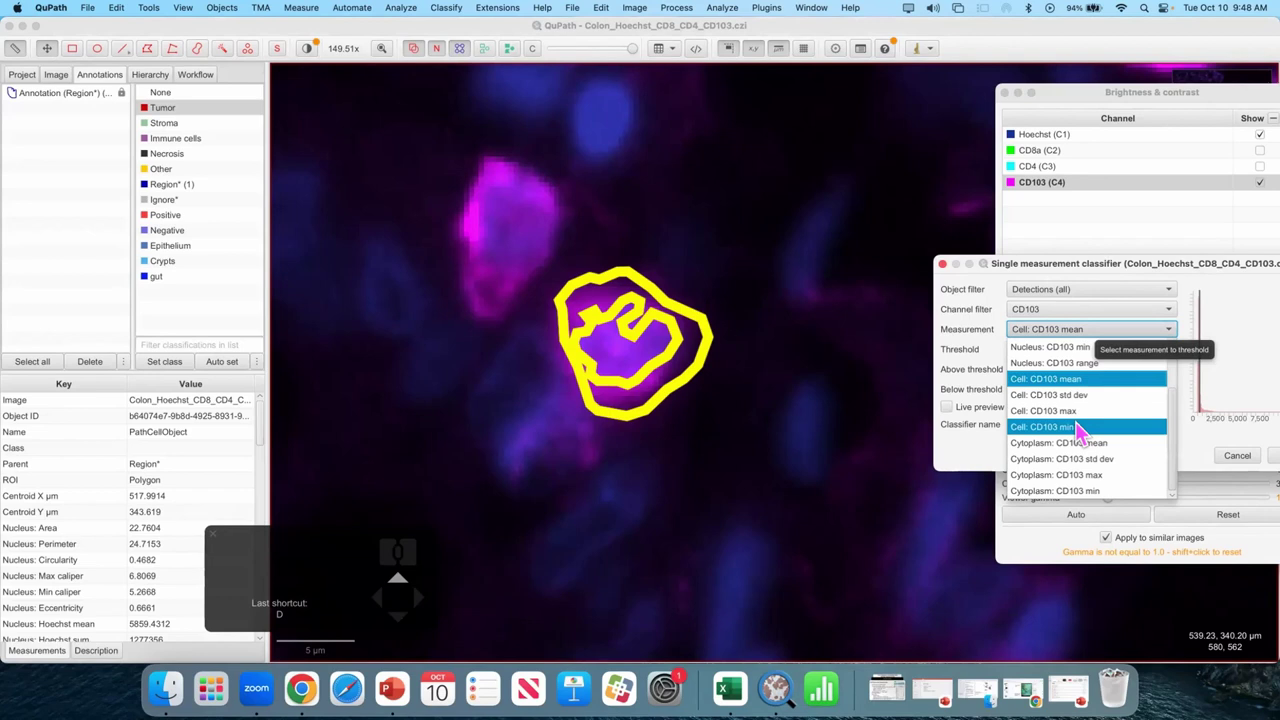
scroll("up", 3)
scroll("up", 3)
scroll("up", 3)
scroll("up", 3)
scroll("up", 3)
left_click(1029, 386)
scroll("up", 3)
scroll("up", 3)
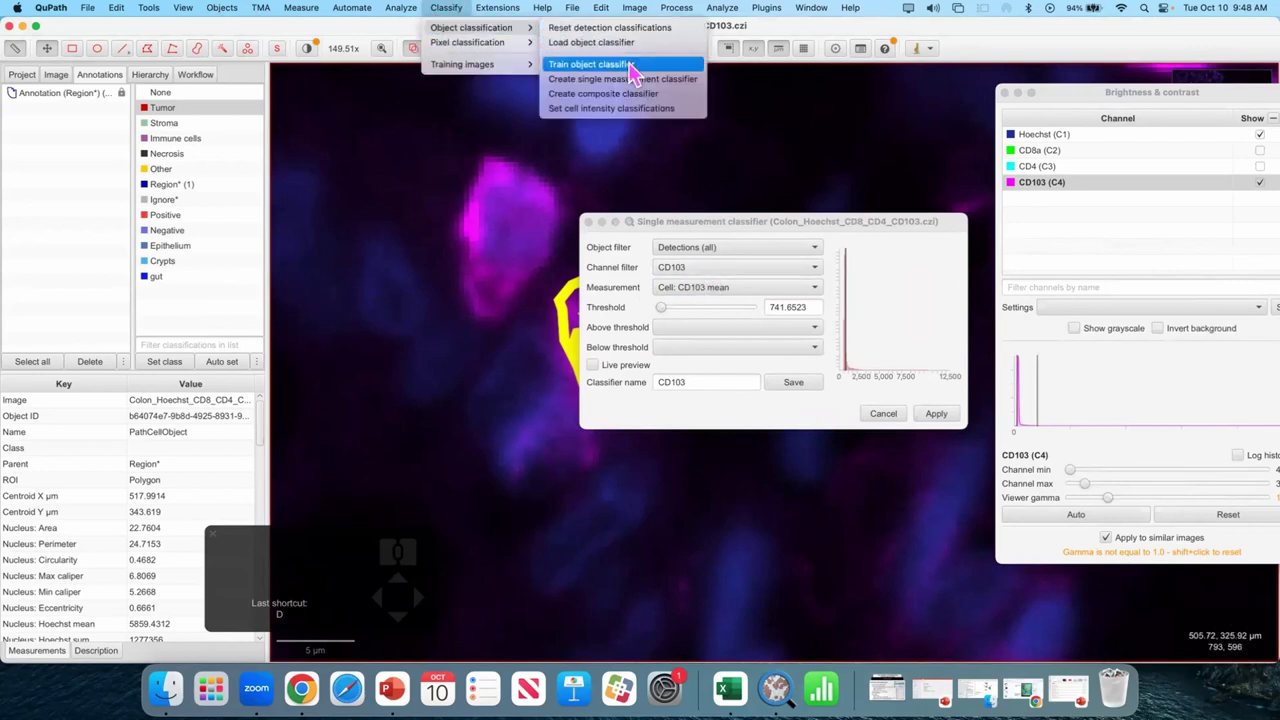
- Dismiss the menu and bring up Add/Remove > Add class on the classification list
key("super+l")
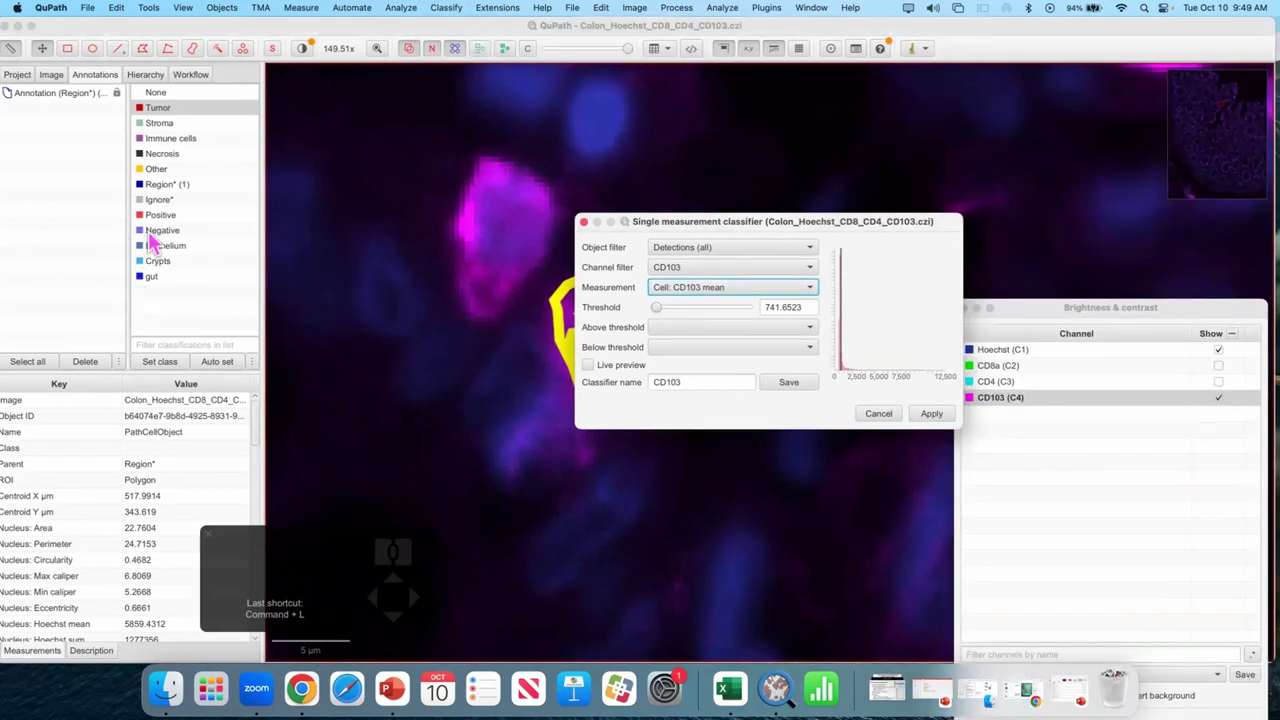
left_click_drag(94, 79, 188, 326)
right_click(188, 326)
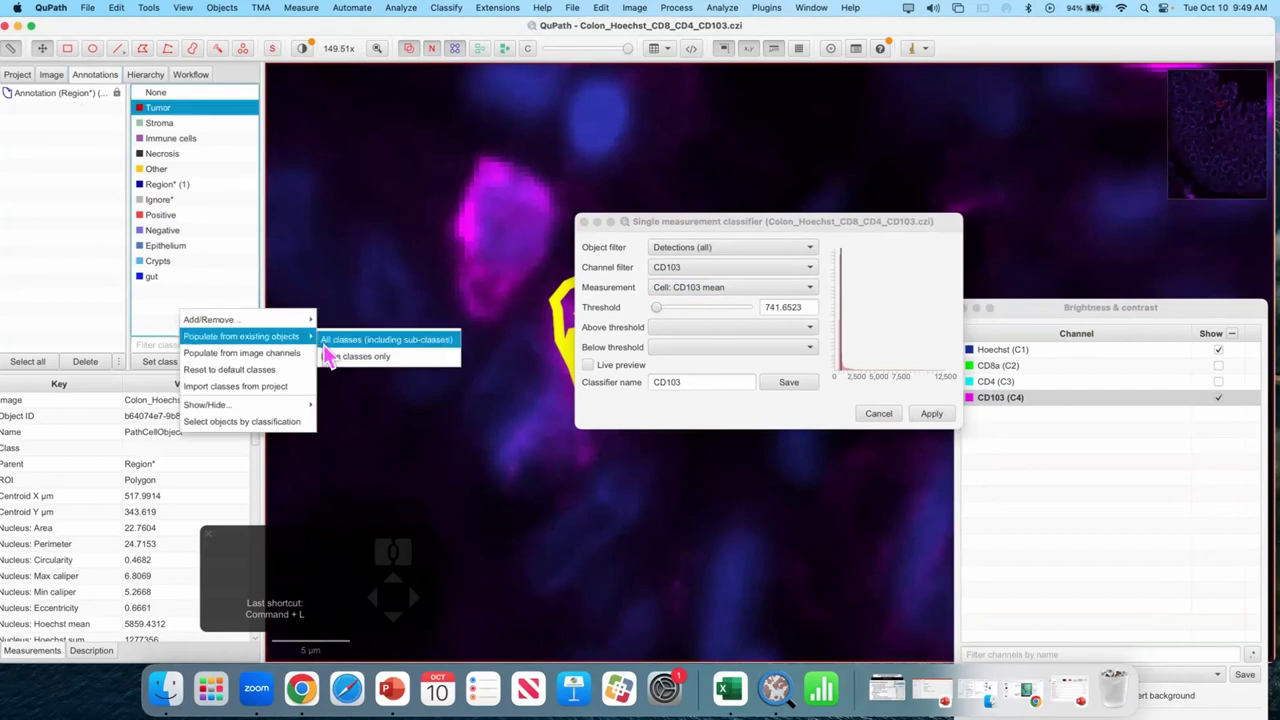
left_click(354, 329)
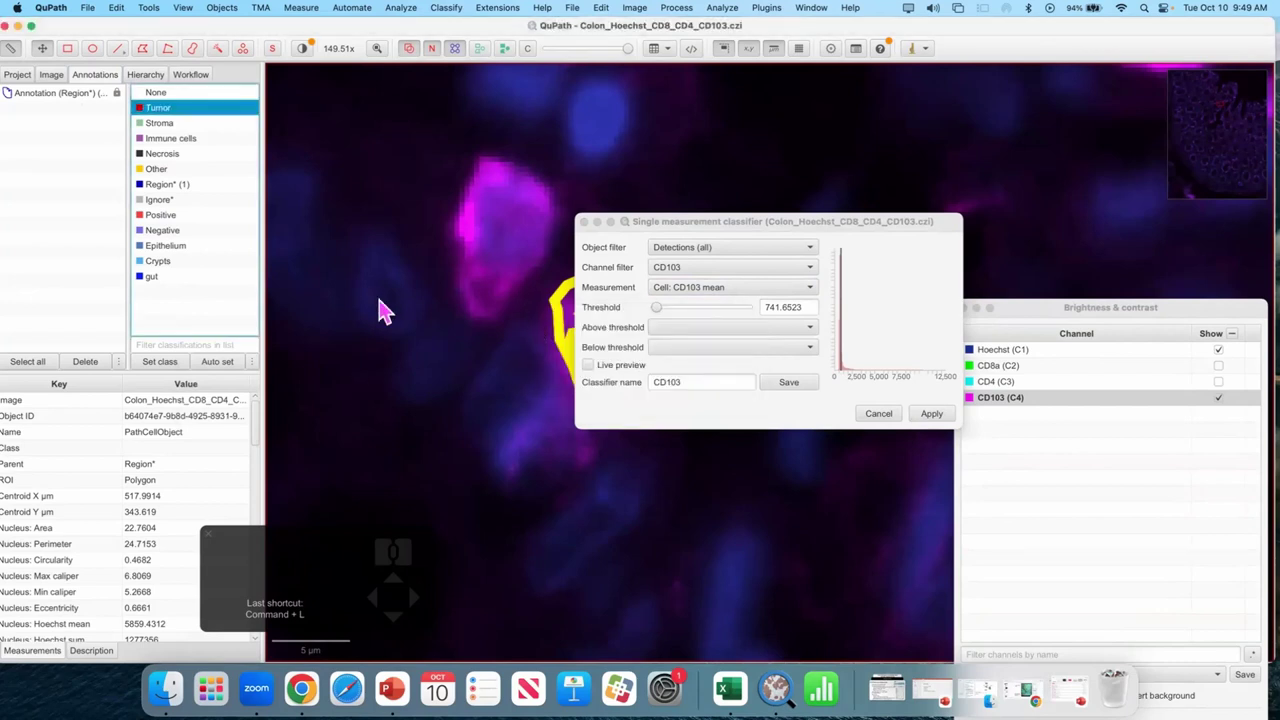
right_click(200, 316)
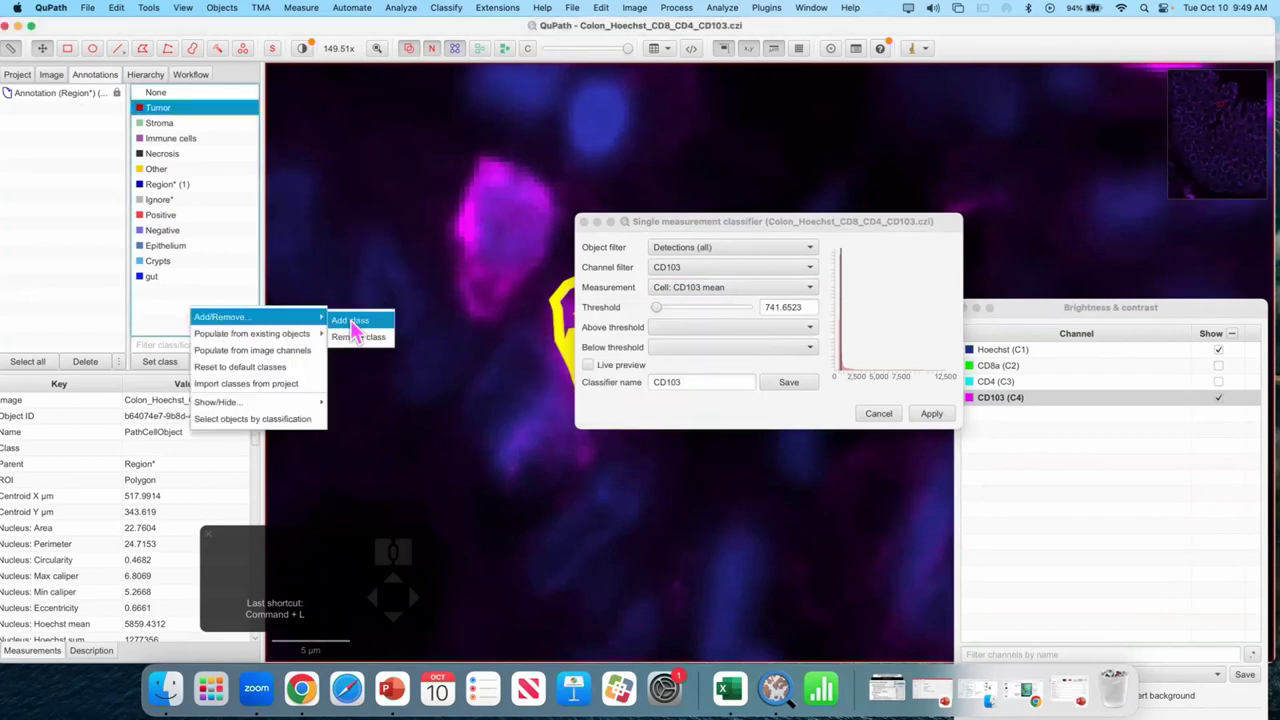
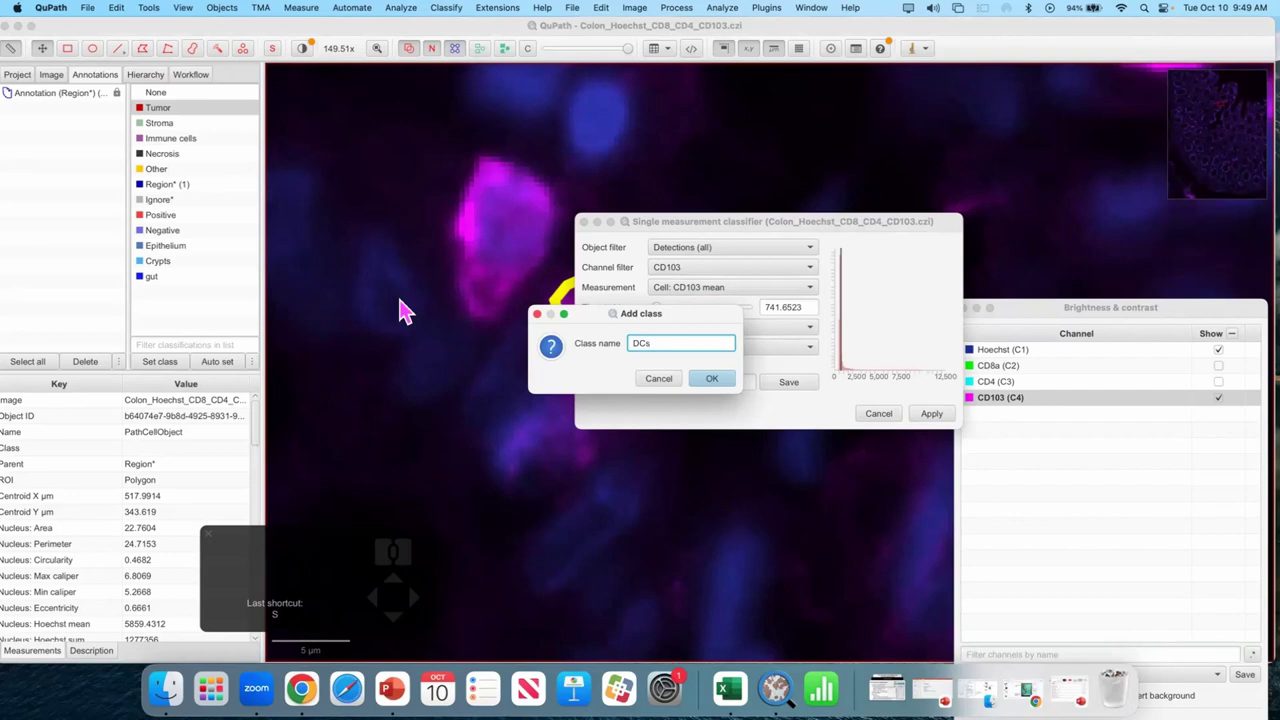
- Correct the class name to CD103 and confirm adding it
key("BackSpace")
key("shift+BackSpace")
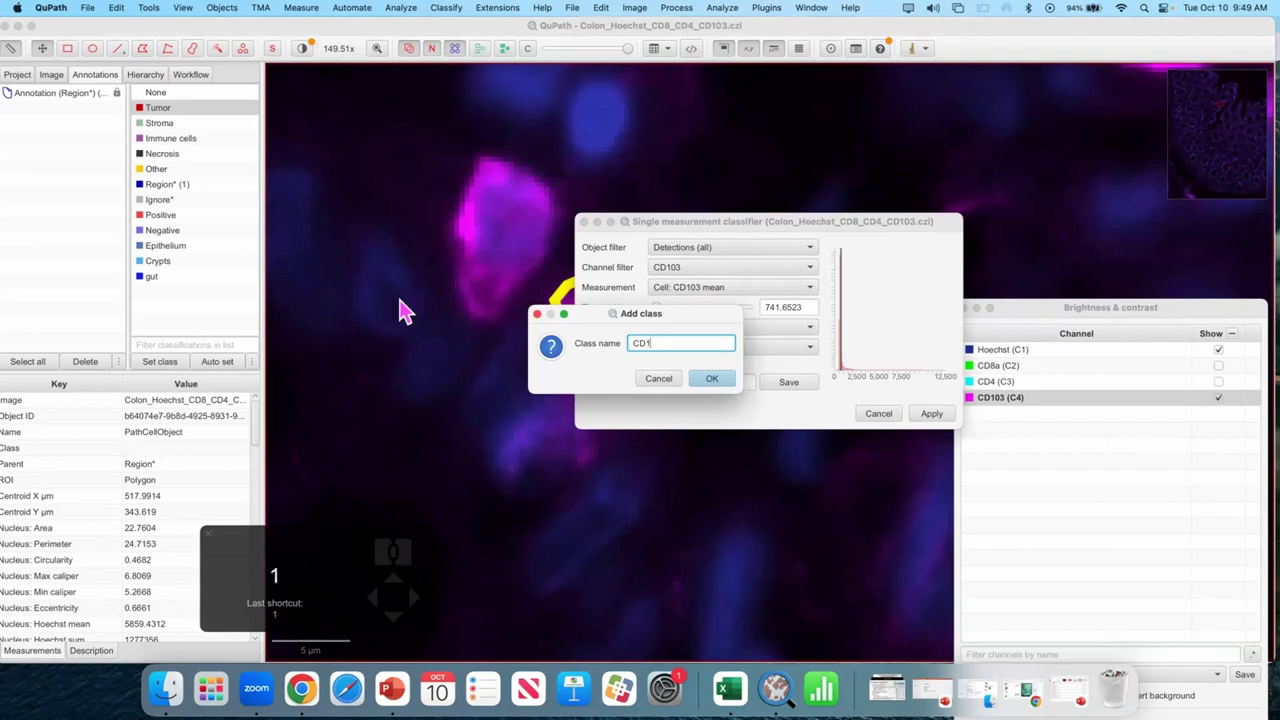
left_click(712, 386)
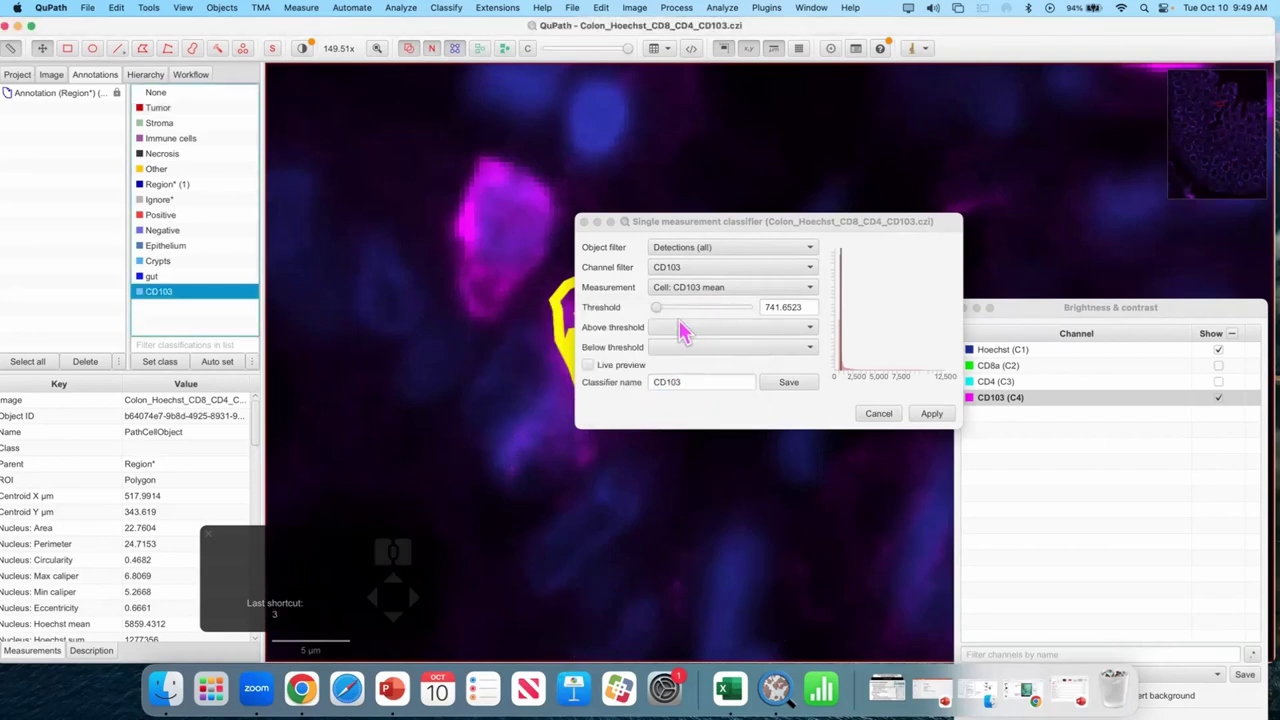
- Assign above-threshold cells to class CD103 with live preview showing positives light blue, negatives red
left_click(668, 335)
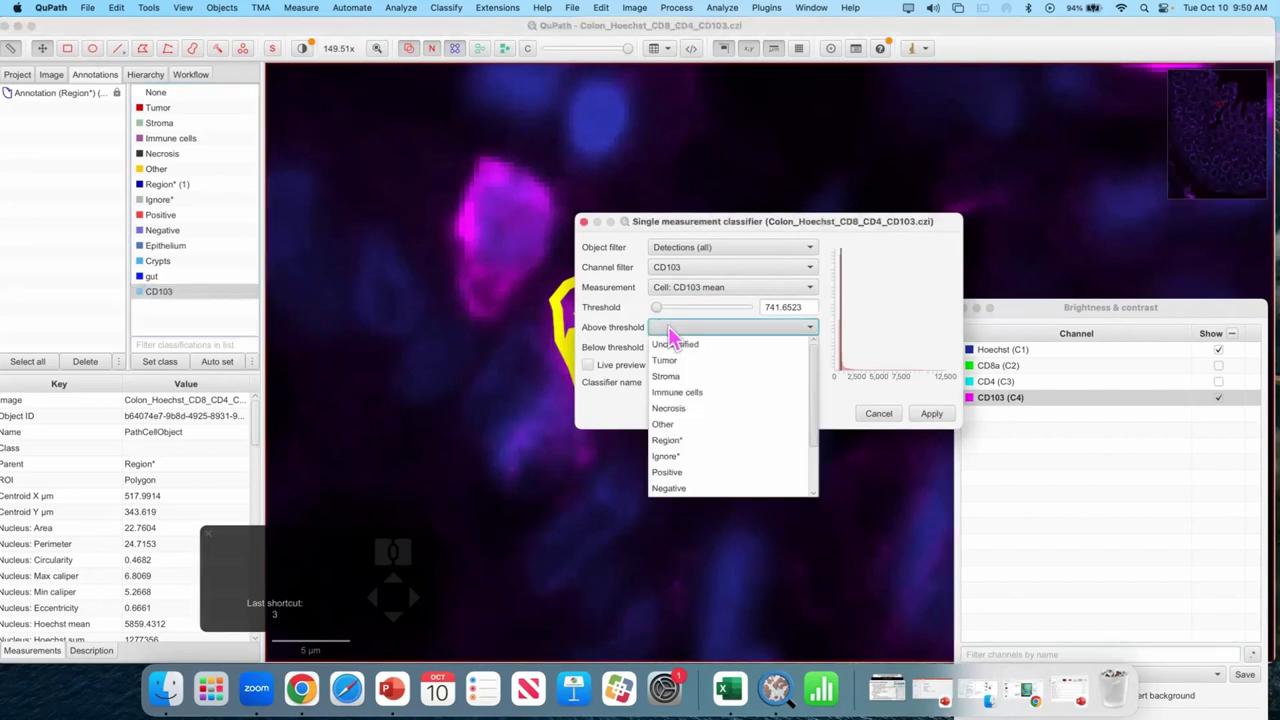
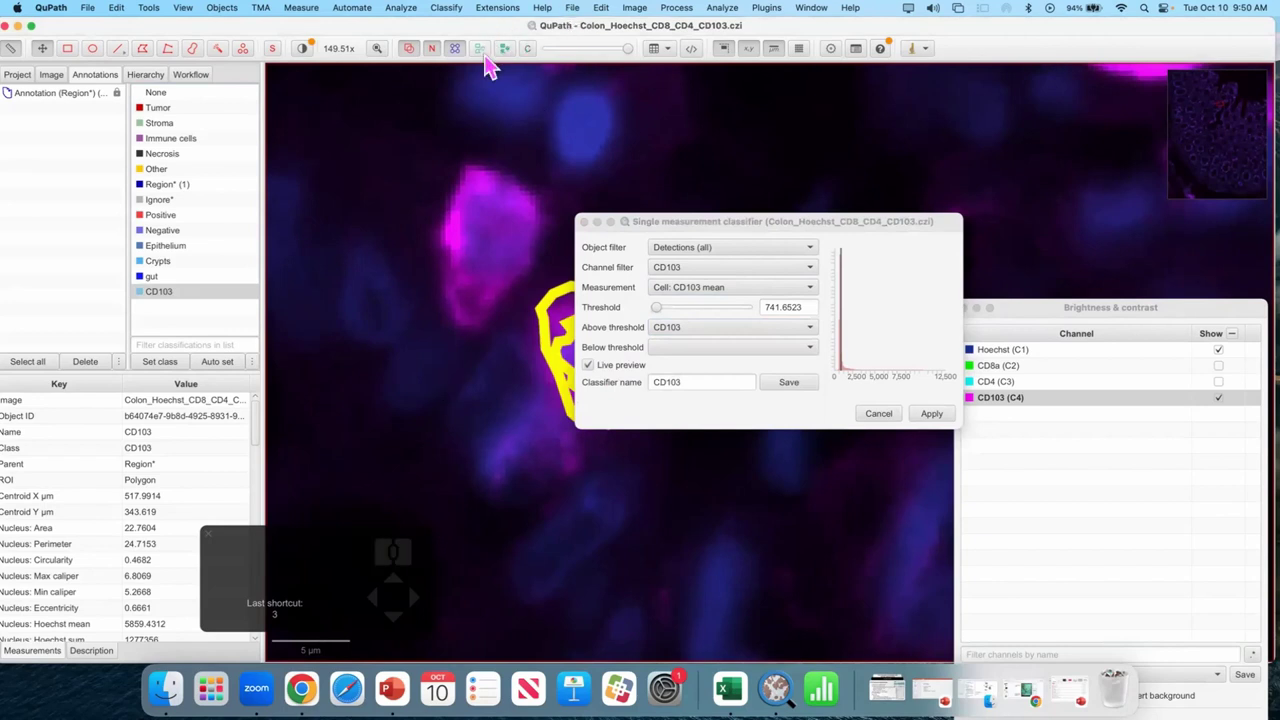
scroll("down", 3)
scroll("down", 3)
- Raise the Cell: CD103 mean threshold slider to 870.7192
left_click(381, 512)
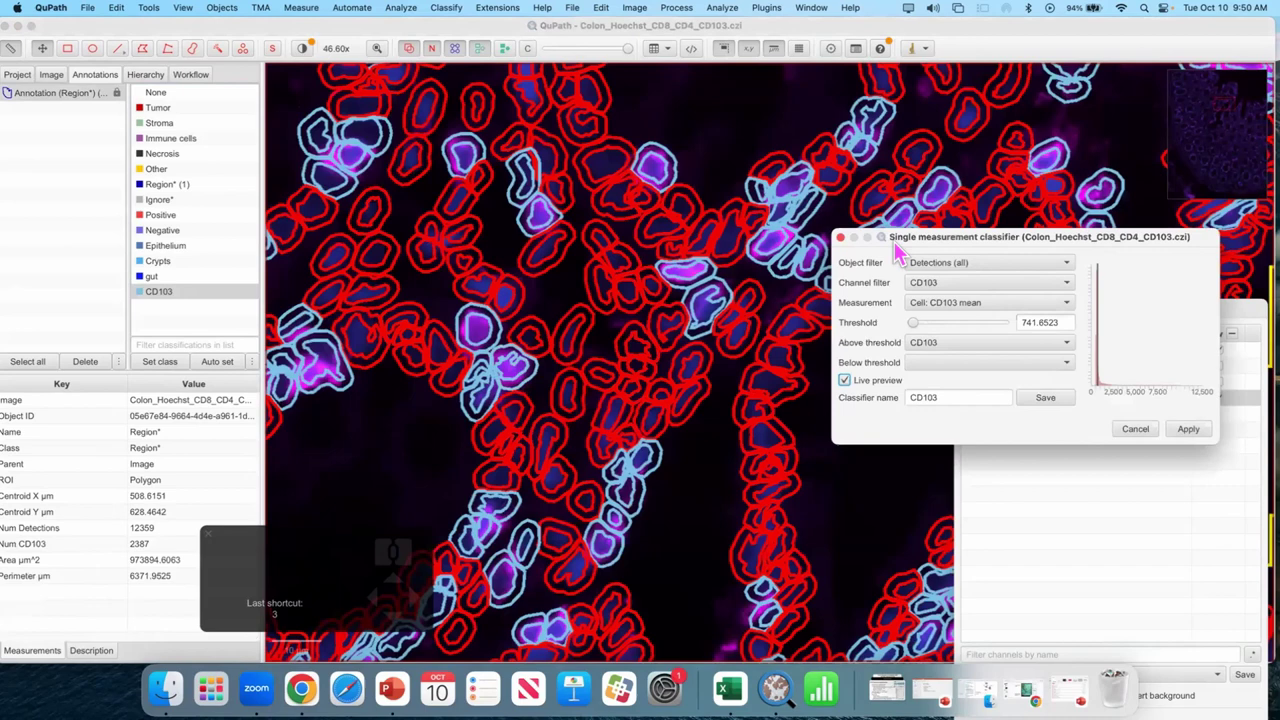
left_click(573, 325)
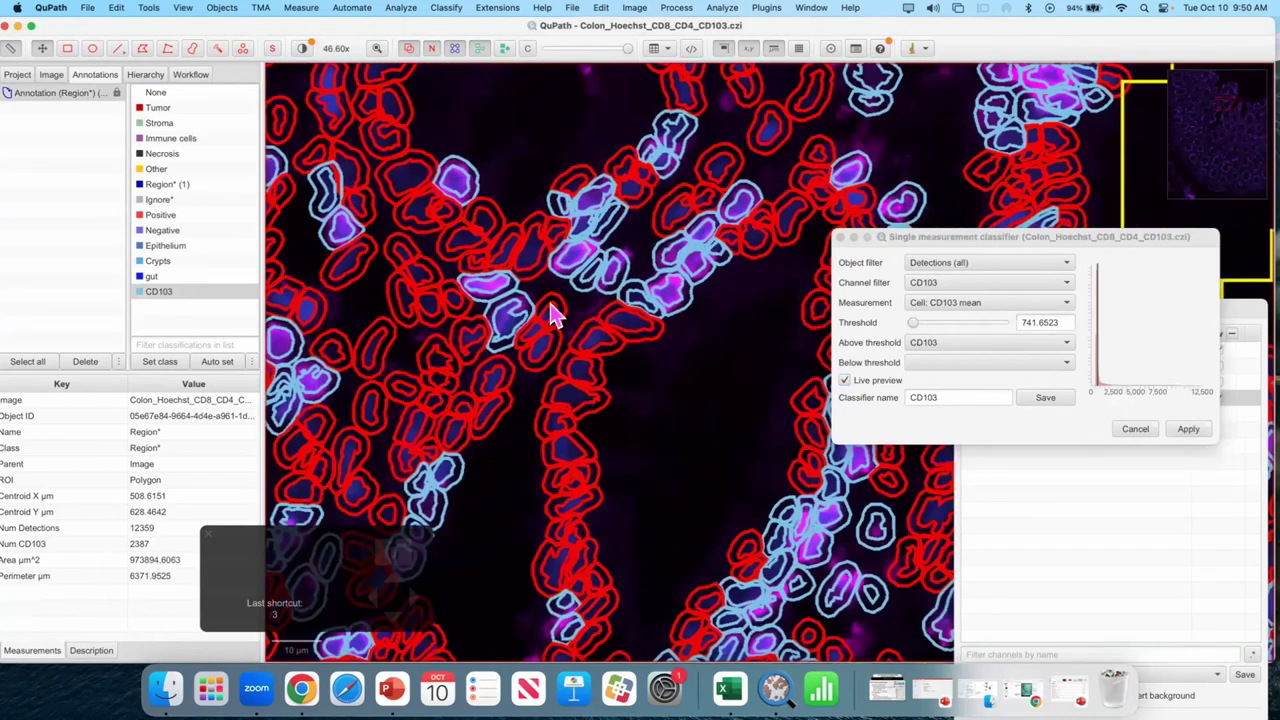
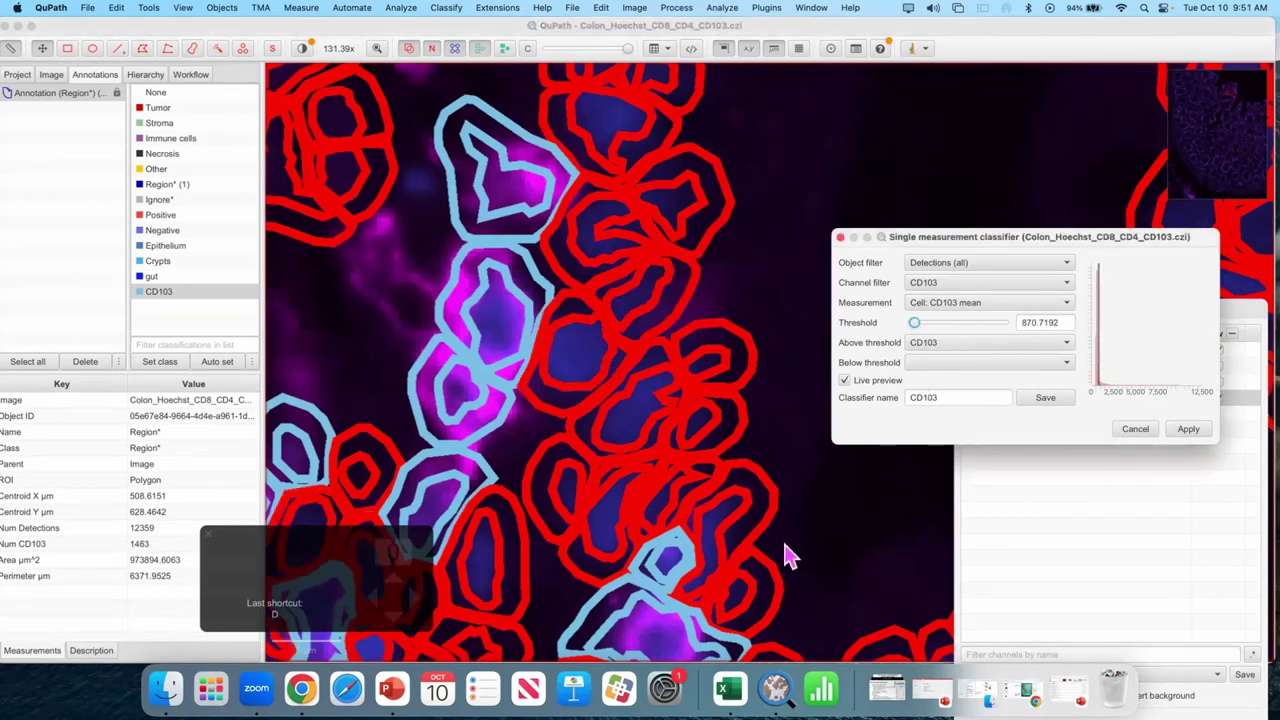
left_click_drag(805, 517, 811, 495)
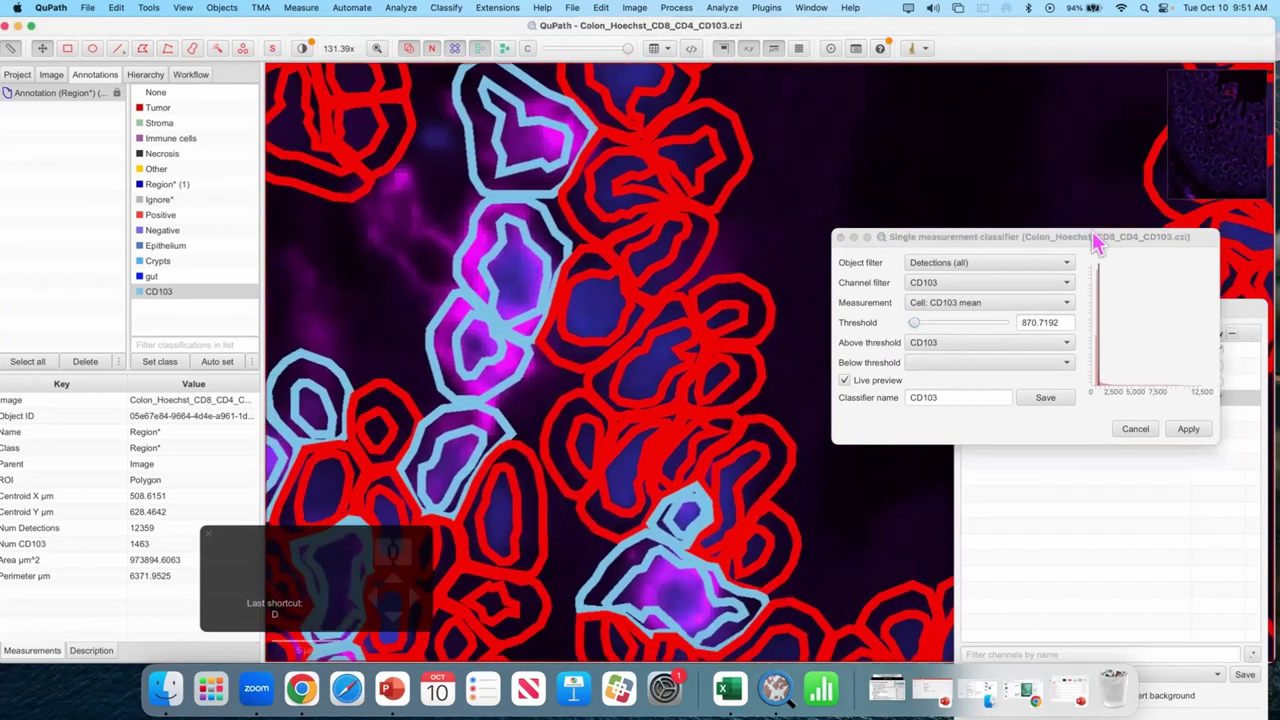
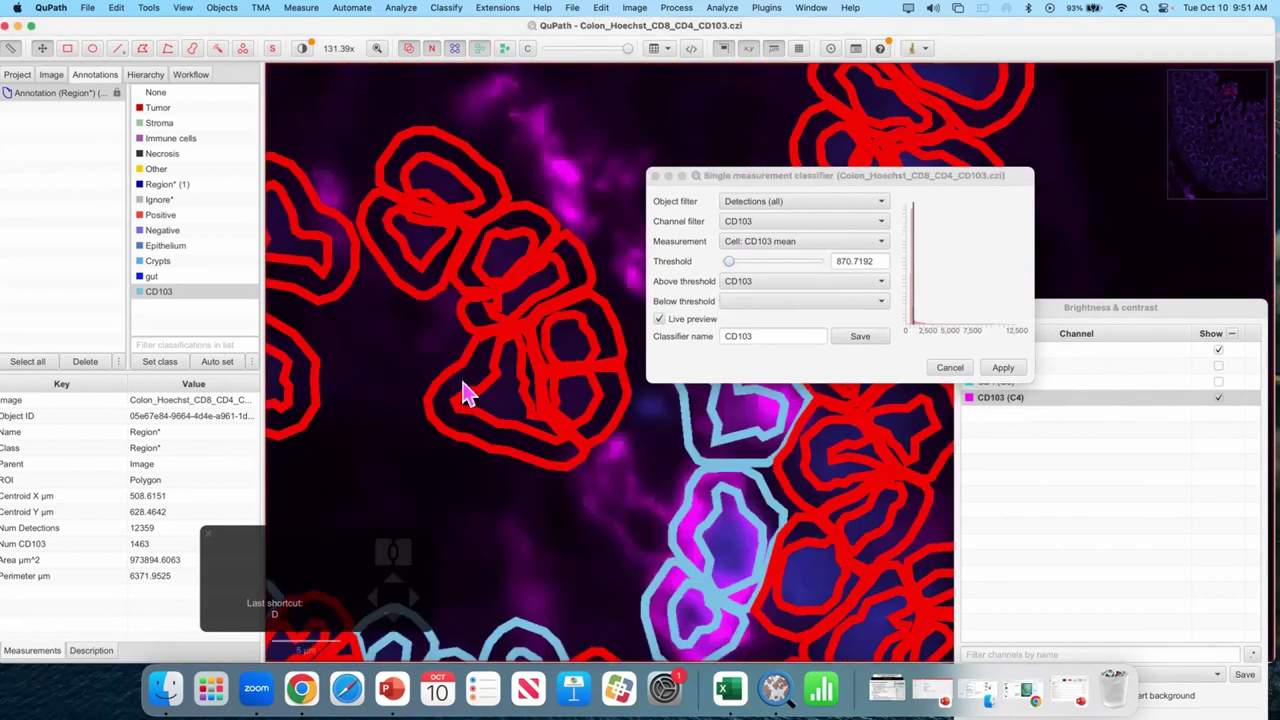
scroll("down", 3)
left_click(613, 602)
- Bring up the classification list's Add/Remove options again
scroll("down", 3)
left_click(464, 314)
key("d")
left_click(478, 392)
scroll("down", 3)
- Leave the class menu without adding a class and redisplay light-blue/red CD103 outlines on a new tissue area
left_click_drag(798, 231, 185, 299)
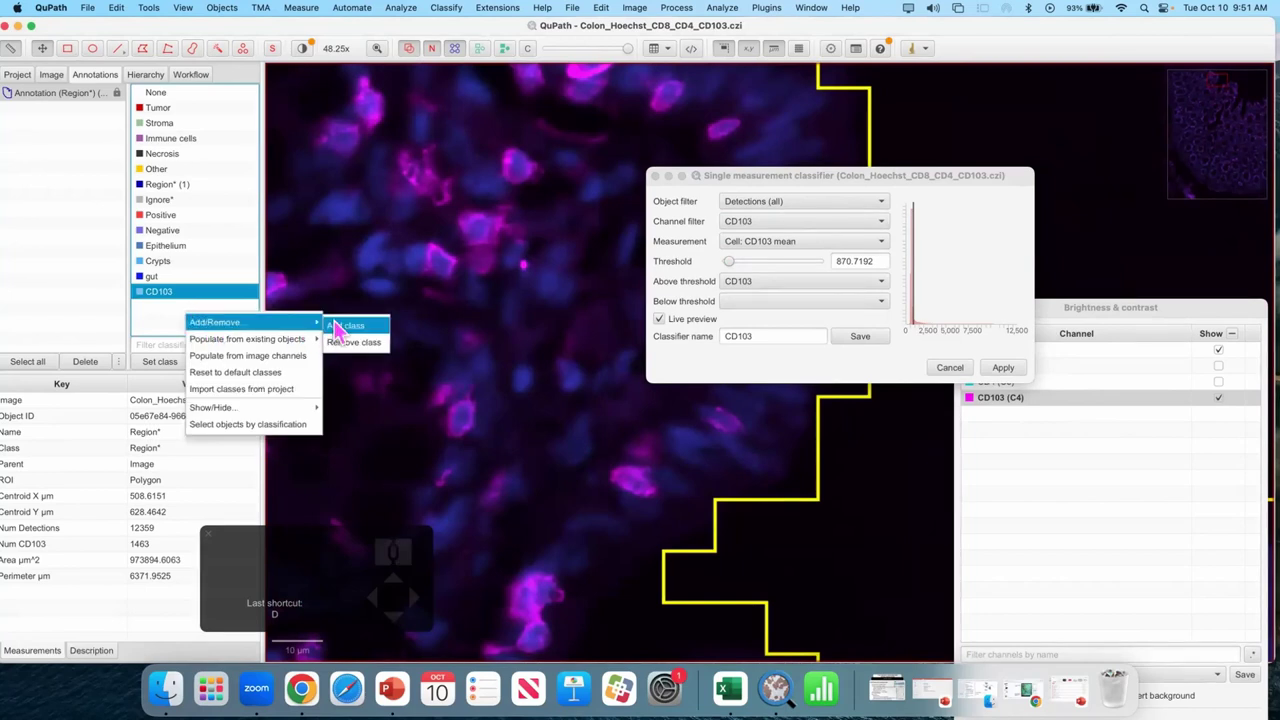
left_click(391, 184)
left_click_drag(506, 279, 571, 380)
left_click_drag(466, 305, 484, 314)
key("d")
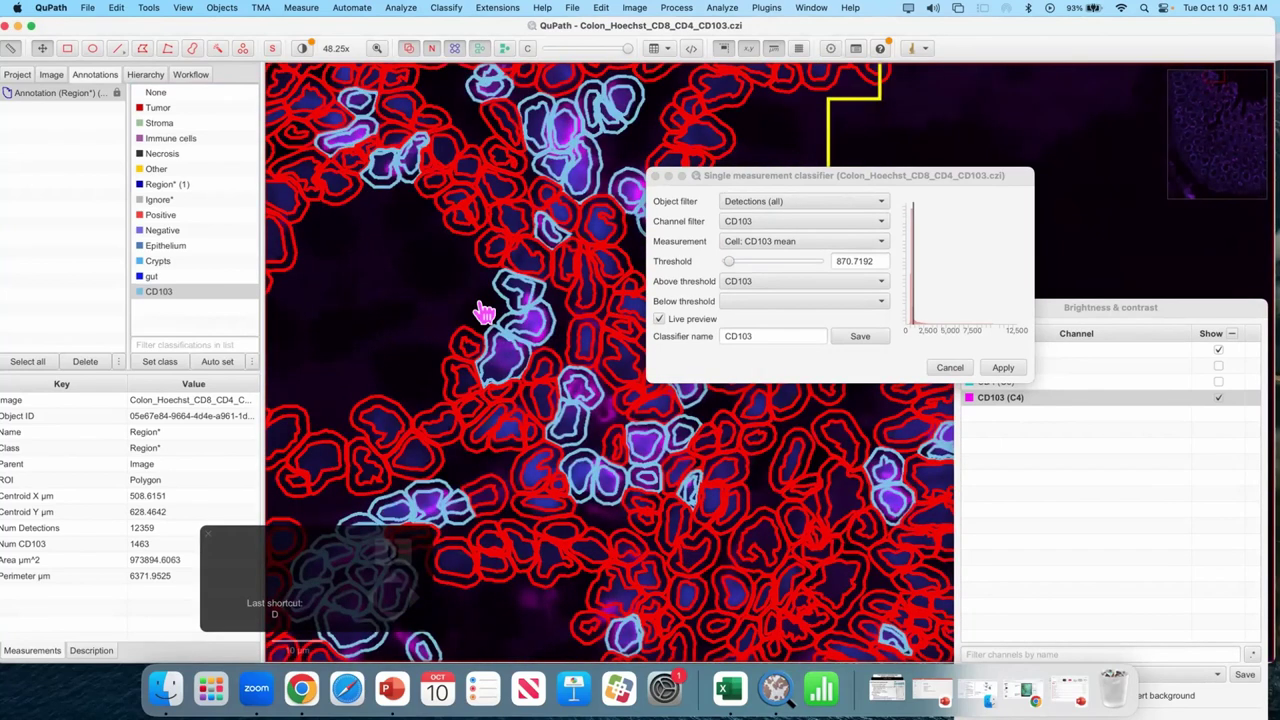
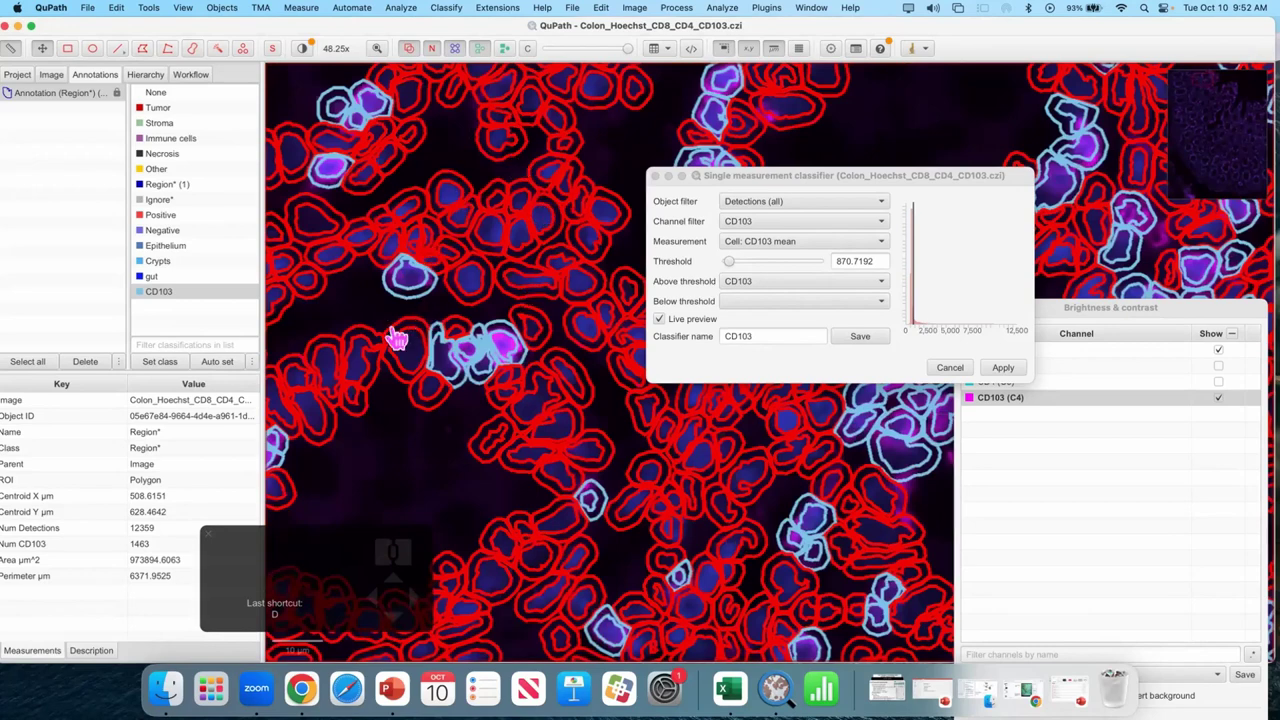
scroll("up", 3)
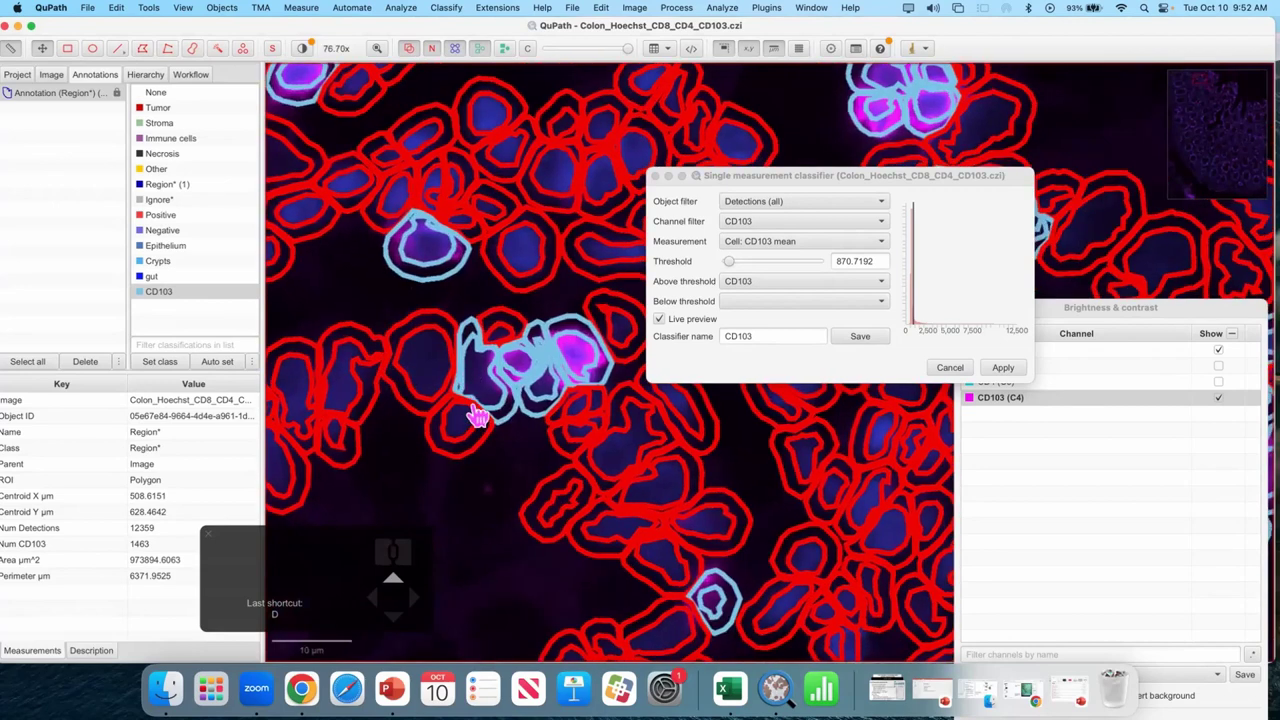
left_click(455, 466)
key("d")
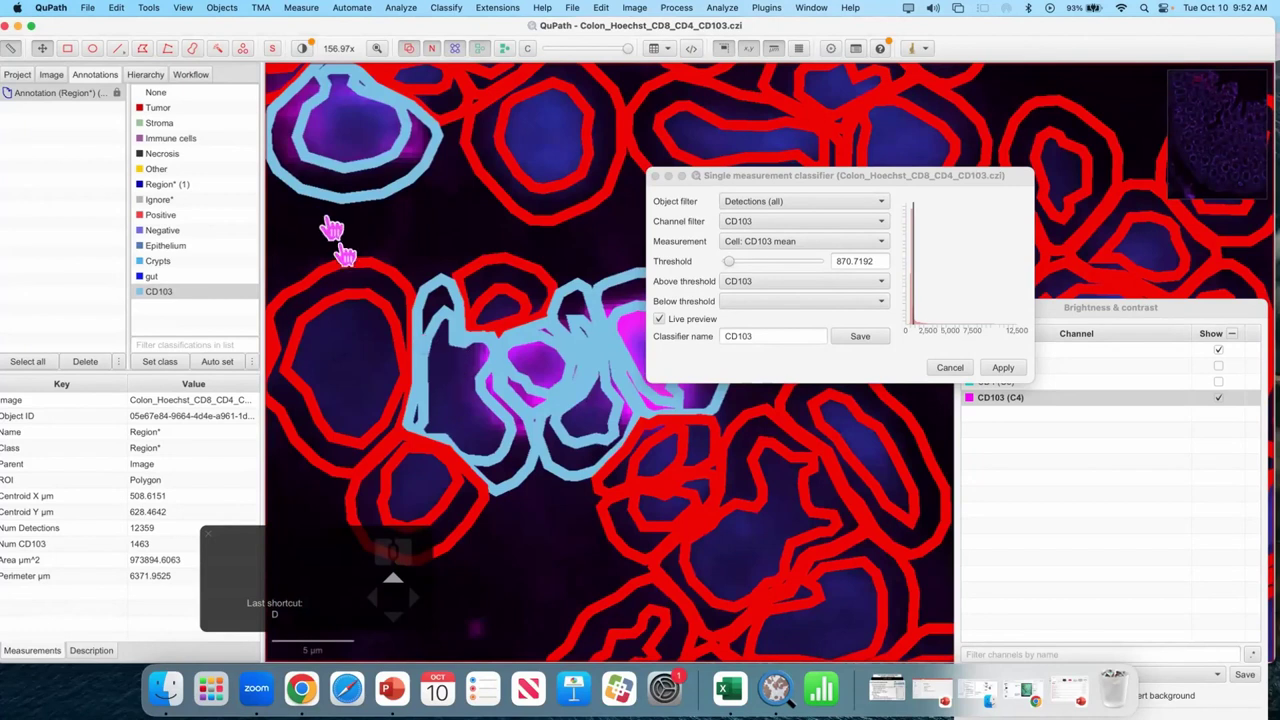
- Select a light-blue cell and review its Cell: CD103 mean in the Measurements table
double_click(466, 411)
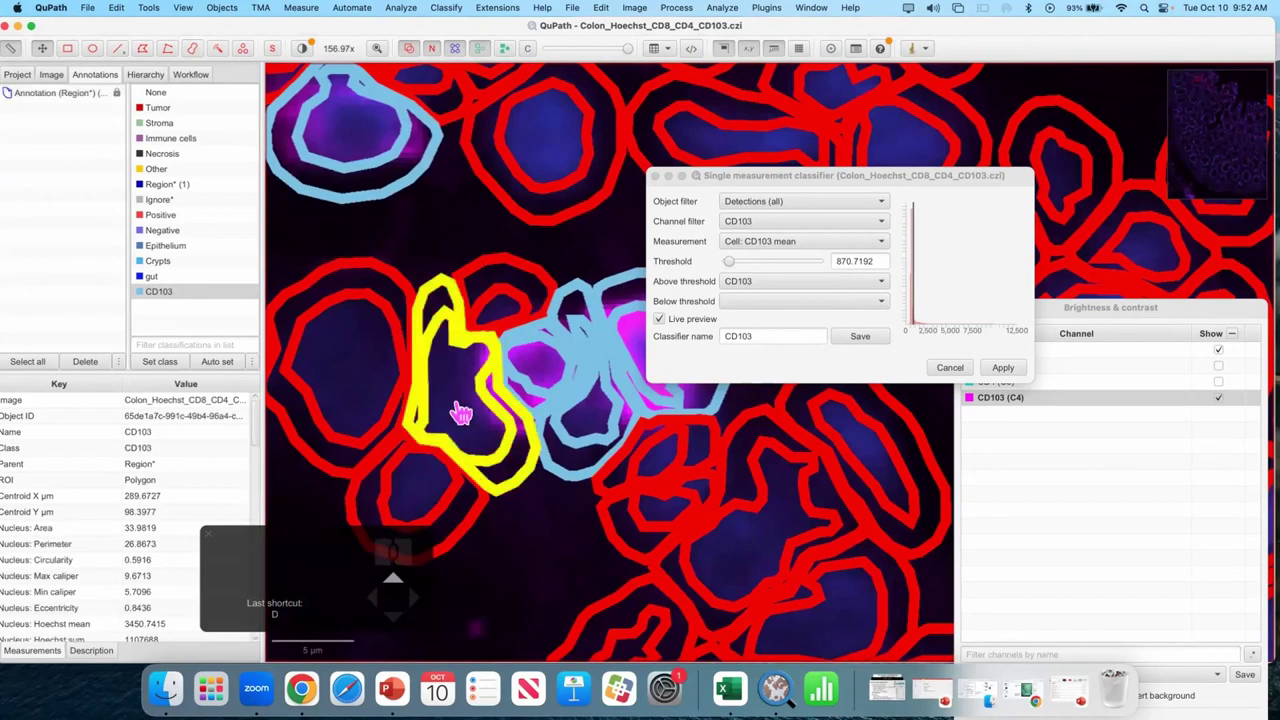
key("d")
key("d")
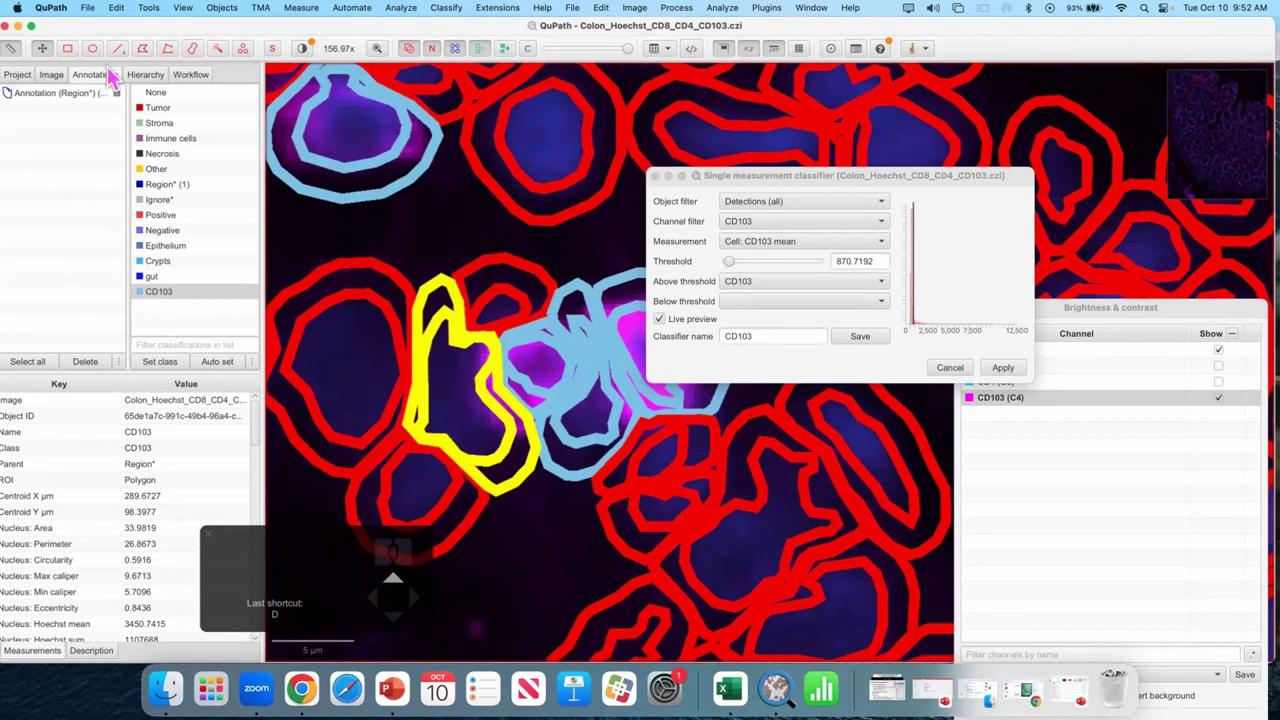
left_click(505, 414)
scroll("up", 3)
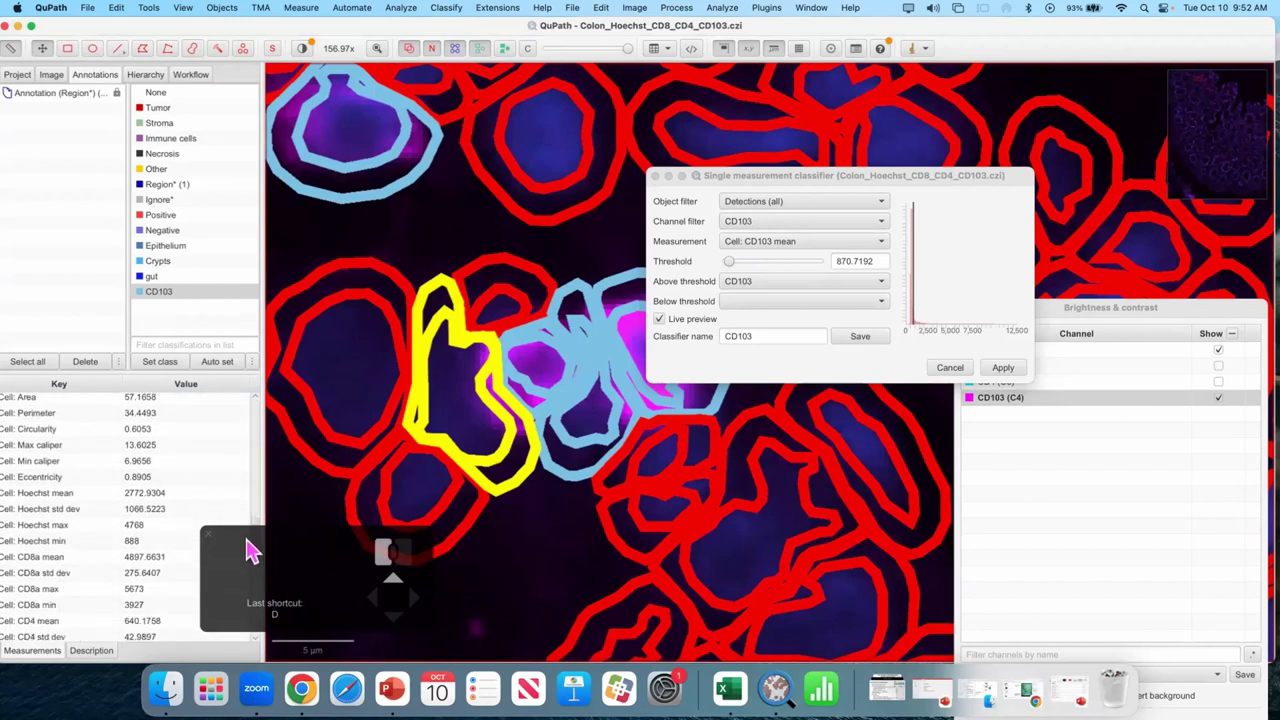
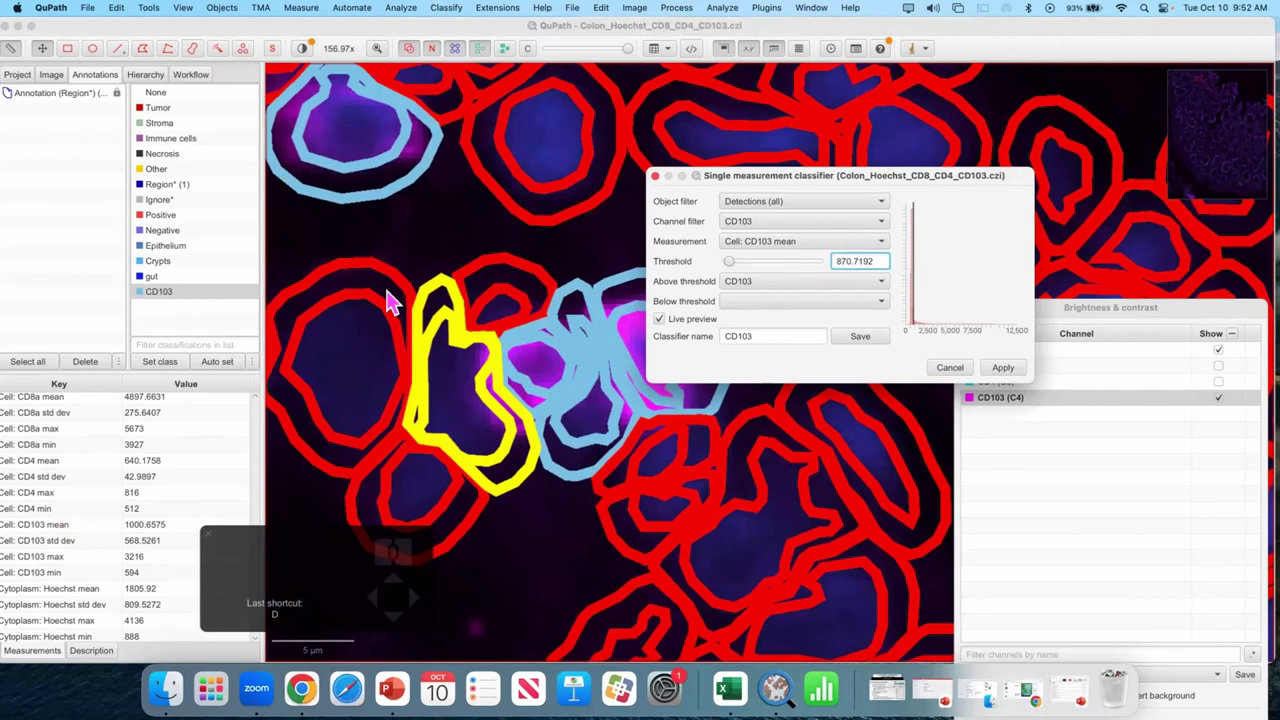
- Raise the CD103 classifier threshold to 1100 and browse the preview of the reclassified cells
key("BackSpace")
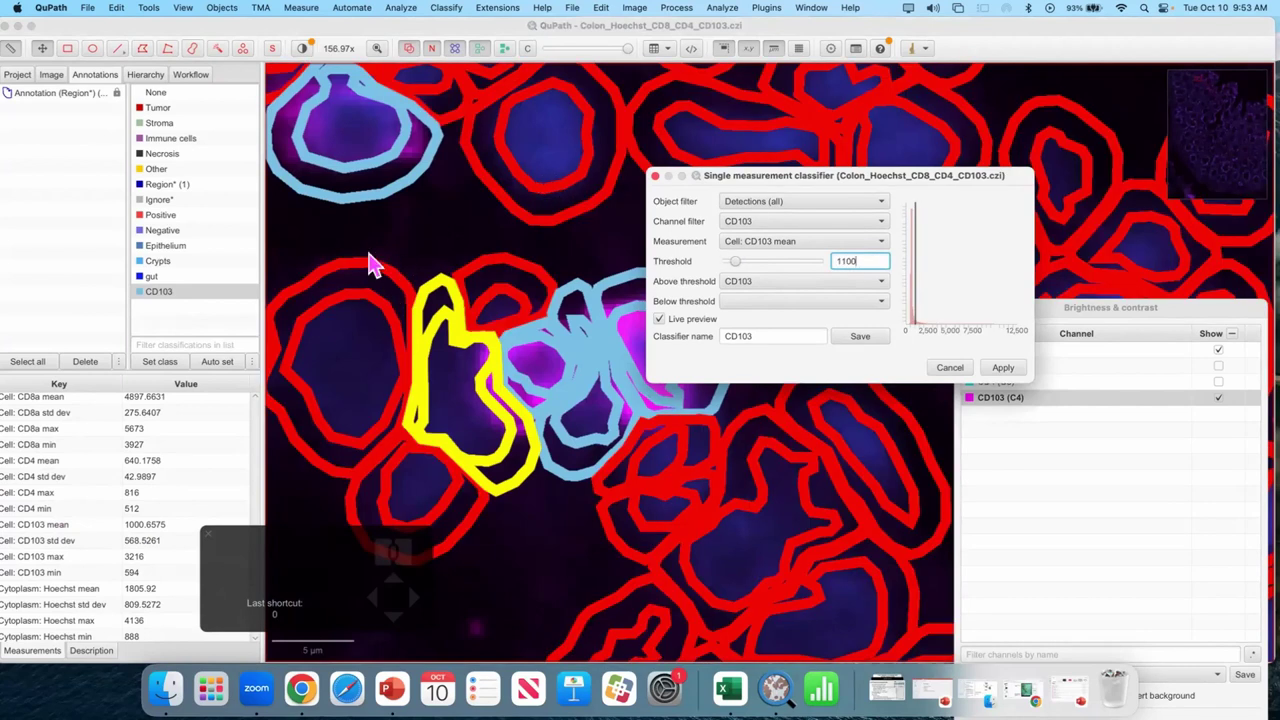
left_click_drag(390, 253, 482, 338)
scroll("down", 3)
left_click_drag(572, 235, 506, 235)
scroll("down", 3)
scroll("down", 3)
key("d")
scroll("down", 3)
key("d")
left_click_drag(612, 433, 435, 303)
scroll("down", 3)
scroll("down", 3)
key("d")
scroll("up", 3)
left_click(533, 401)
left_click(529, 412)
key("d")
- Select red-outlined borderline cells to inspect their classification
double_click(488, 488)
double_click(521, 405)
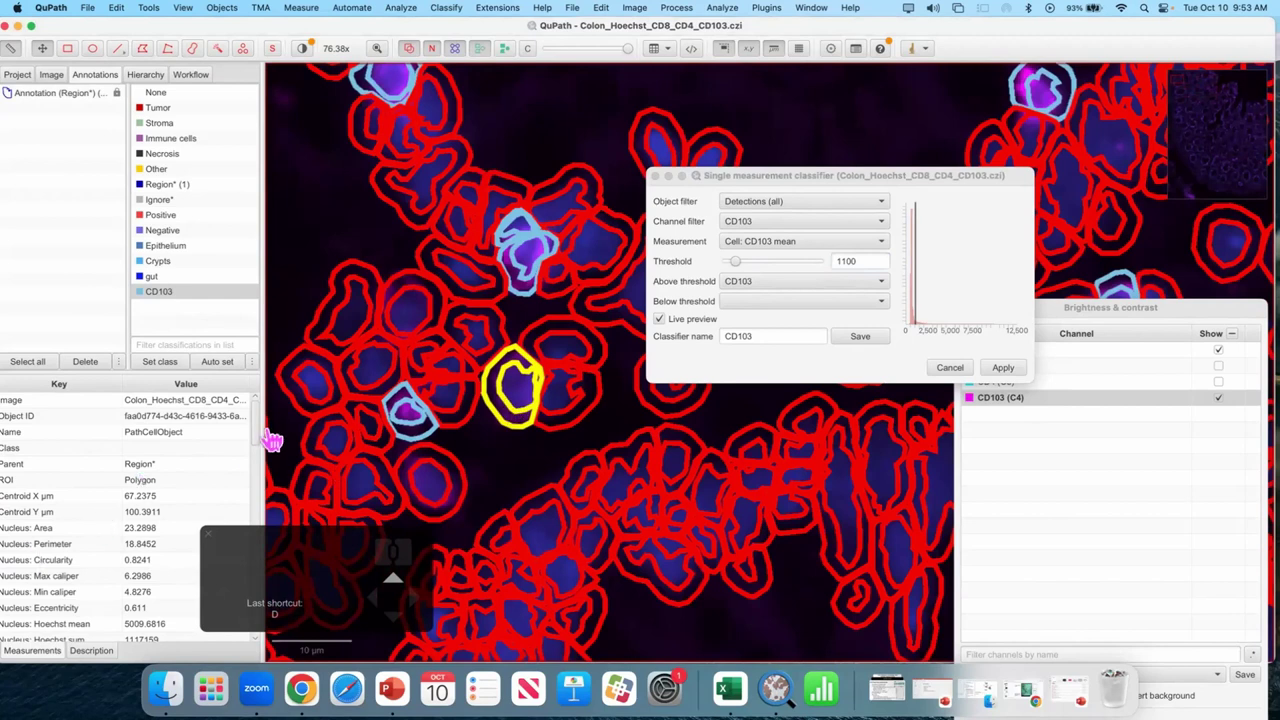
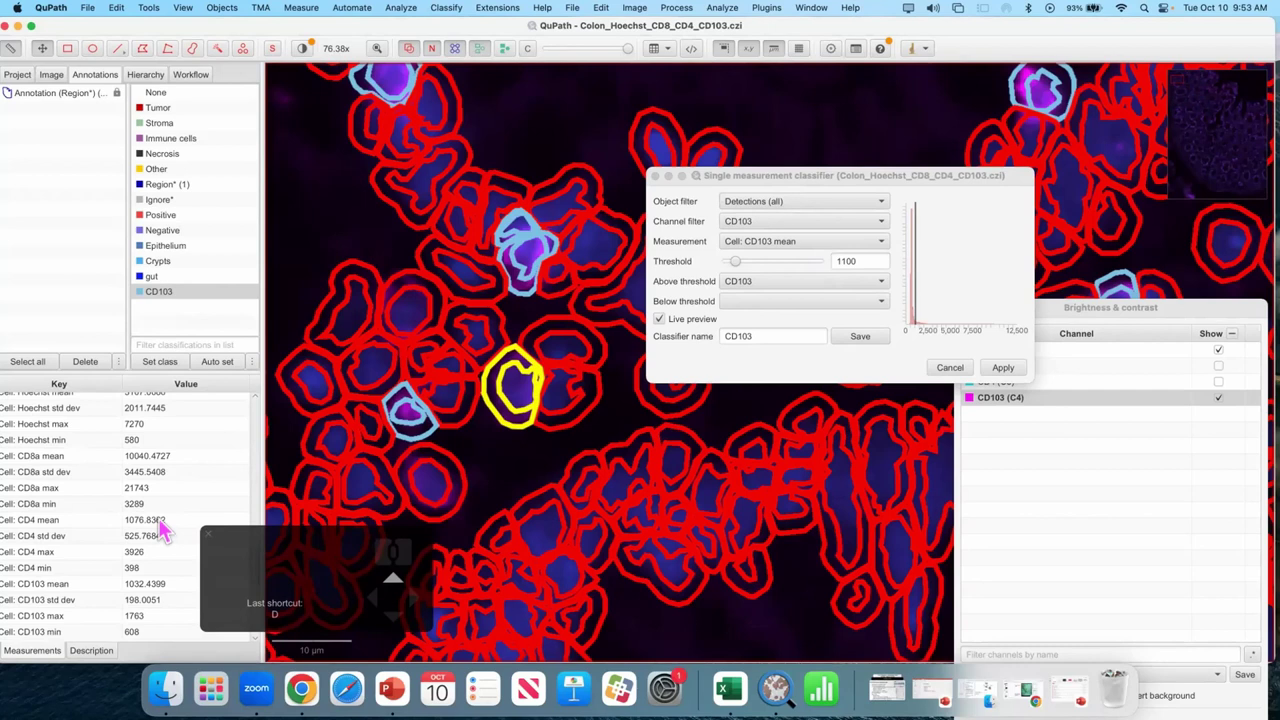
- Look up the selected borderline cell's Cell: CD103 mean in the Measurements table
left_click(167, 526)
left_click(150, 584)
left_click(717, 253)
- Lower the CD103 classifier threshold from 1100 to 1020
key("1")
key("0")
key("2")
key("0")
left_click_drag(363, 550, 337, 545)
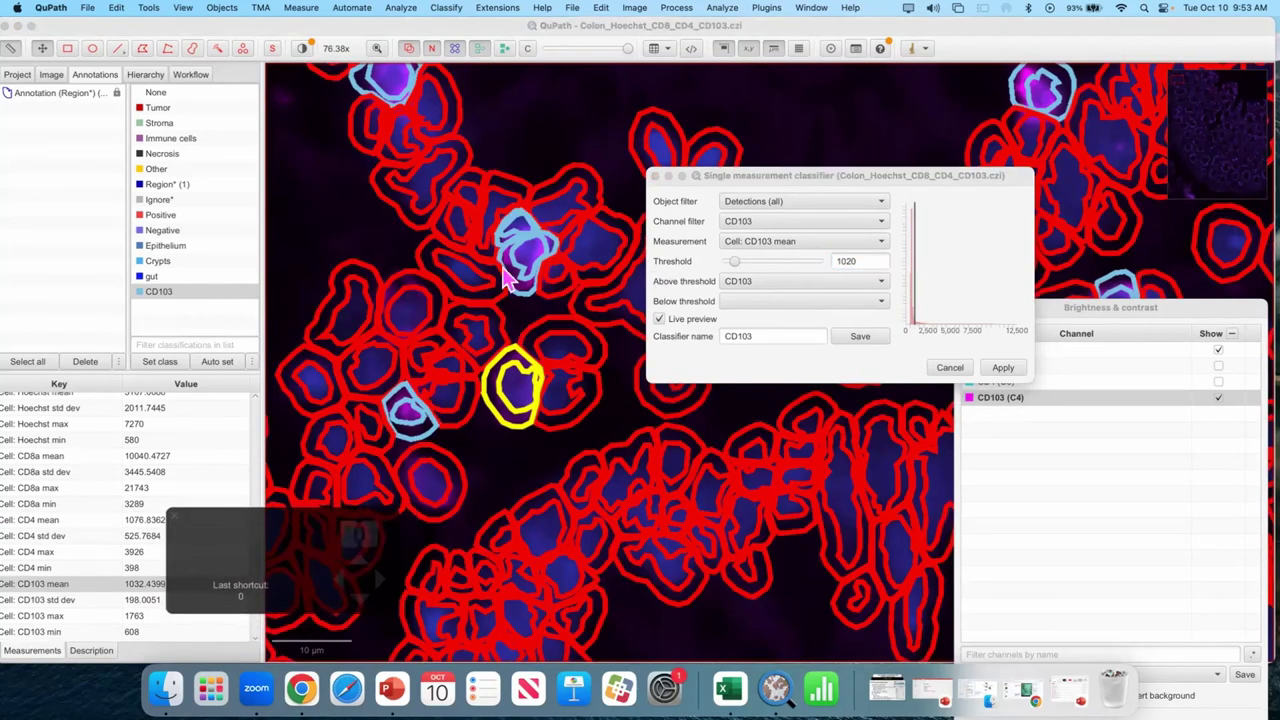
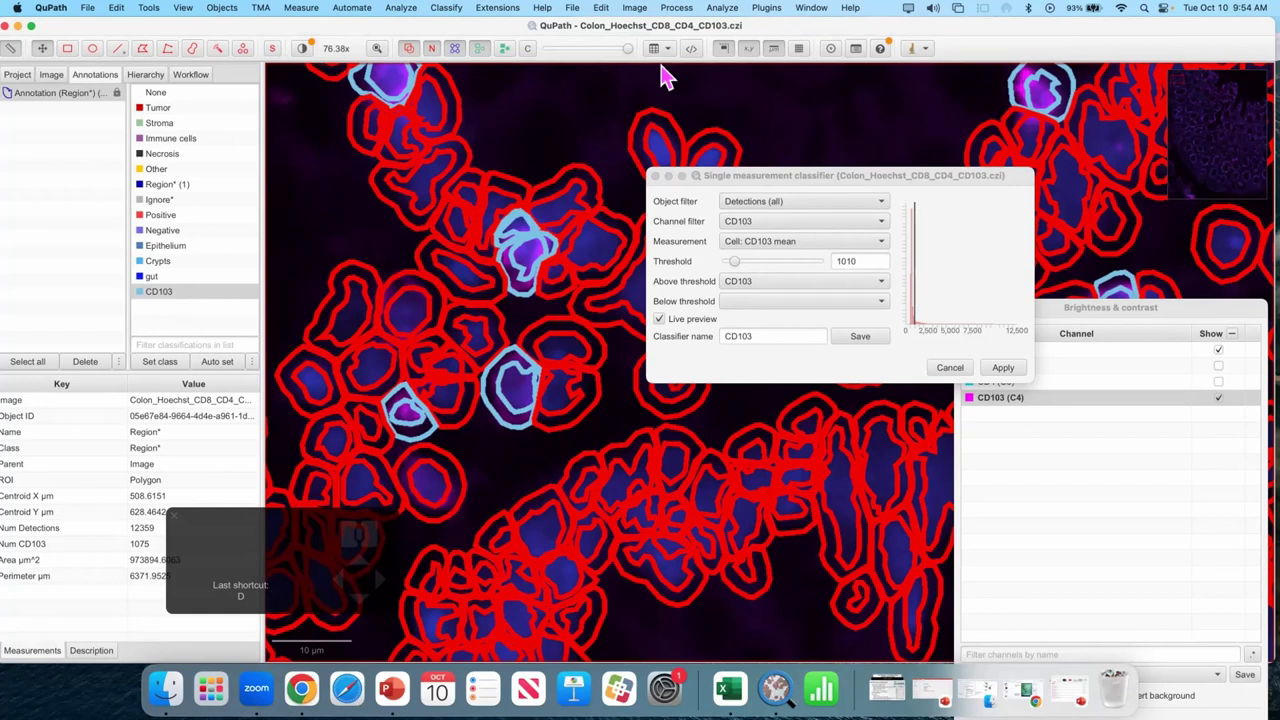
left_click(537, 116)
key("d")
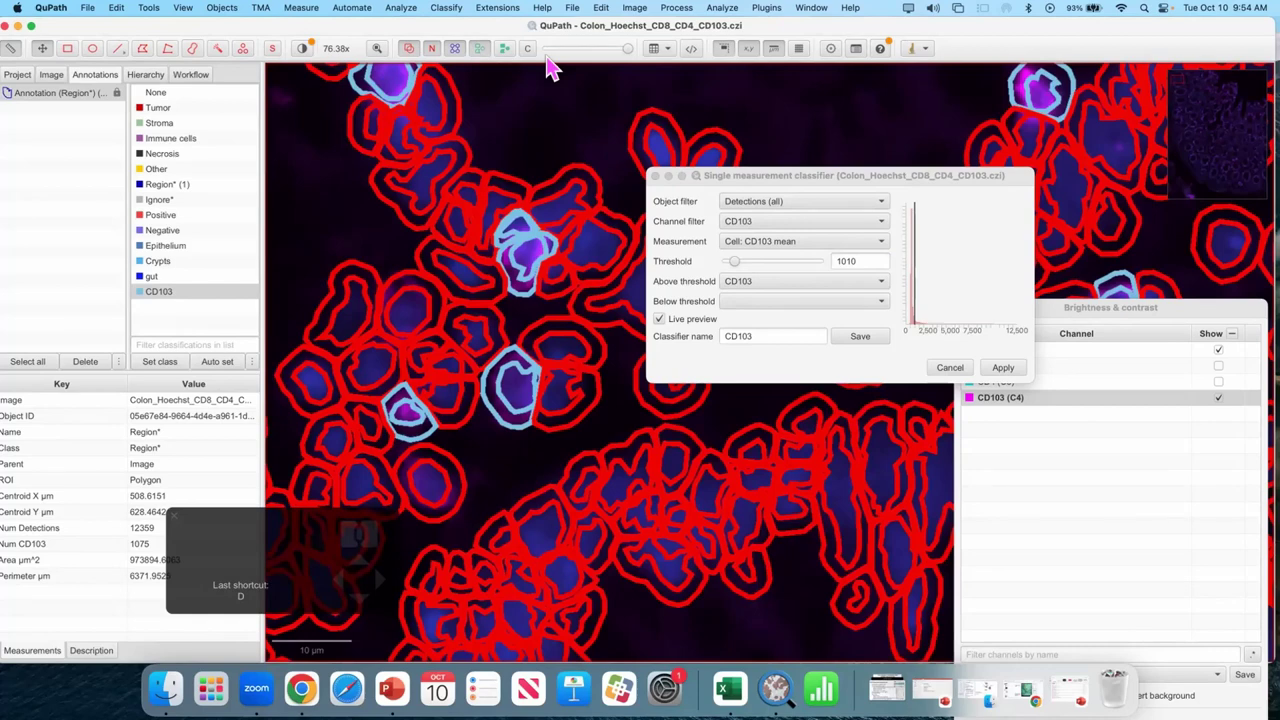
key("d")
key("d")
left_click_drag(555, 501, 586, 420)
scroll("down", 3)
key("d")
left_click_drag(486, 382, 486, 415)
key("d")
scroll("up", 3)
key("d")
key("d")
scroll("up", 3)
key("d")
scroll("up", 3)
left_click_drag(733, 503, 675, 411)
key("d")
left_click(865, 348)
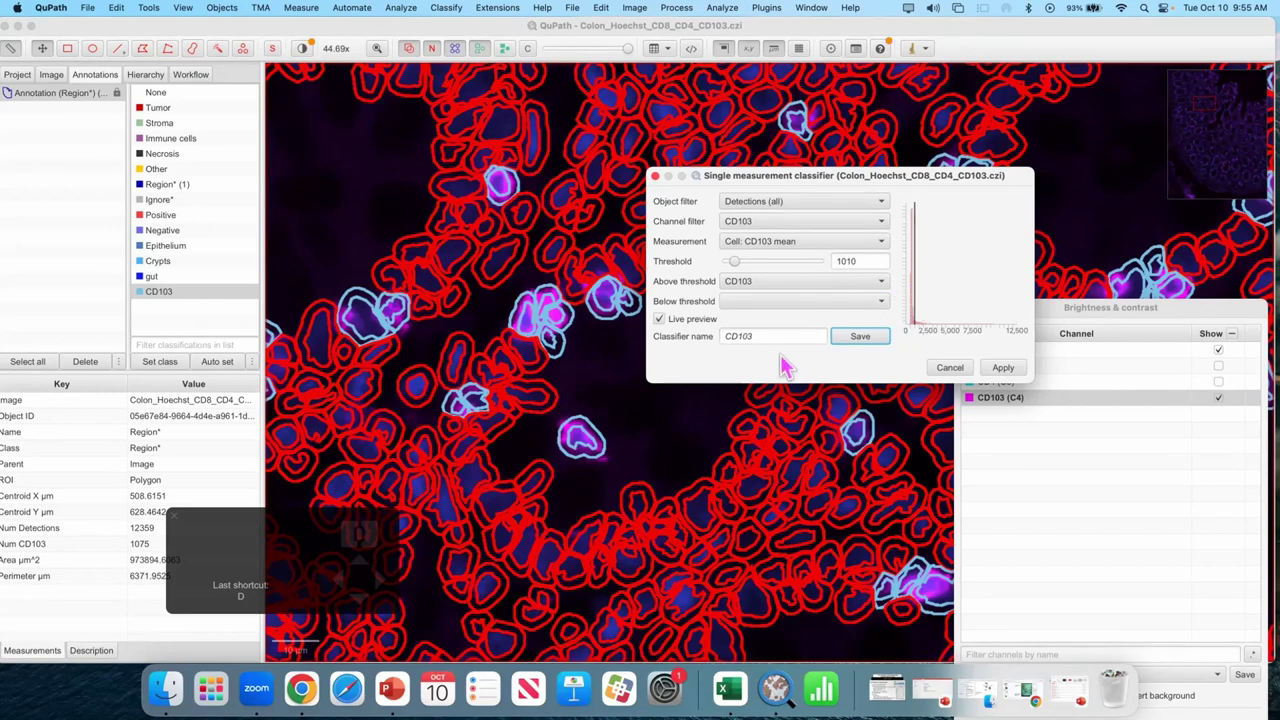
scroll("down", 3)
- Save the classifier as 'CD103', overwriting the existing version
left_click(1009, 378)
scroll("down", 3)
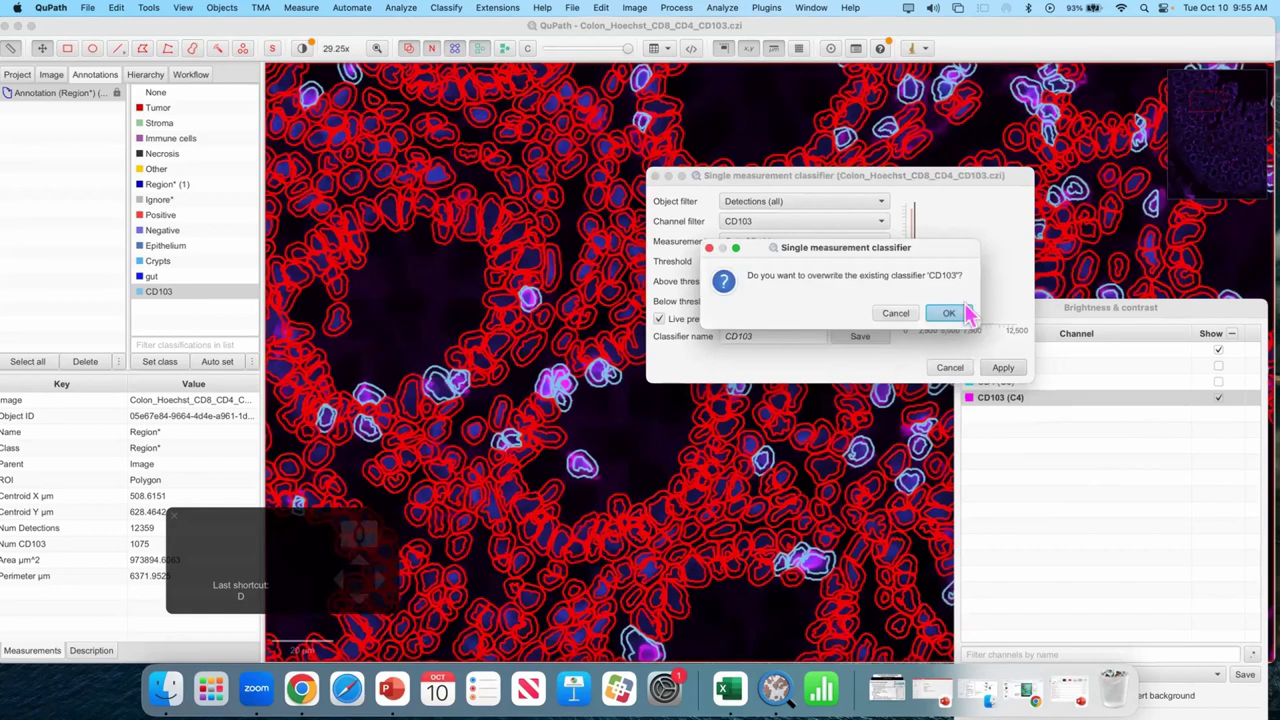
left_click(972, 317)
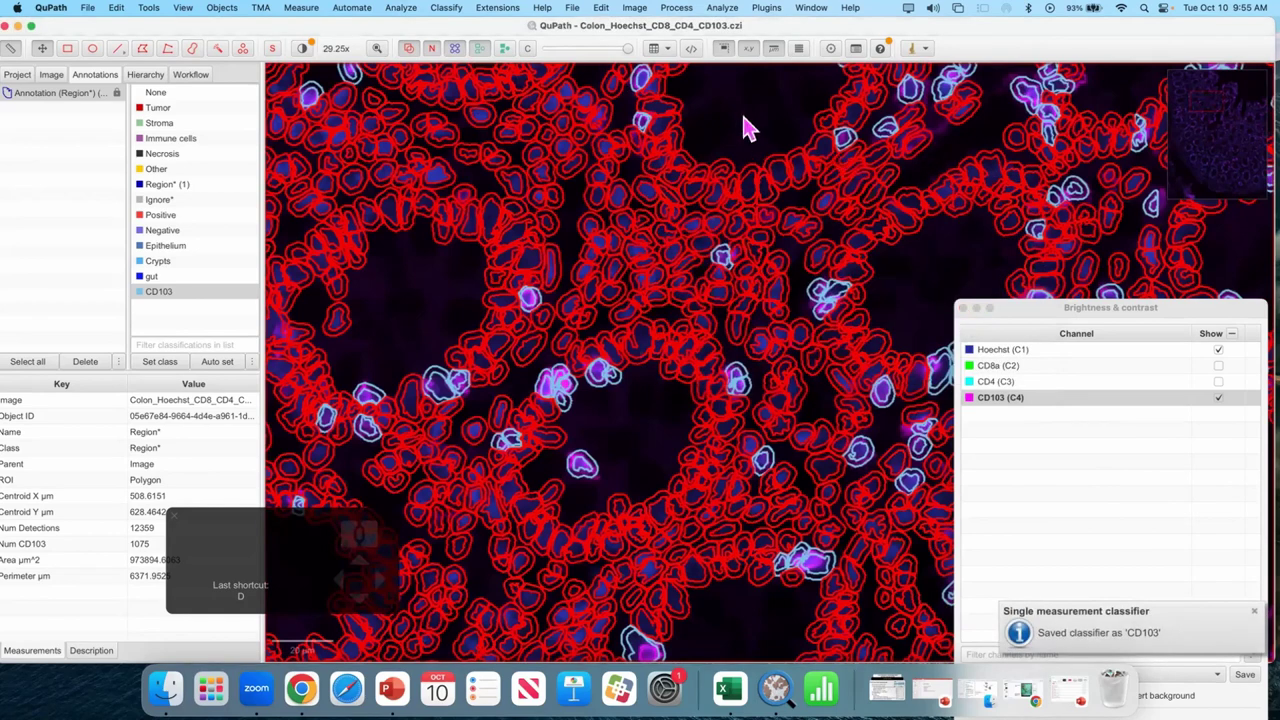
- Zoom out to show the whole classified tissue section
scroll("down", 3)
scroll("up", 3)
left_click_drag(770, 473, 683, 439)
scroll("up", 3)
key("d")
scroll("down", 3)
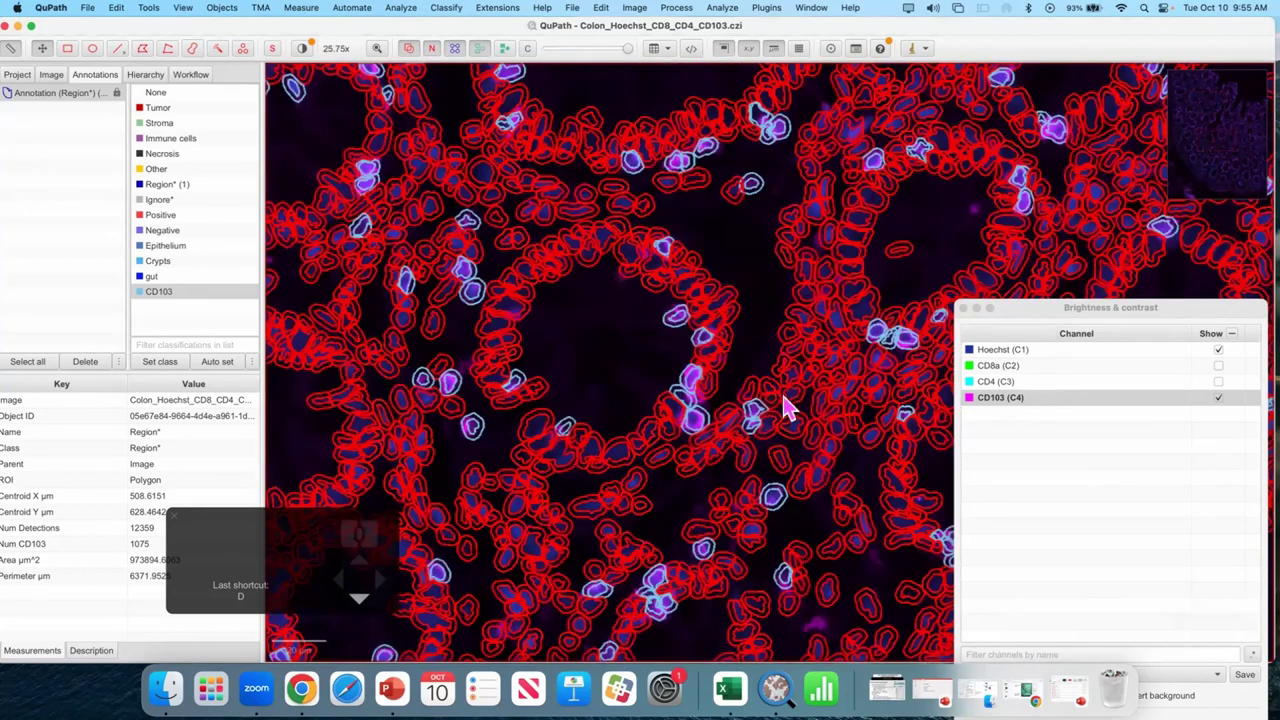